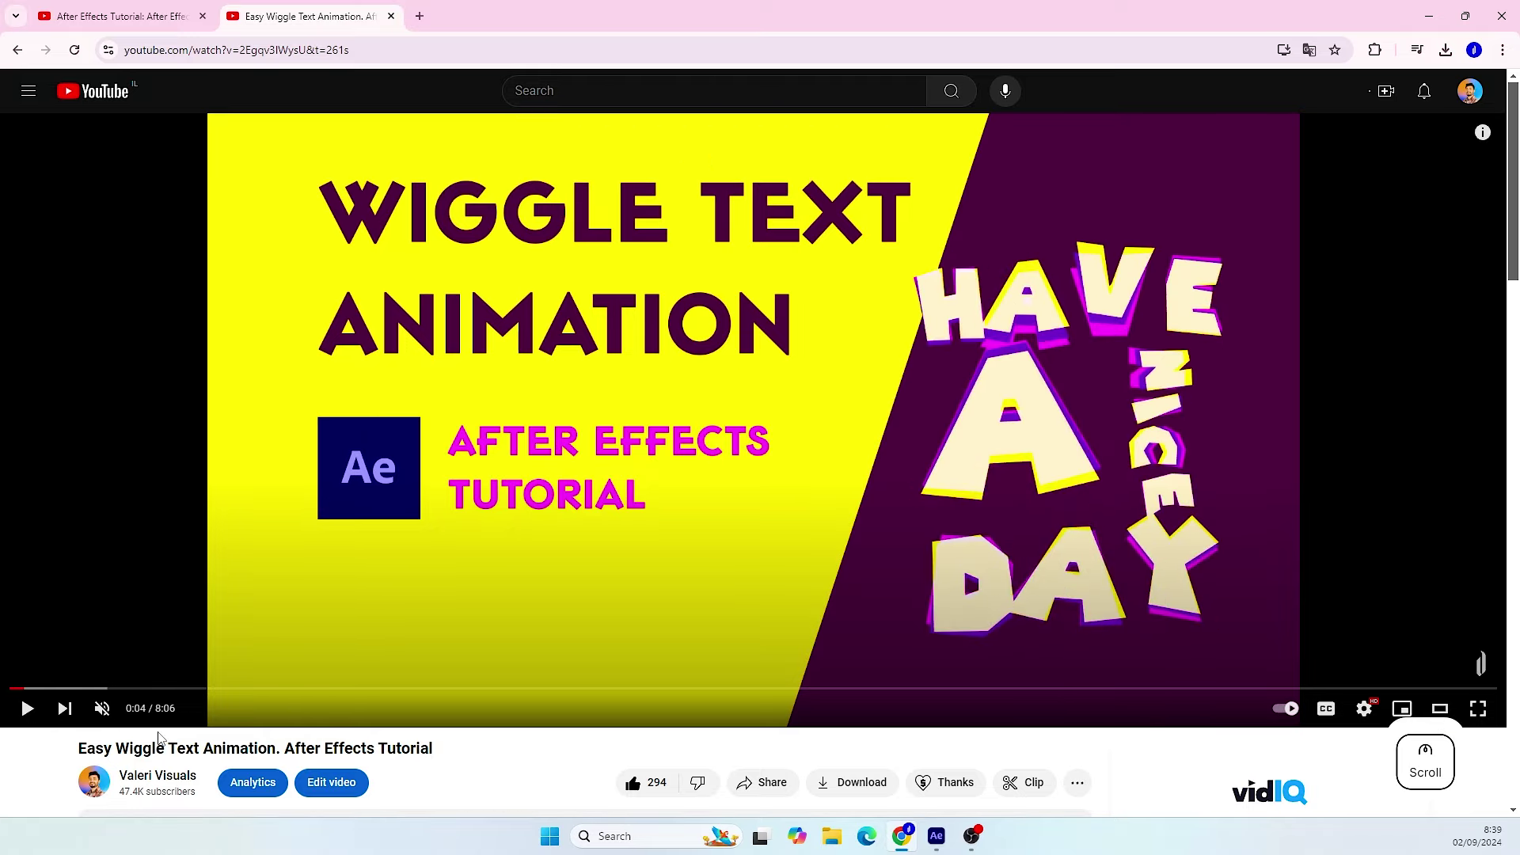
- Bring the After Effects project window to the front from the taskbar
click(542, 684)
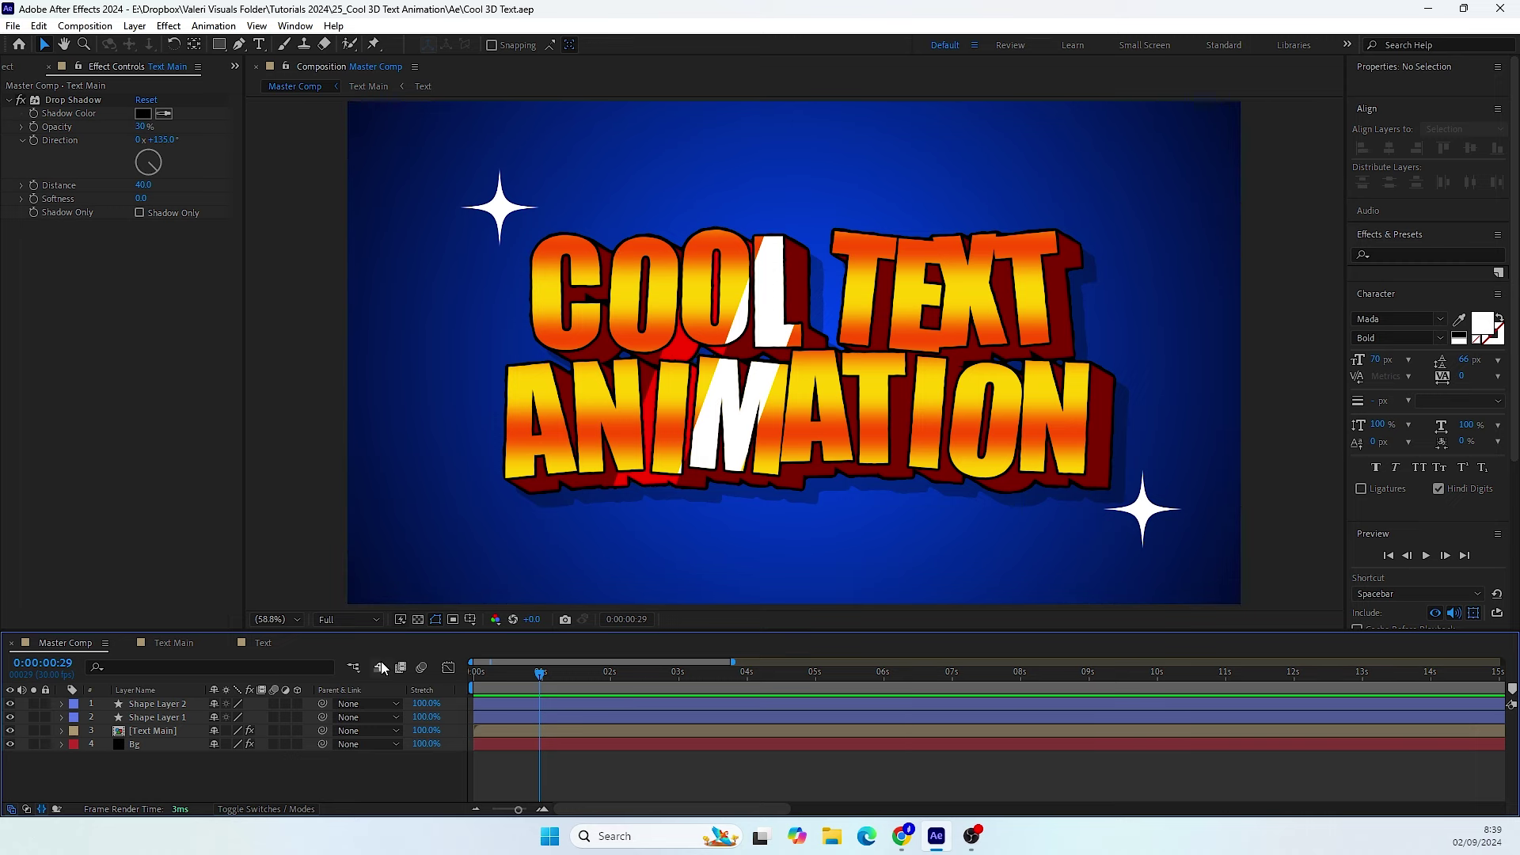
- Drill into Text Main, then the Text precomp, and dock its viewer beside Master Comp
click(292, 75)
click(169, 737)
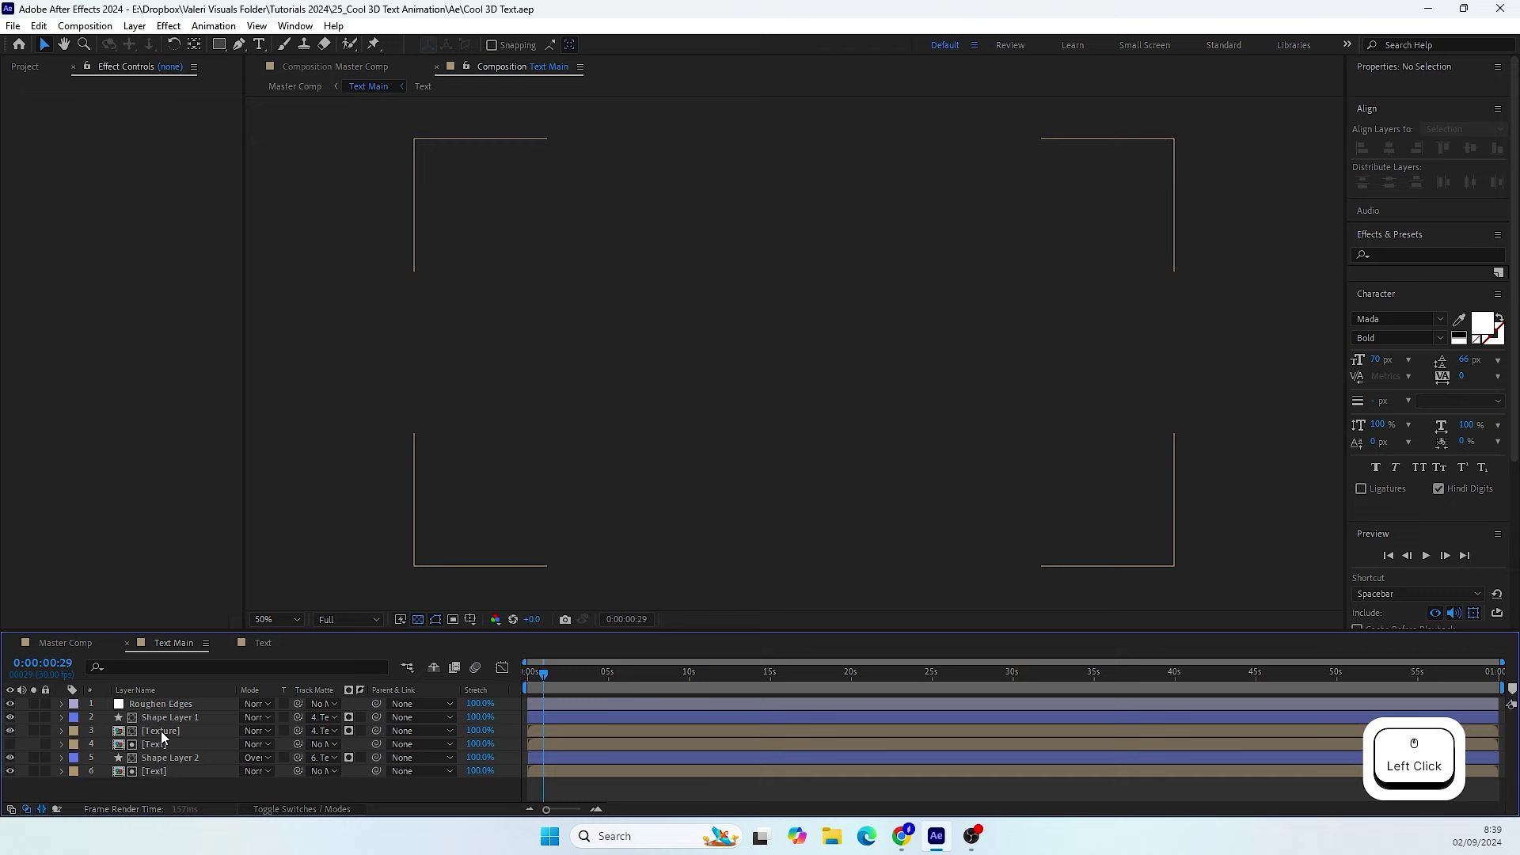
click(157, 752)
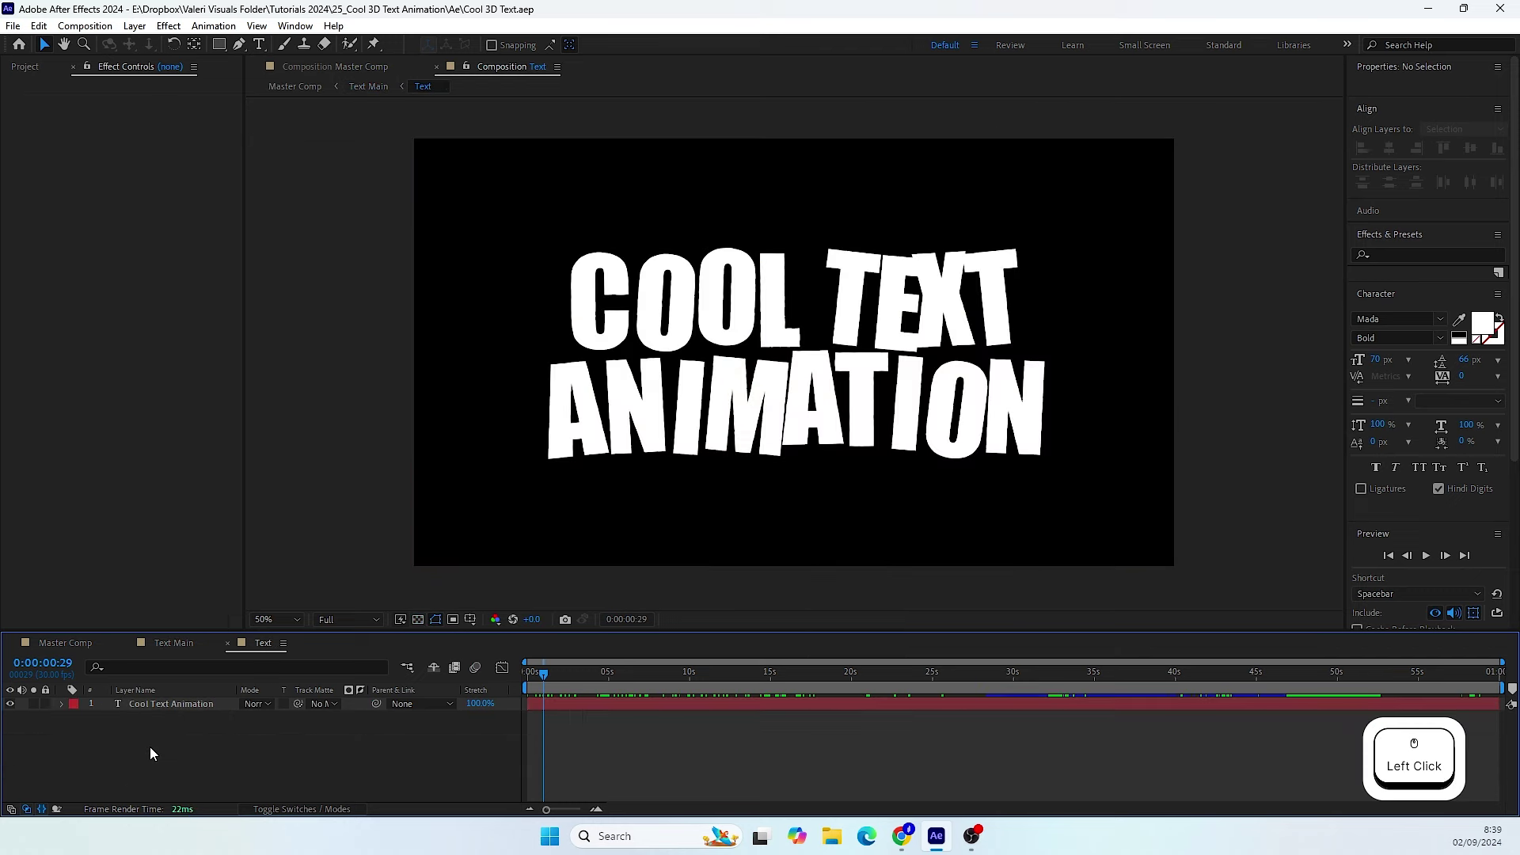
click(487, 70)
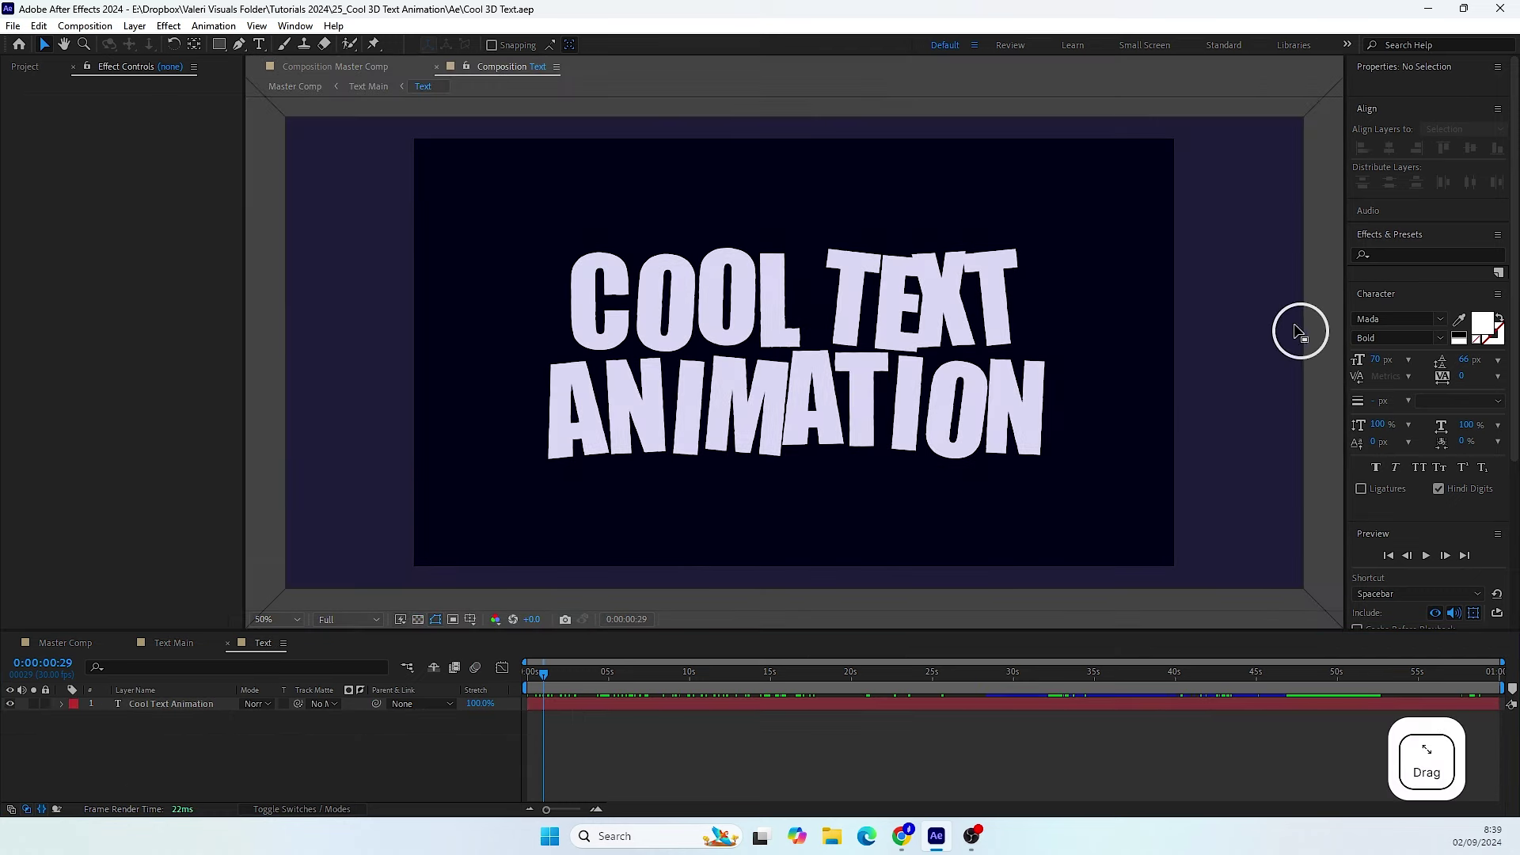
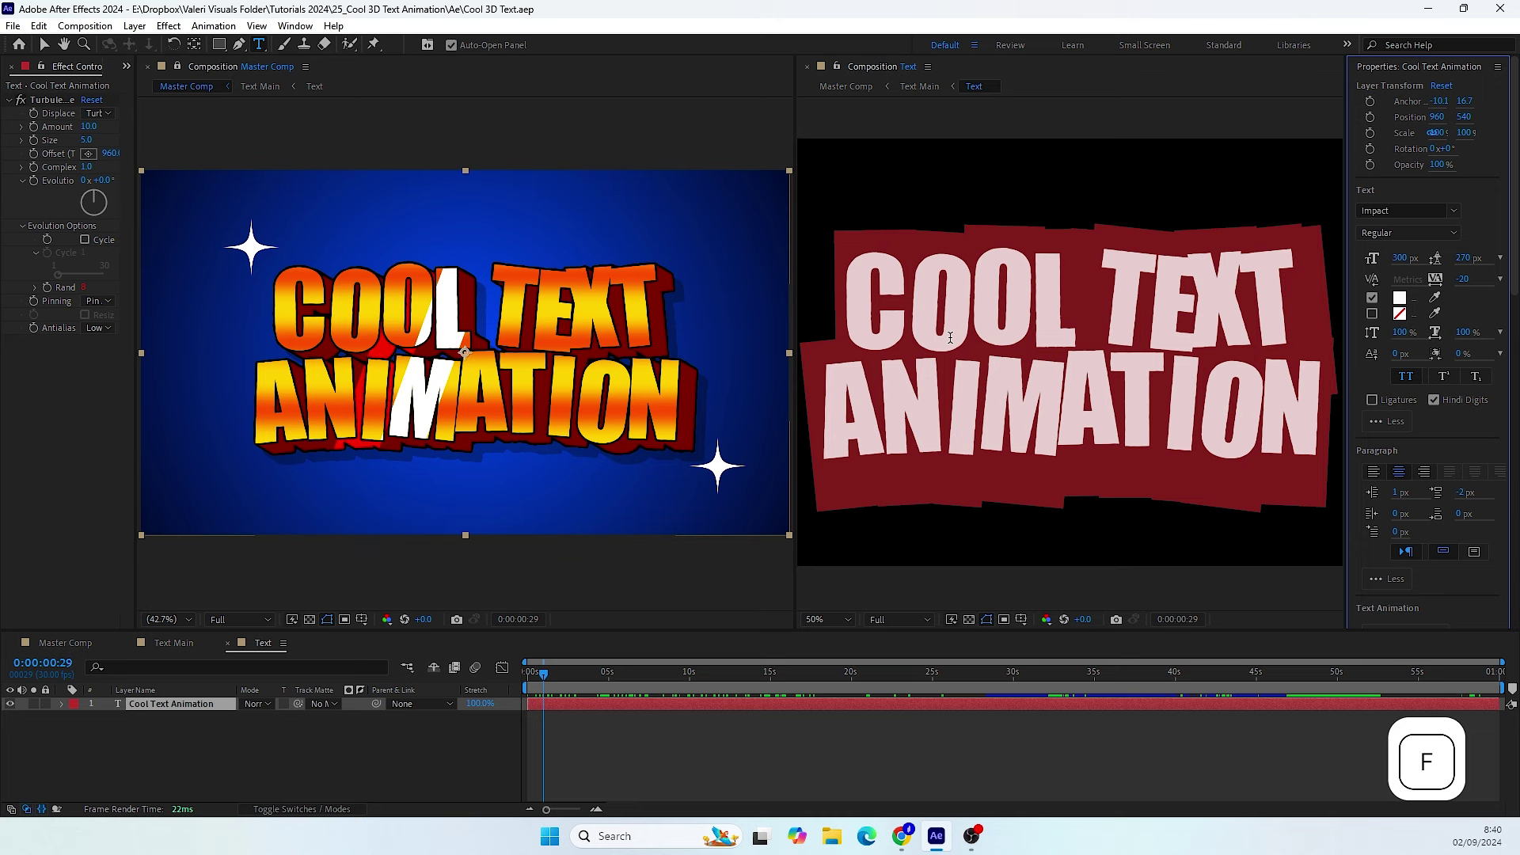
- Replace the title with FULLY EDITABLE and scrub through later frames of the animation
key(Return)
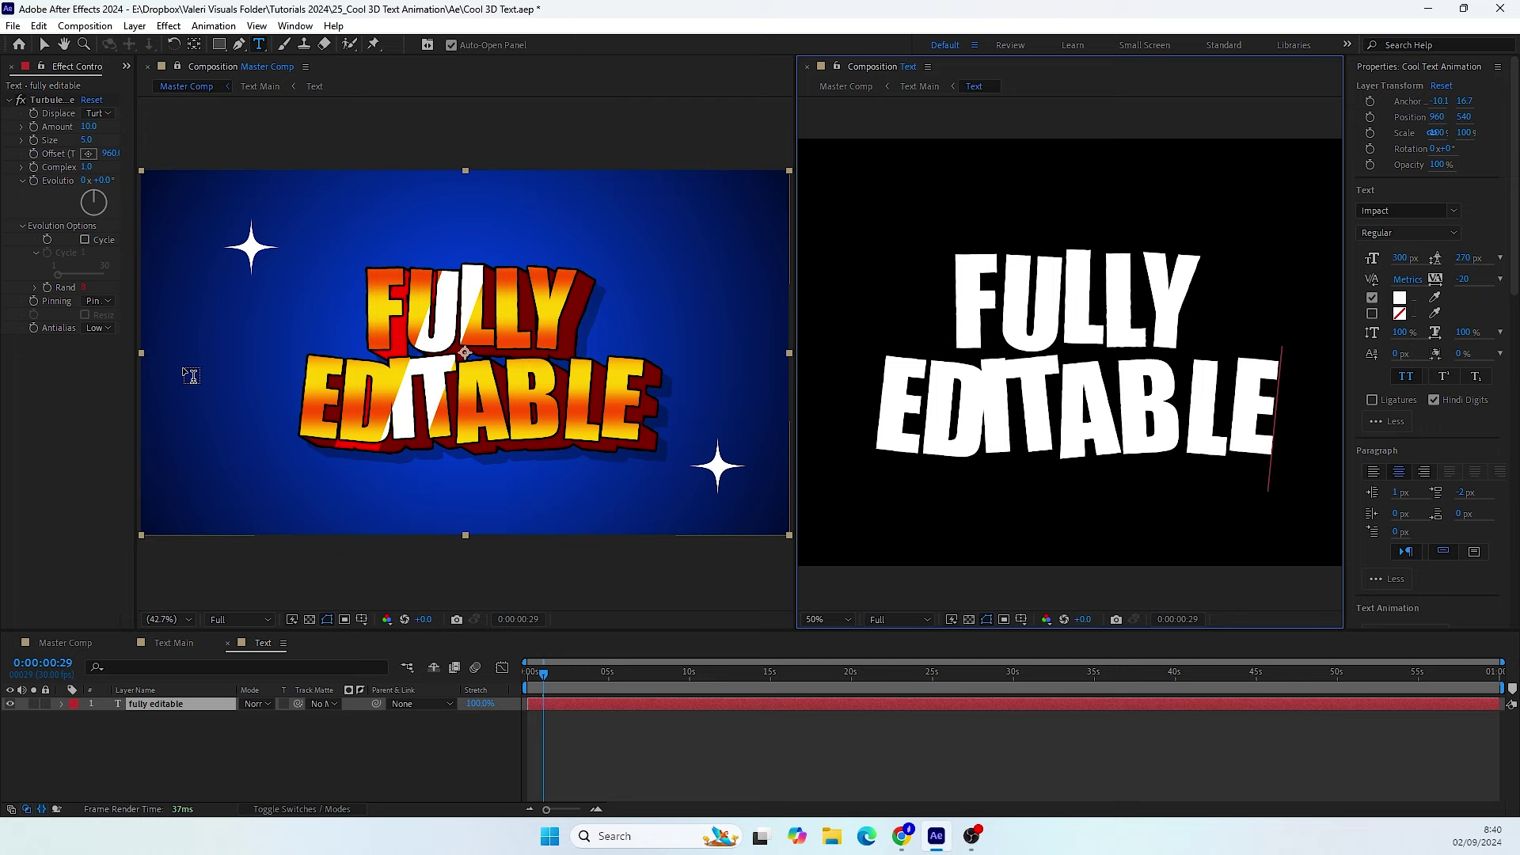
click(555, 683)
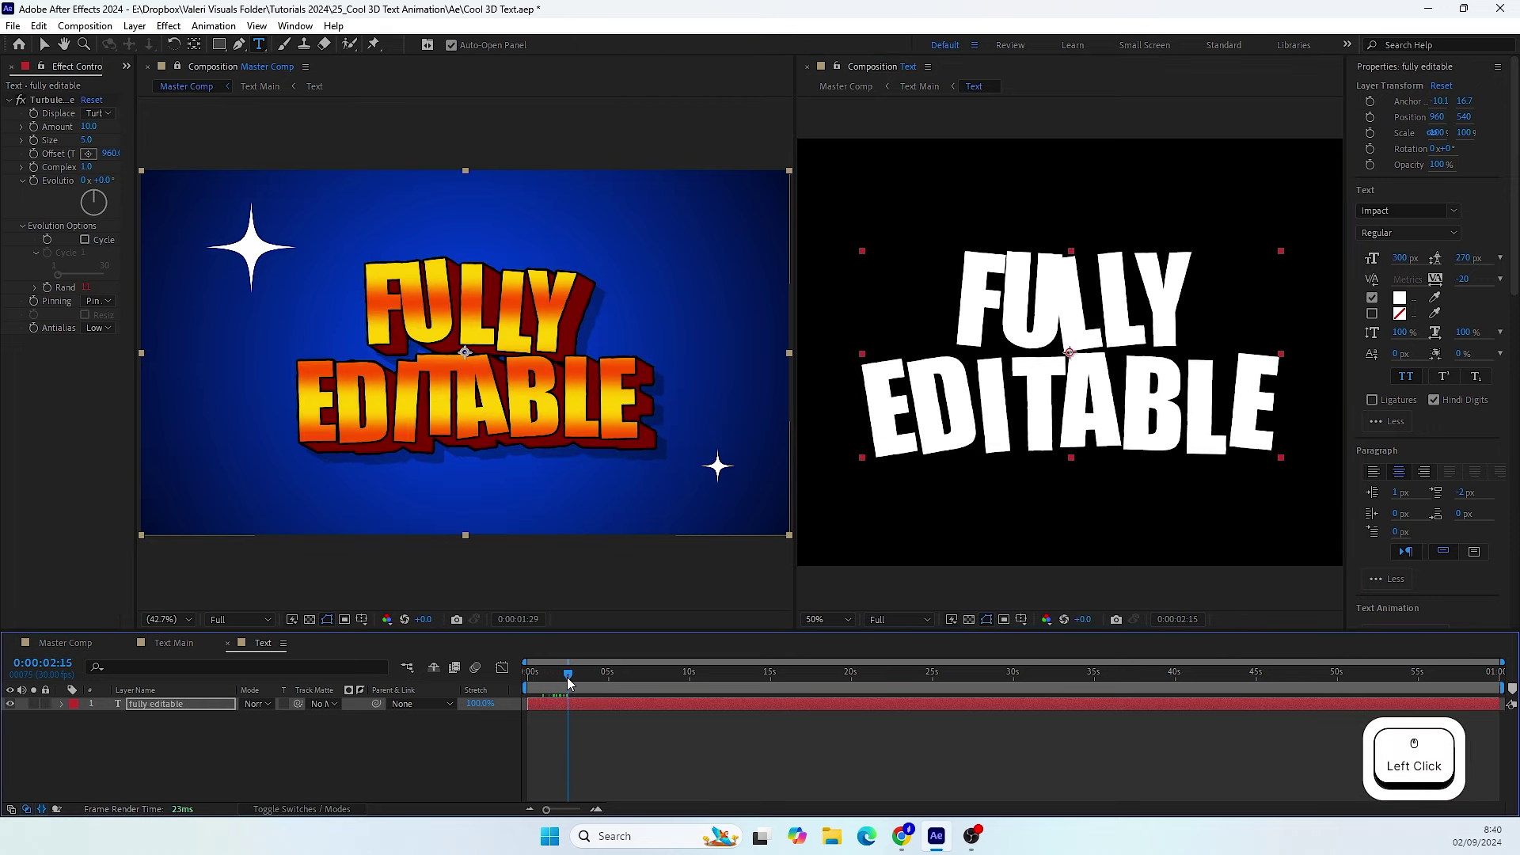
click(579, 682)
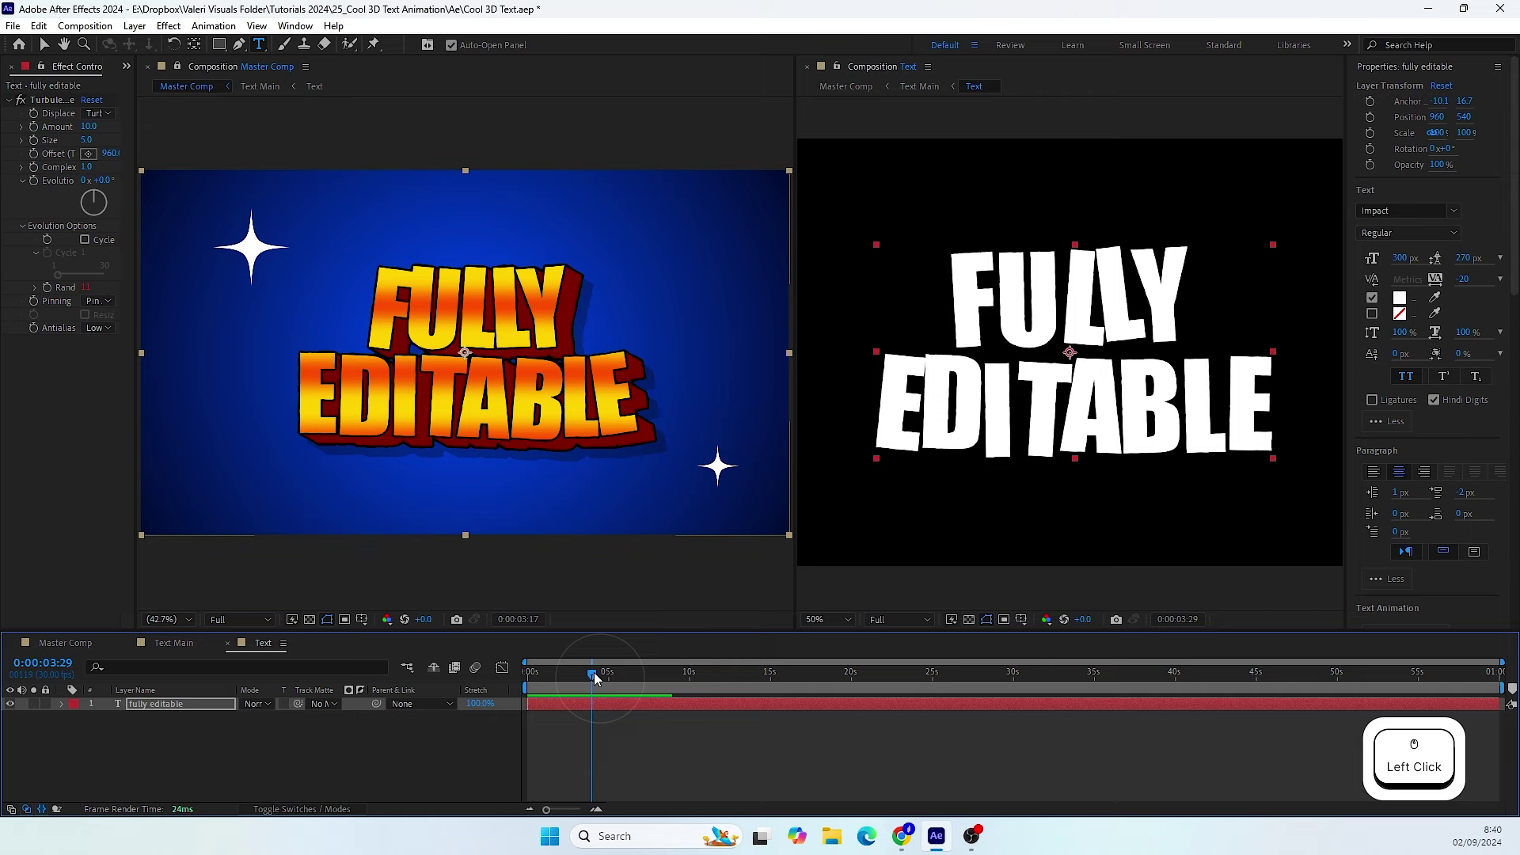
click(606, 678)
click(608, 676)
click(615, 676)
- Start a new untitled project
click(620, 674)
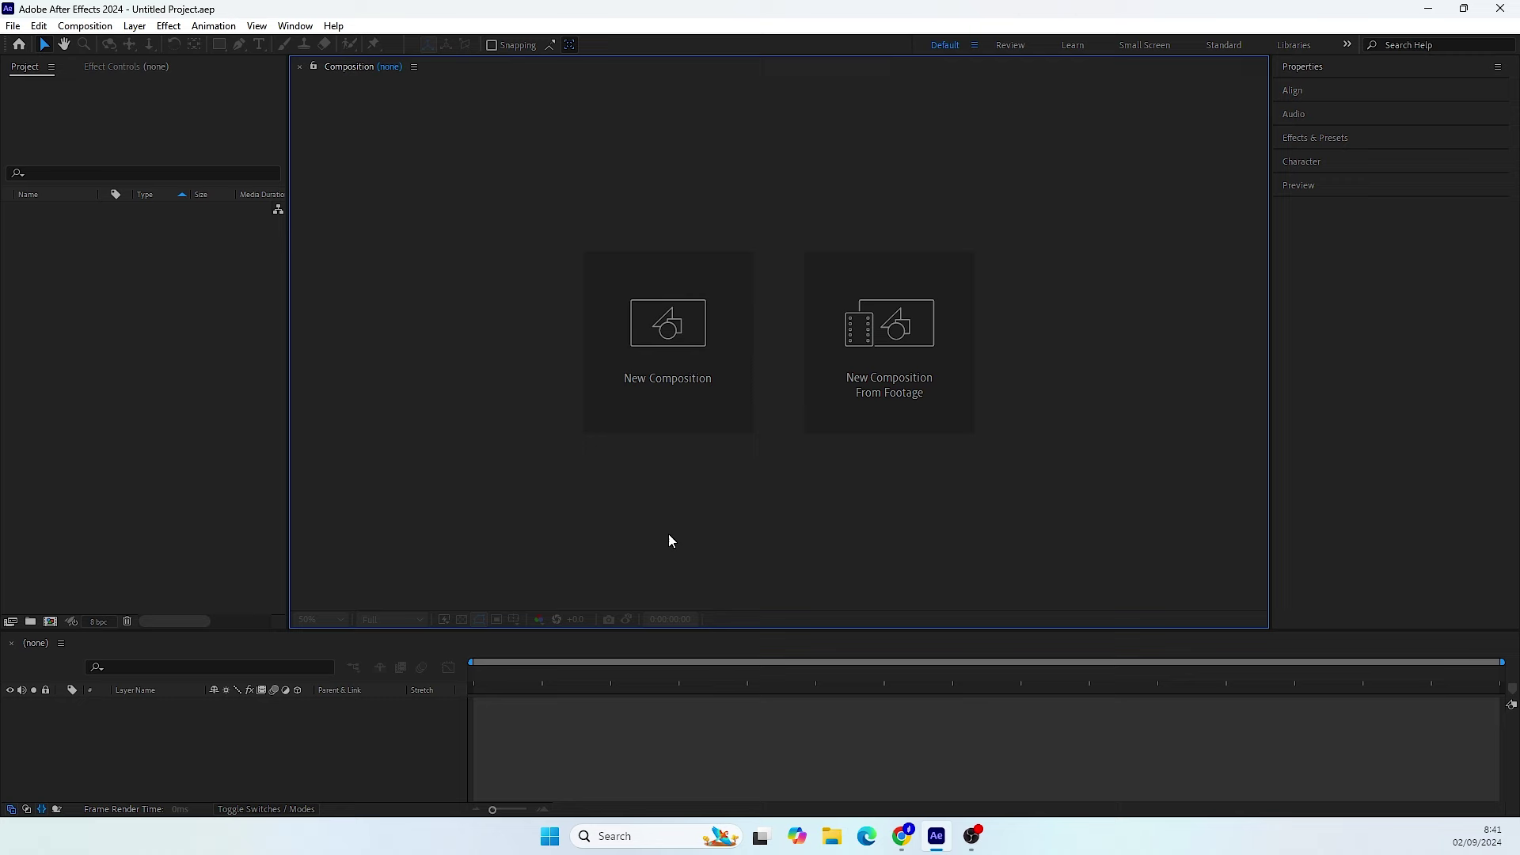
- Create Master Comp using the Social Media Landscape HD 1920x1080 30 fps preset
click(631, 363)
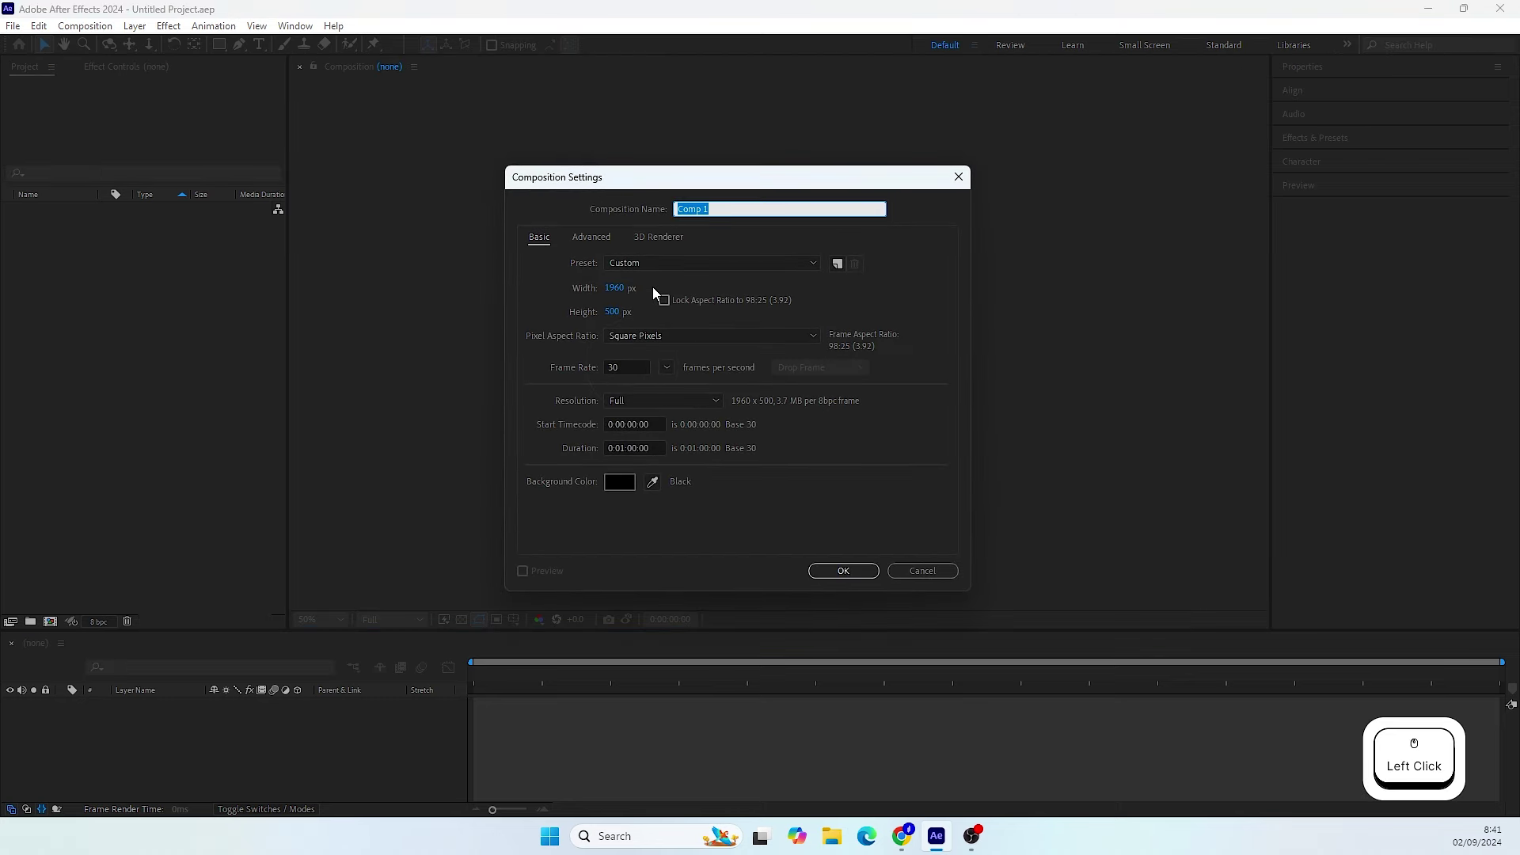
key(shift+m)
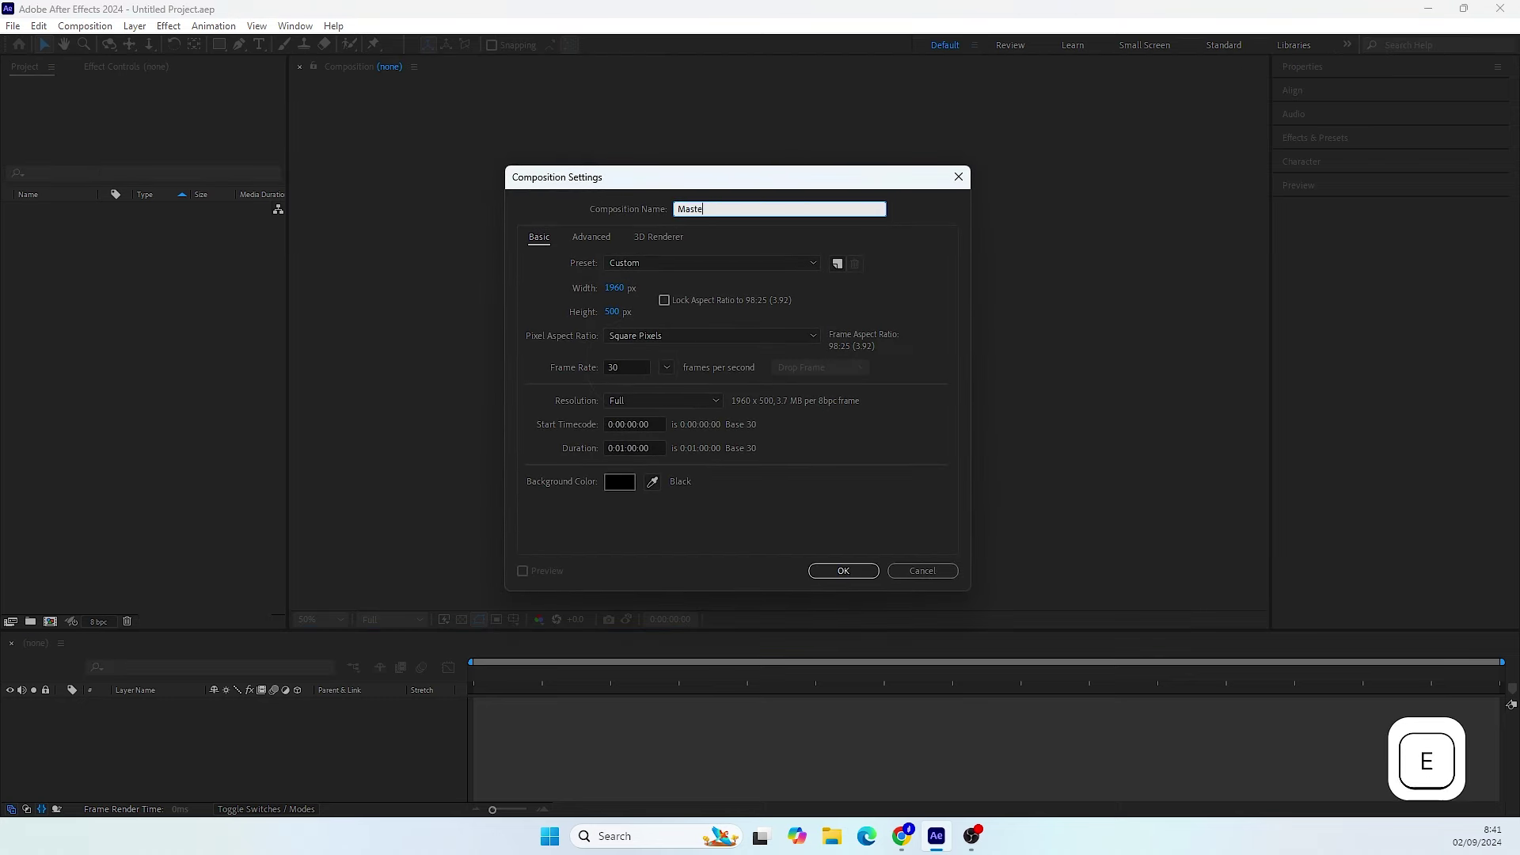
key(space)
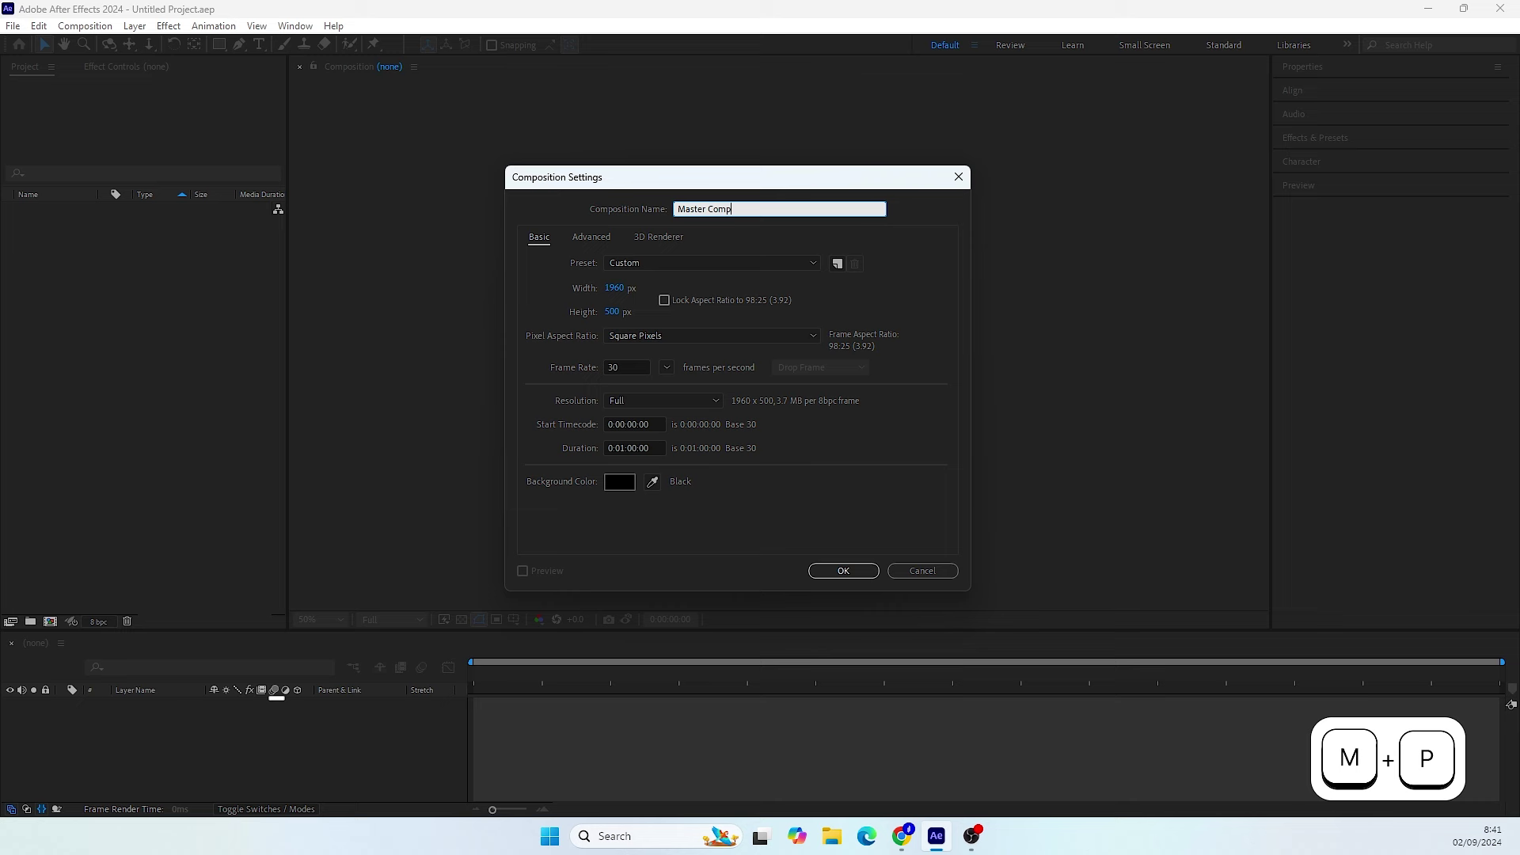
click(624, 263)
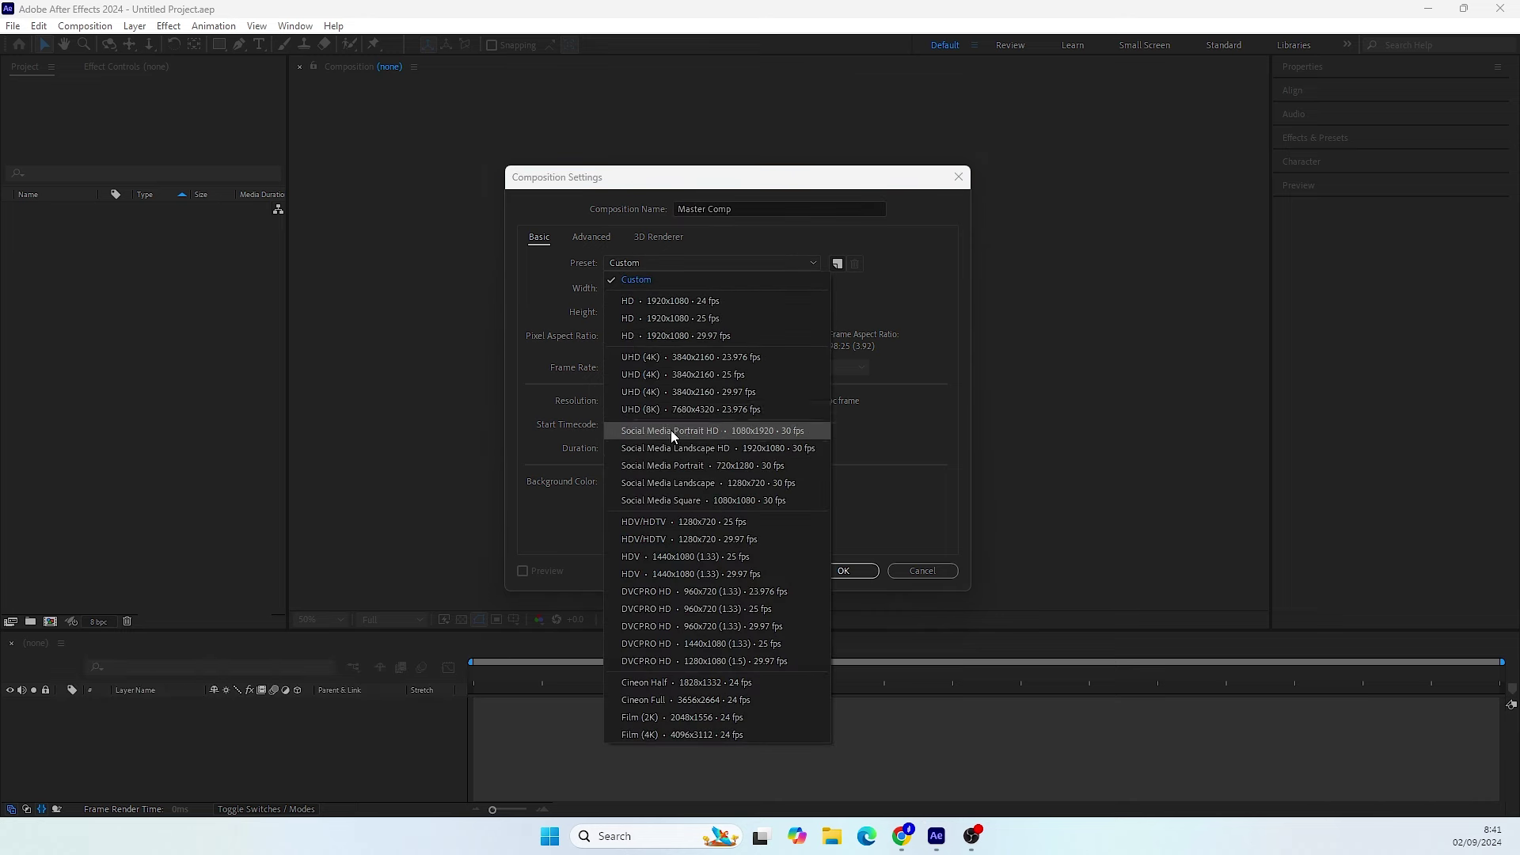
click(678, 449)
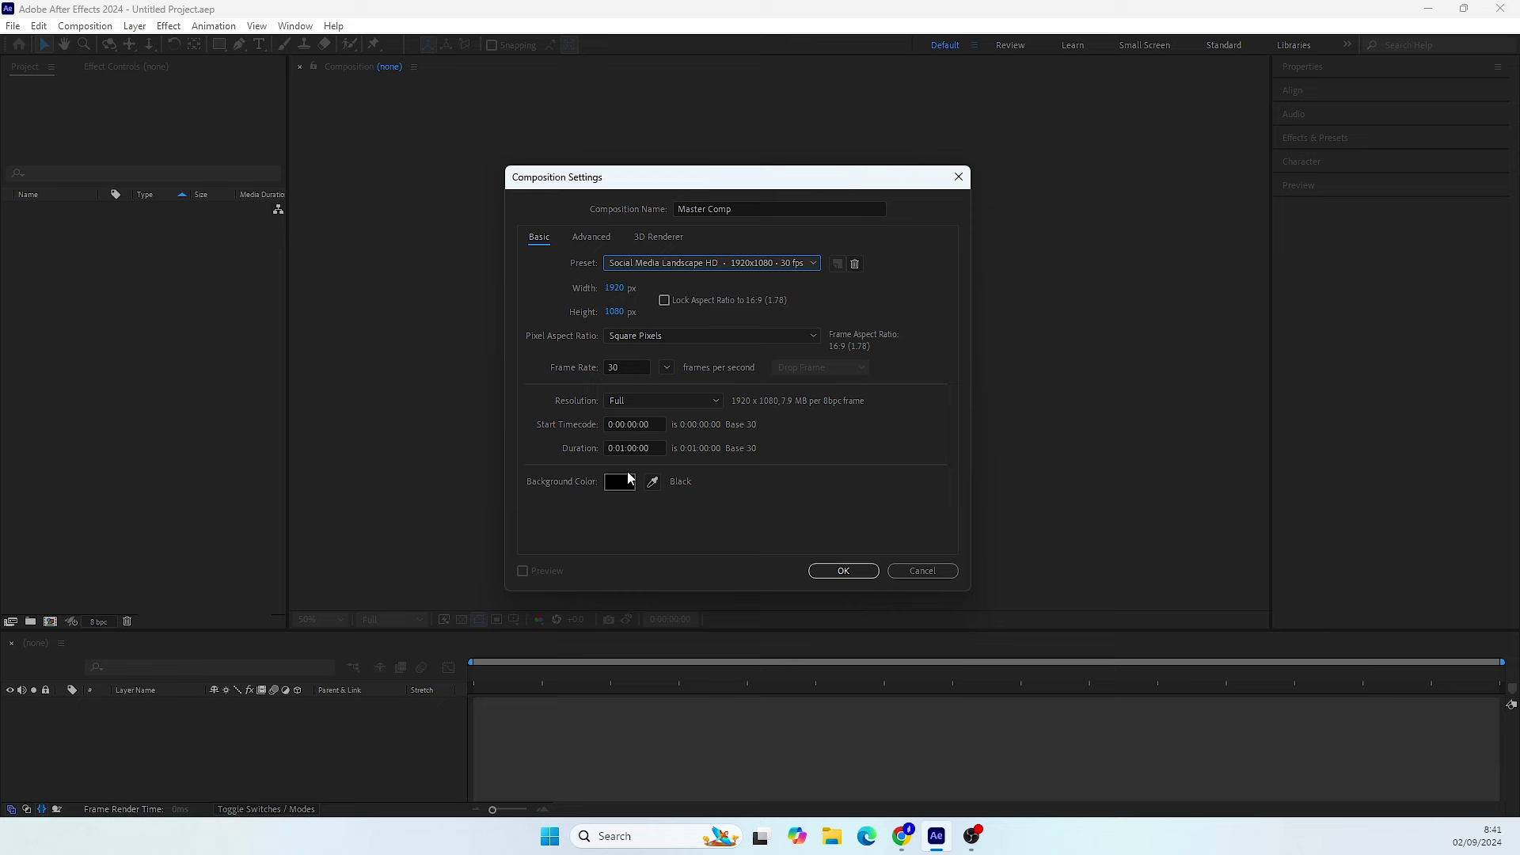
click(842, 572)
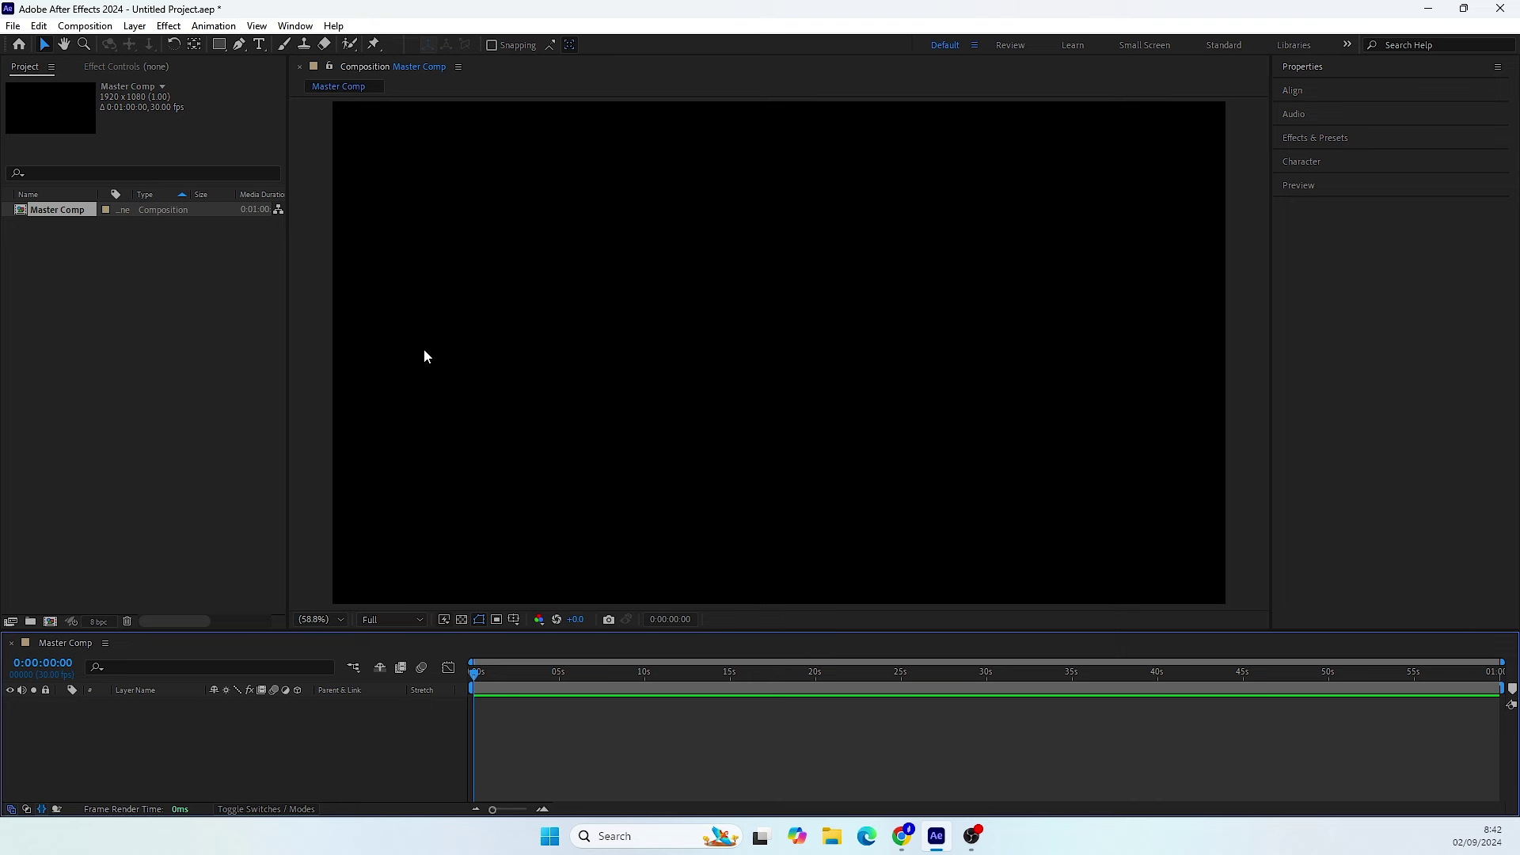
- With the Type tool, add a two-line 'cool text animation' layer near the comp centre
click(265, 48)
click(622, 338)
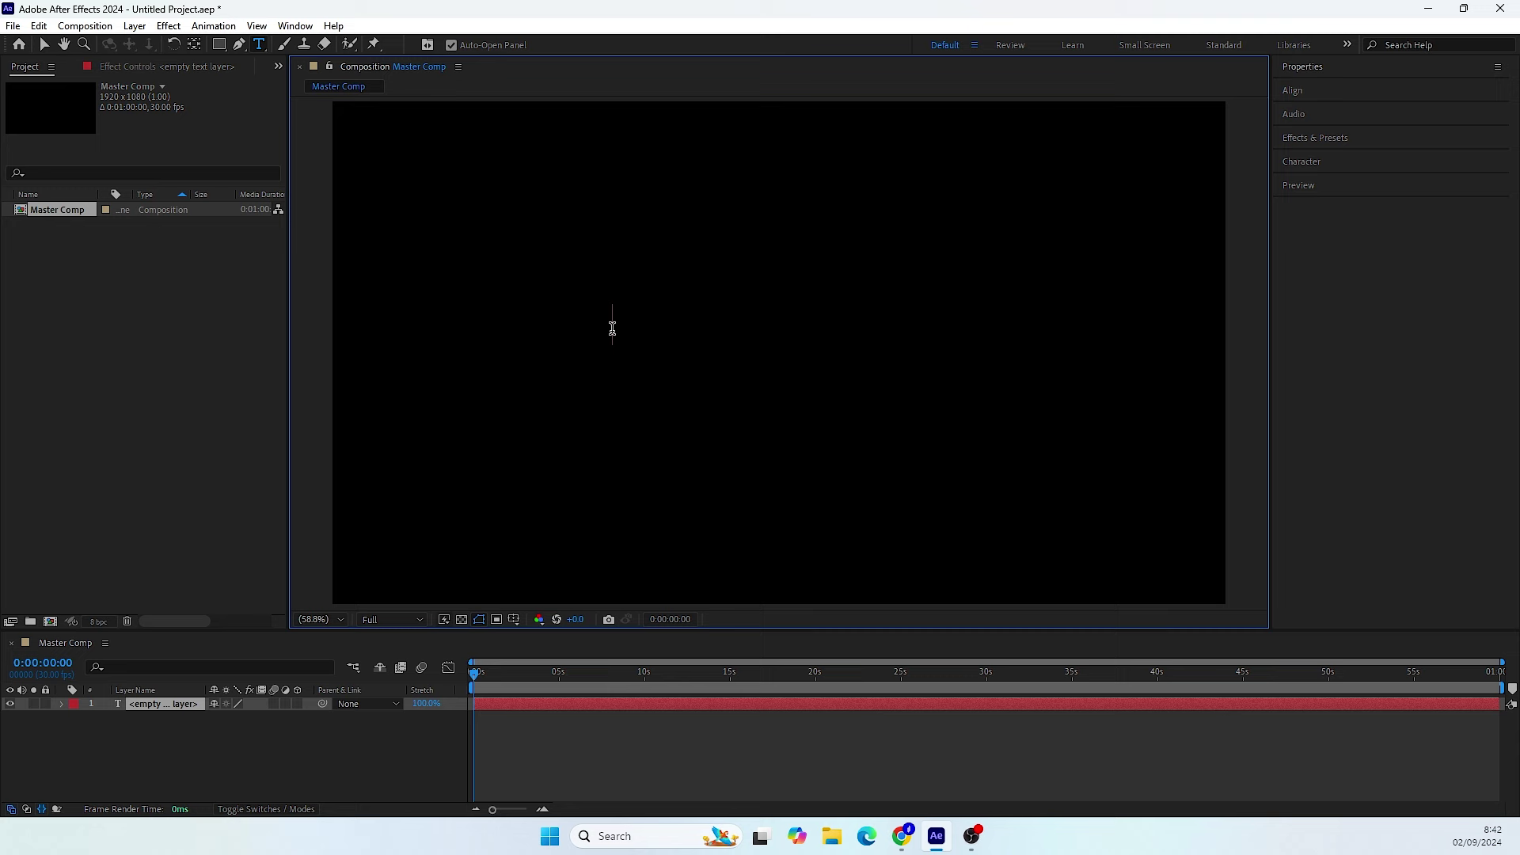
key(space)
key(Return)
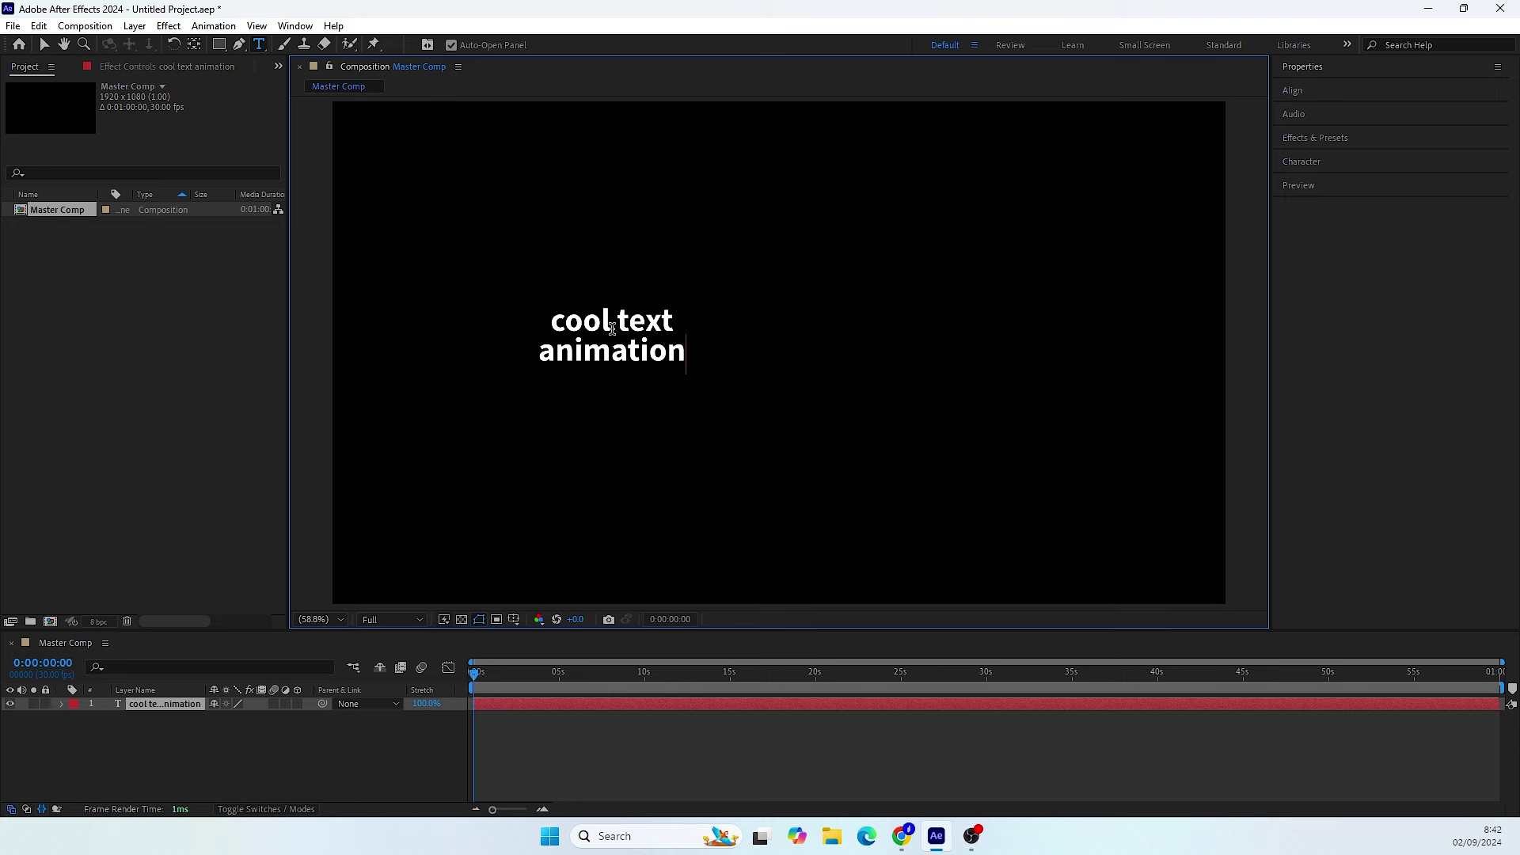
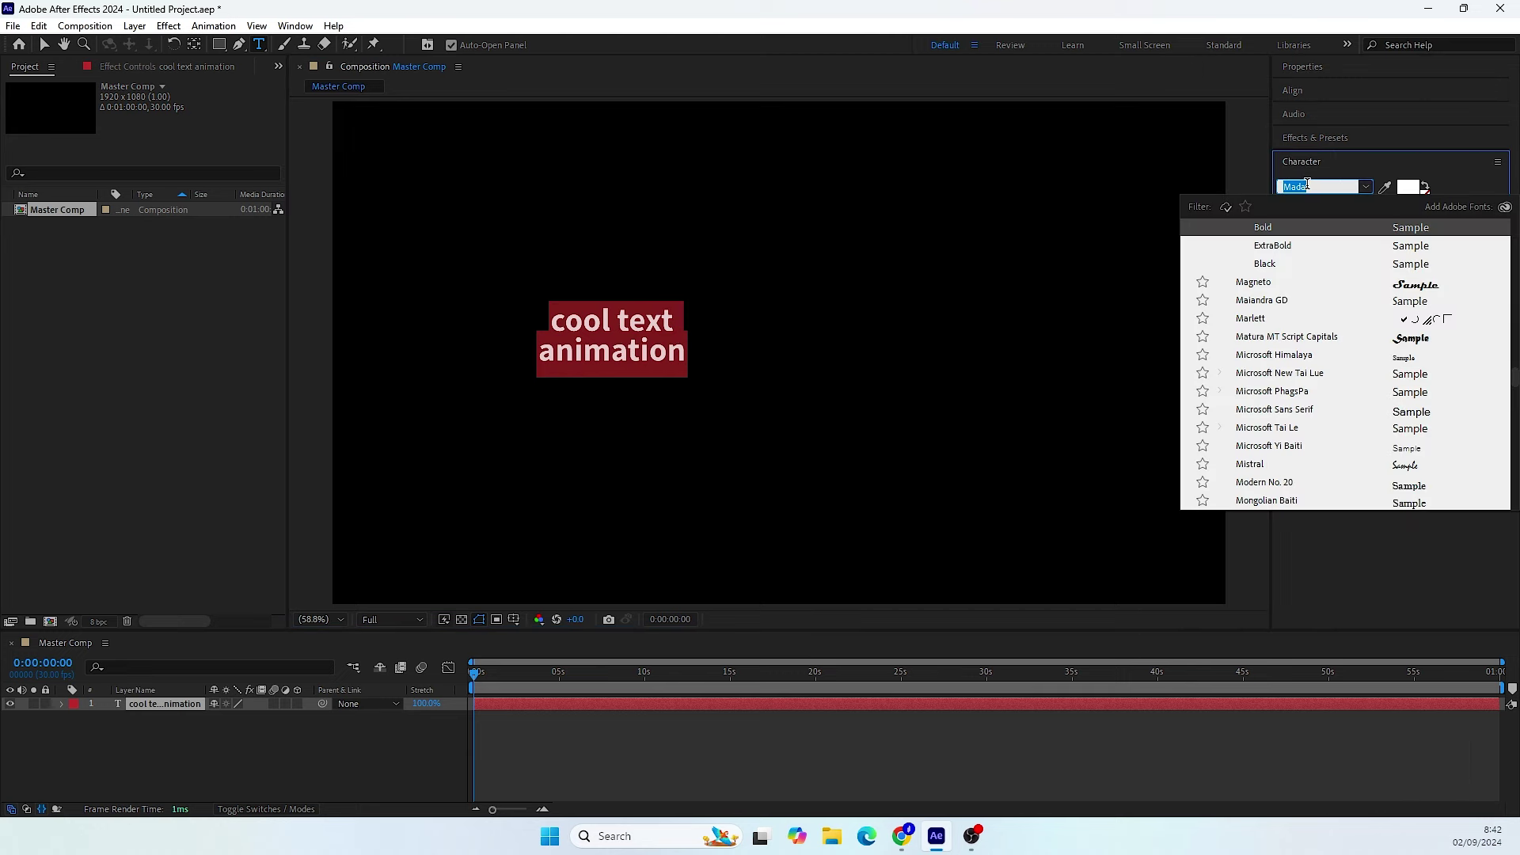
- Set the title's font to Impact, make it All Caps and centre the lines
key(i)
key(m)
key(p)
key(a)
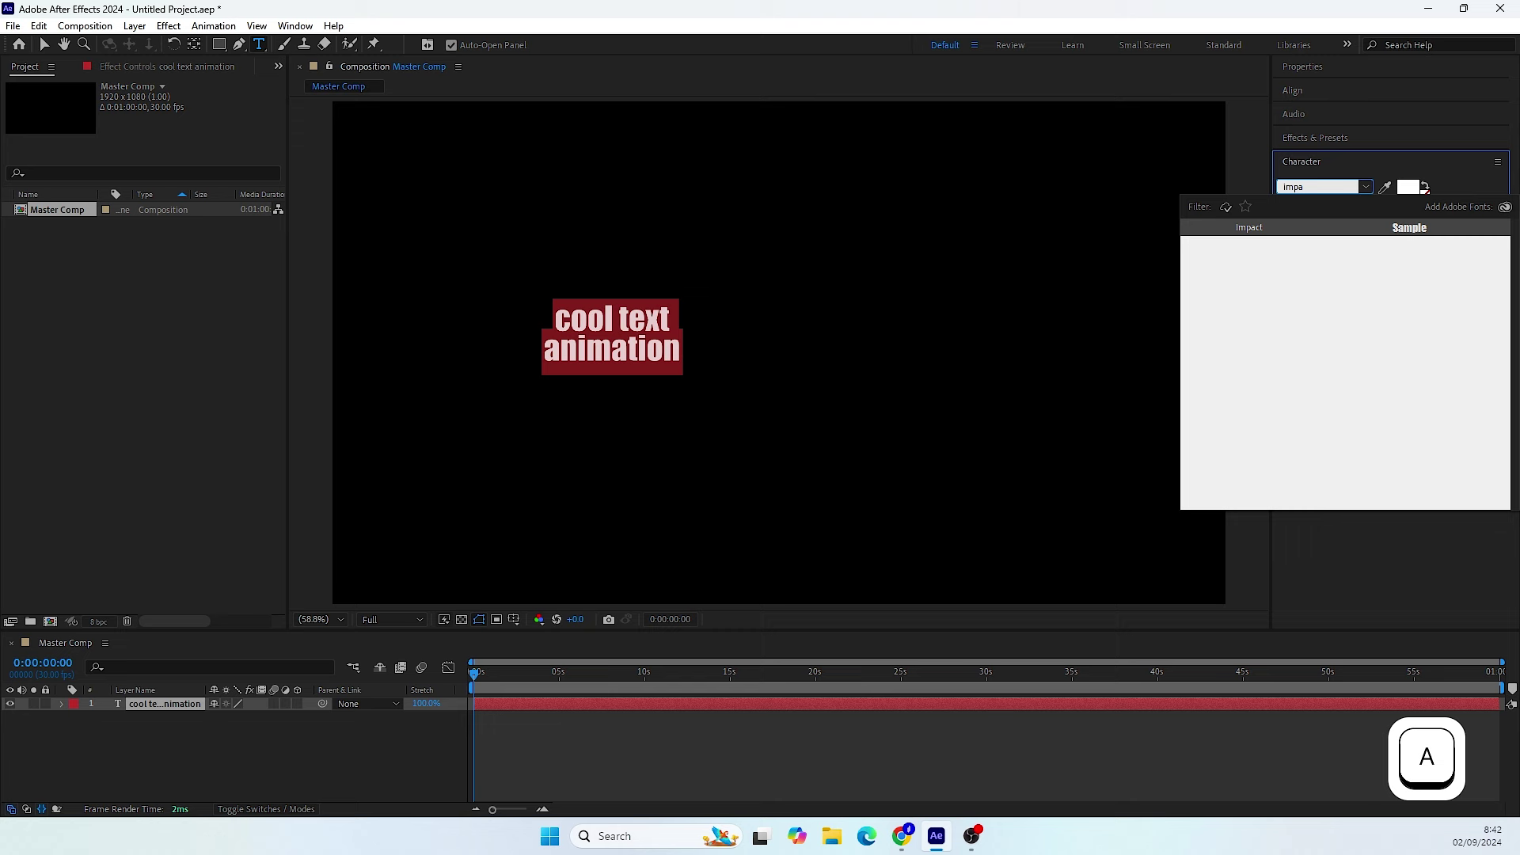
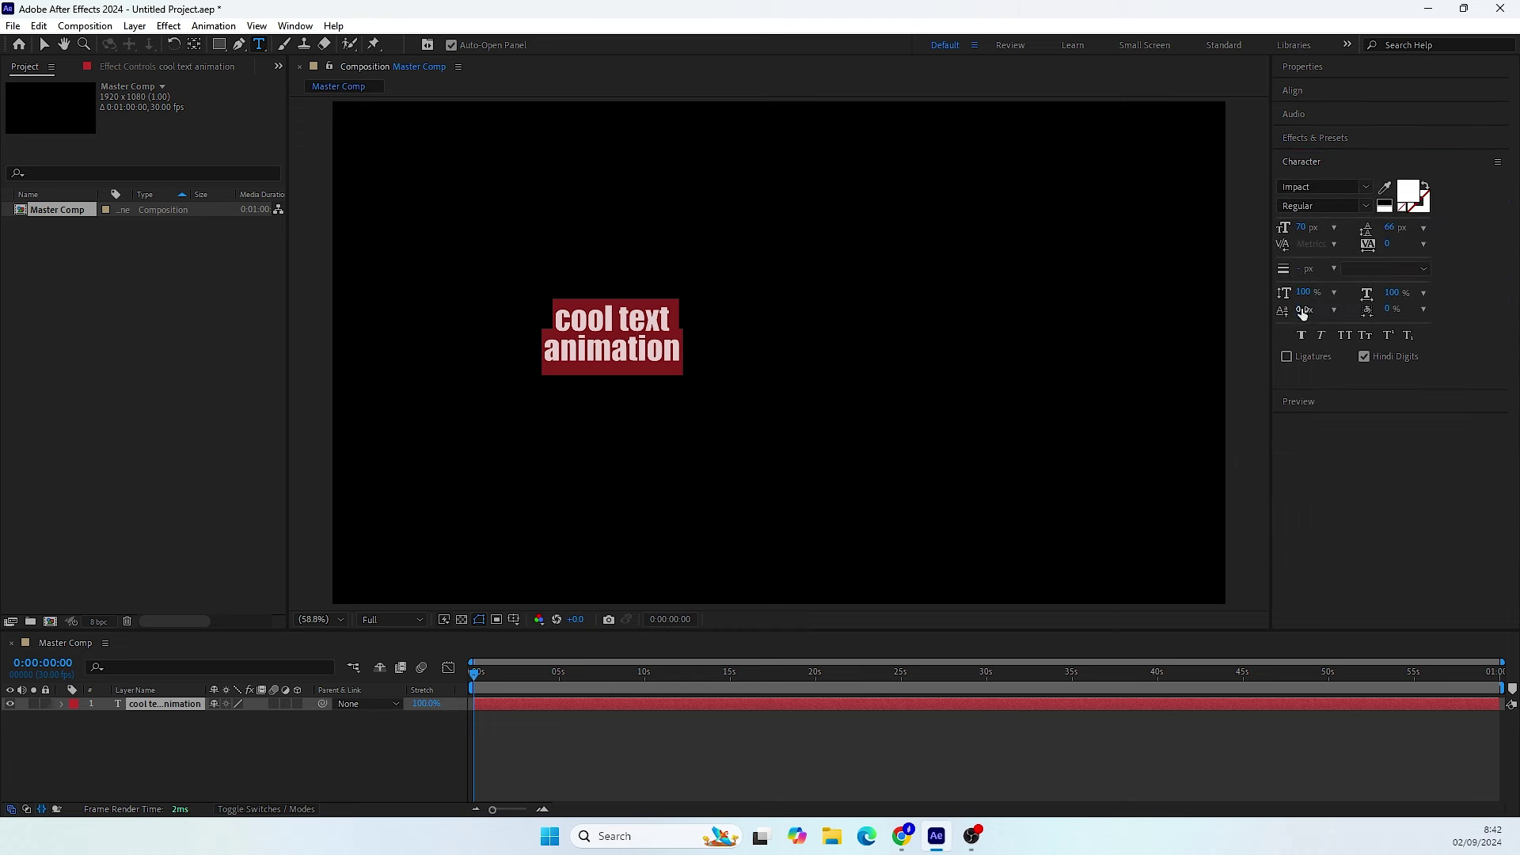
click(1349, 341)
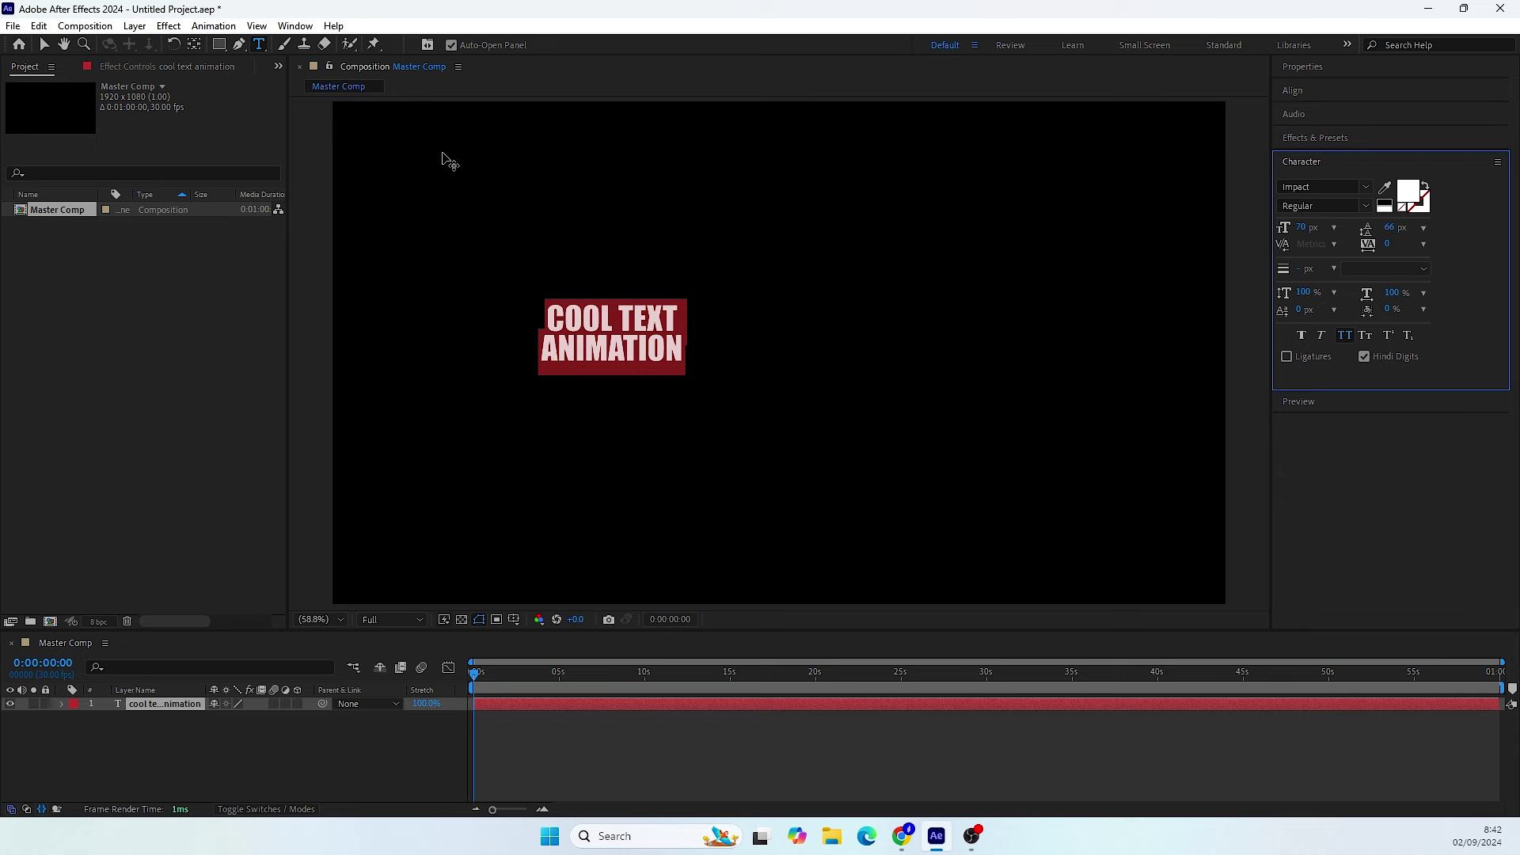
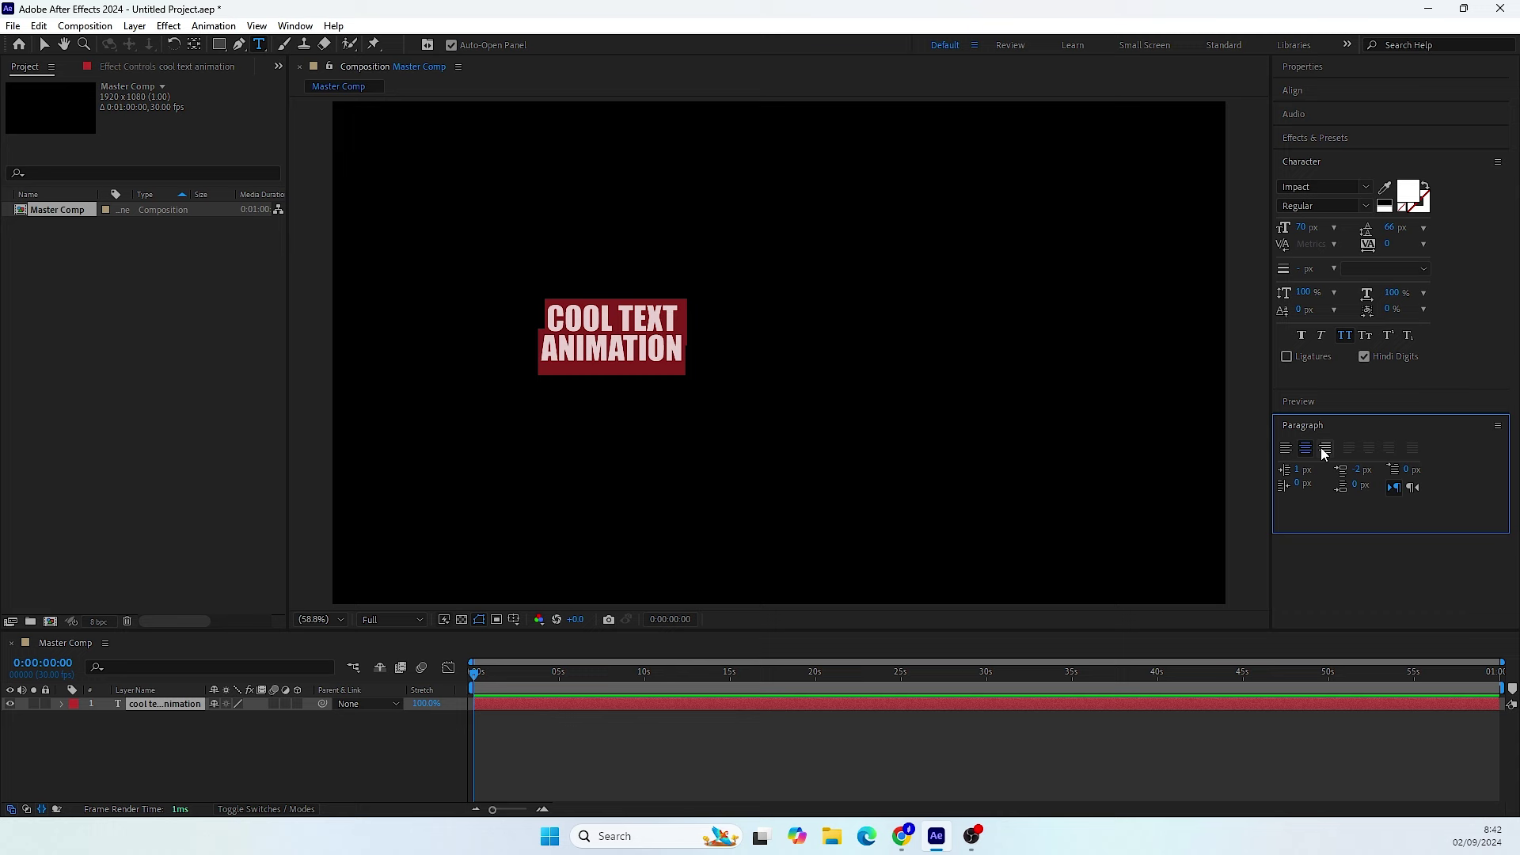
click(1310, 457)
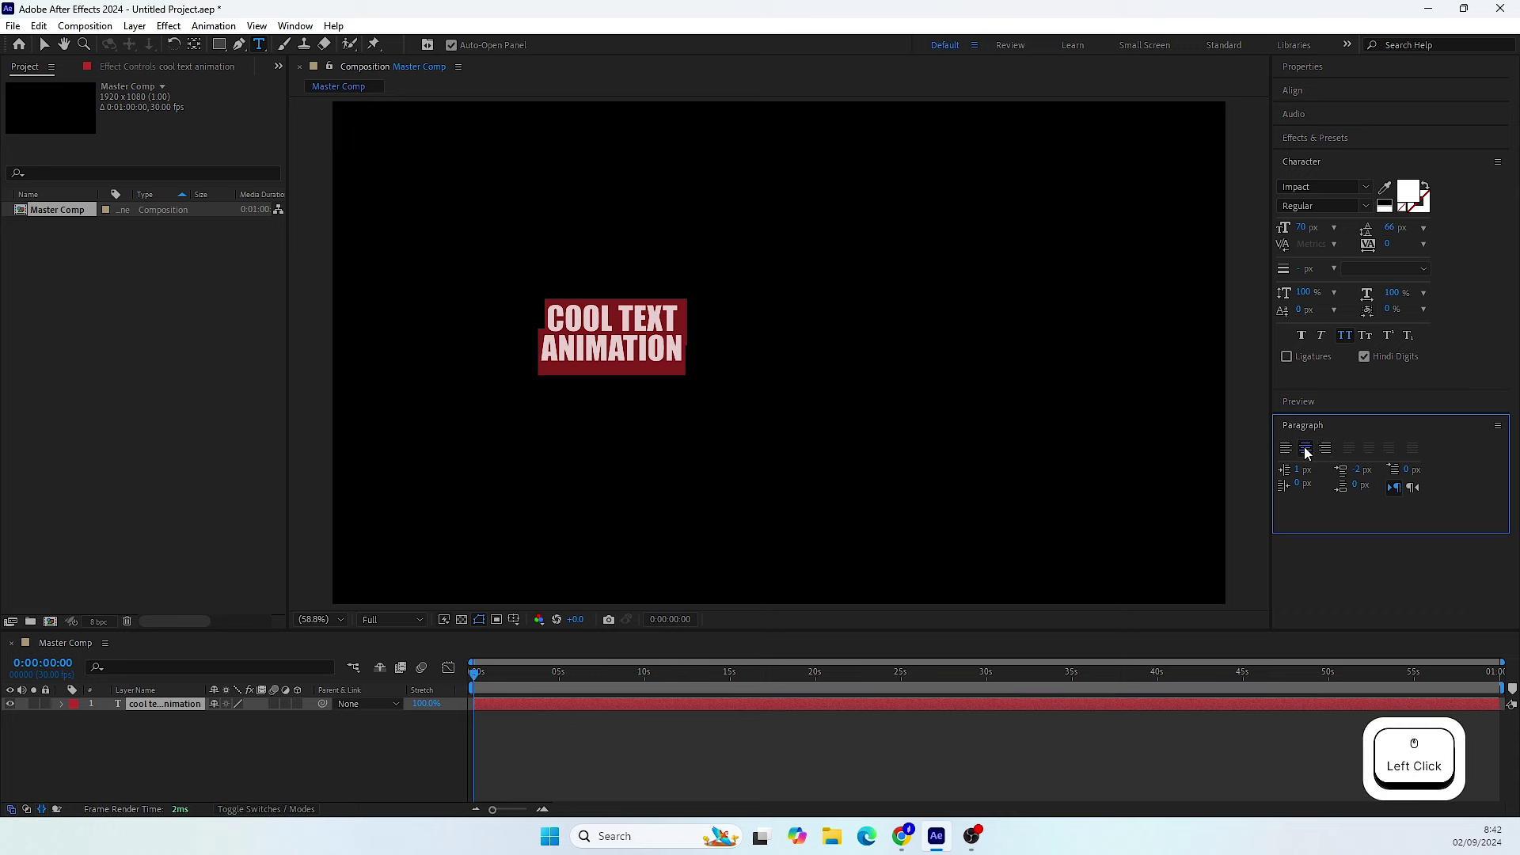
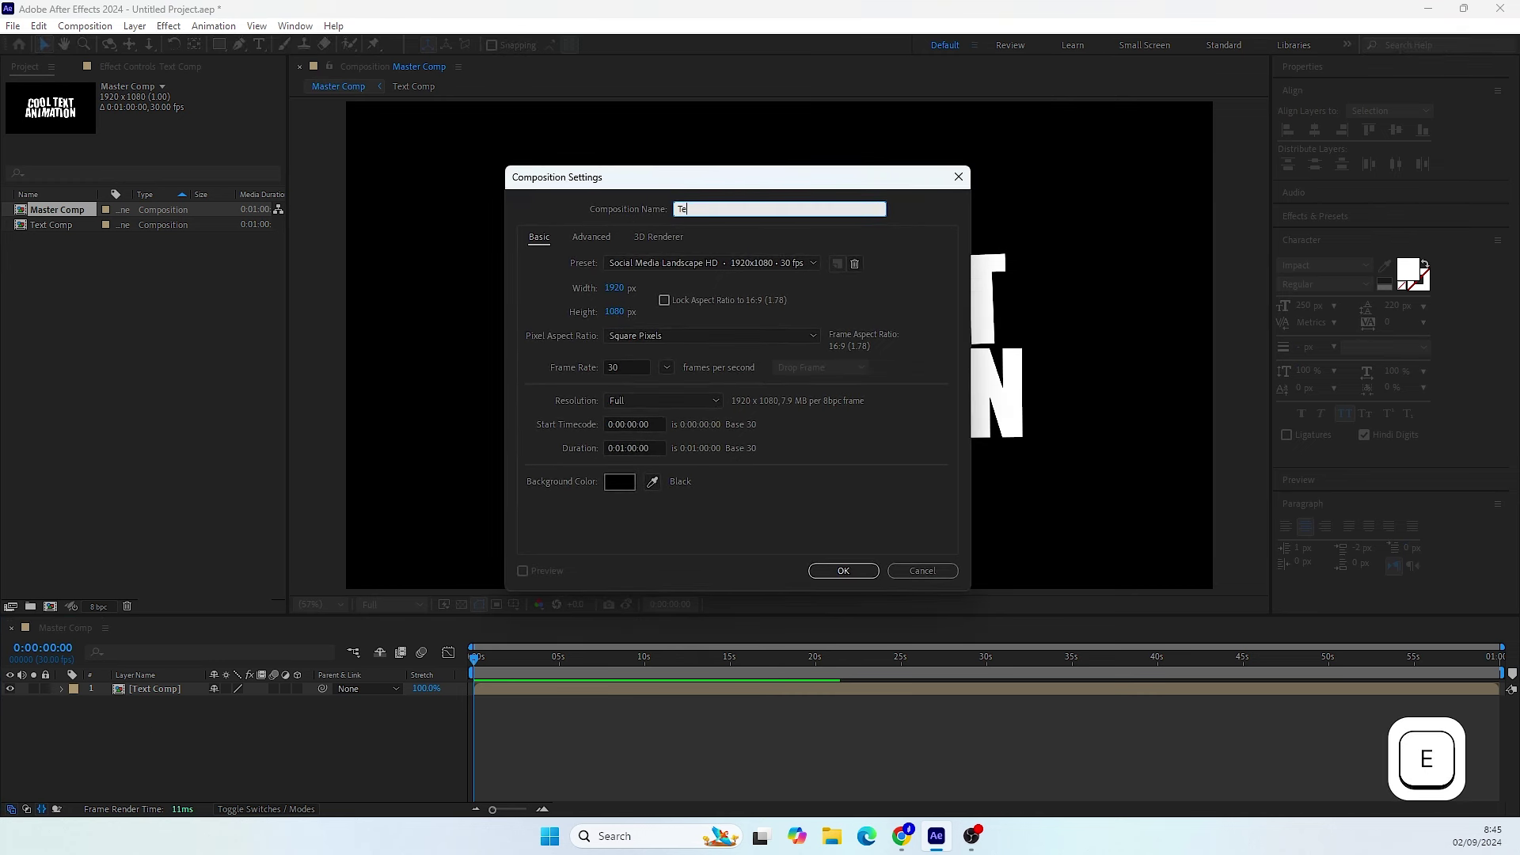
- Name the new composition Texture Comp and confirm its settings
key(space)
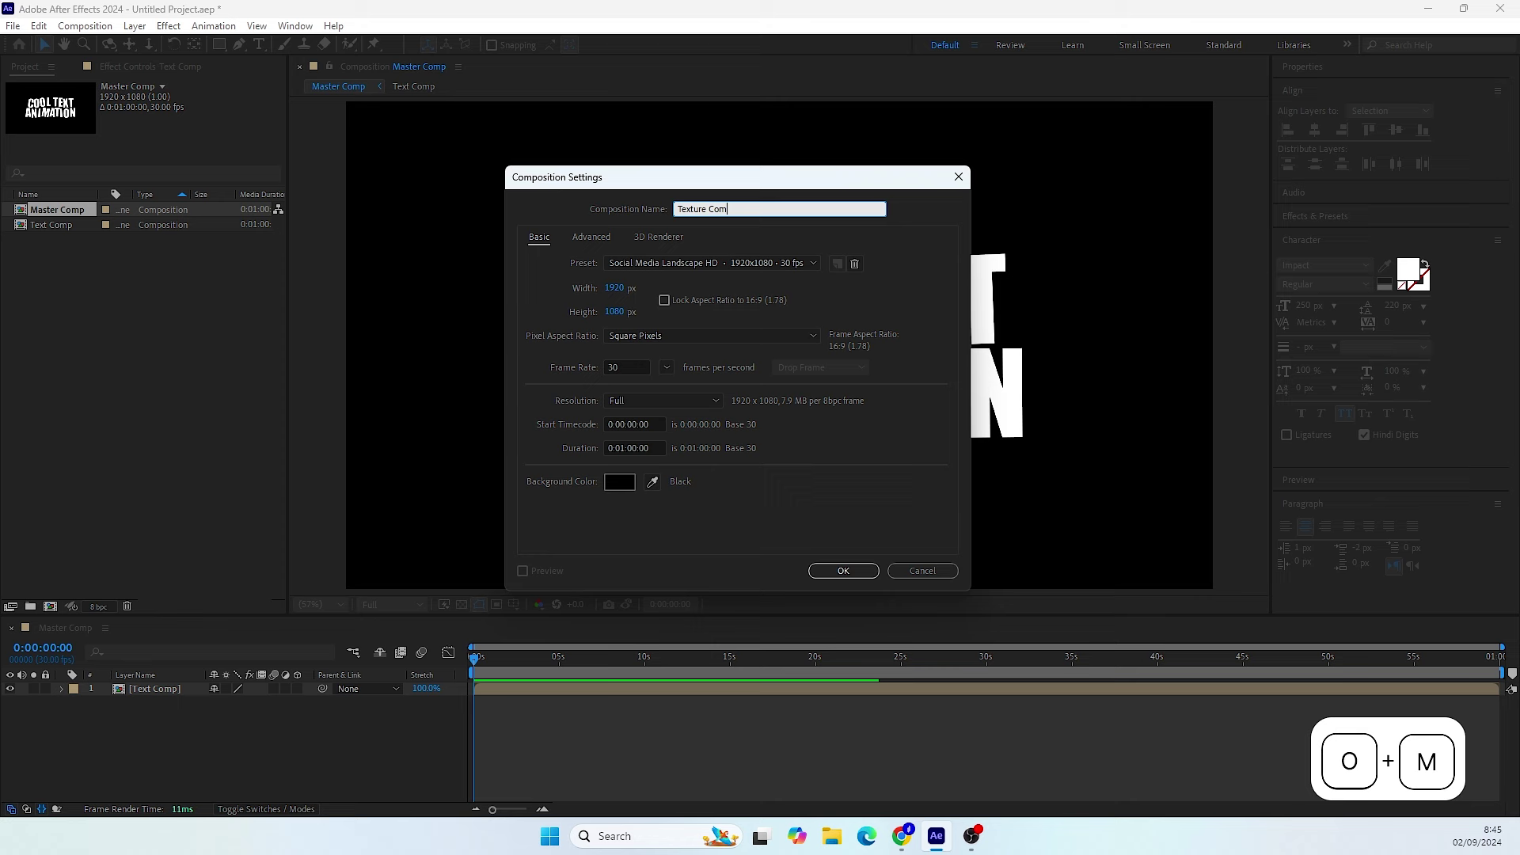
key(m)
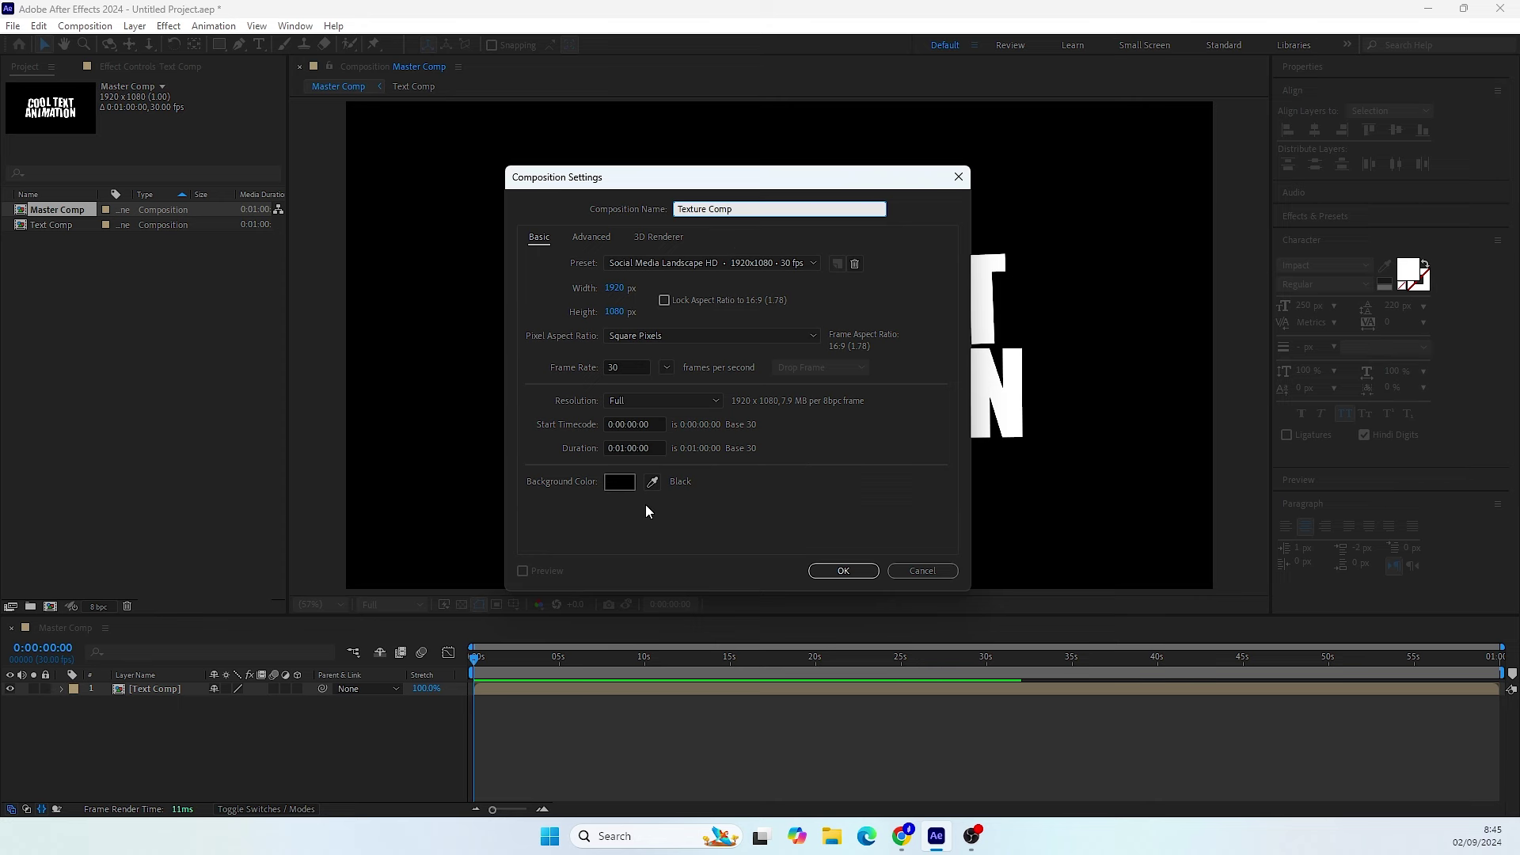
click(847, 575)
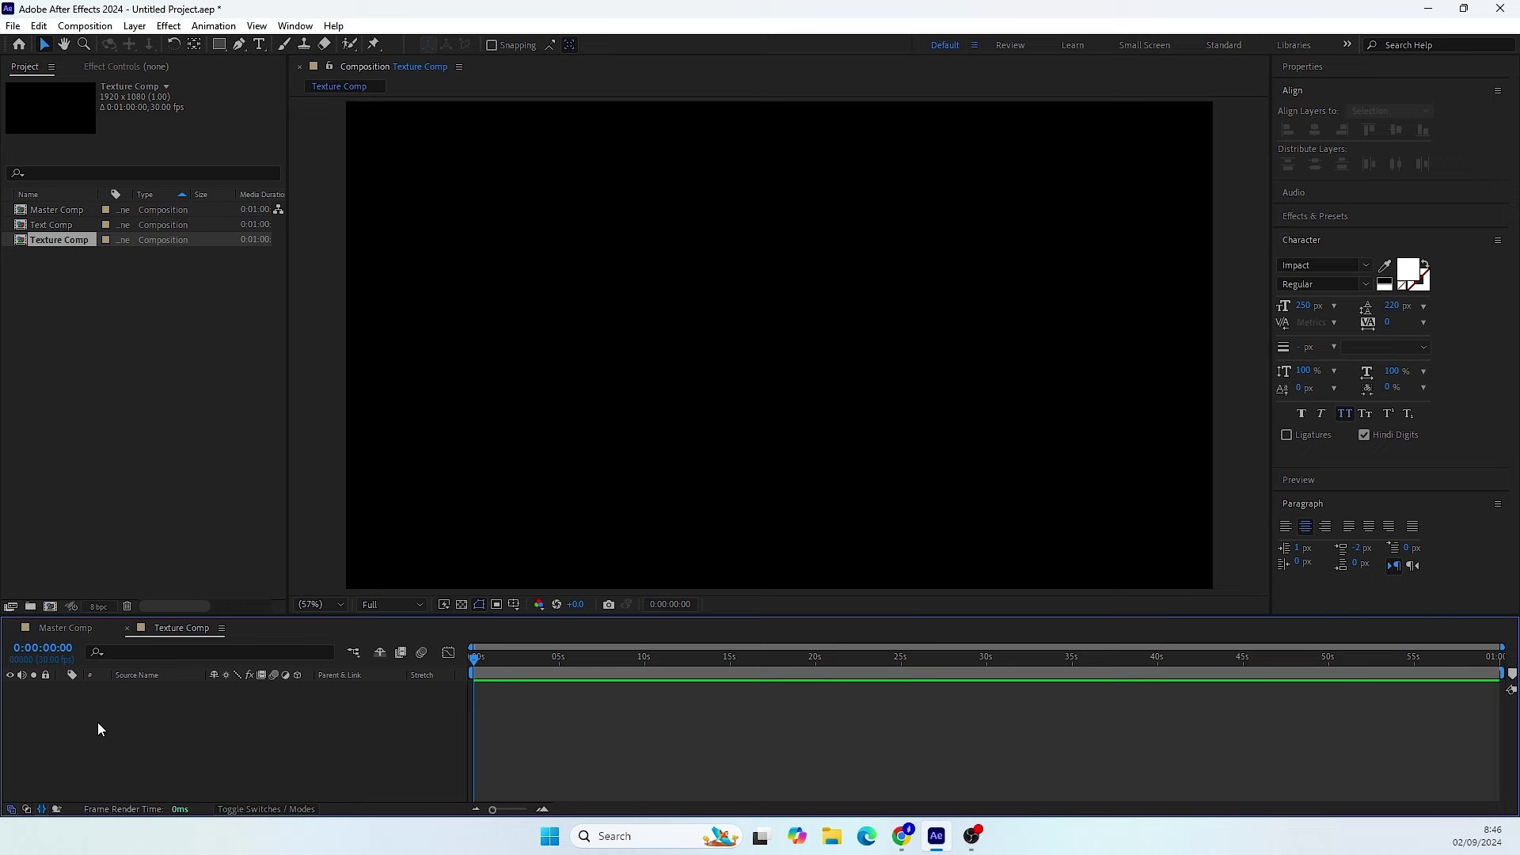
- Add a comp-sized solid named Main coloured orange FF9000
right_click(103, 726)
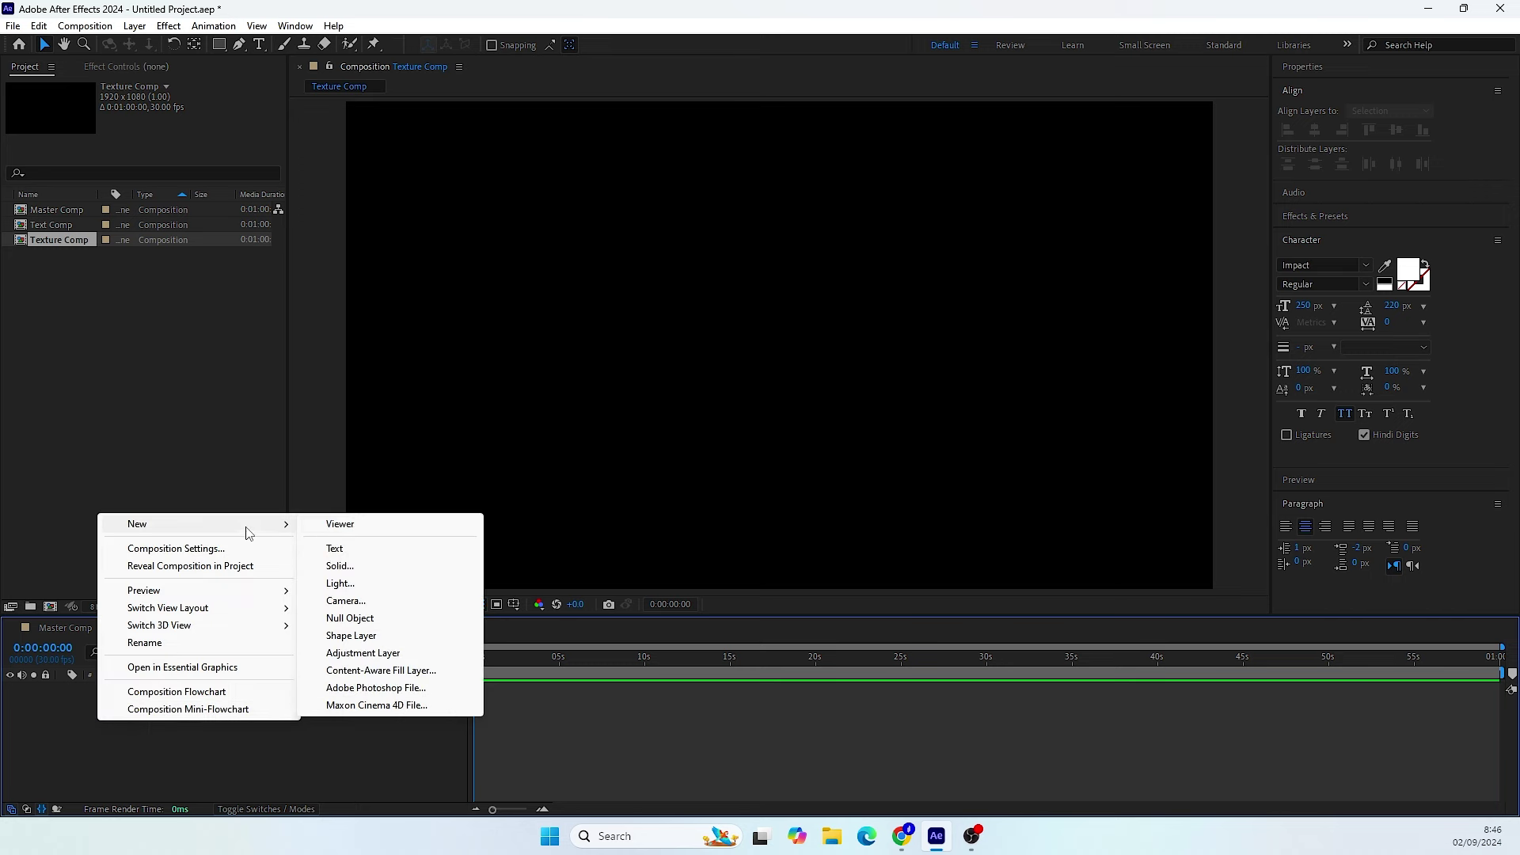
click(338, 569)
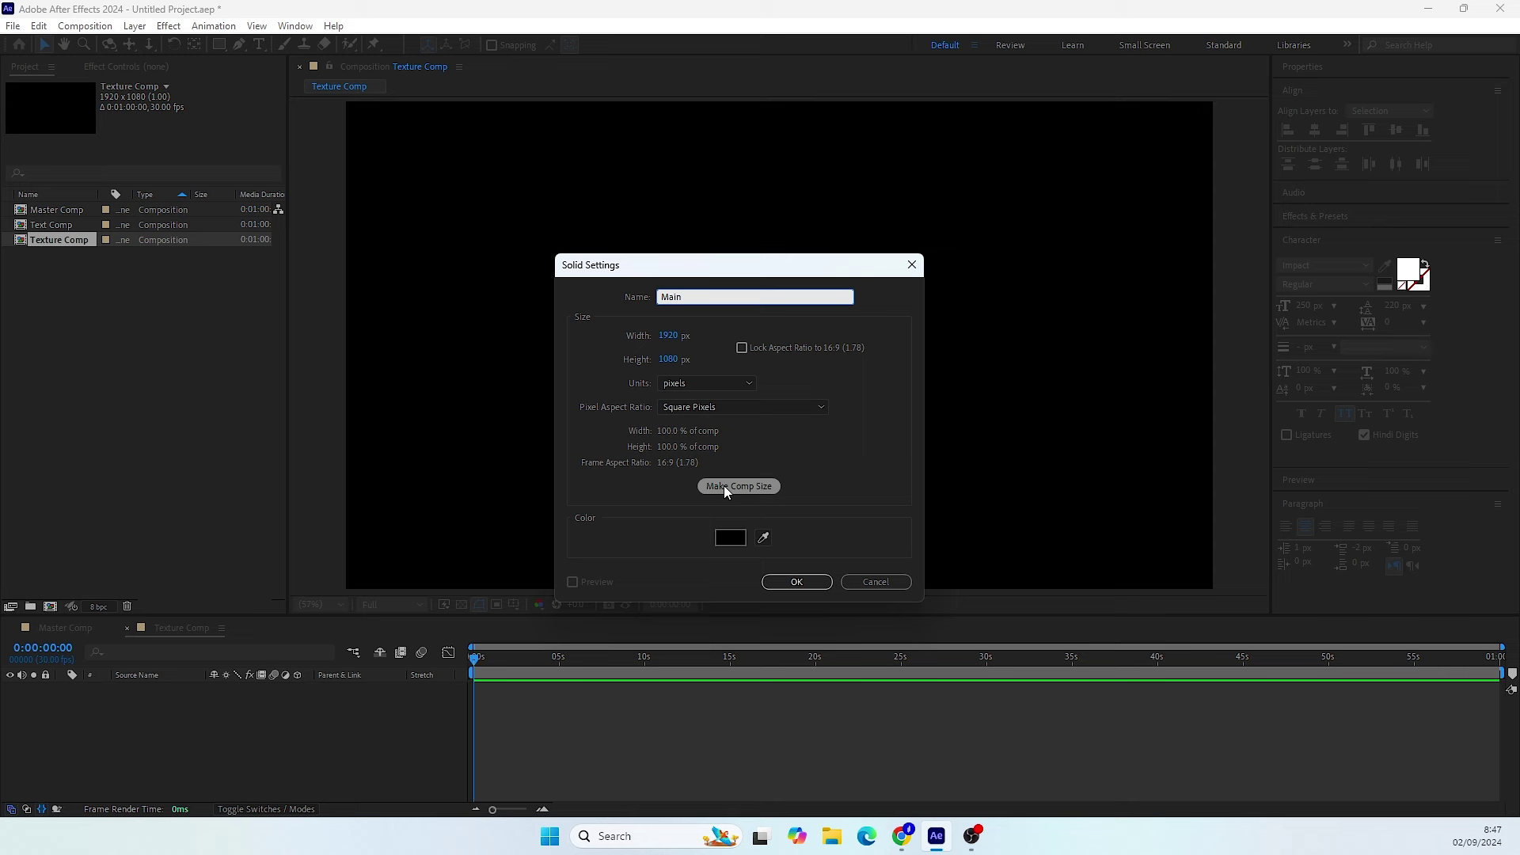
click(732, 492)
click(748, 544)
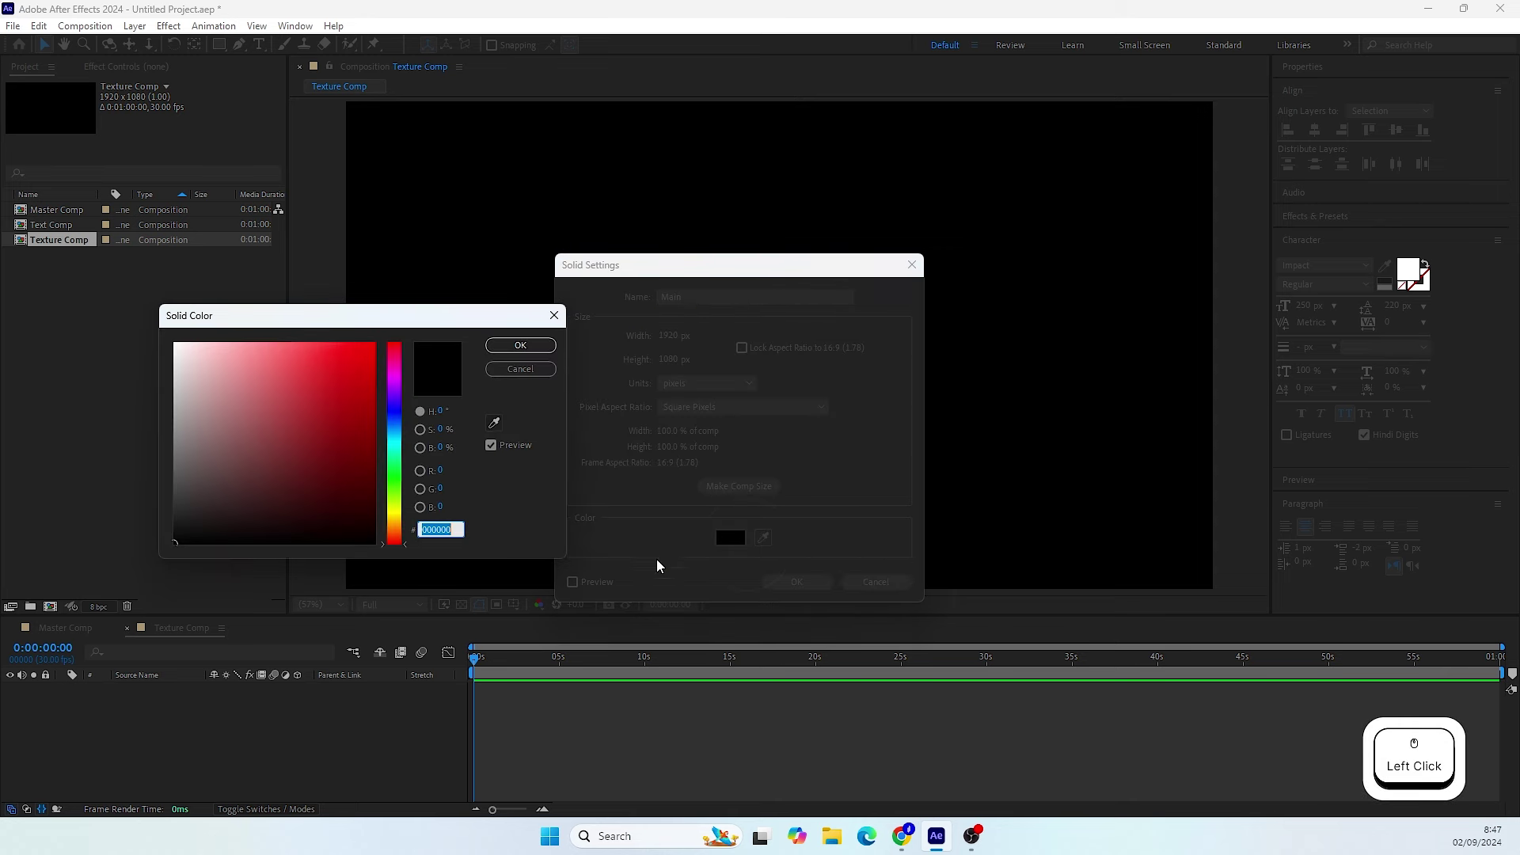
click(399, 543)
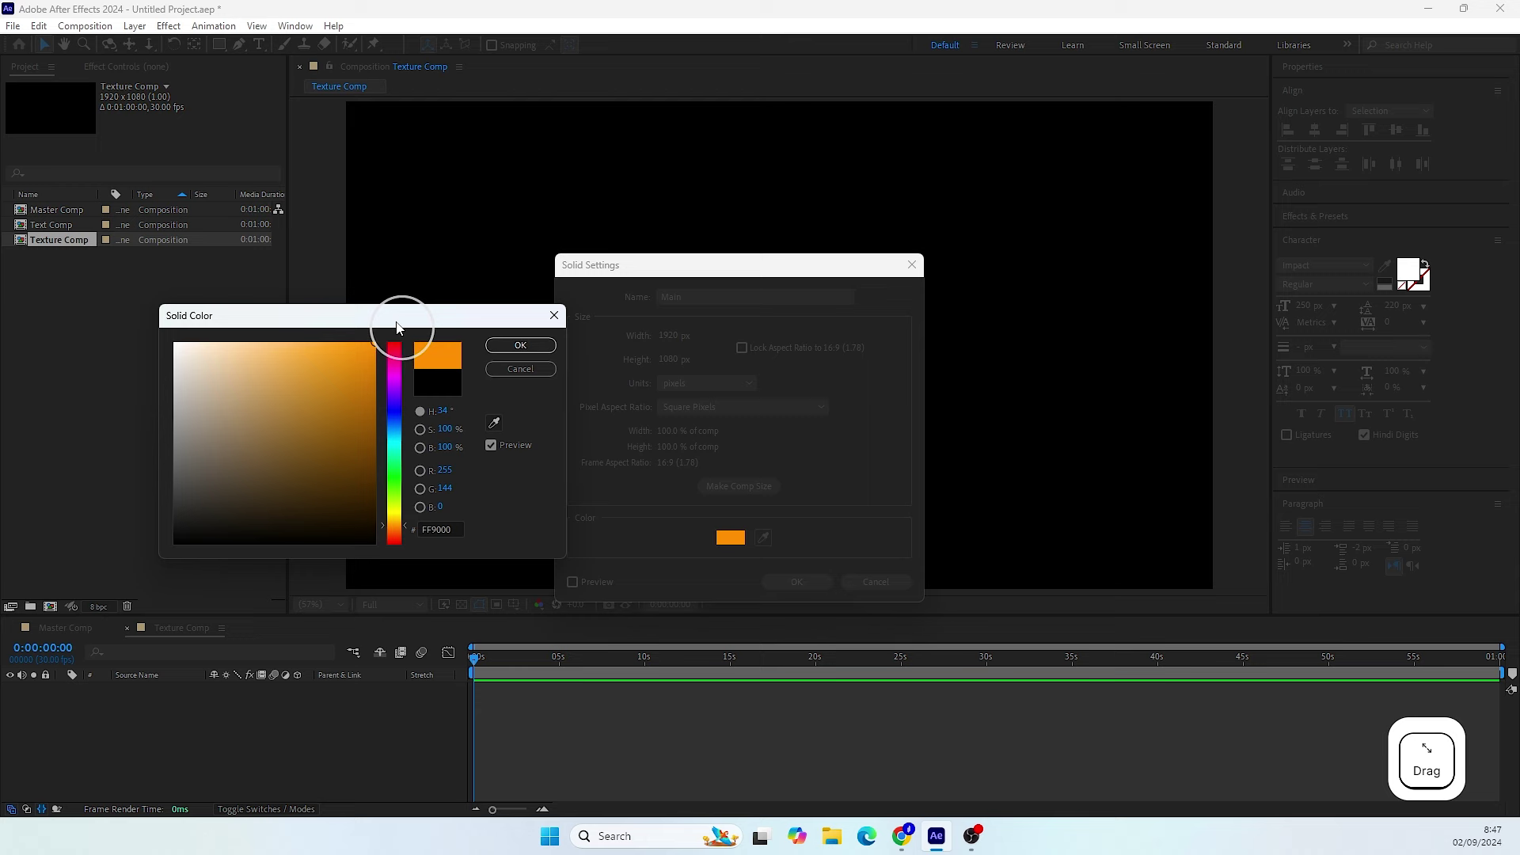
click(520, 353)
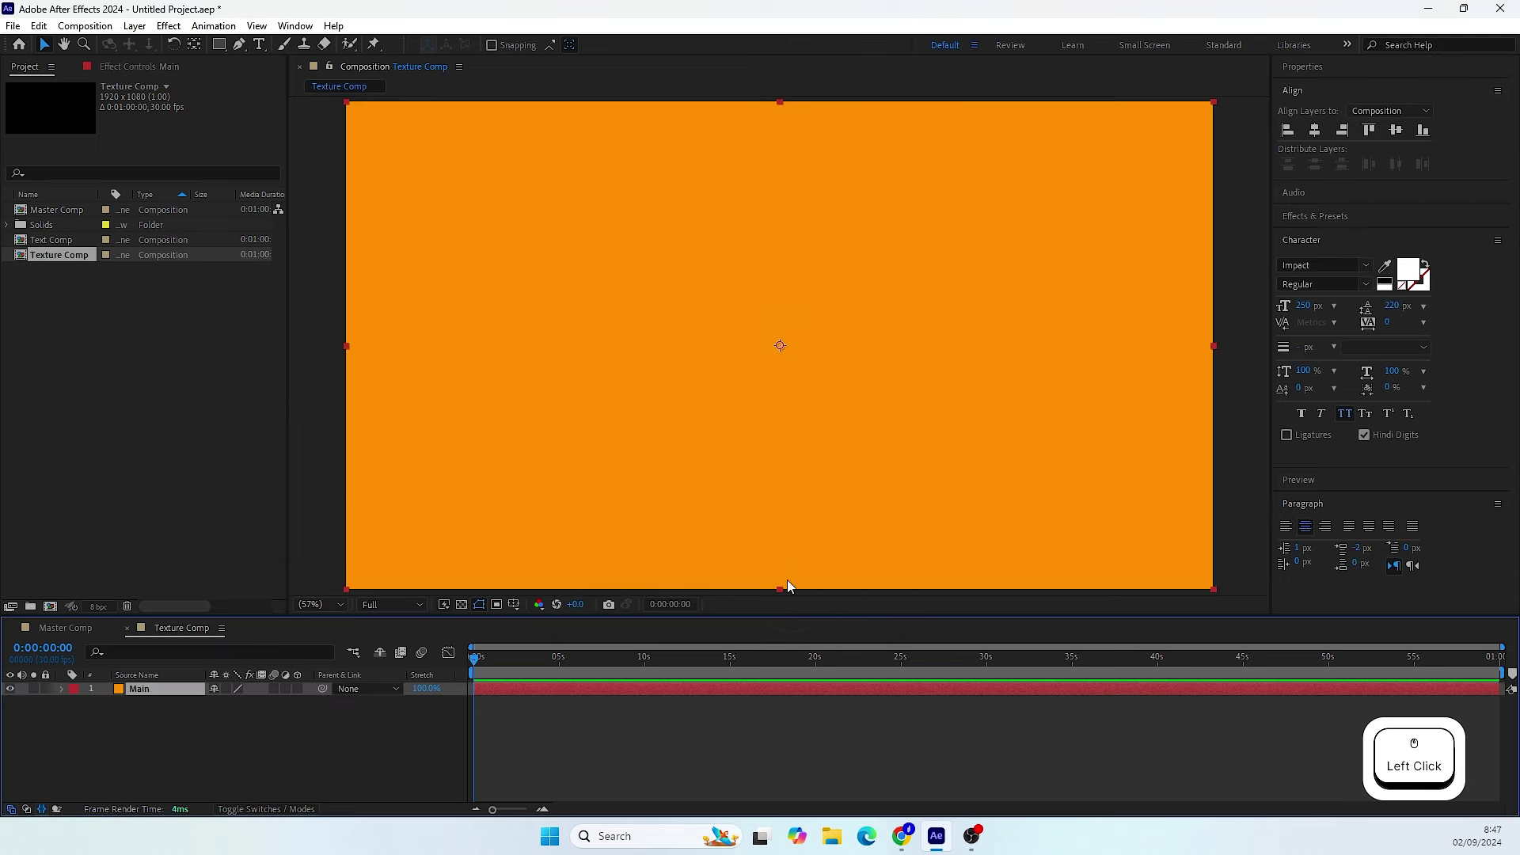
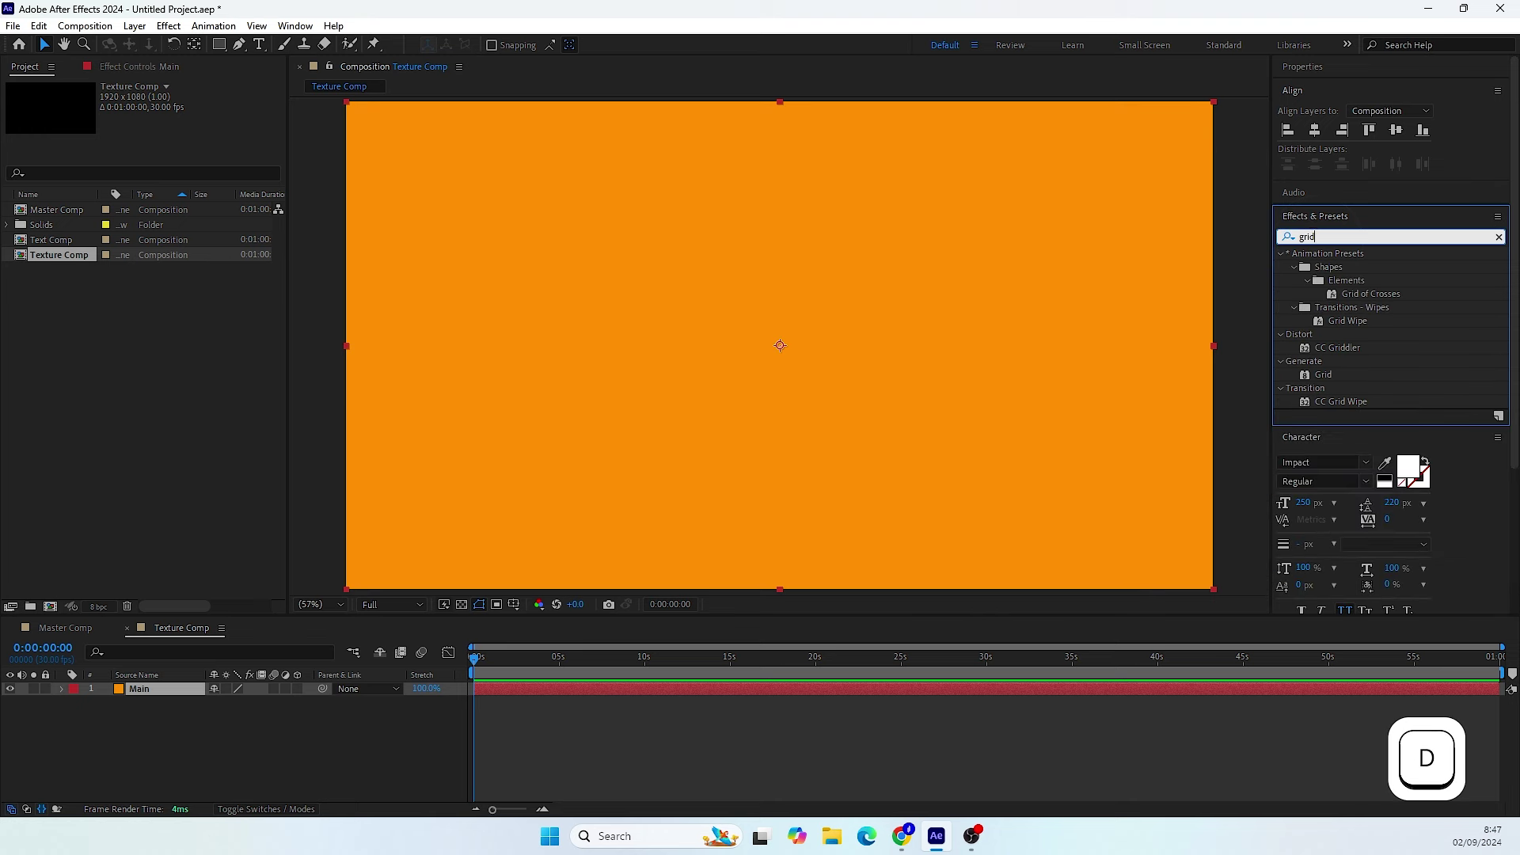
- Apply Grid to Main with Normal blending mode and yellow grid lines
click(1333, 383)
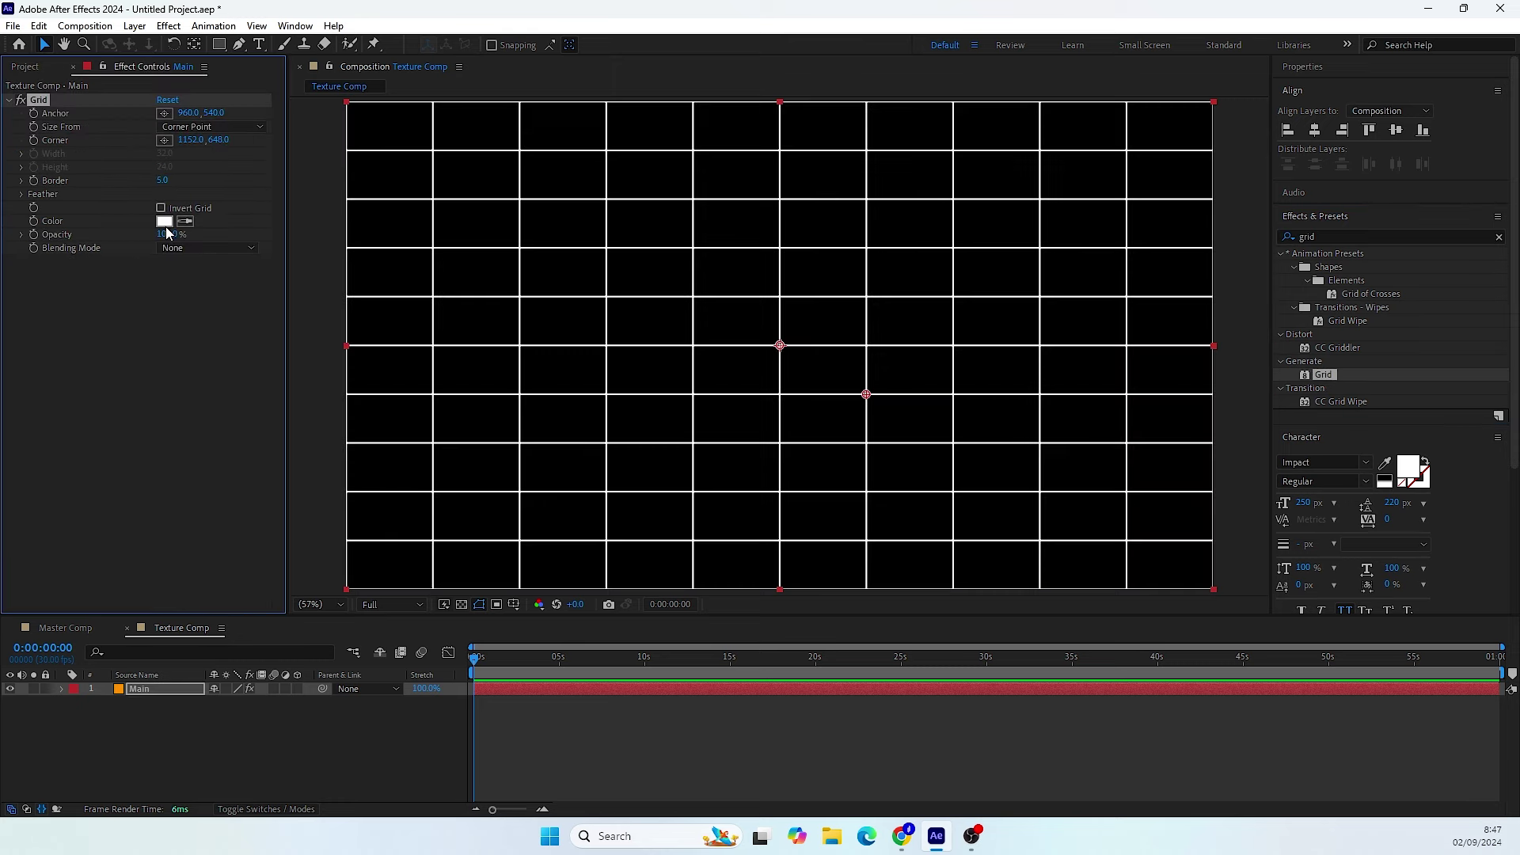
click(174, 250)
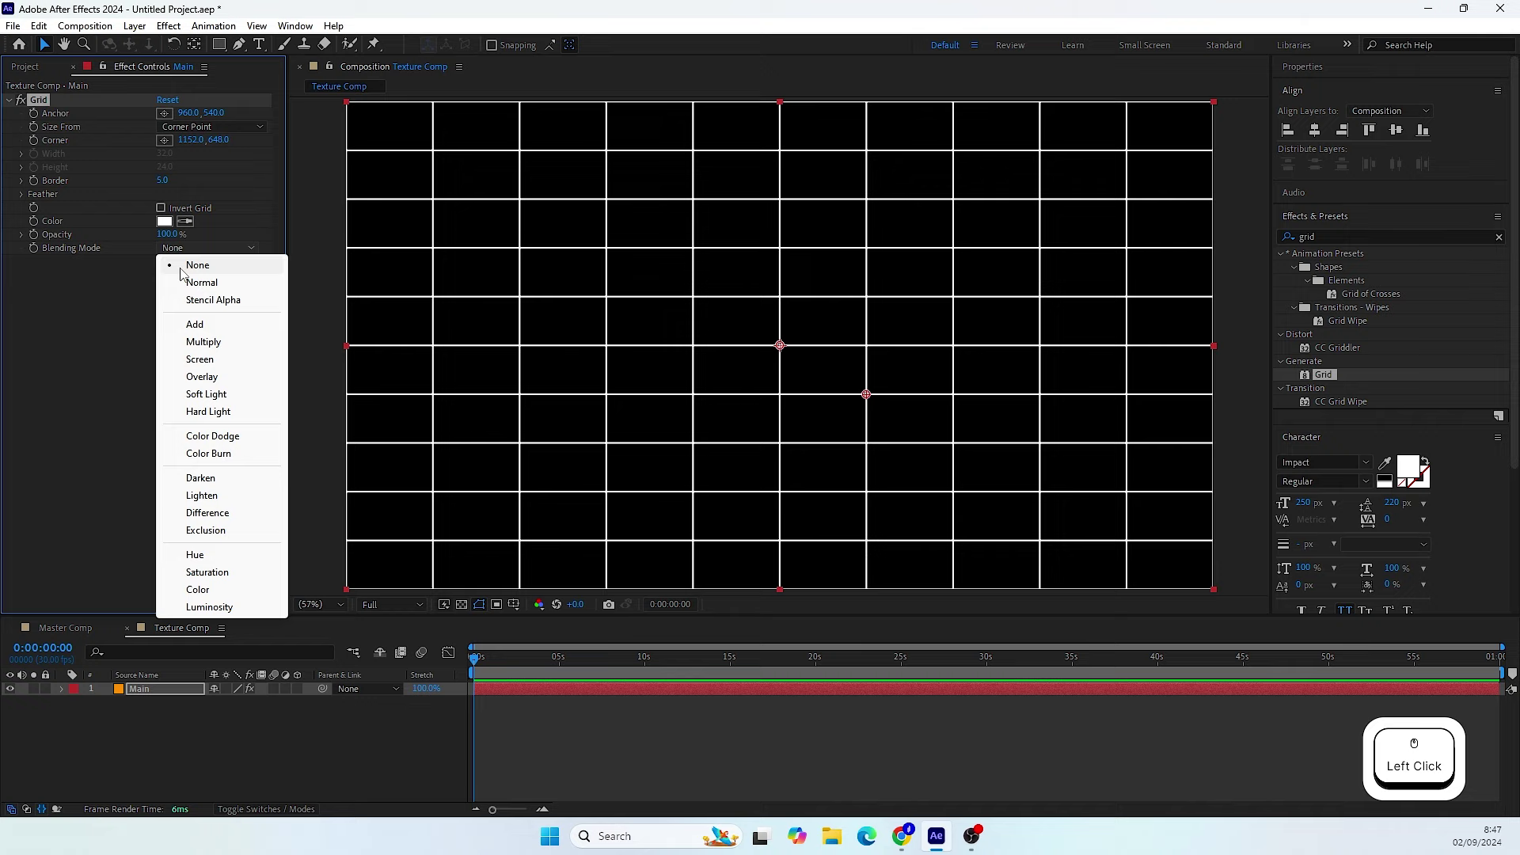
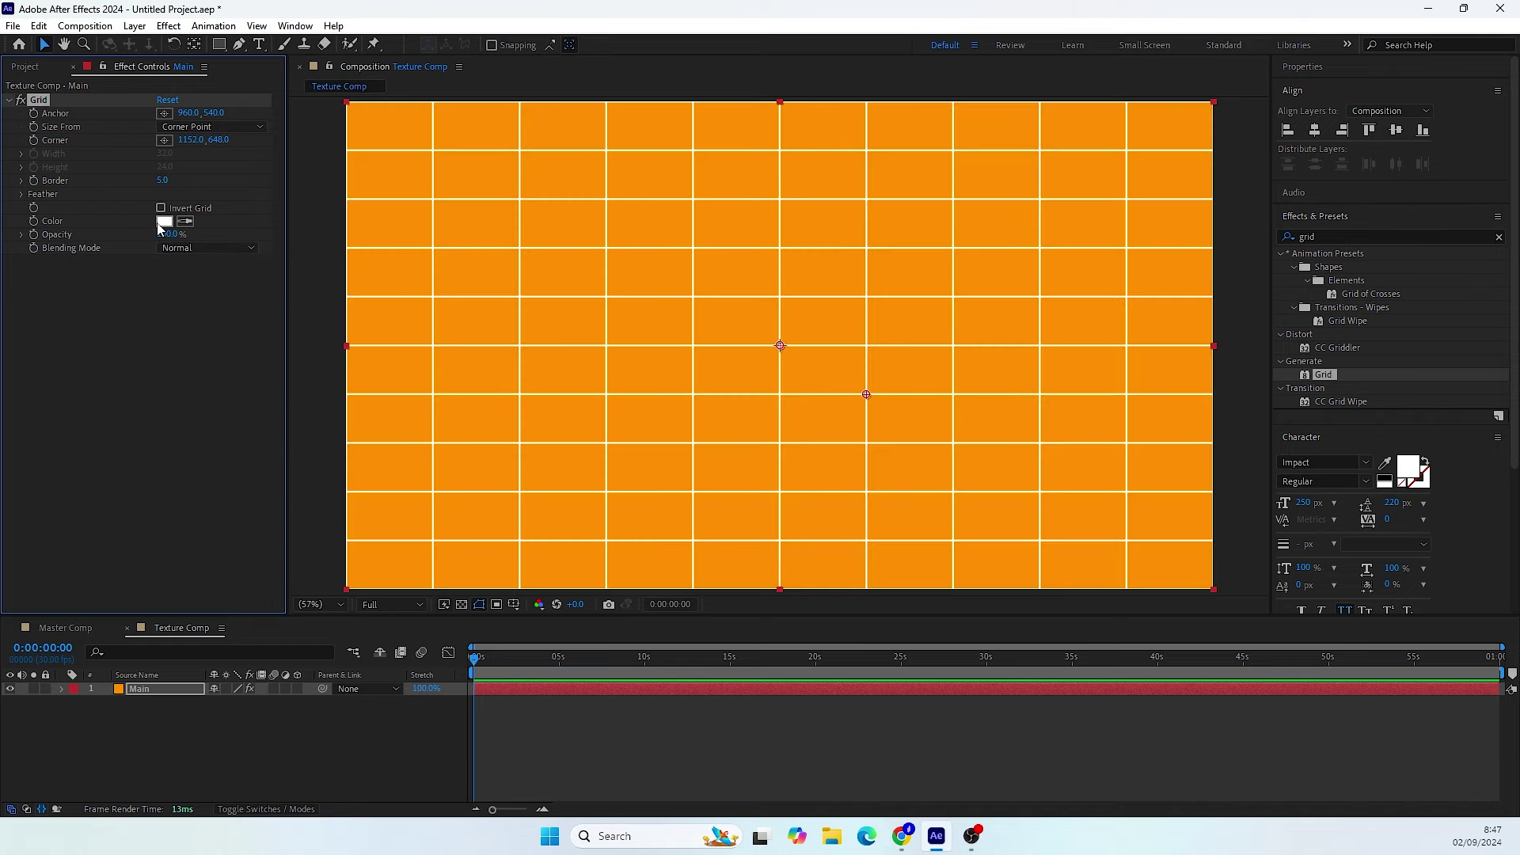
click(164, 231)
click(405, 530)
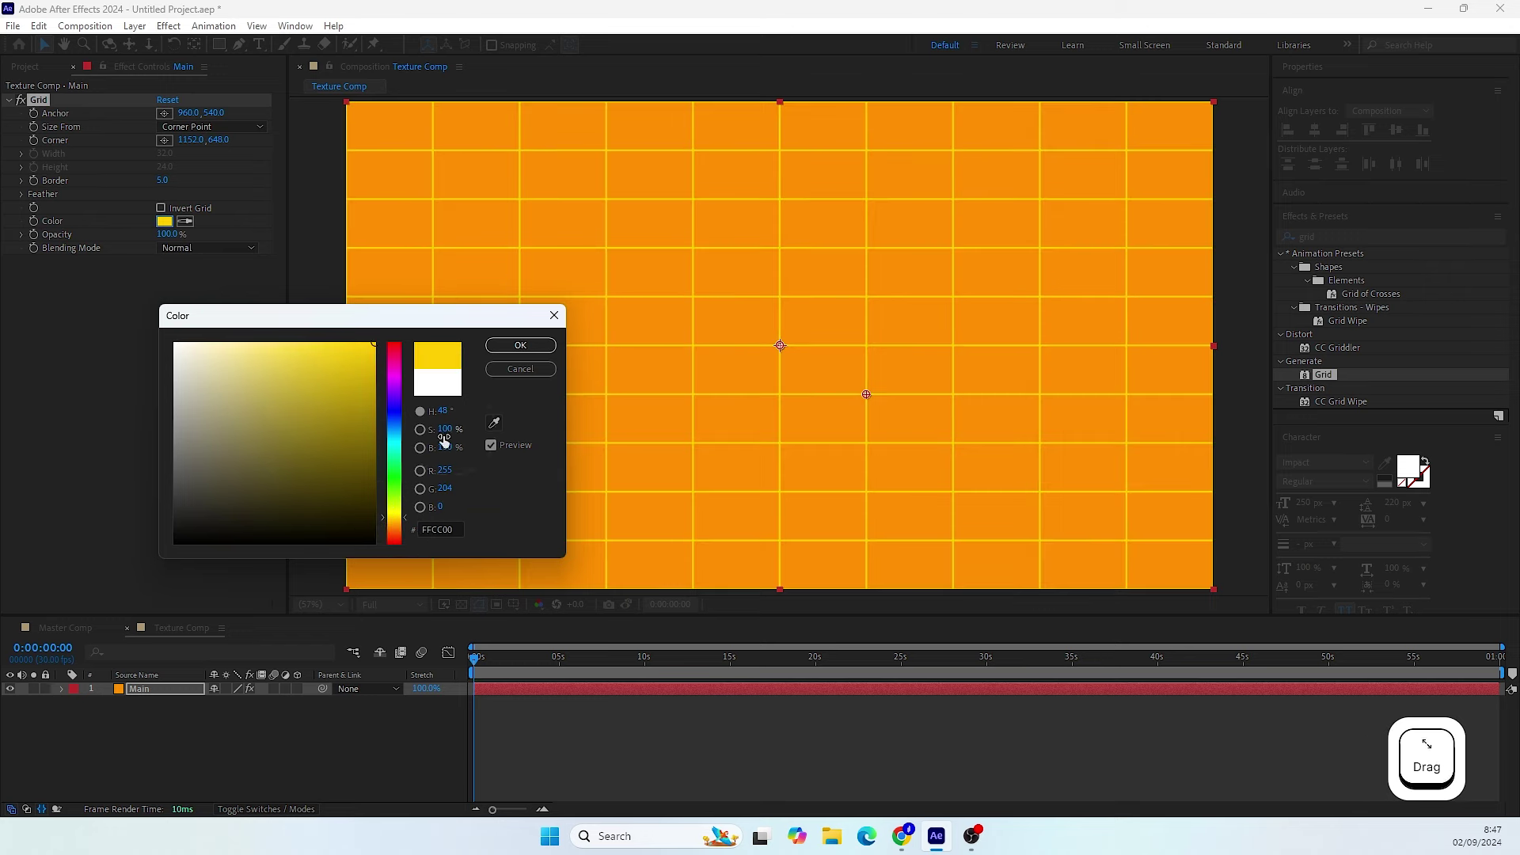
click(406, 524)
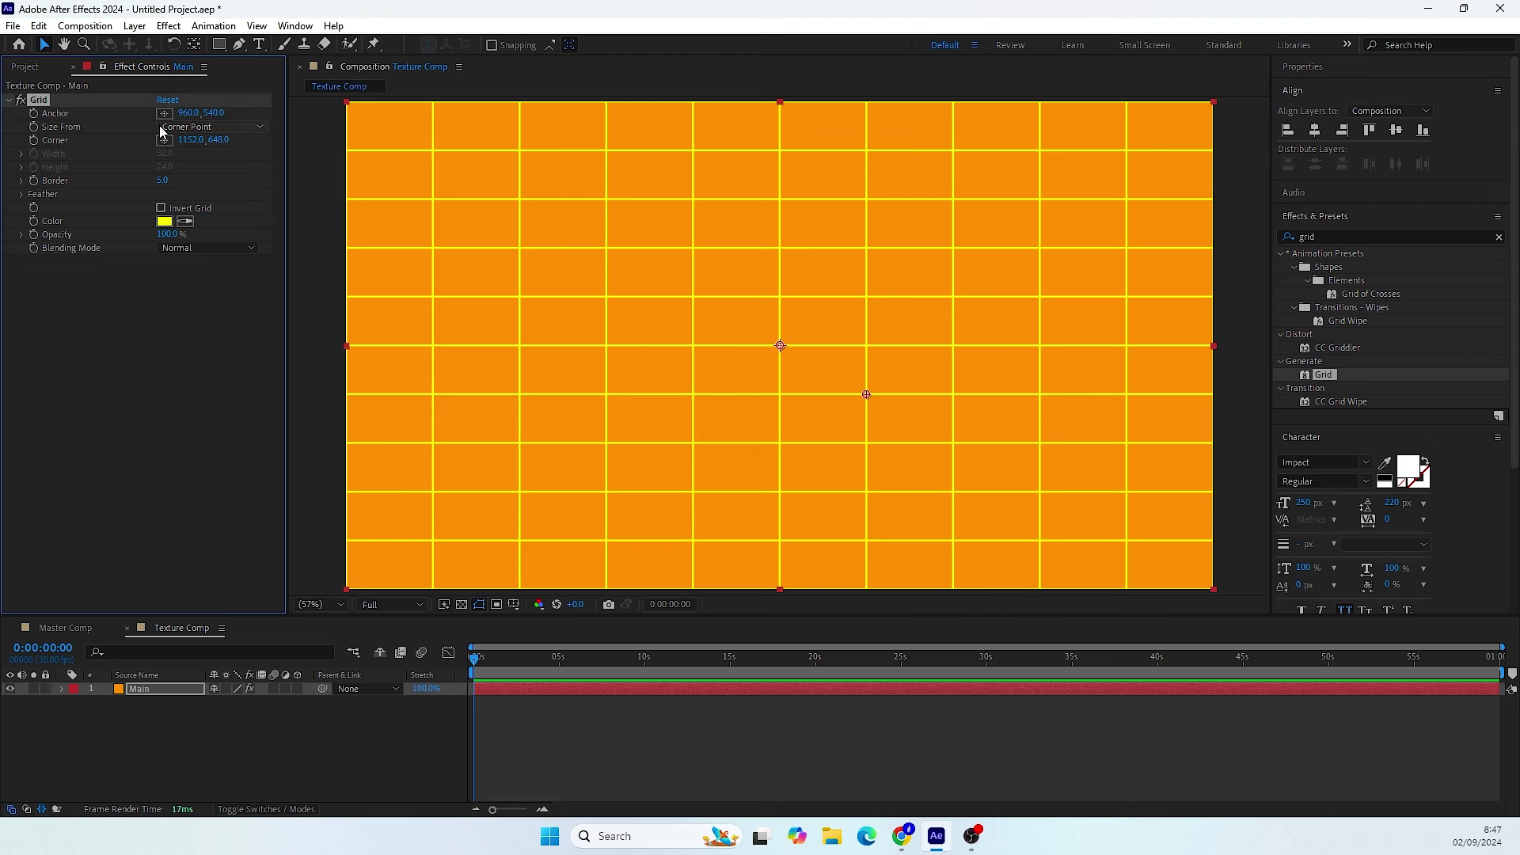
- Size the grid by Width & Height Sliders, width 2000 and height 200
click(198, 128)
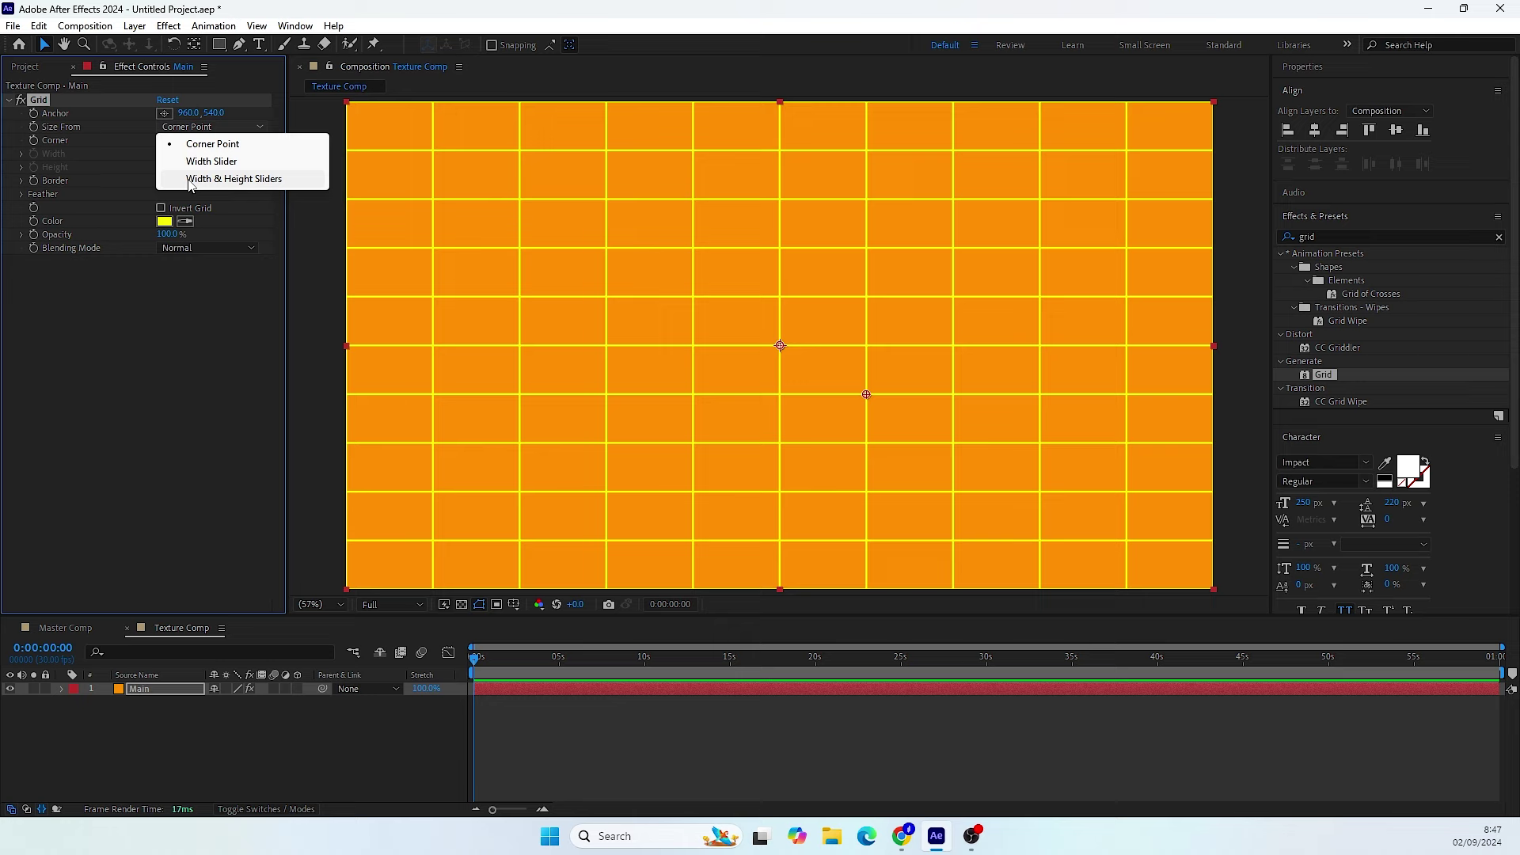
click(197, 187)
click(88, 178)
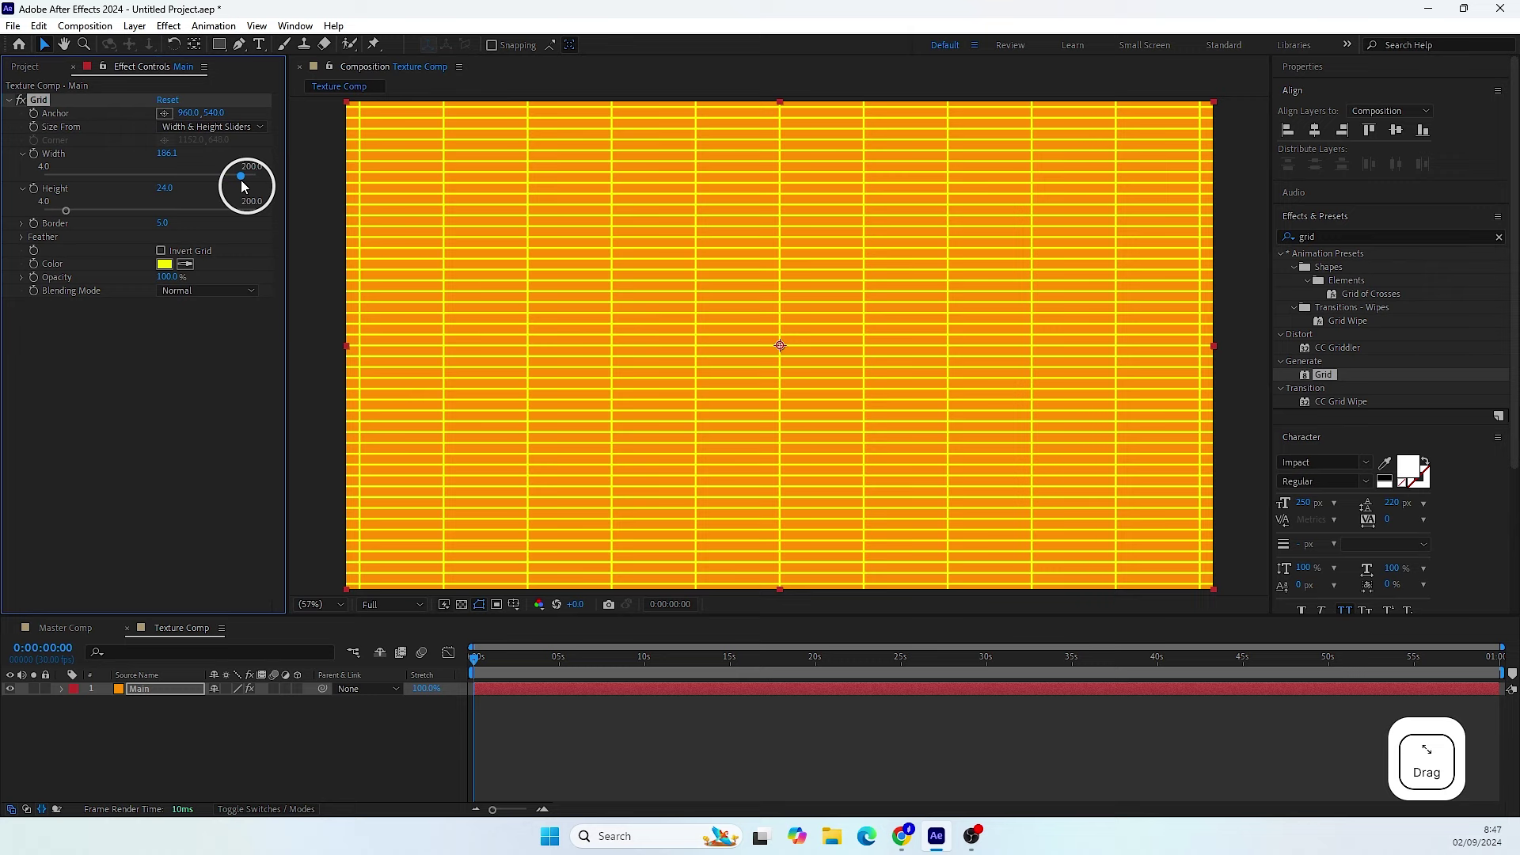
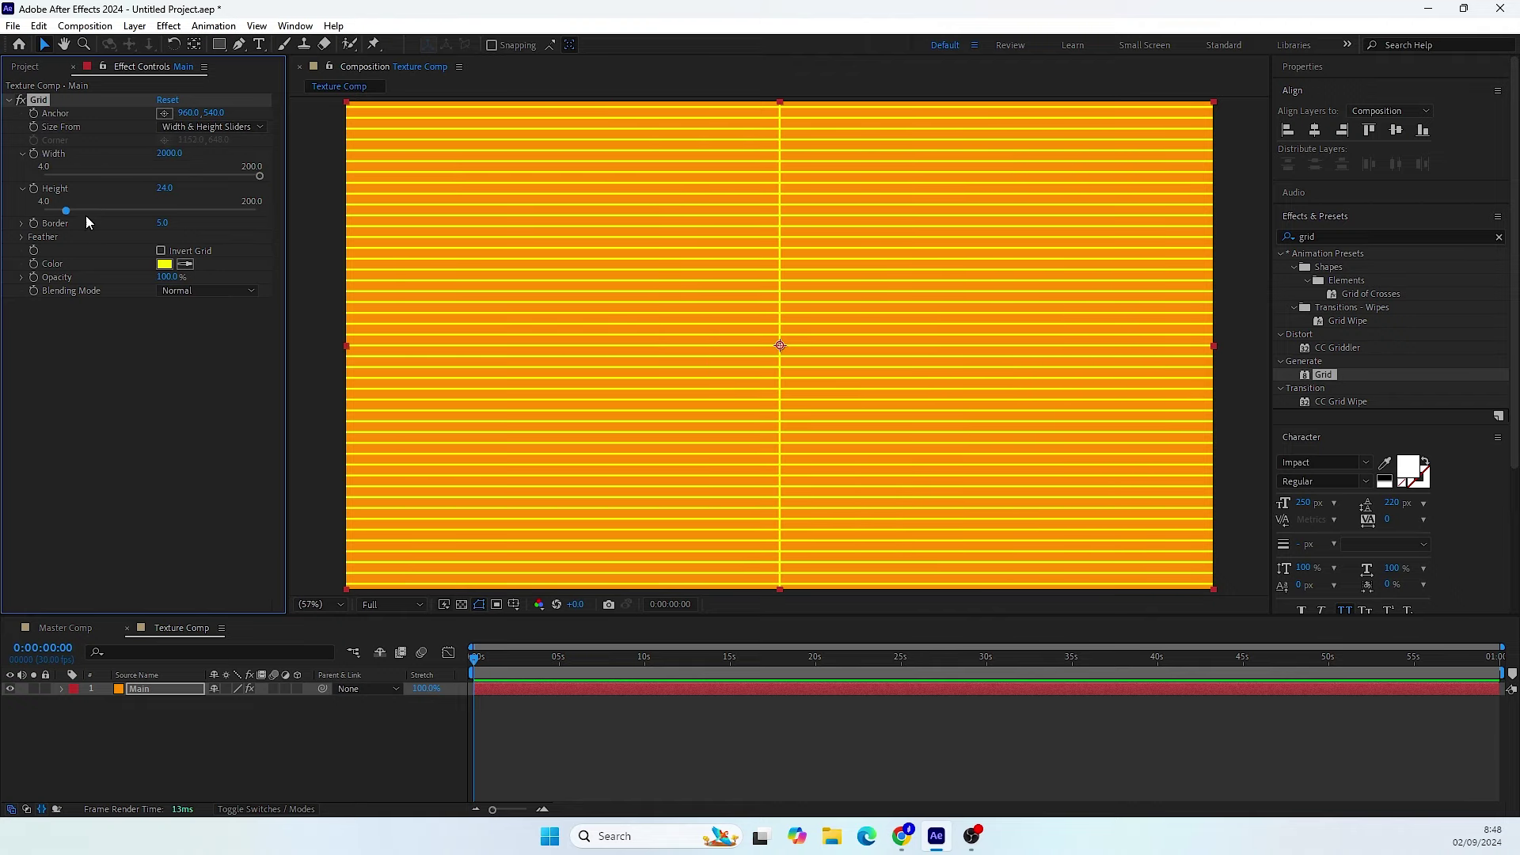
click(74, 214)
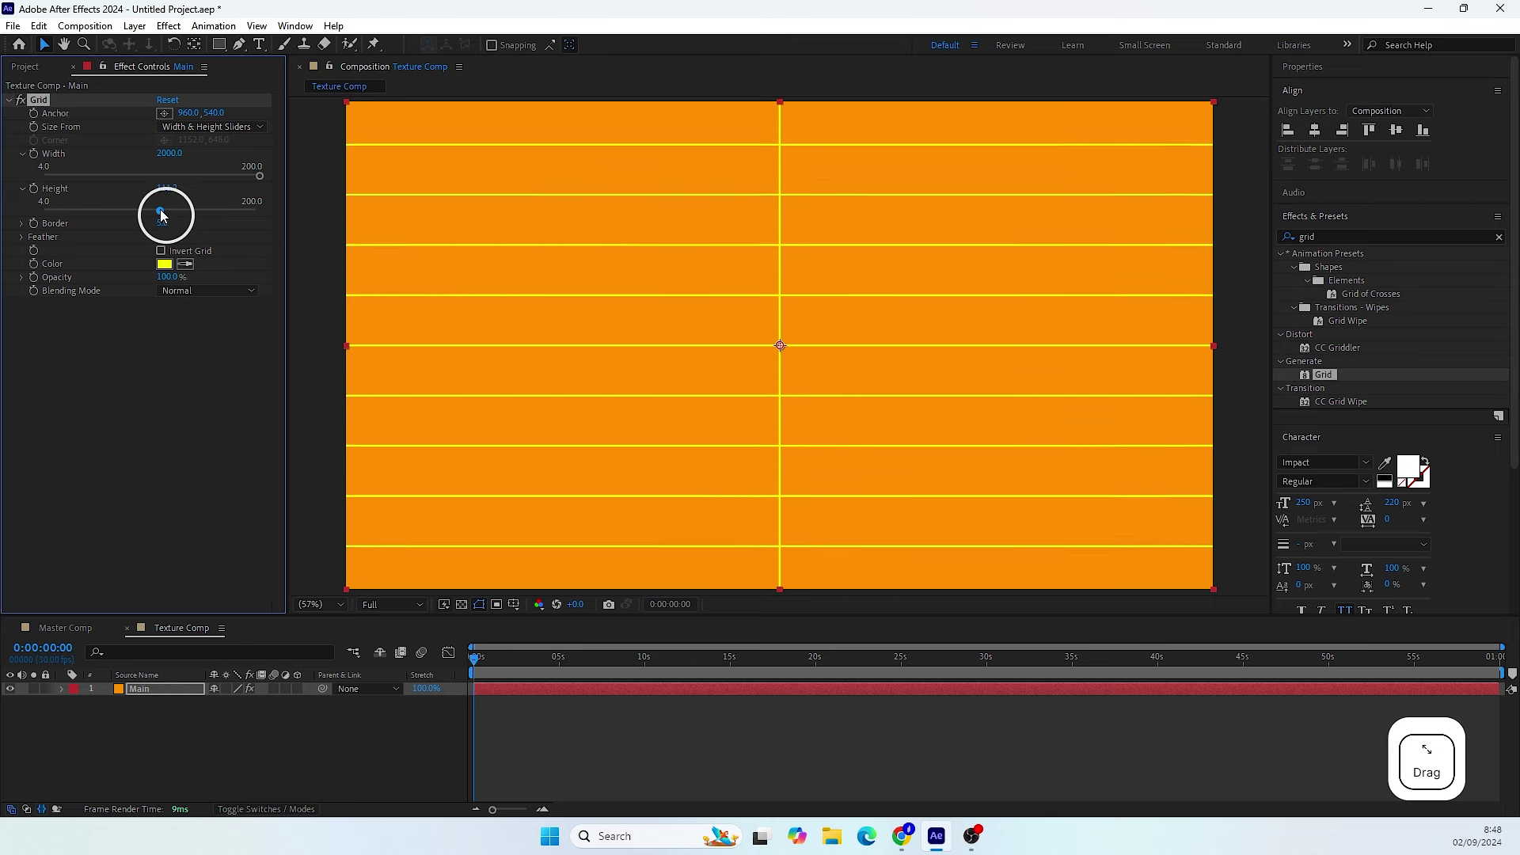
click(171, 190)
key(KP_2)
key(KP_0)
key(Return)
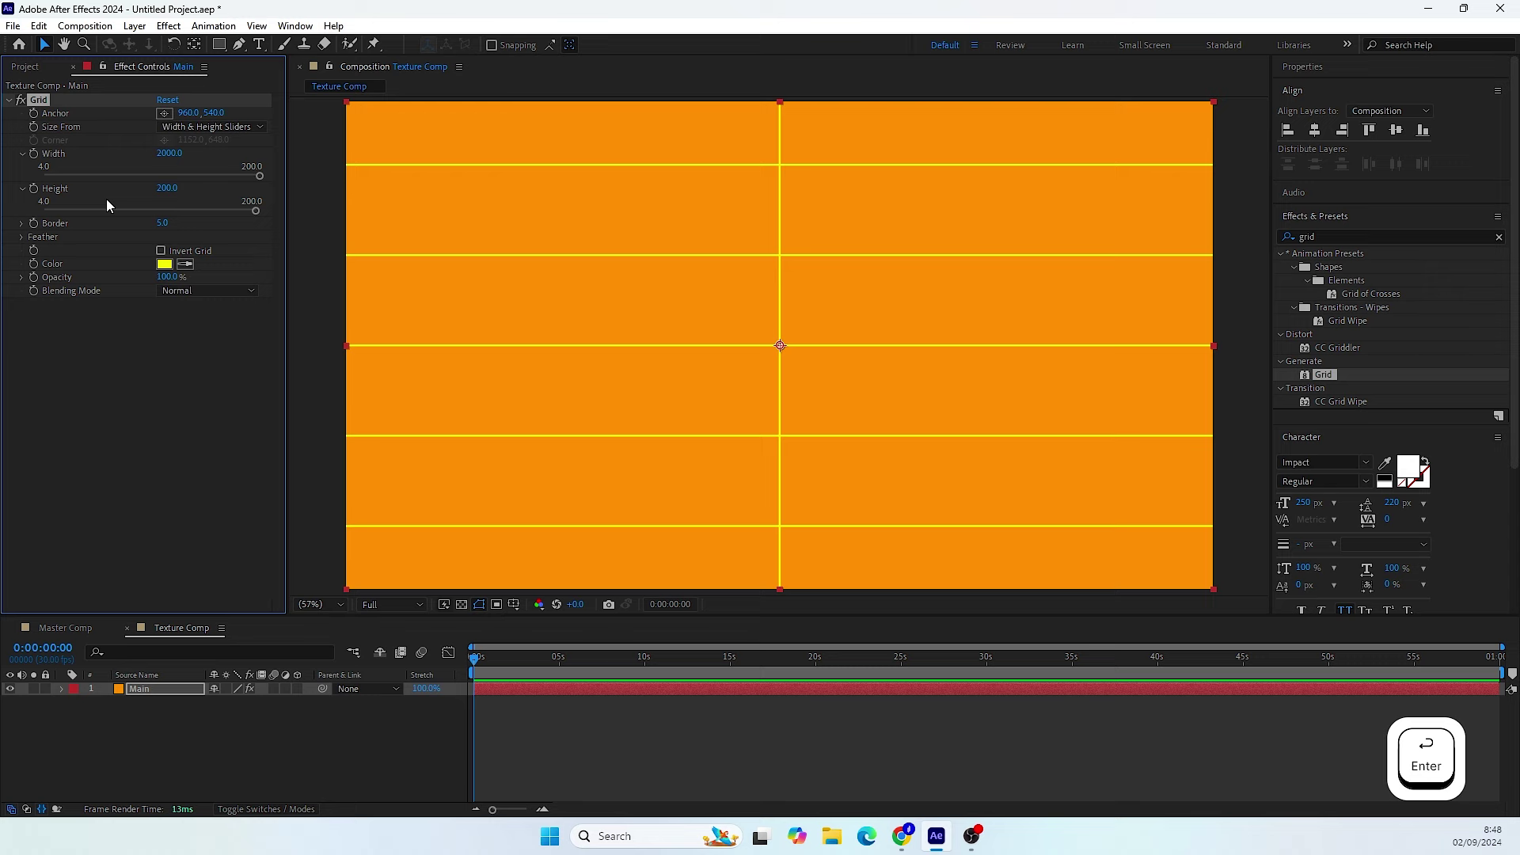
- Thicken the grid Border to 120 for wide yellow stripes
click(167, 226)
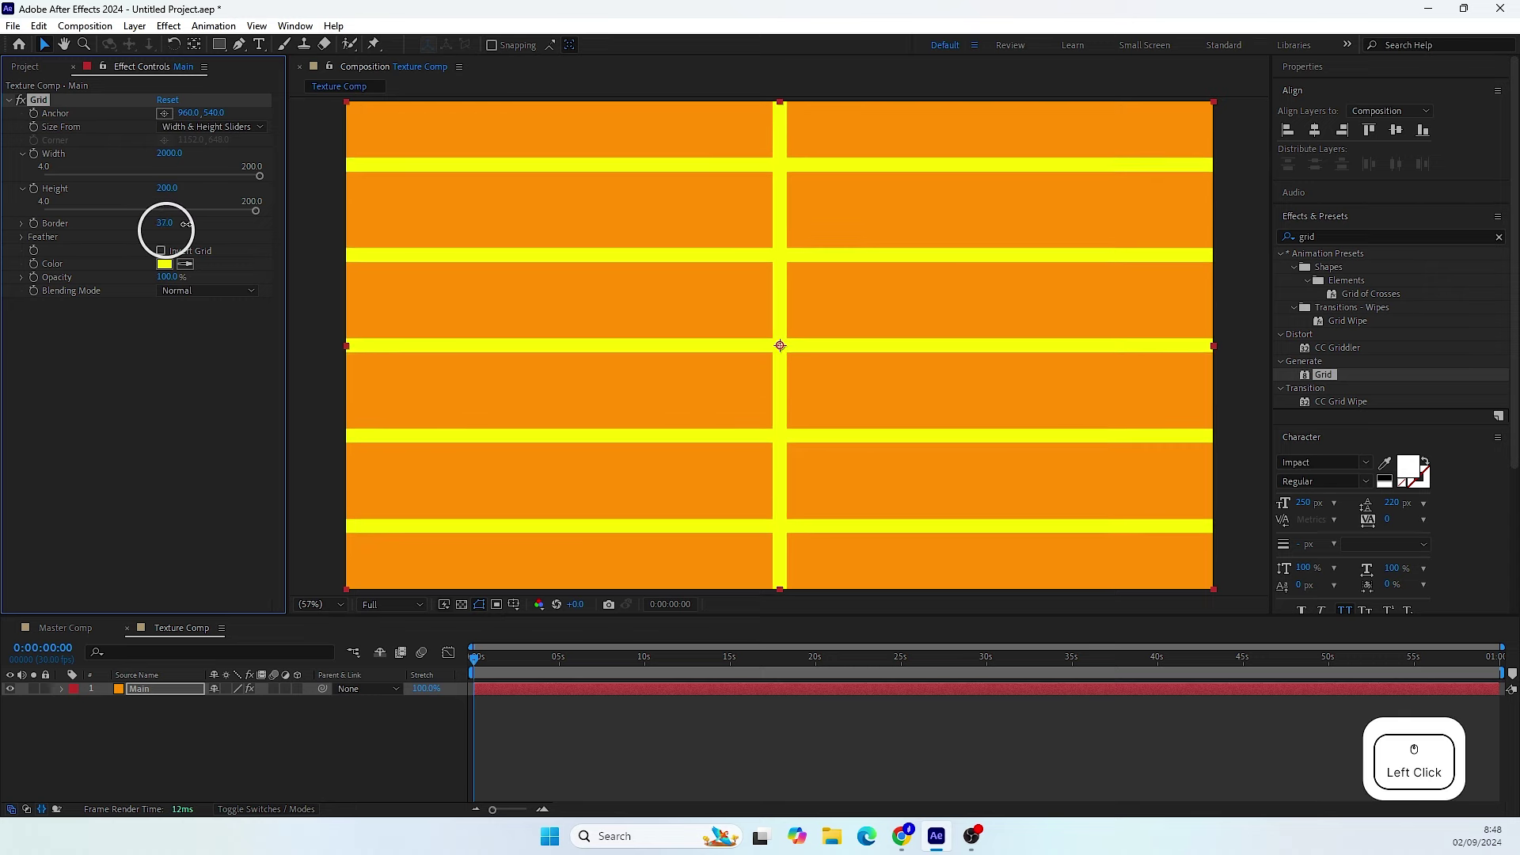
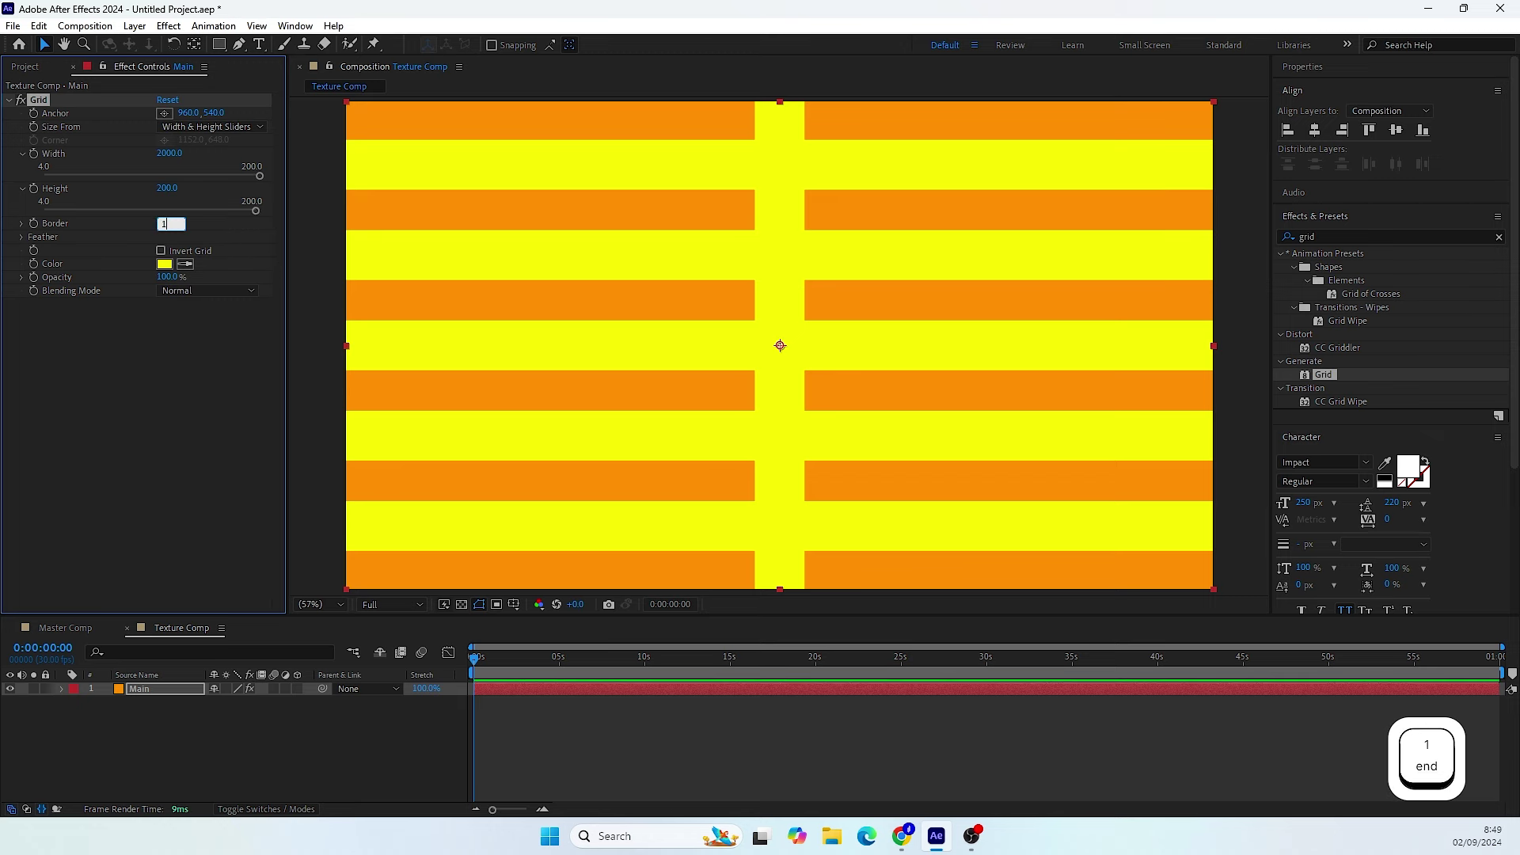
key(KP_2)
key(KP_0)
key(Return)
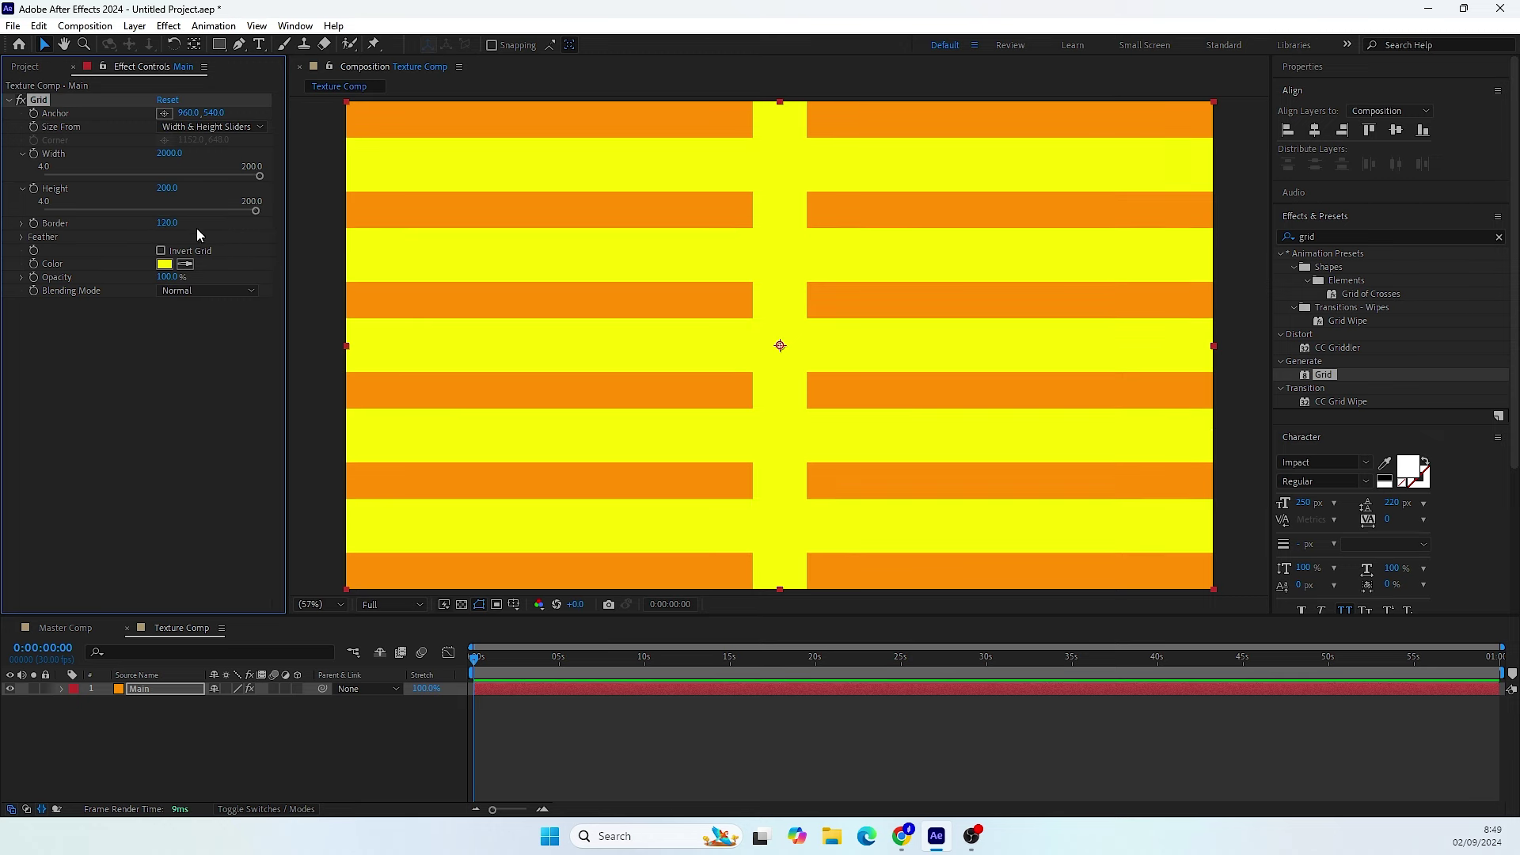
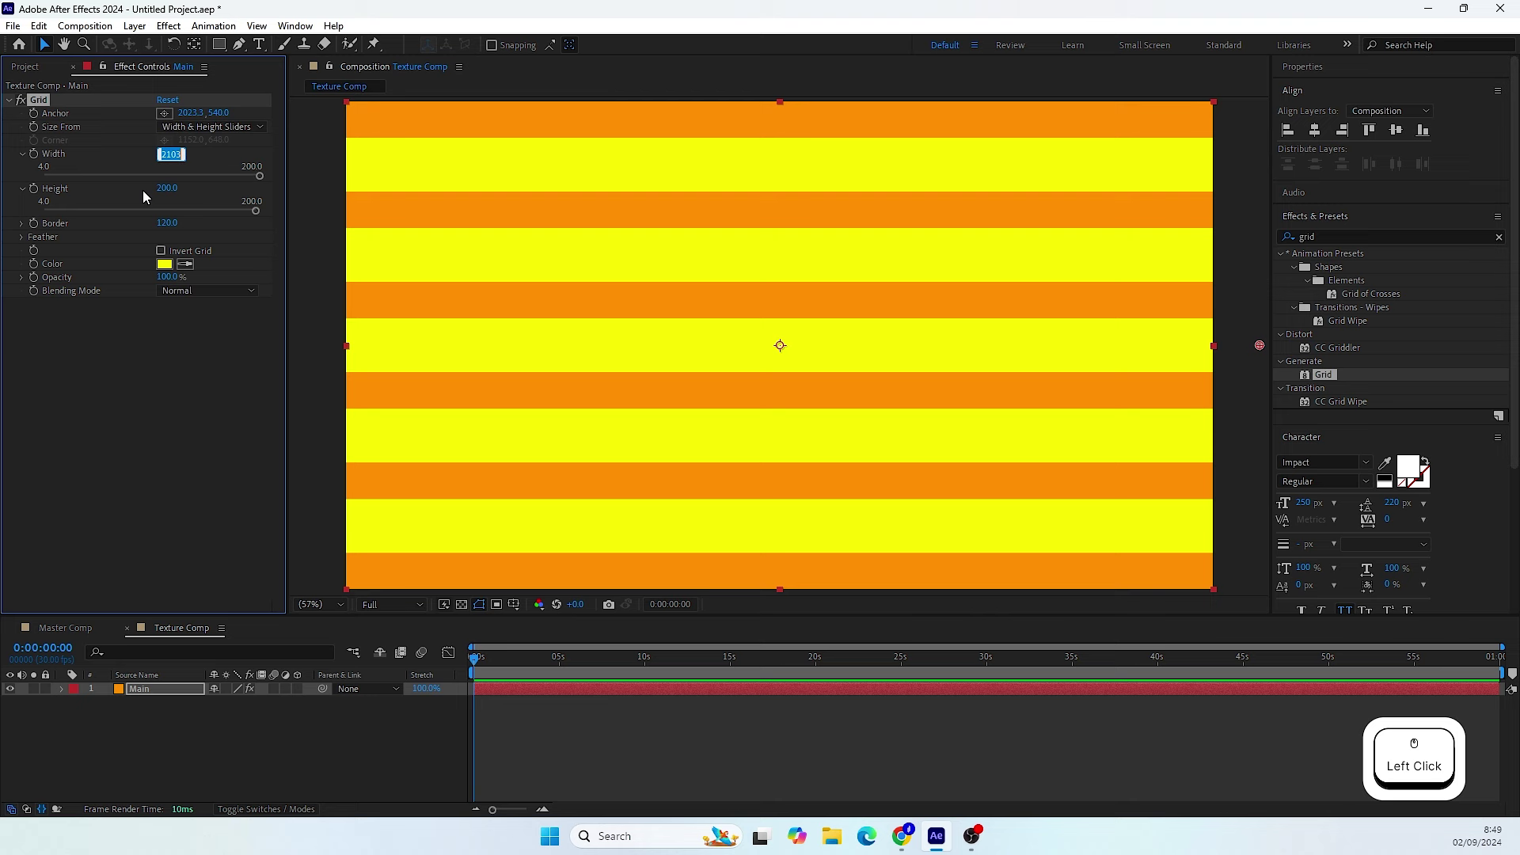
- Set the Grid width to 2200 to push the vertical bar off-frame
scroll(down, 3)
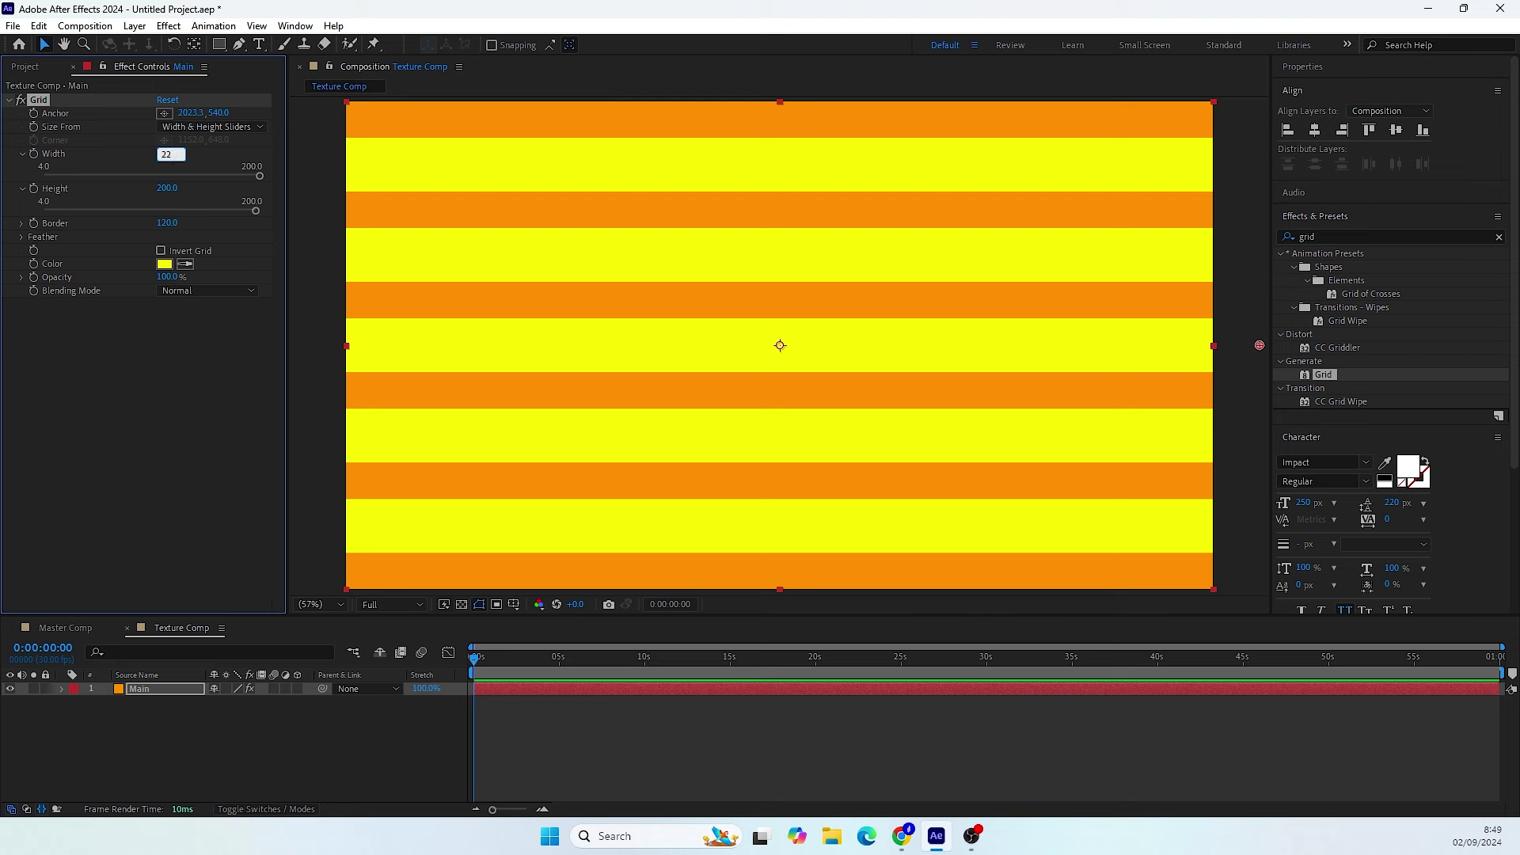
key(KP_0)
key(Return)
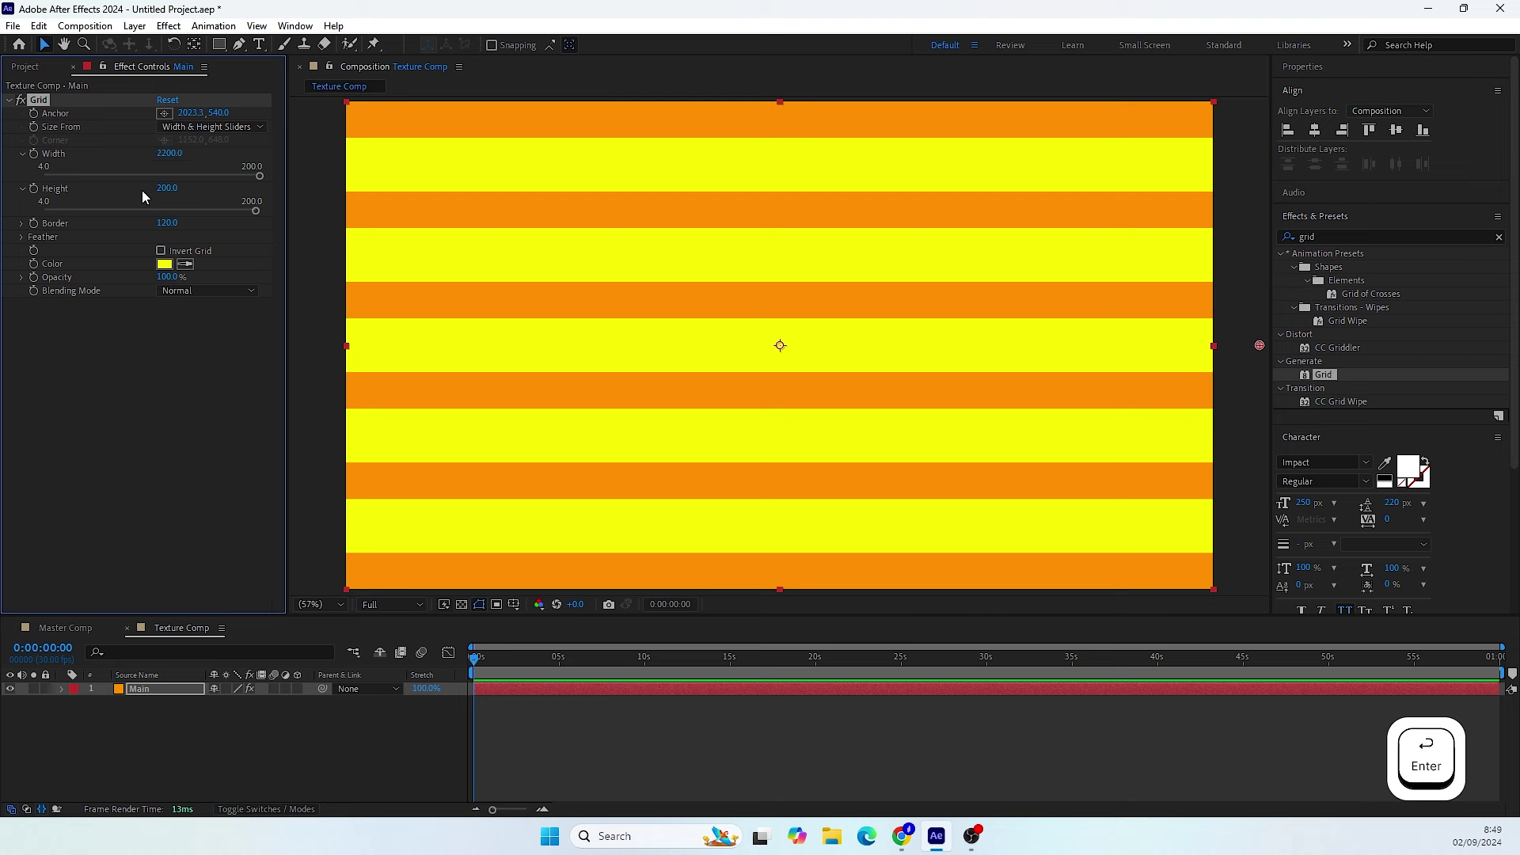
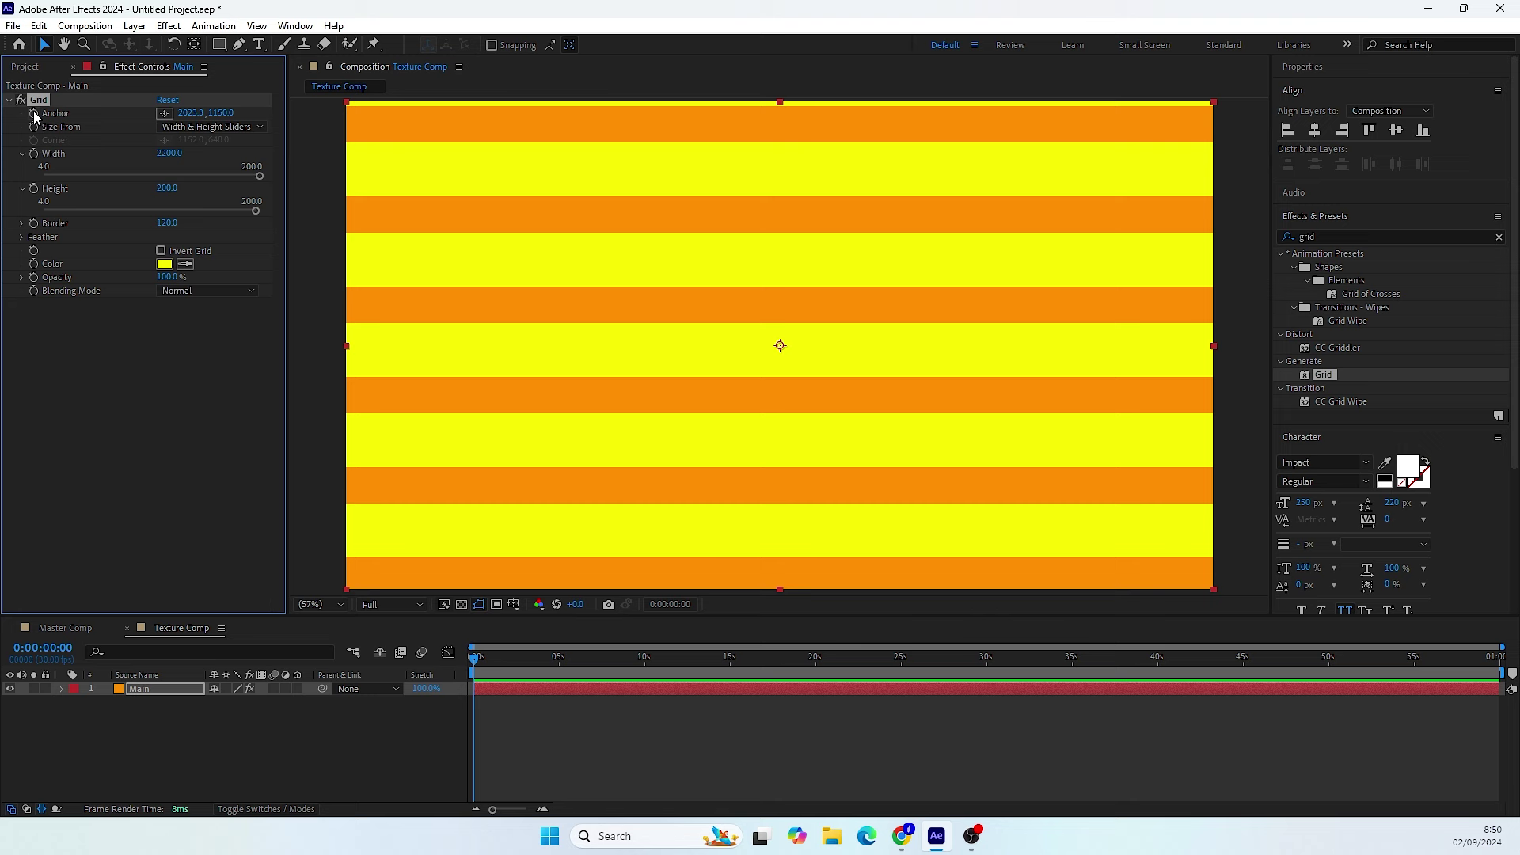
- Keyframe the Grid Anchor at 0 s and shift its value at 10 s
click(41, 117)
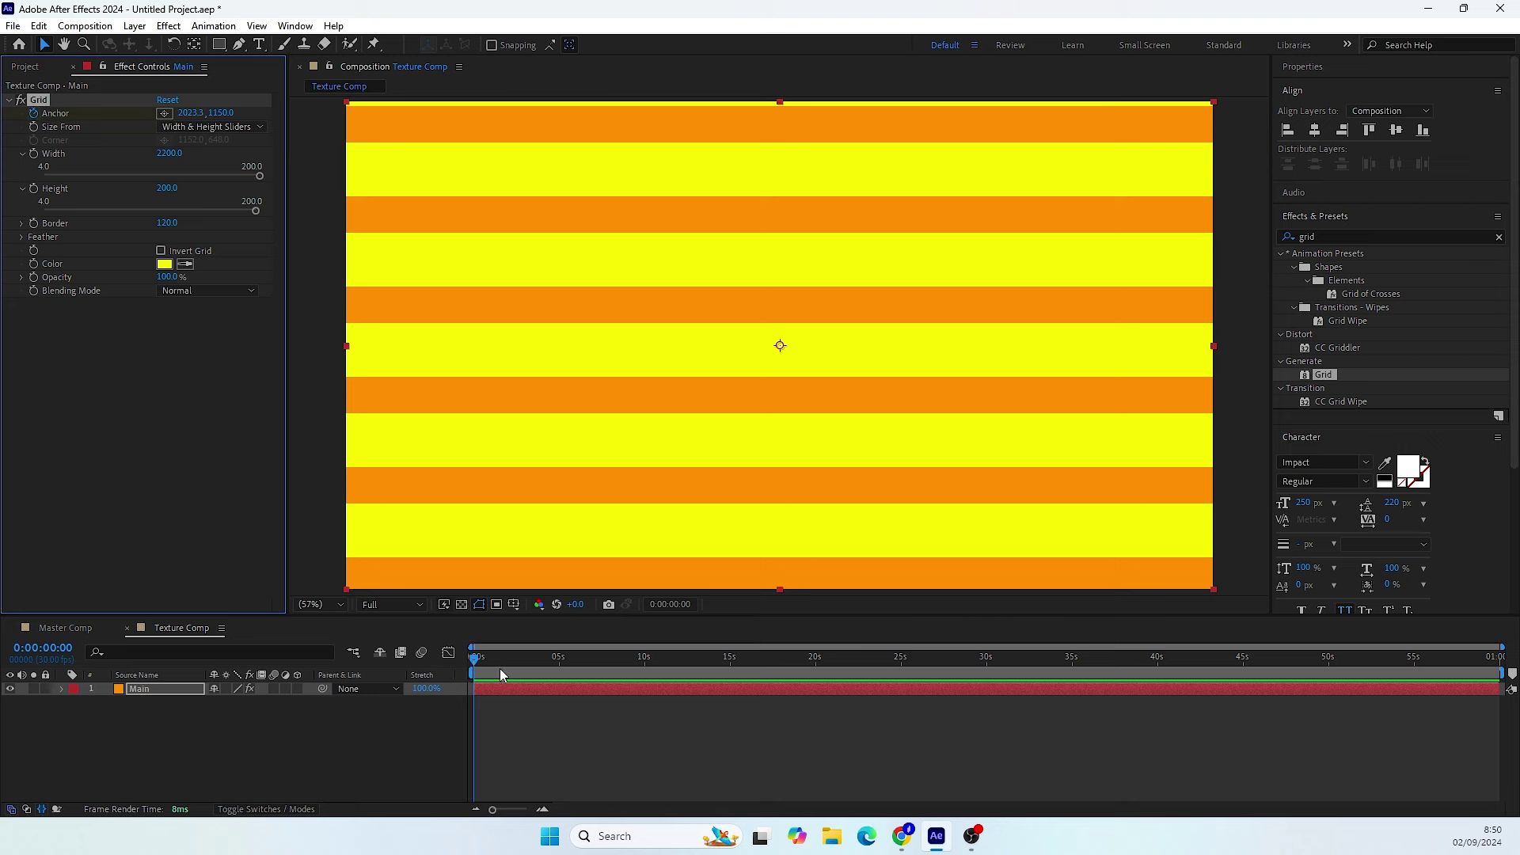
key(u)
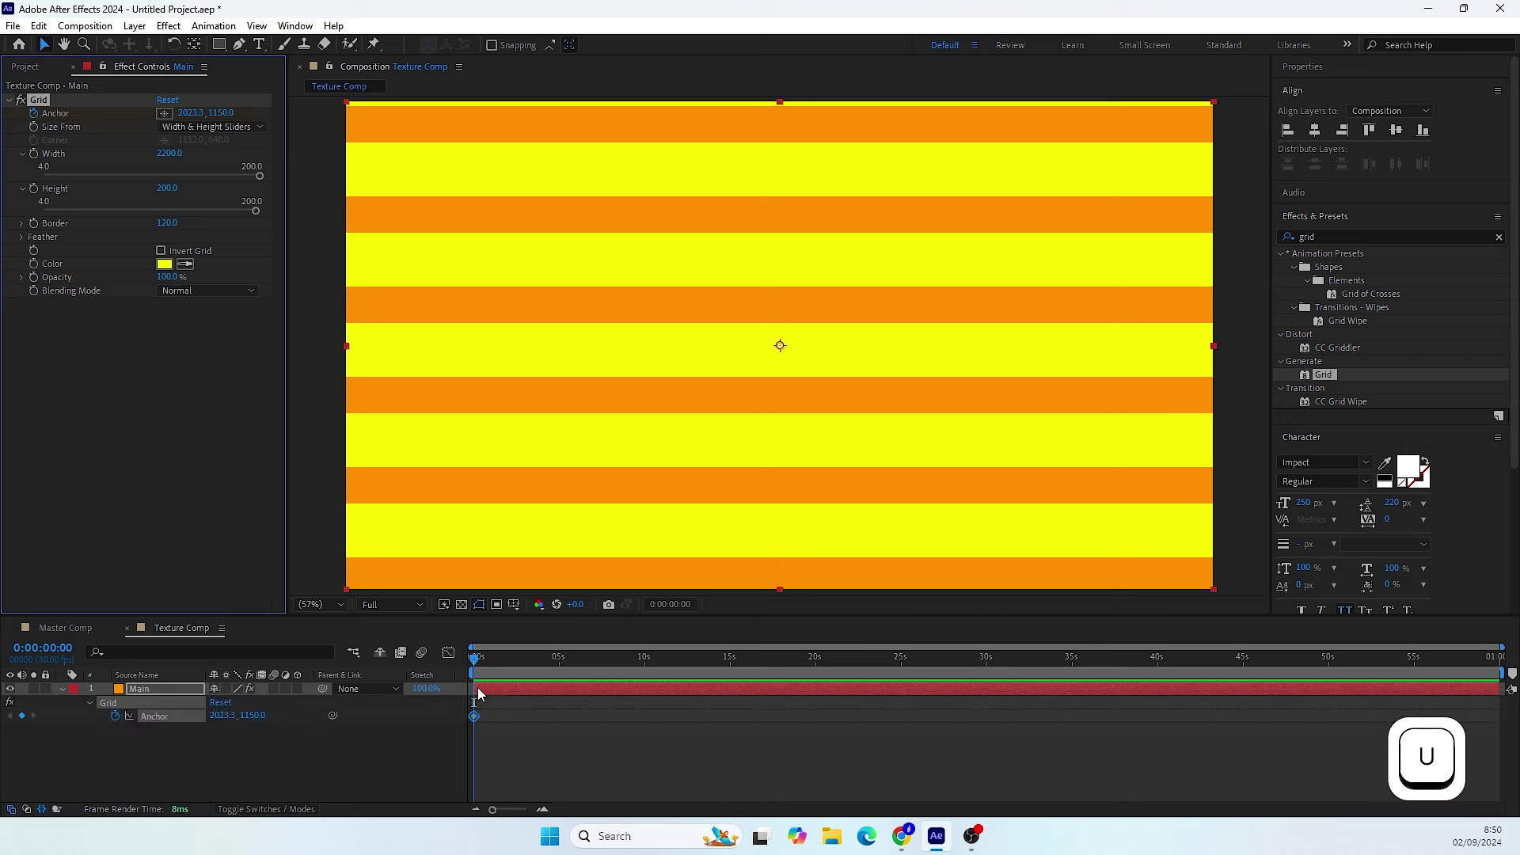
click(493, 664)
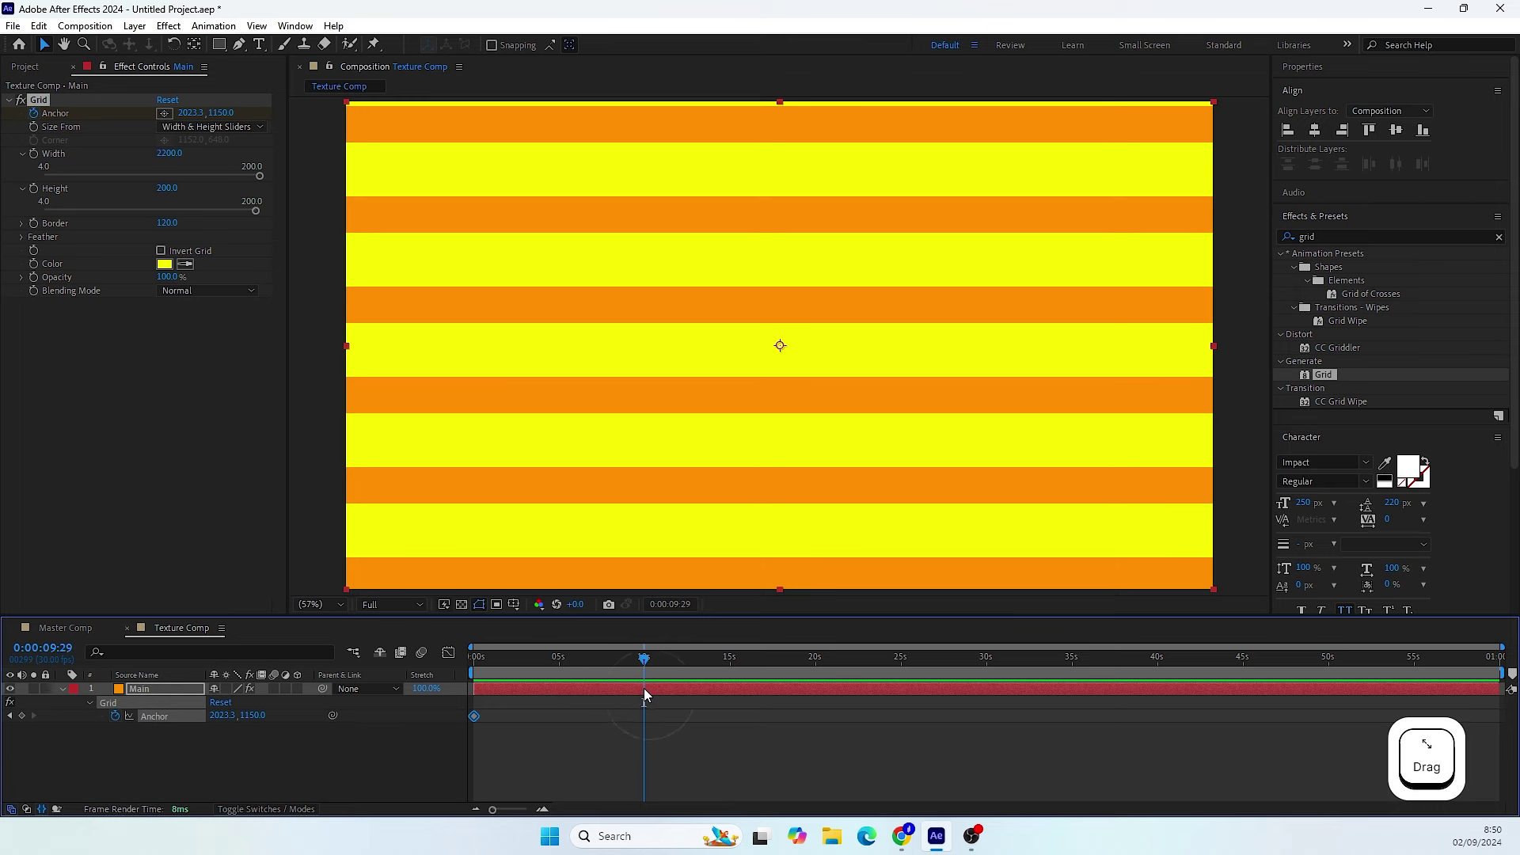
key(ctrl+Right)
click(227, 113)
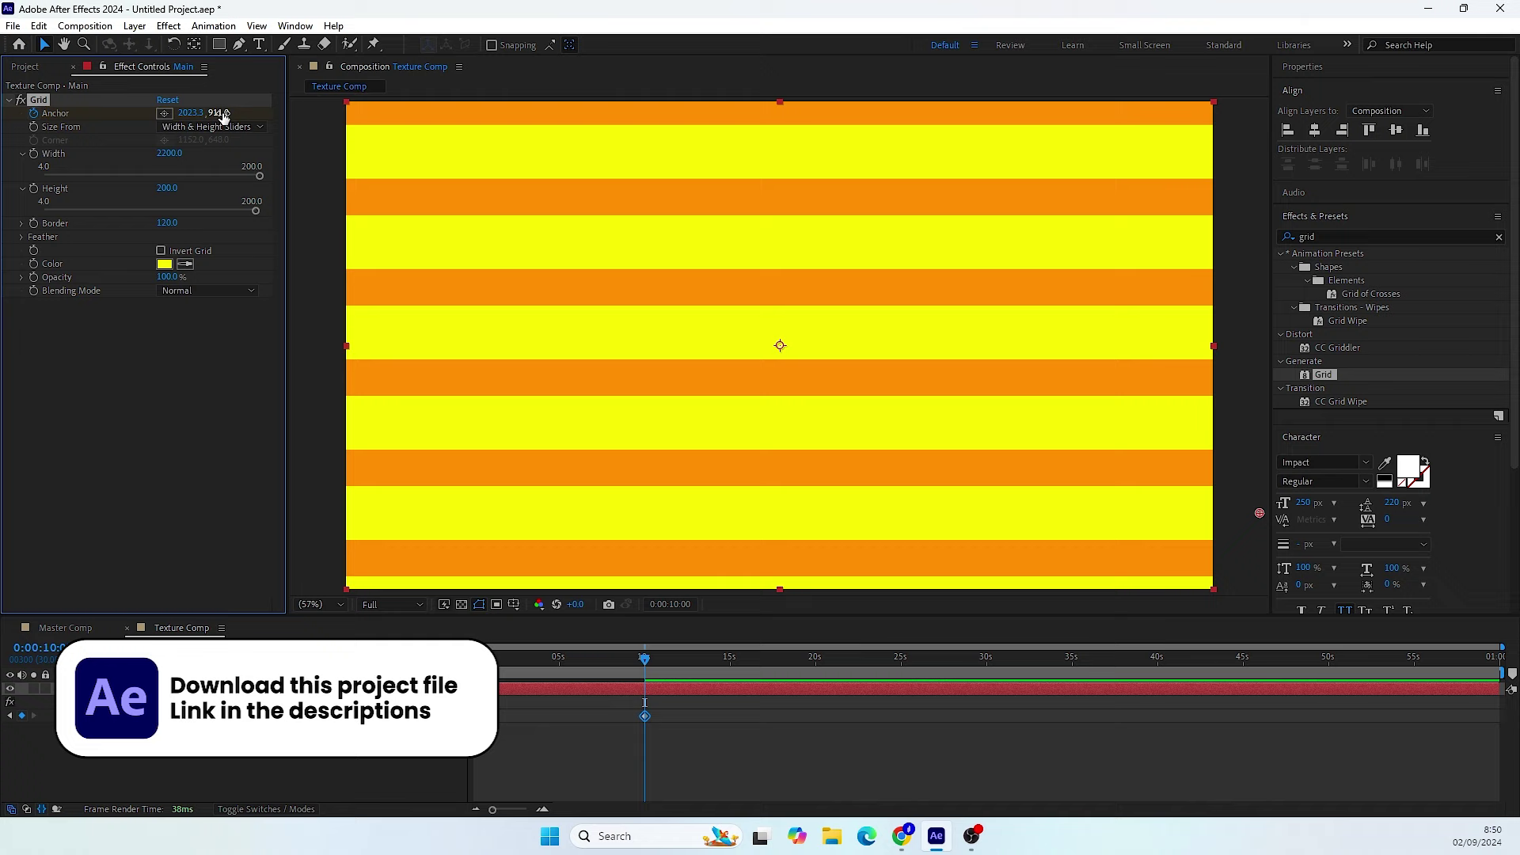
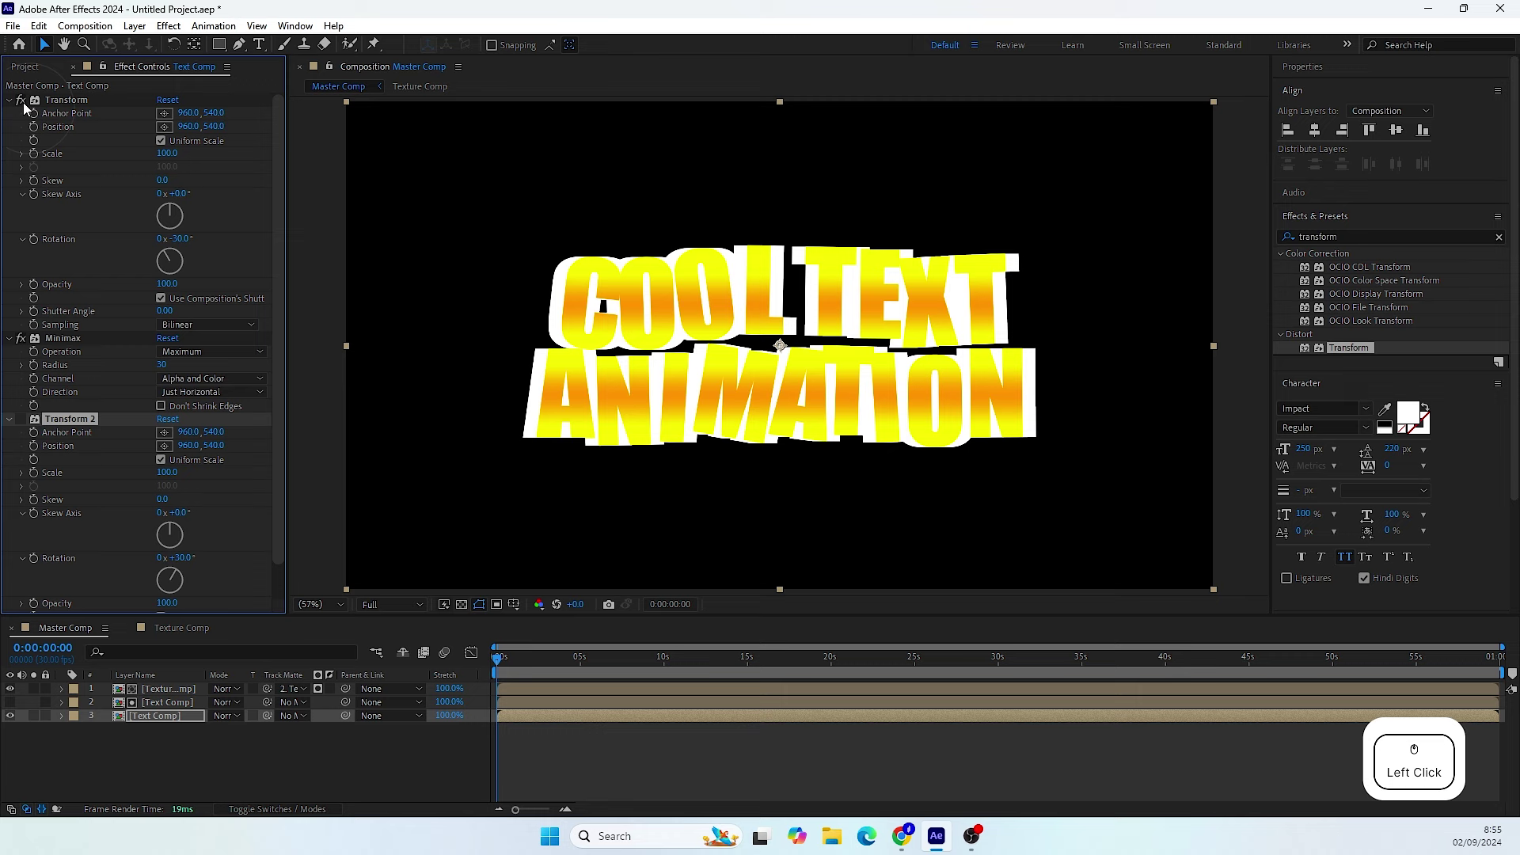
- Add a third Transform effect on the Text Comp copy and offset its anchor point for extrusion depth
click(28, 426)
click(15, 423)
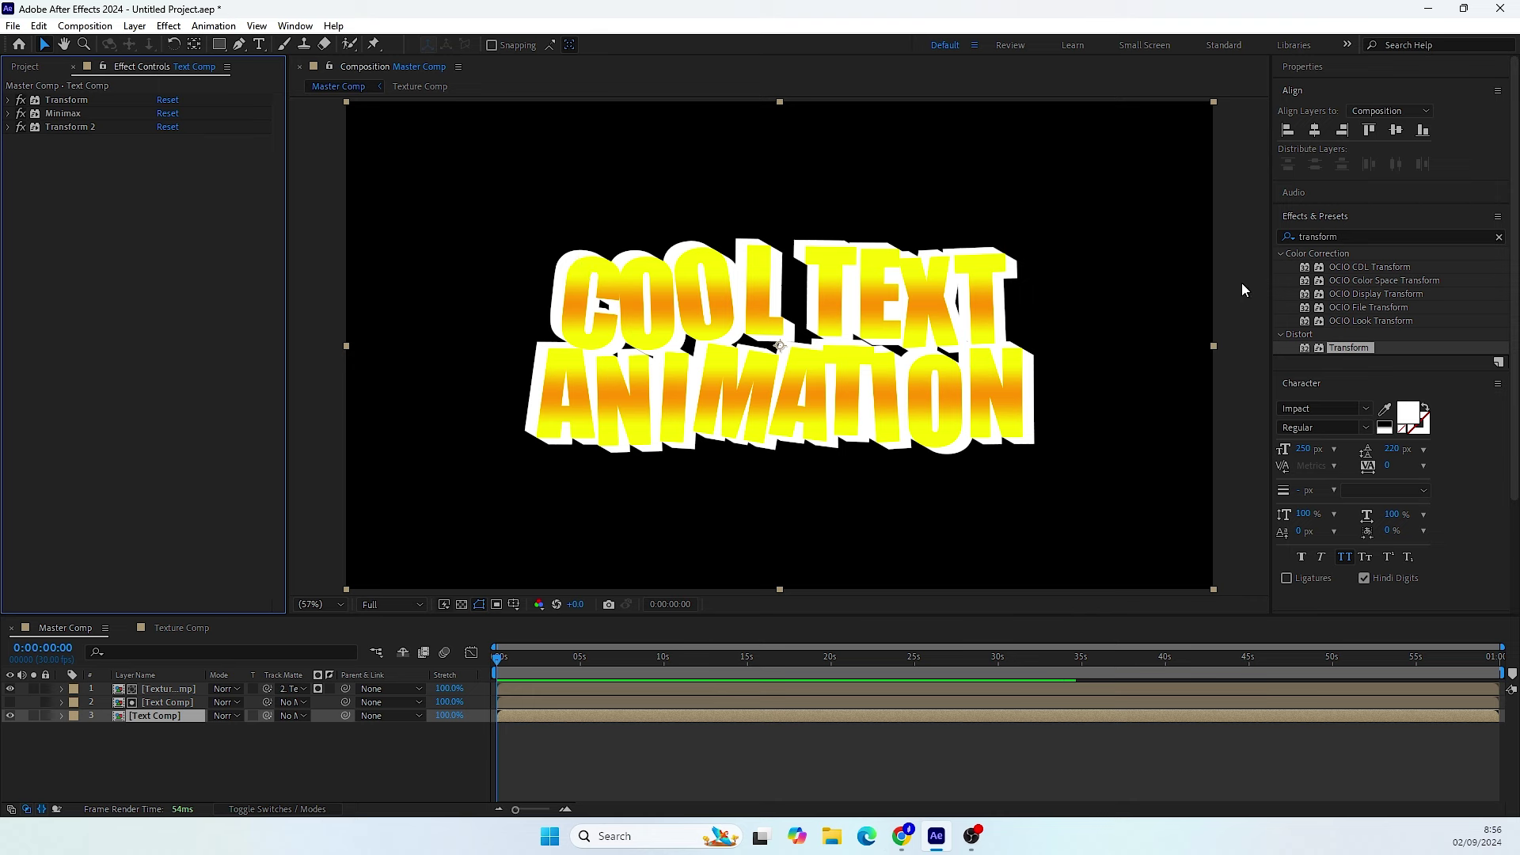
click(1355, 352)
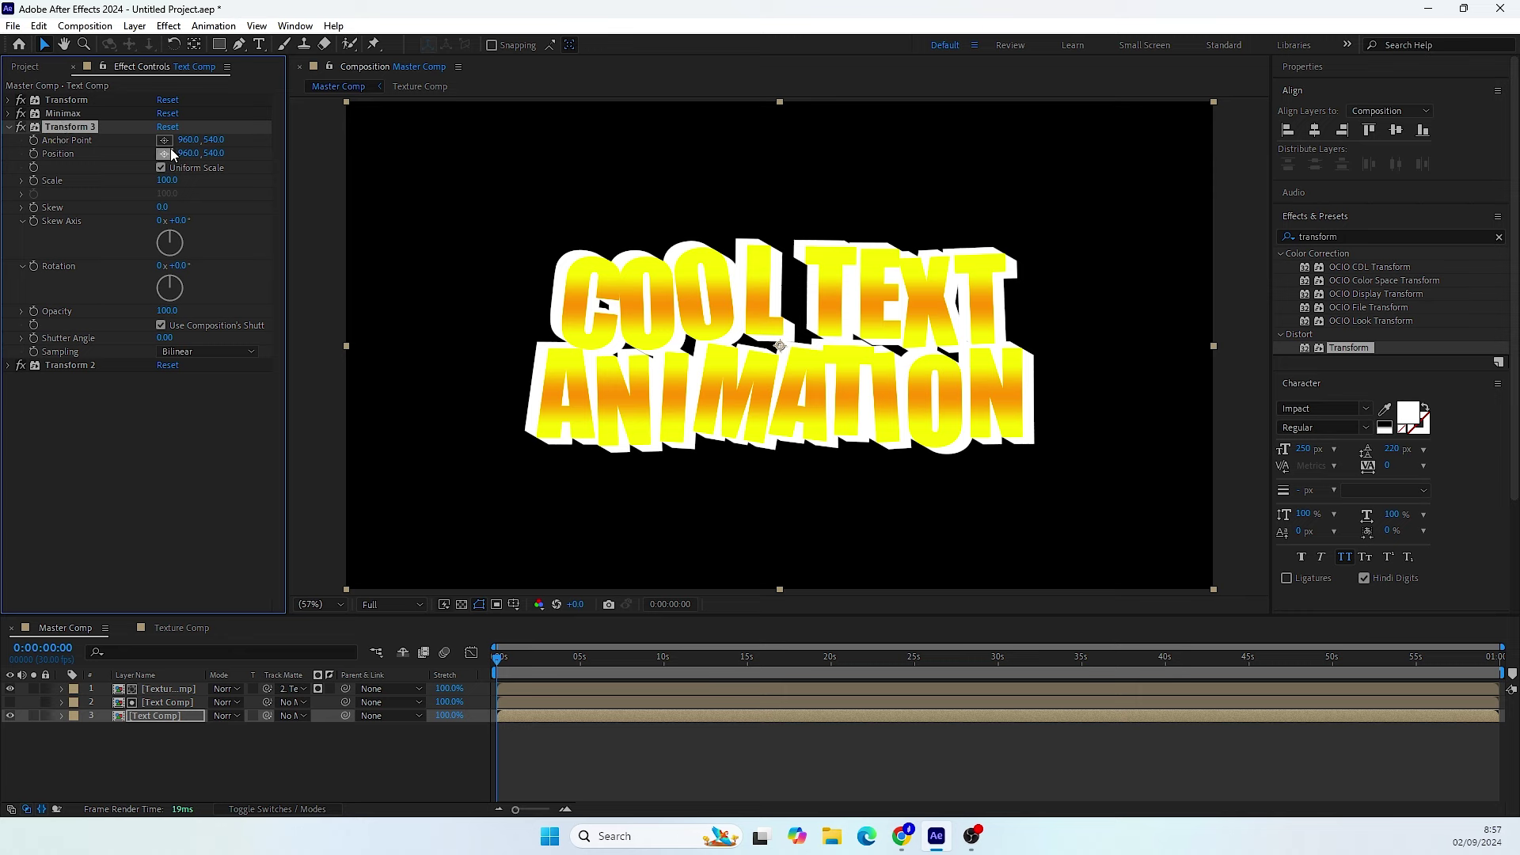
click(189, 139)
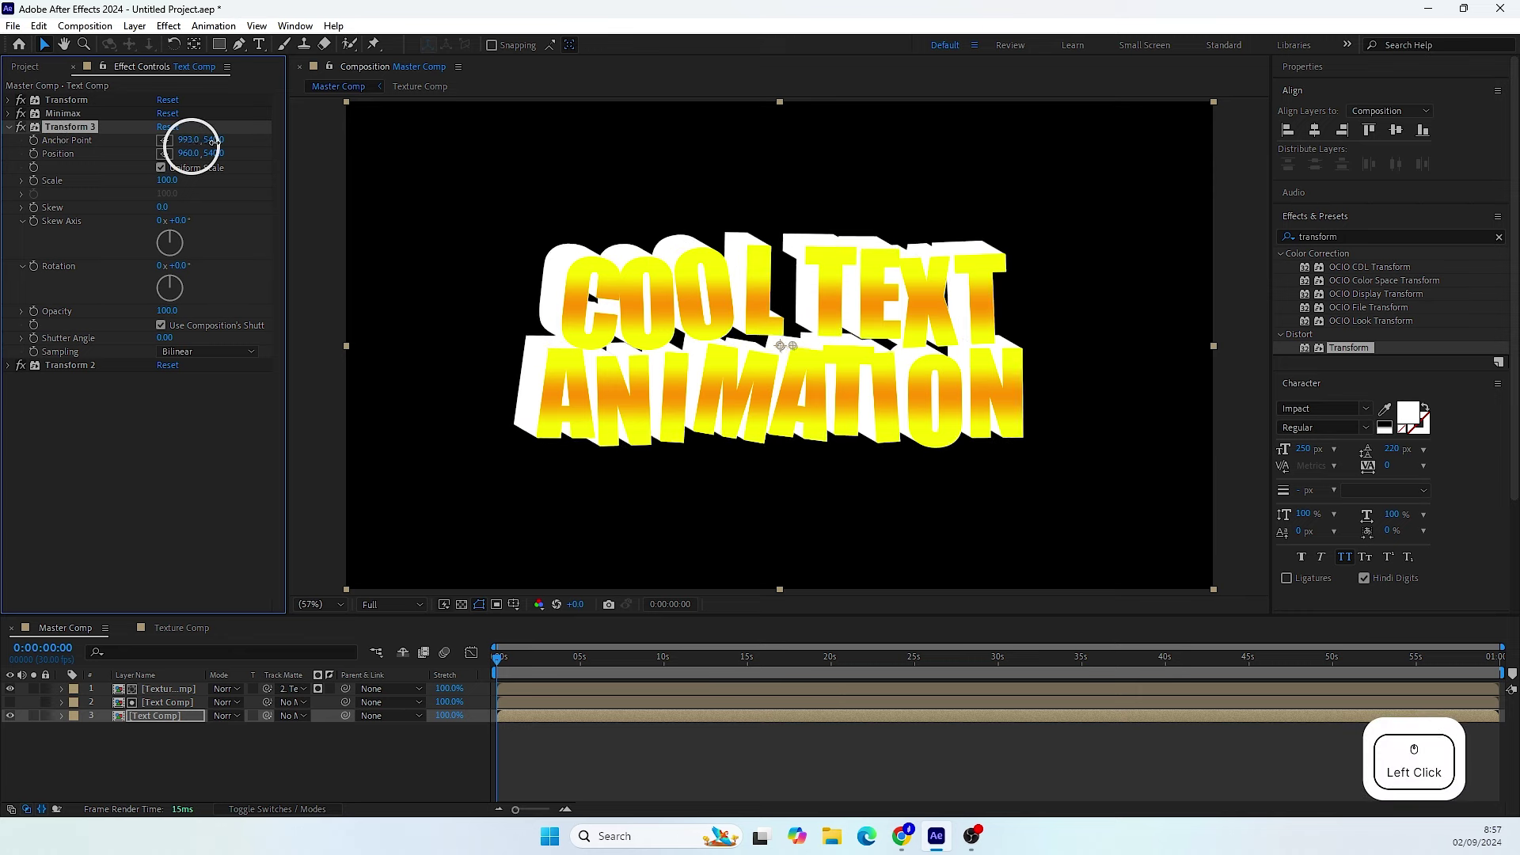
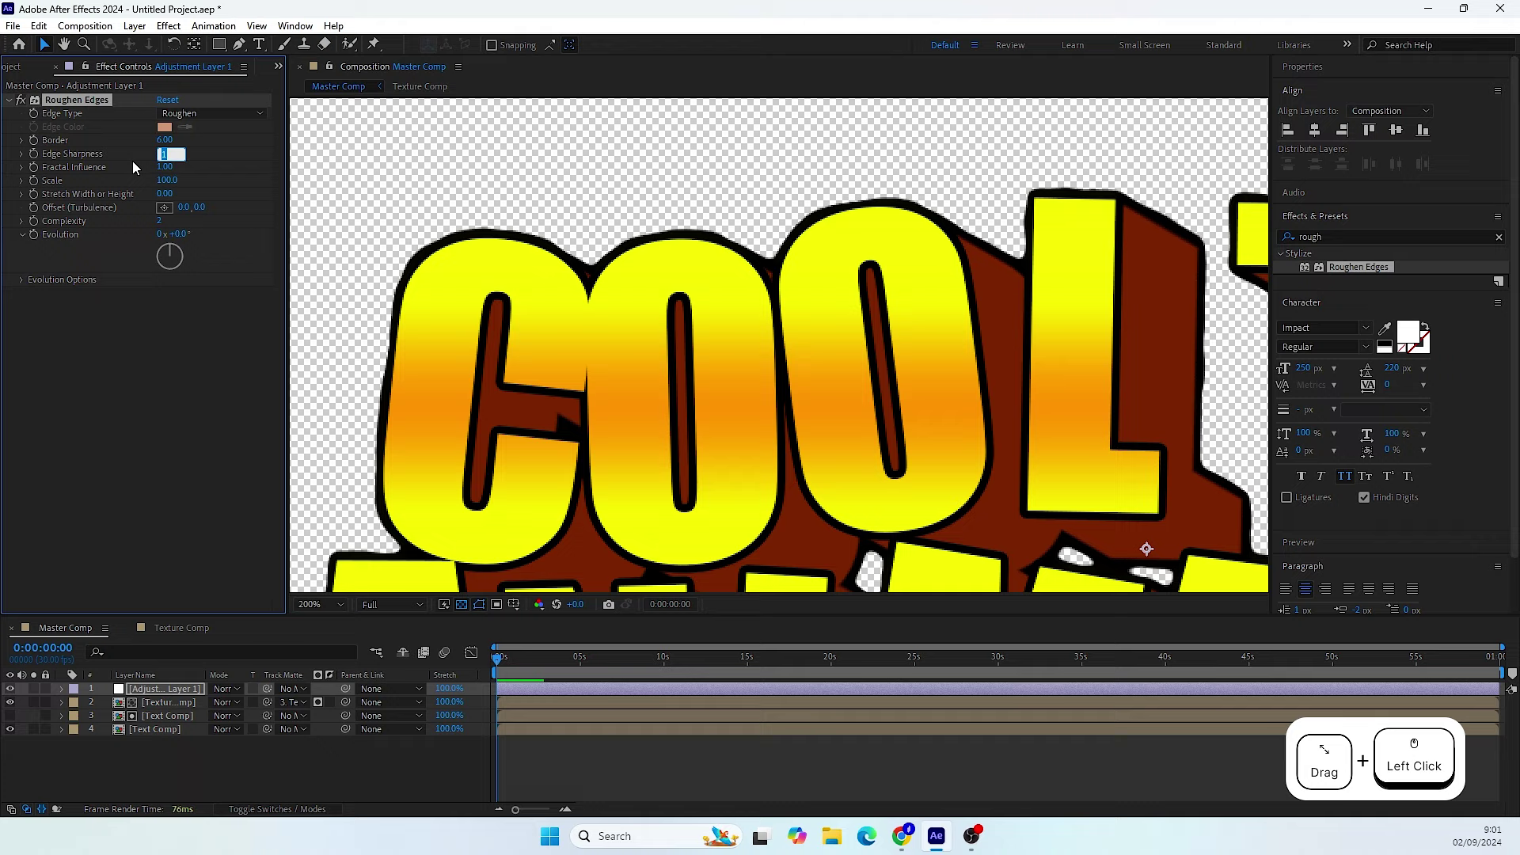
- Confirm Roughen Edges Edge Sharpness of 2 and expand its Evolution Options to reach Random Seed
scroll(down, 3)
key(Return)
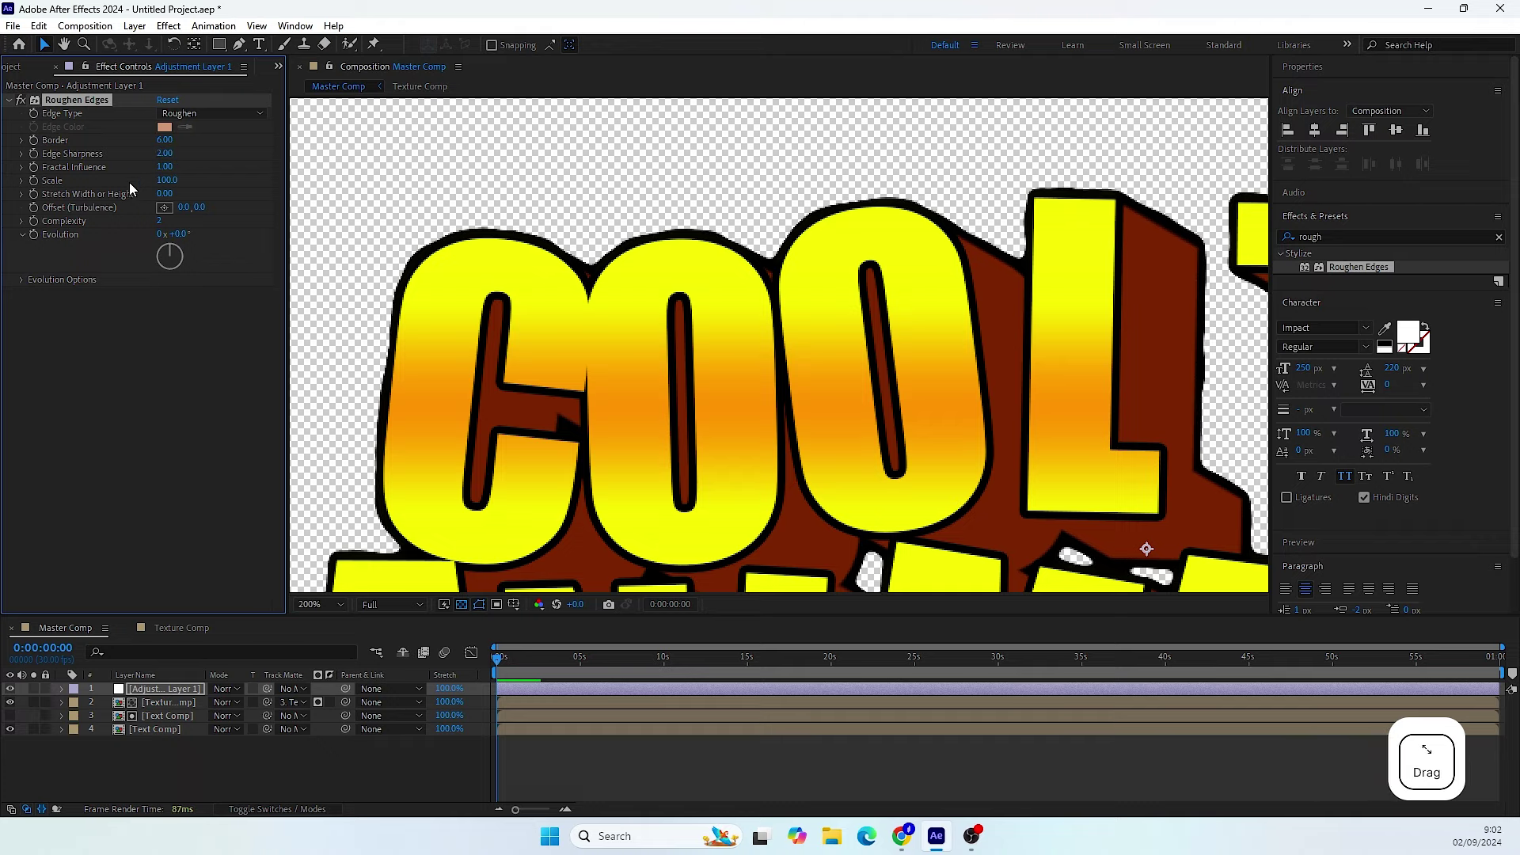
click(512, 661)
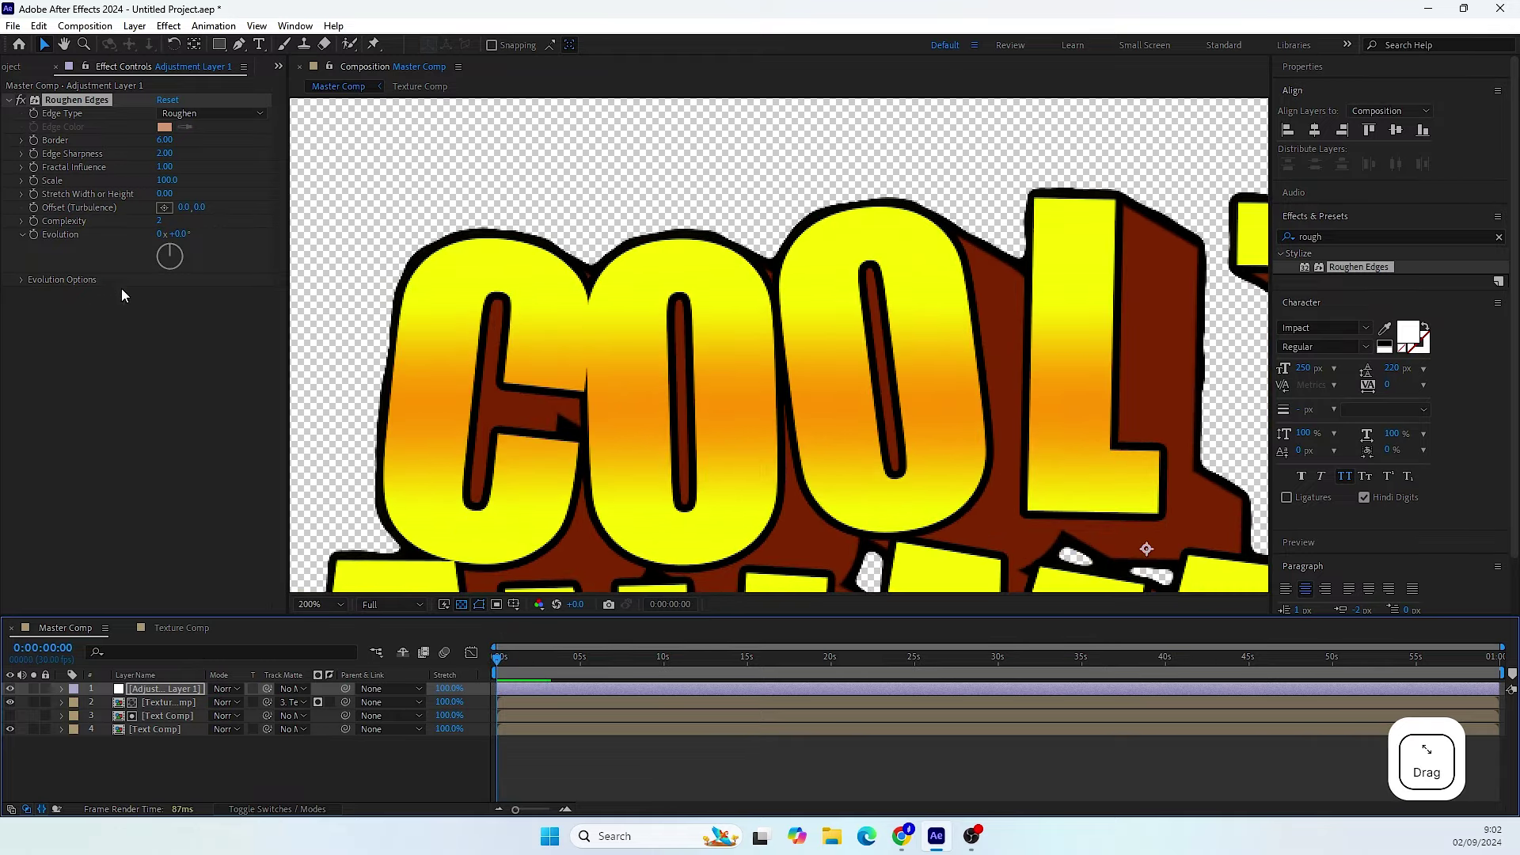
click(176, 252)
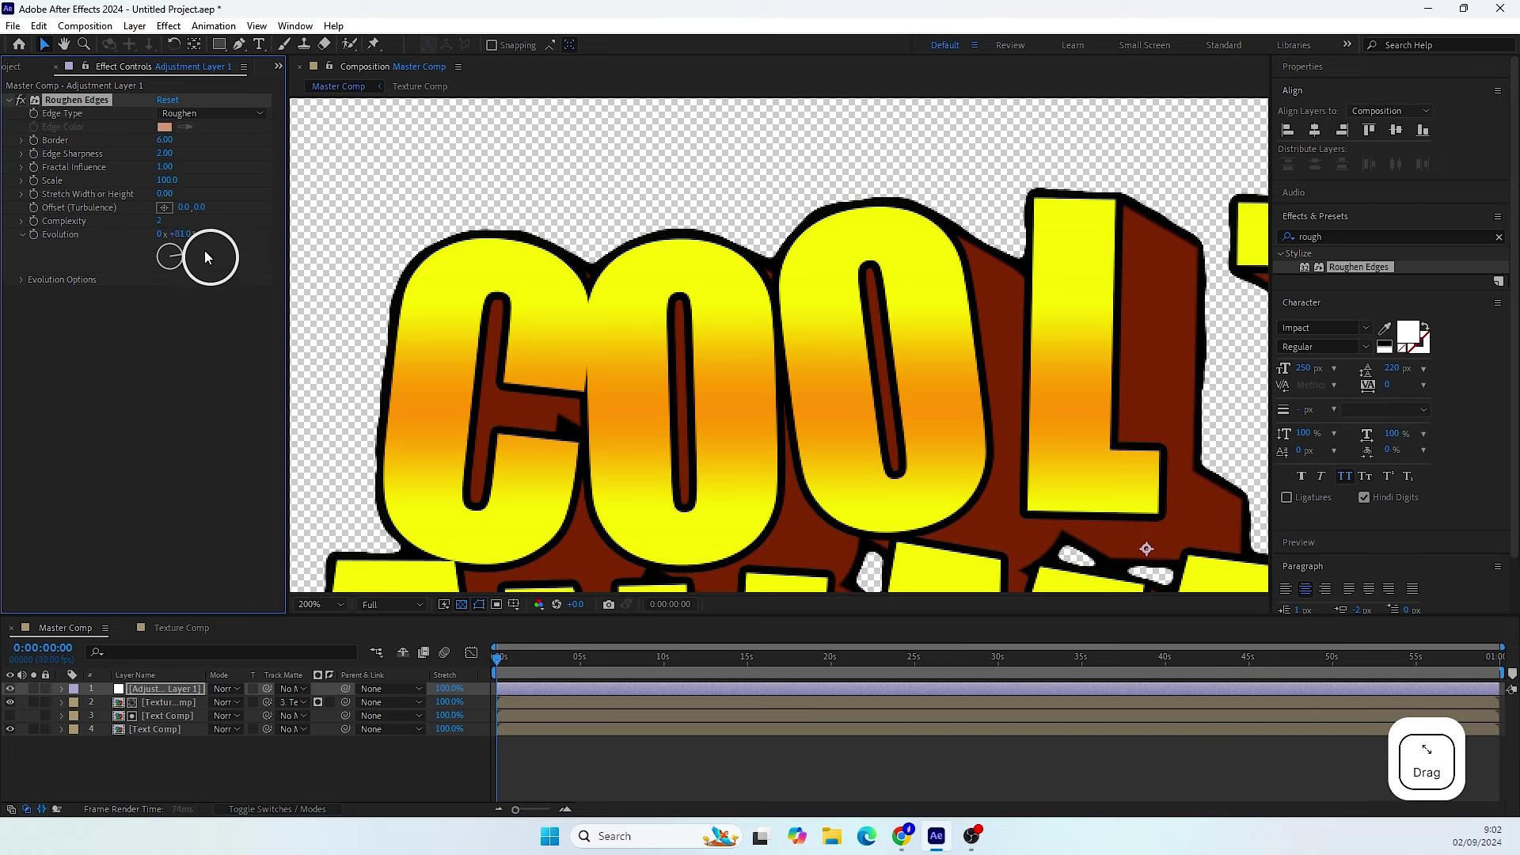
key(ctrl+z)
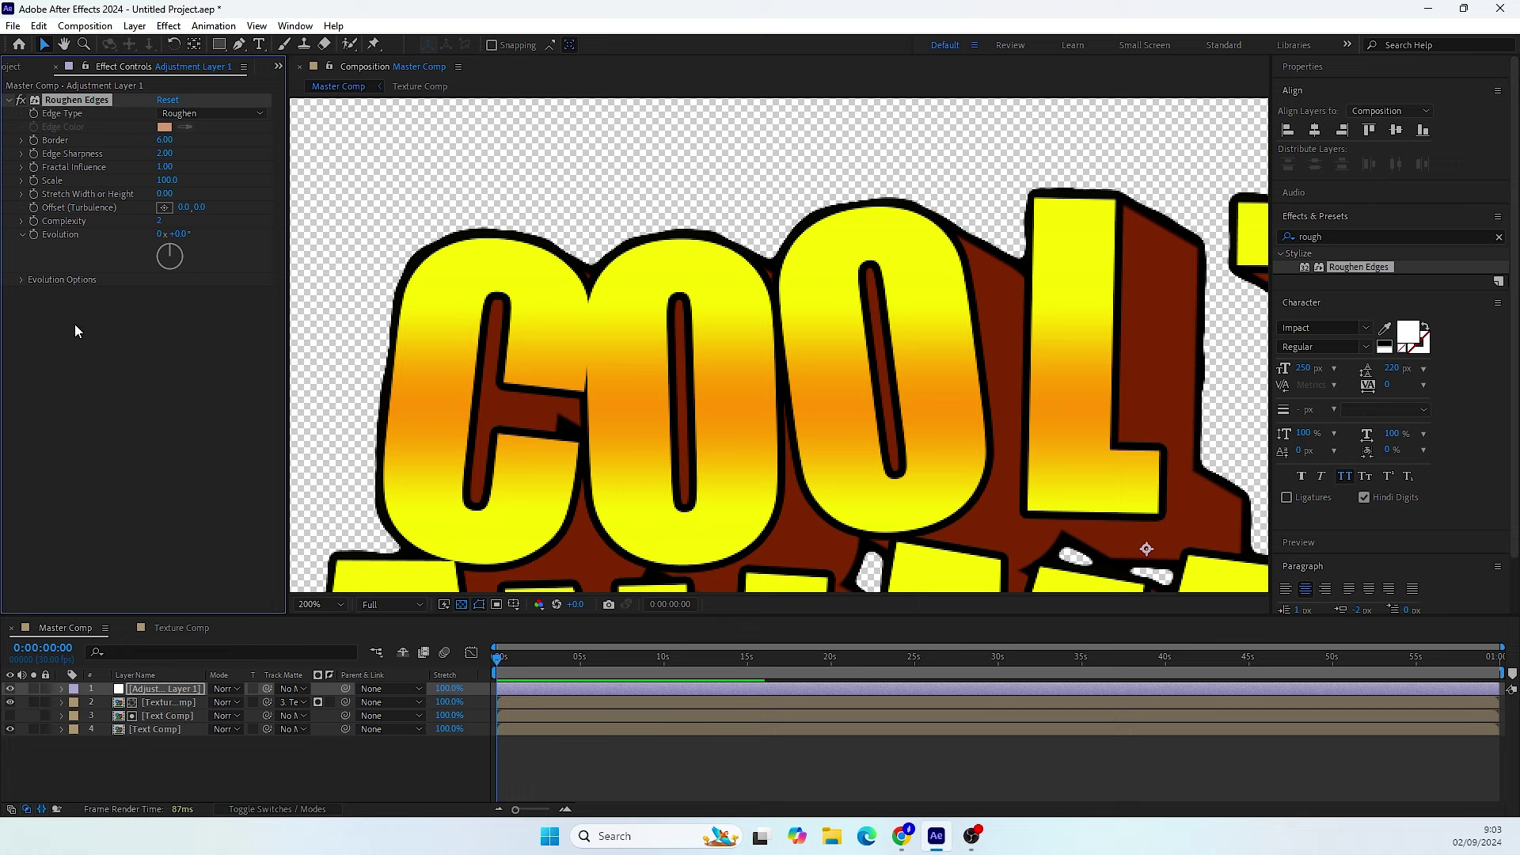
click(25, 283)
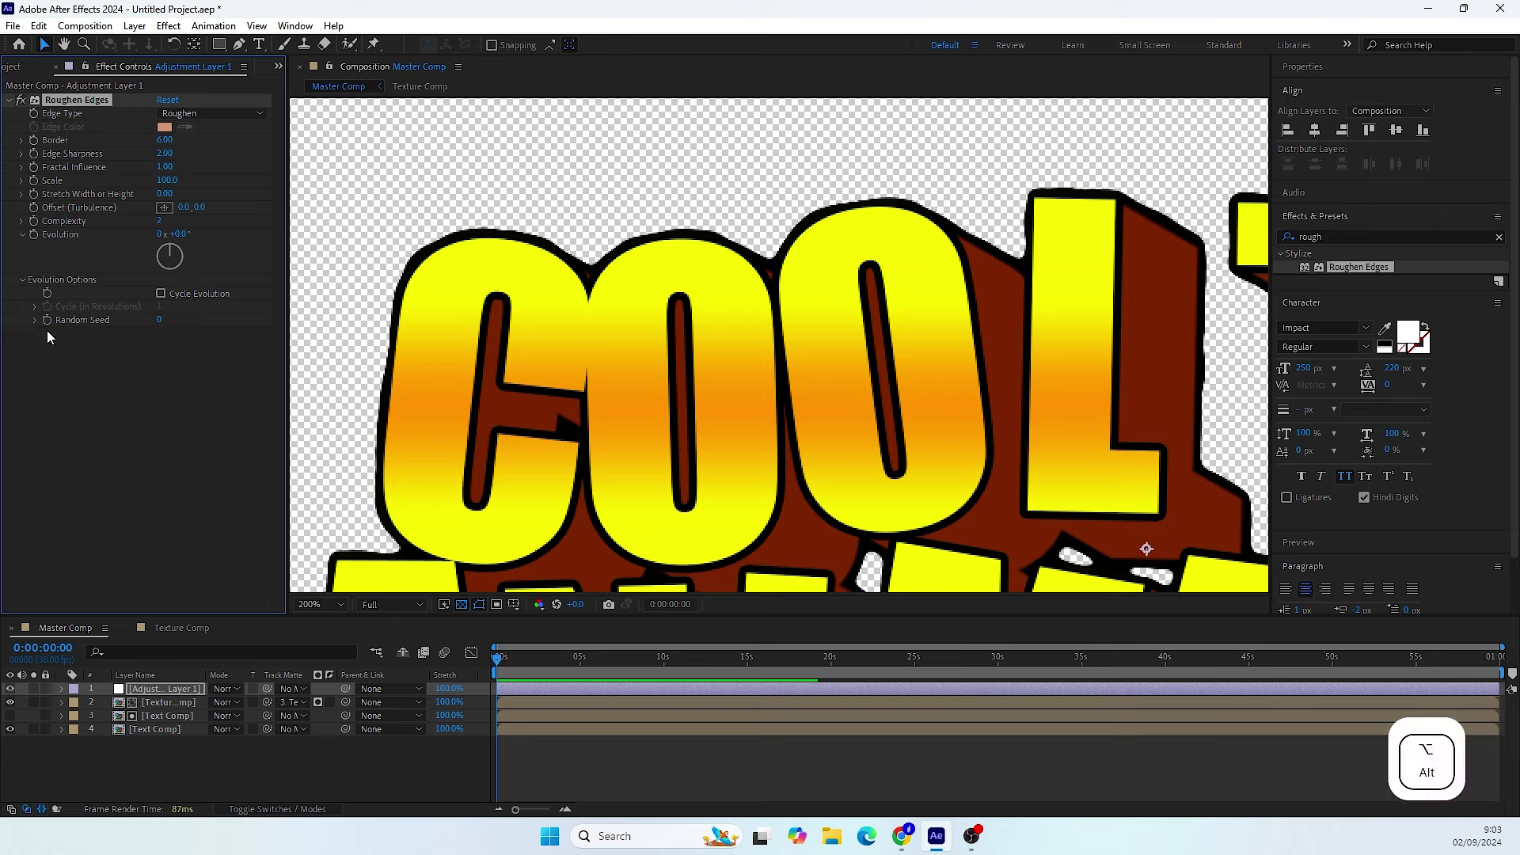
- Give Roughen Edges' Random Seed a time*8 expression so the outline jitters
click(53, 329)
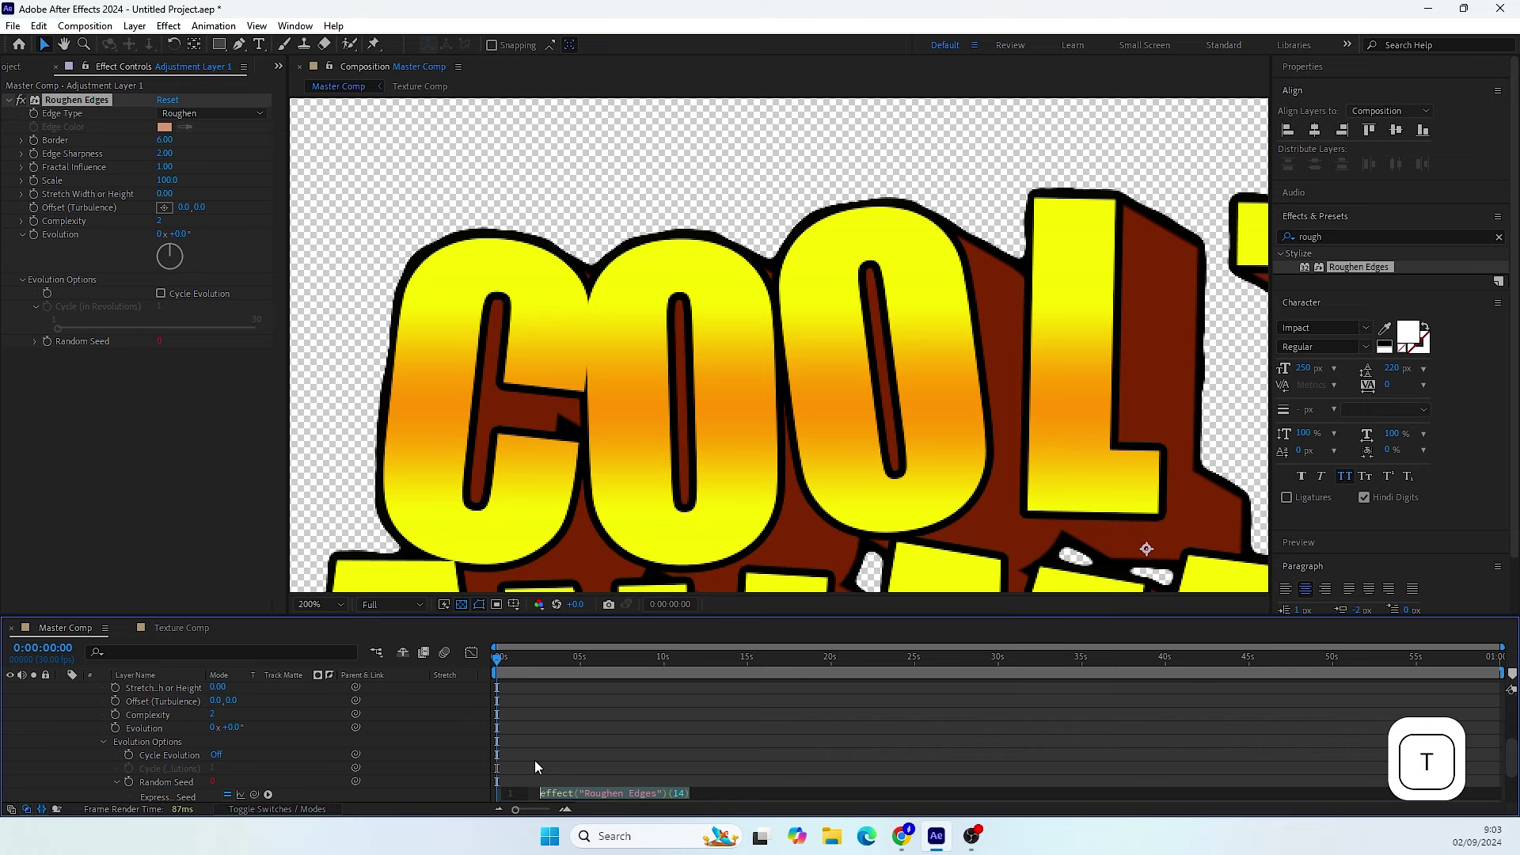
key(e)
key(shift+8)
key(KP_8)
click(551, 749)
click(511, 664)
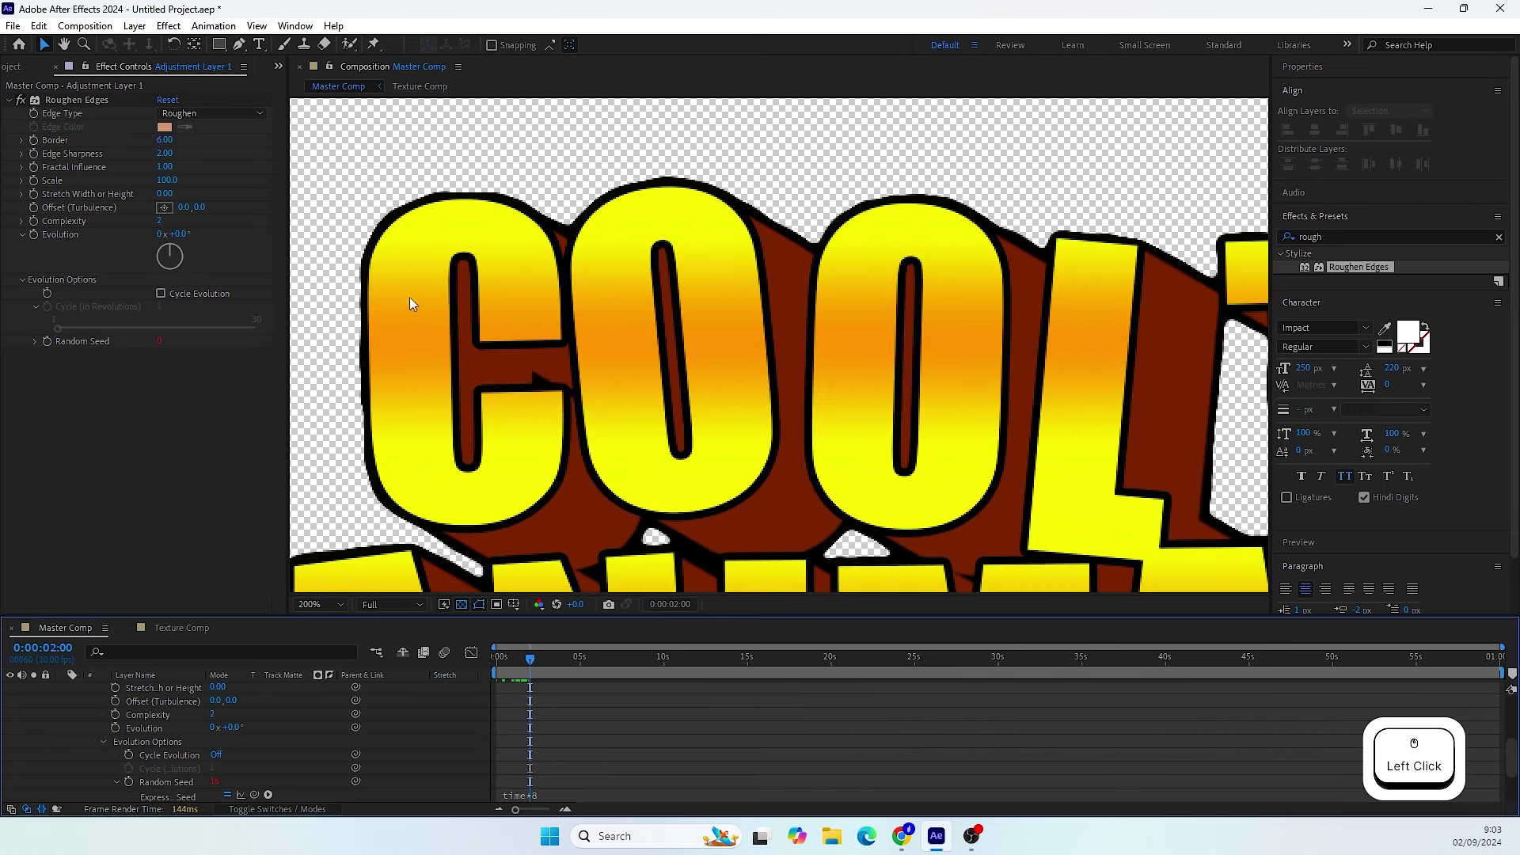
- Preview the jittering outline from the start, then fold away the adjustment layer's properties
click(537, 663)
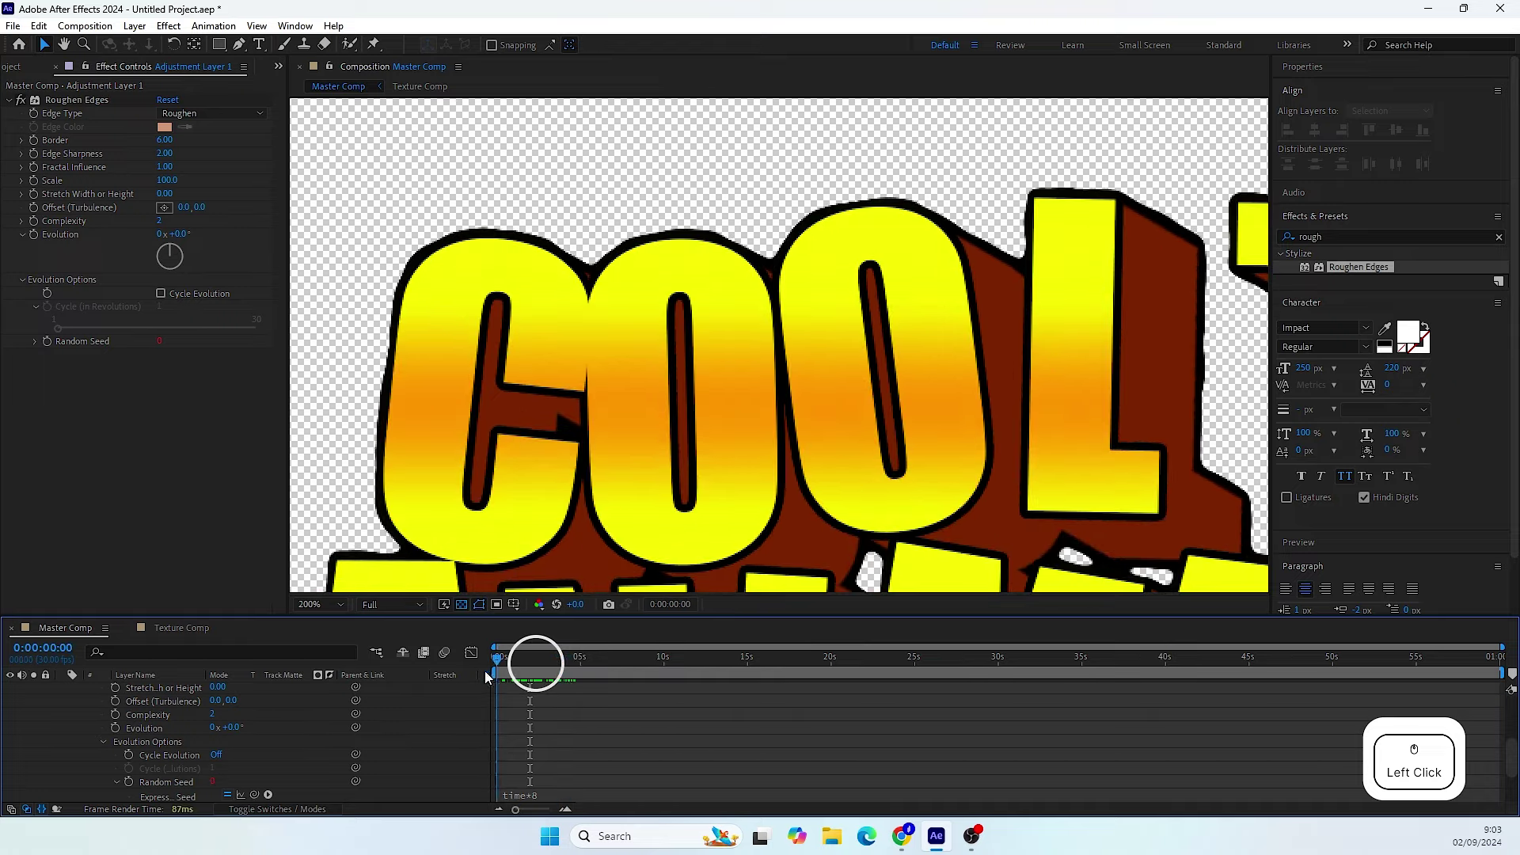
key(space)
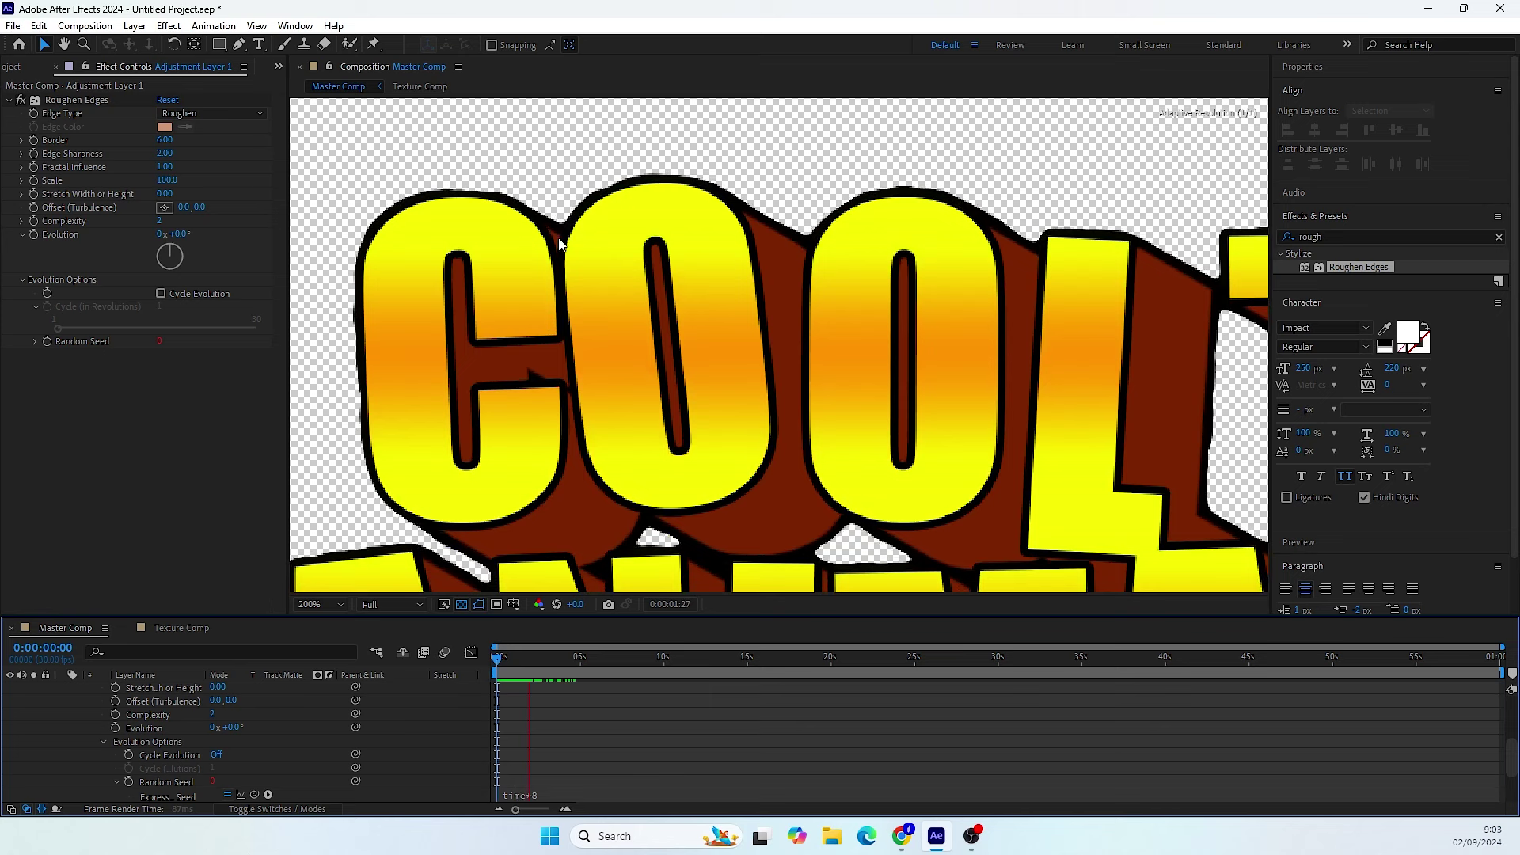
key(space)
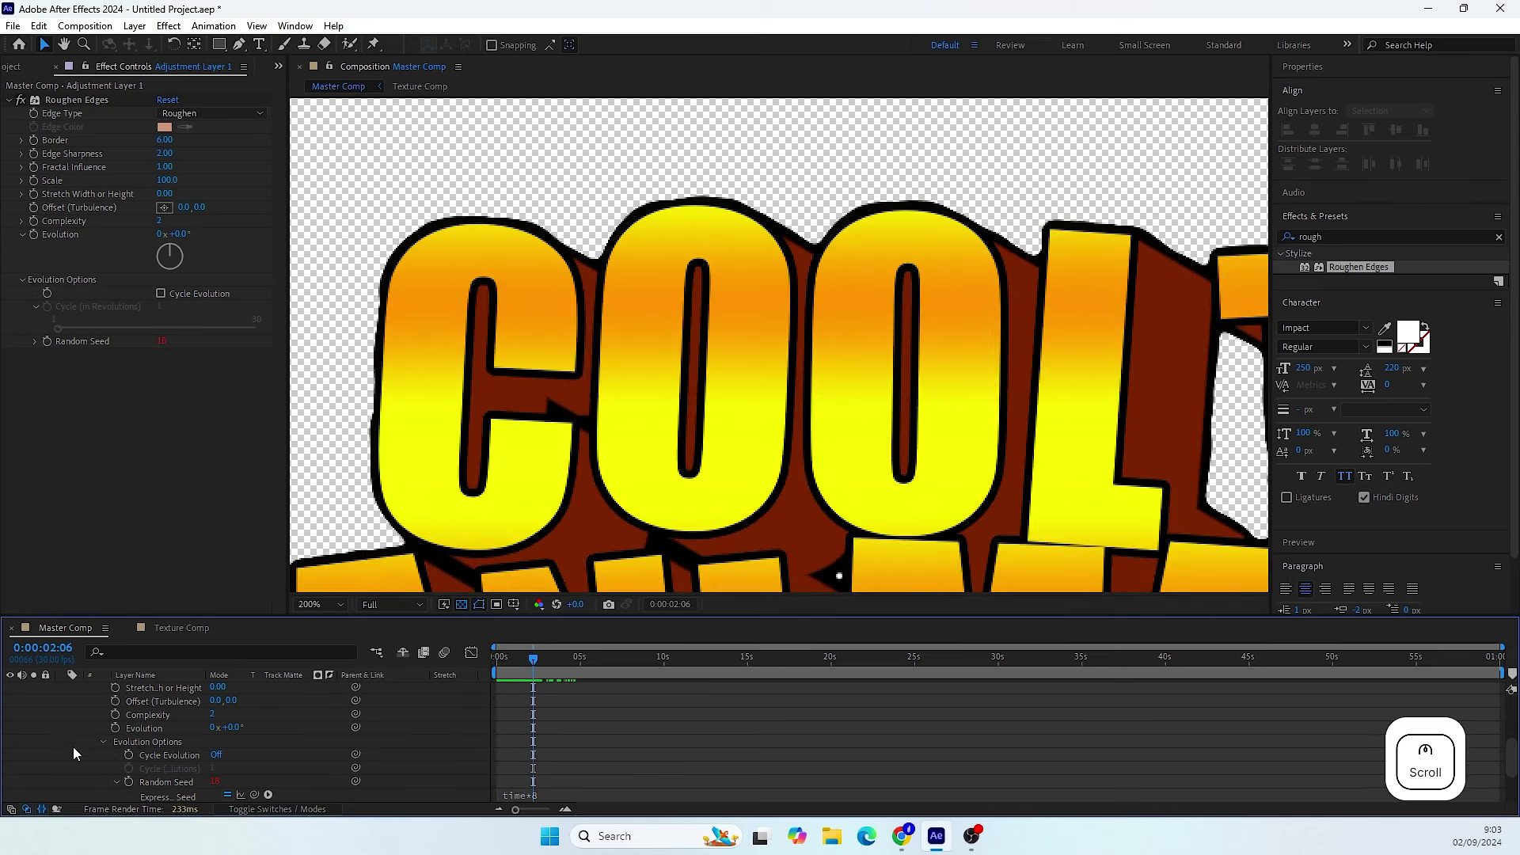
click(78, 705)
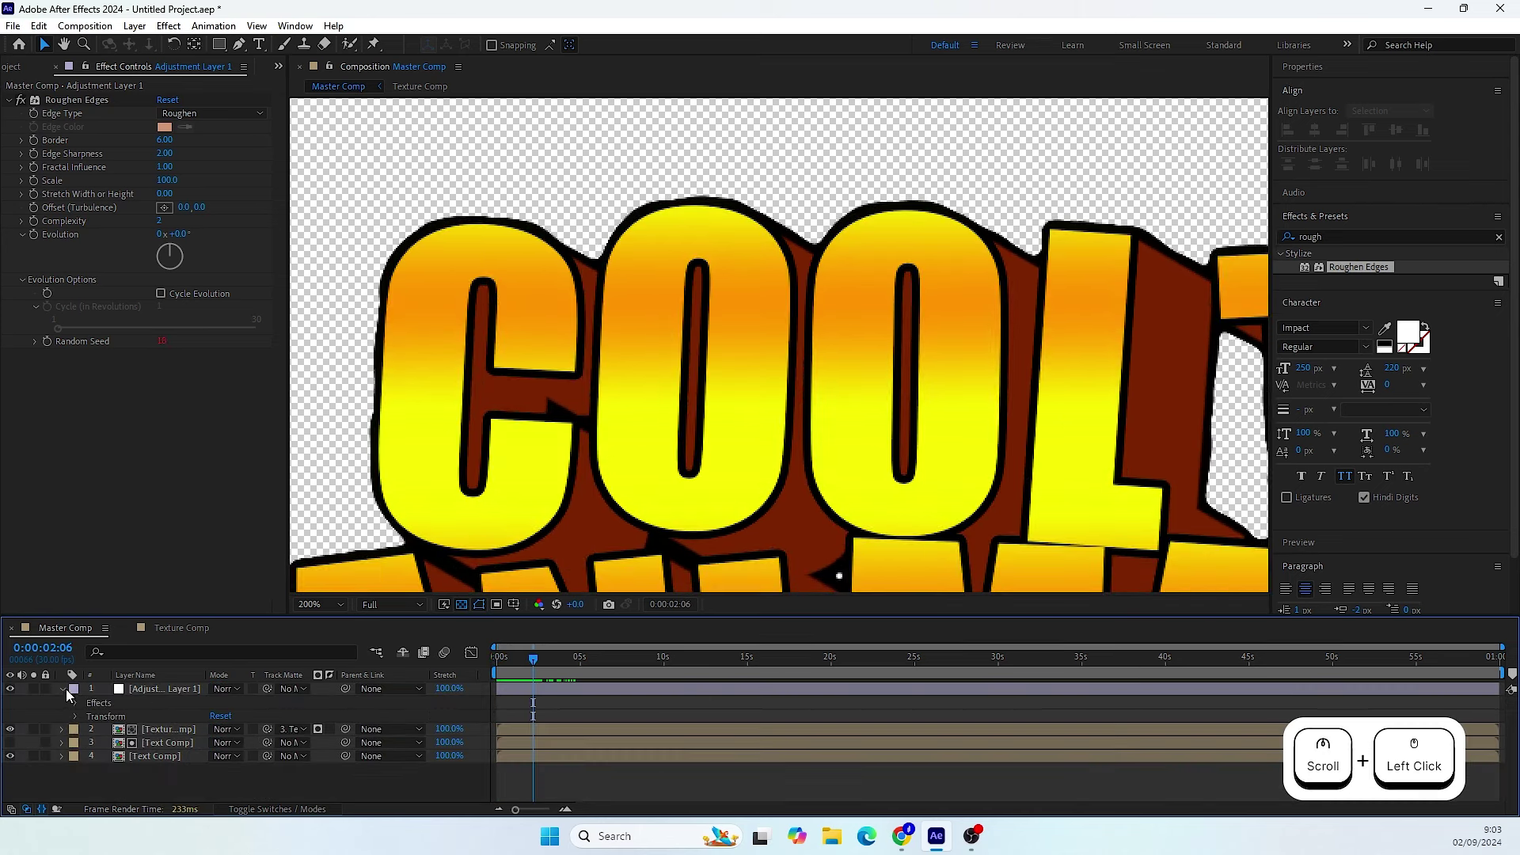
click(67, 695)
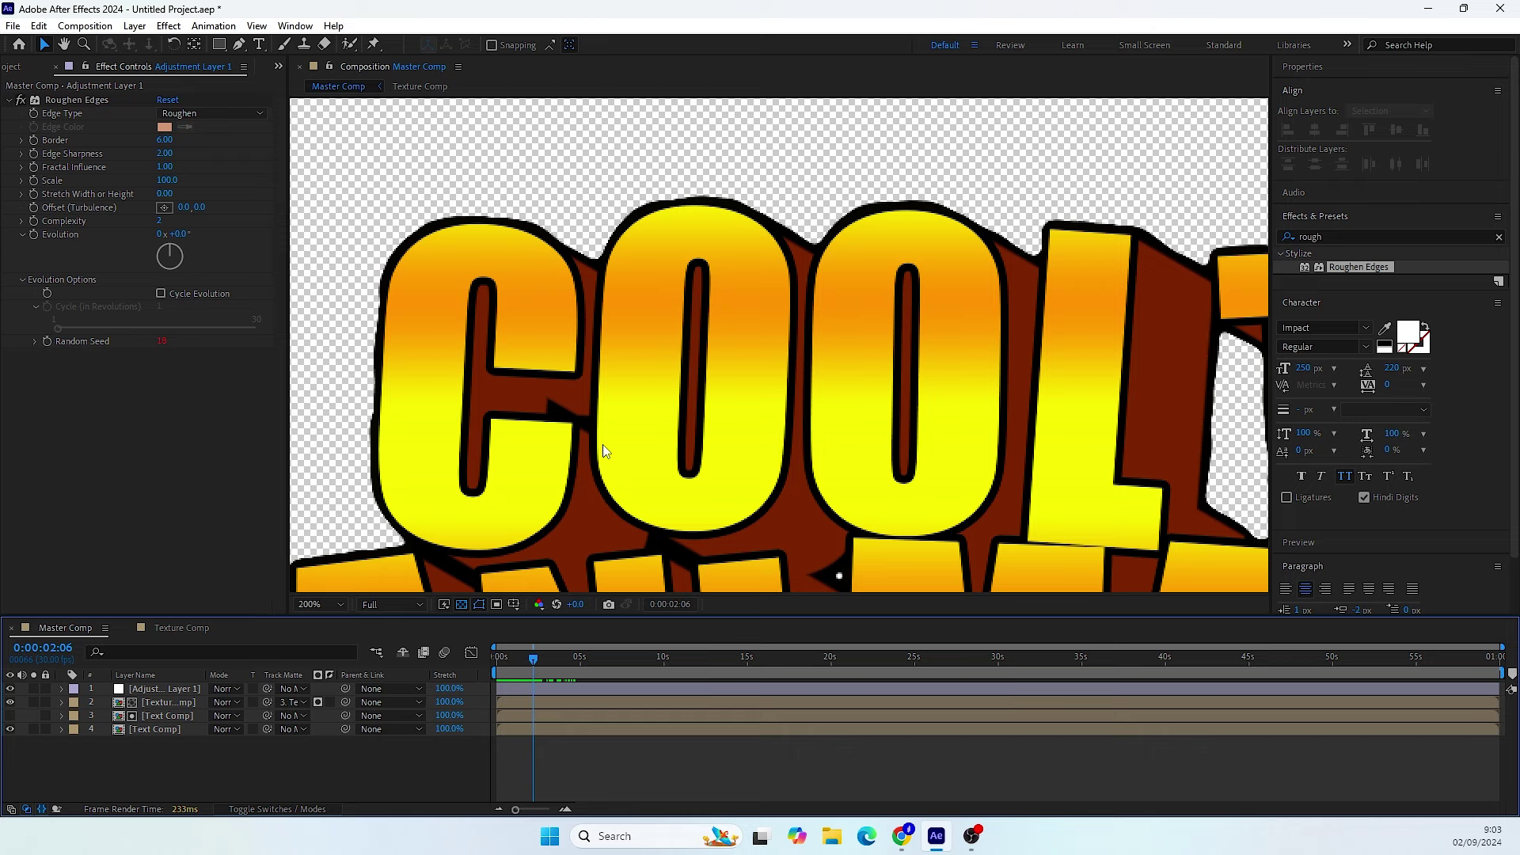
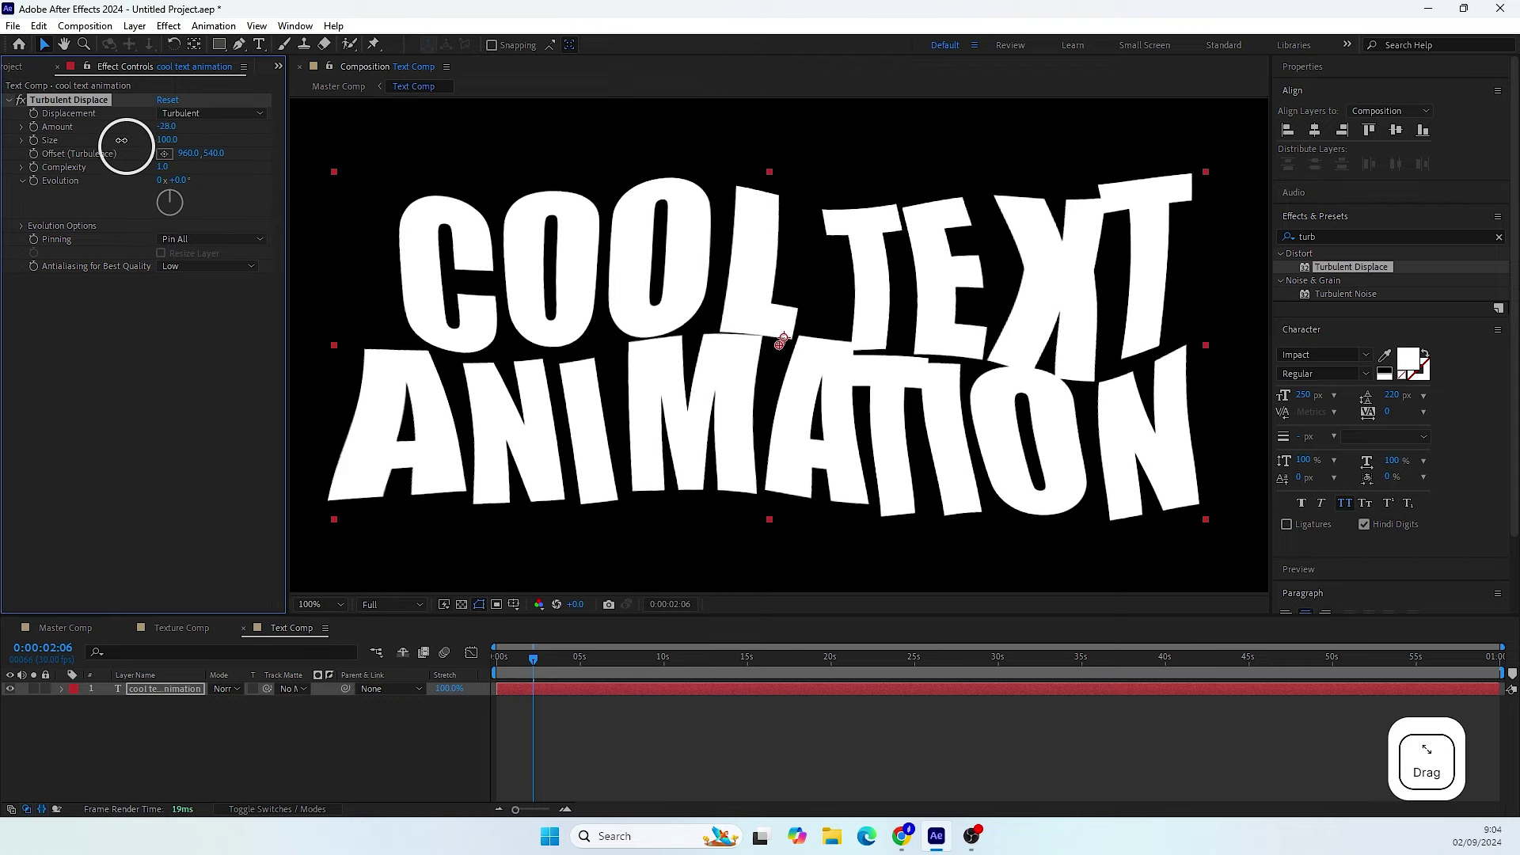
- Set Turbulent Displace Amount to 20 on the title layer
click(174, 131)
key(KP_2)
key(KP_0)
key(Return)
- Set Turbulent Displace Size to 10 and move the playhead to about 3 seconds
click(172, 145)
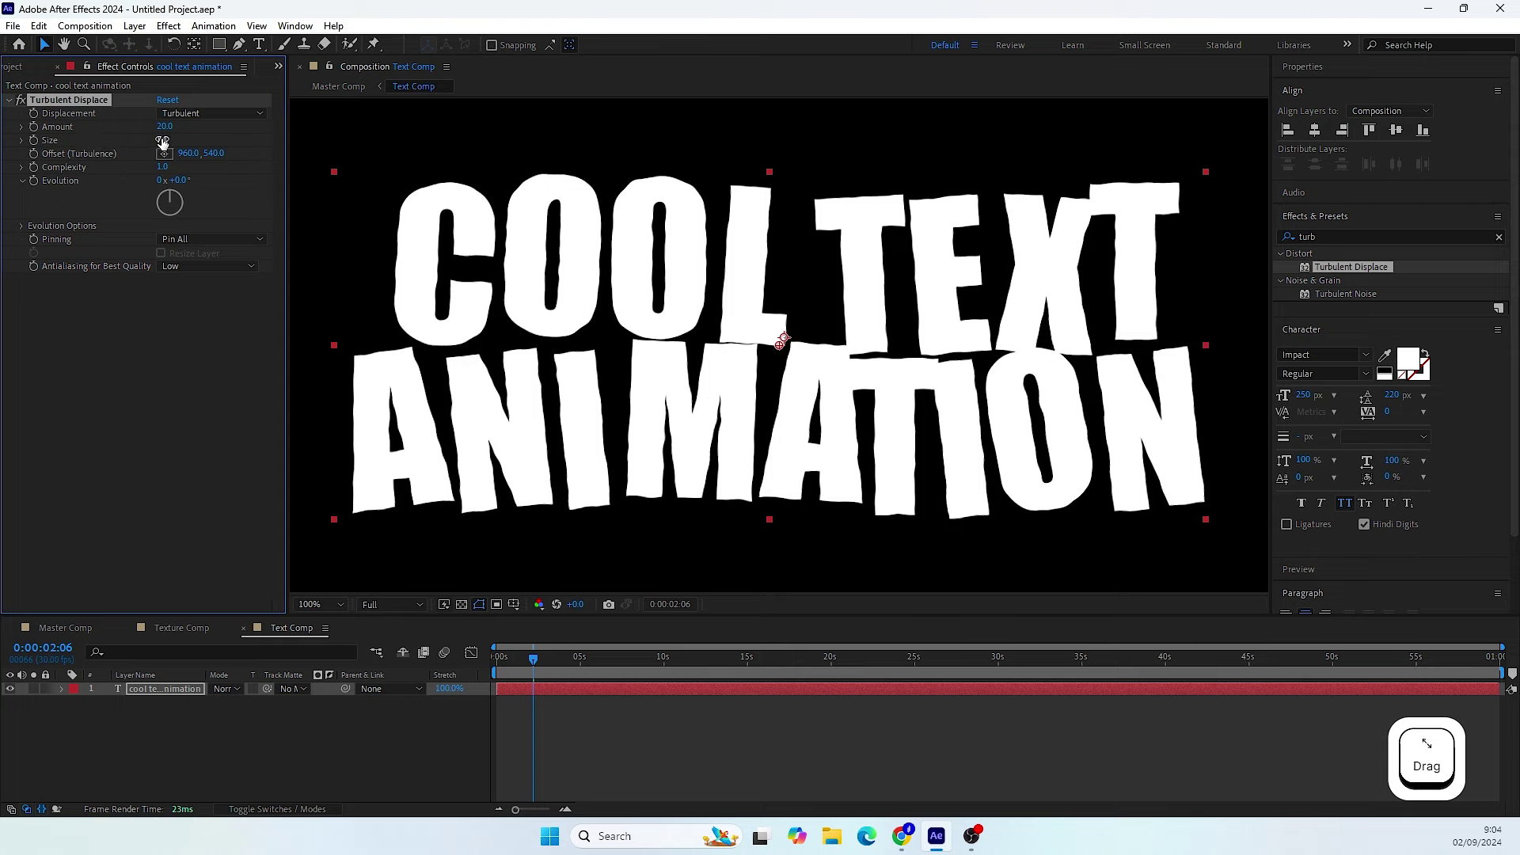
click(171, 143)
key(KP_1)
key(KP_0)
key(Return)
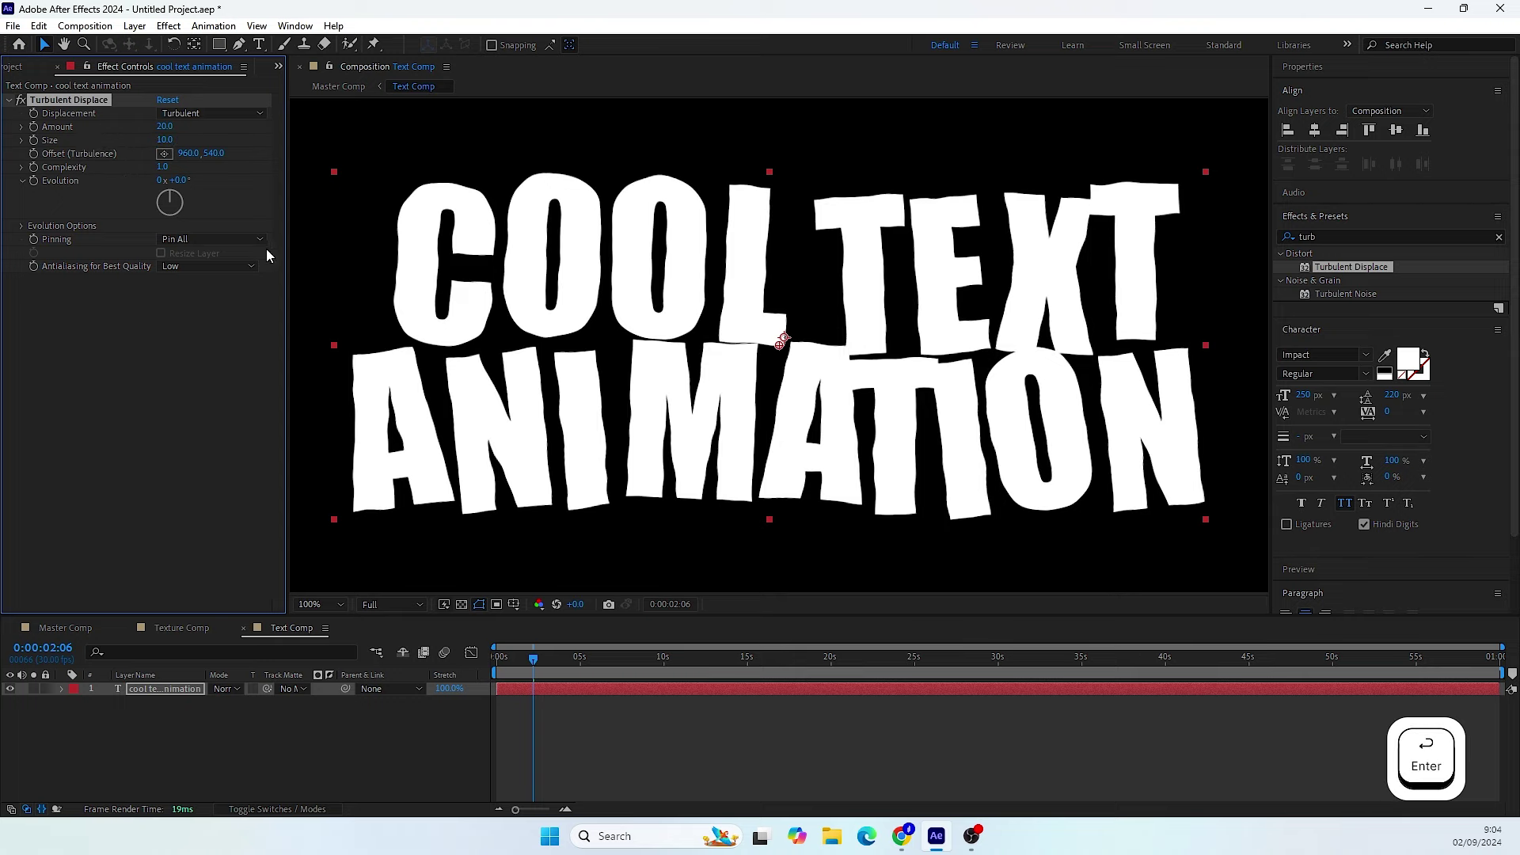
click(542, 666)
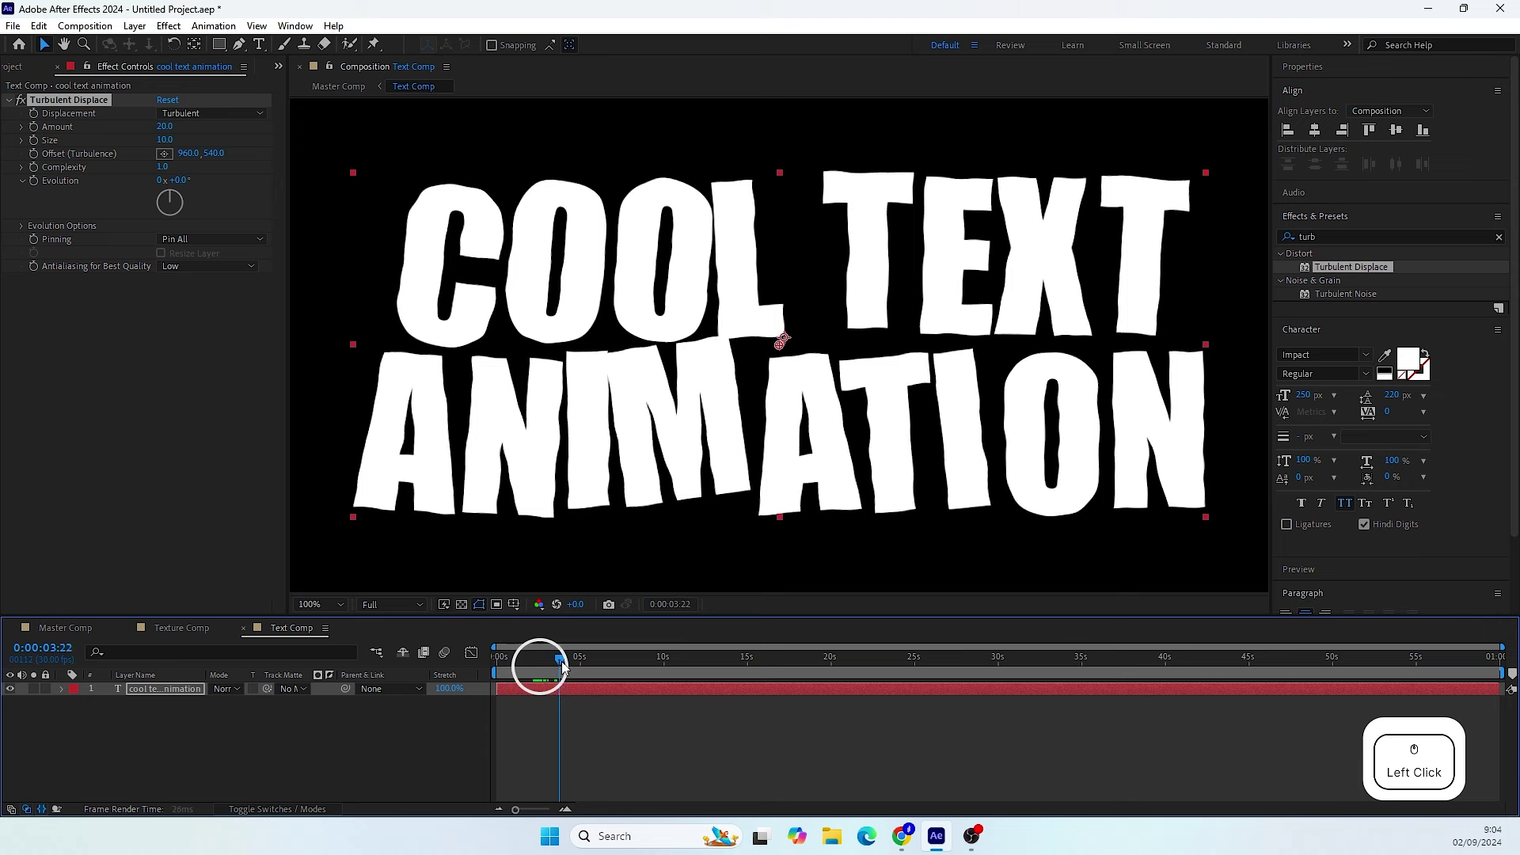
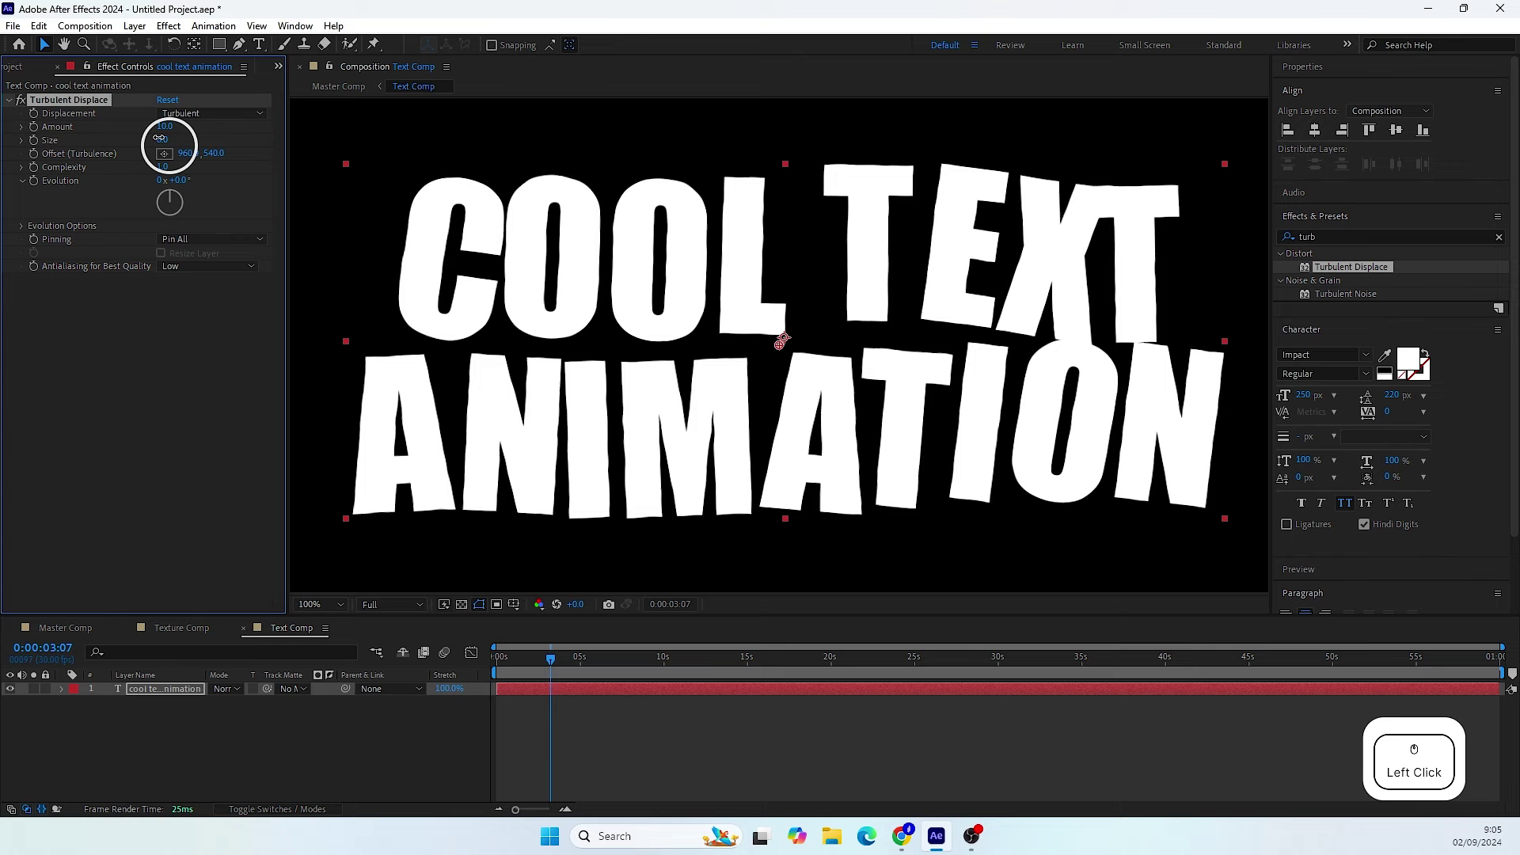
- Lower Turbulent Displace Amount to 10 and raise Complexity to 2
key(KP_1)
key(KP_0)
key(Return)
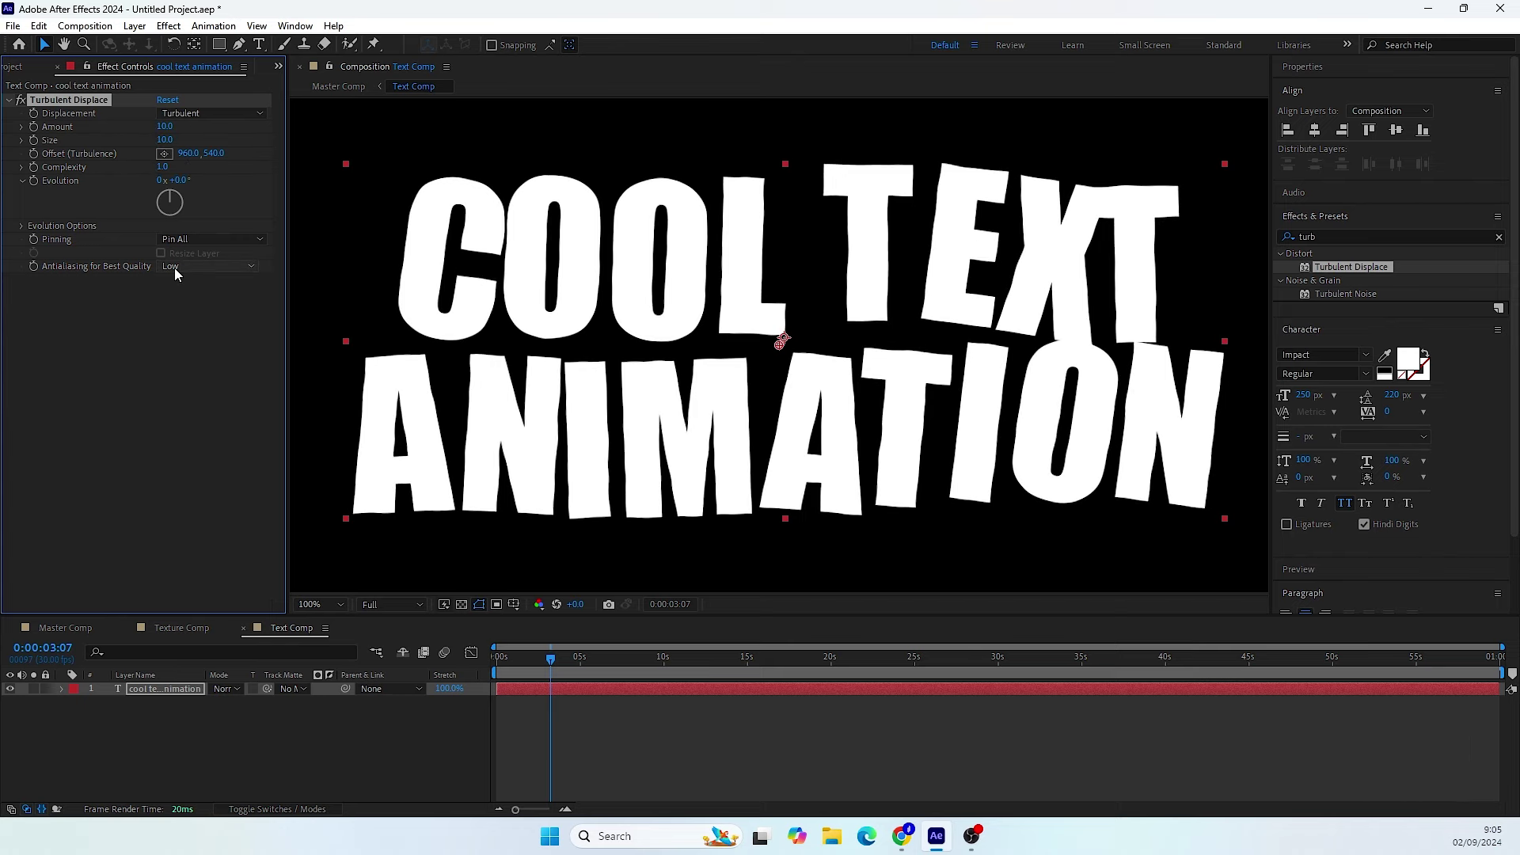
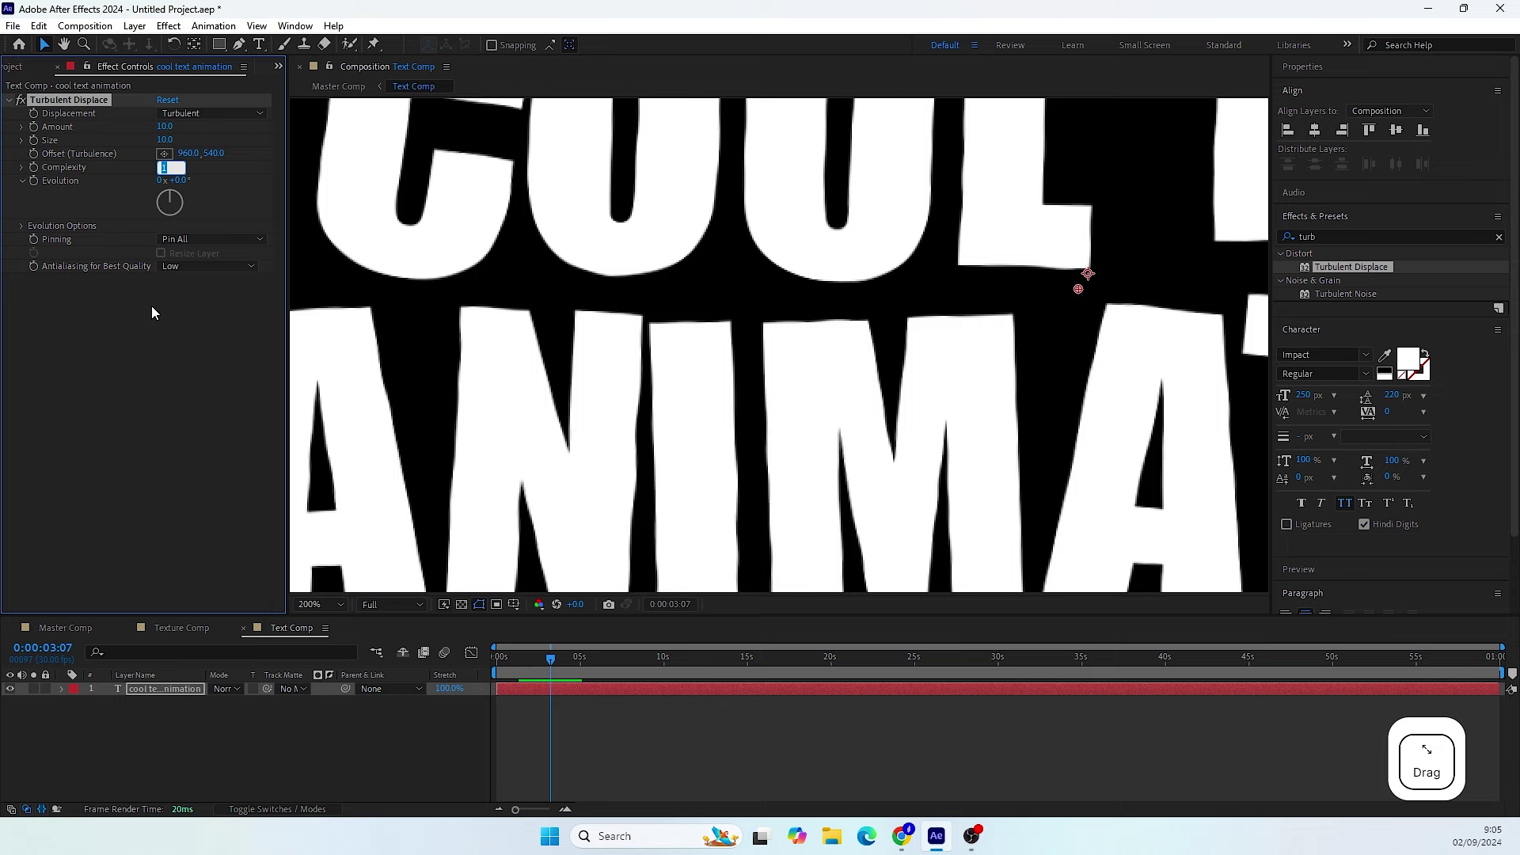
key(Down)
key(Return)
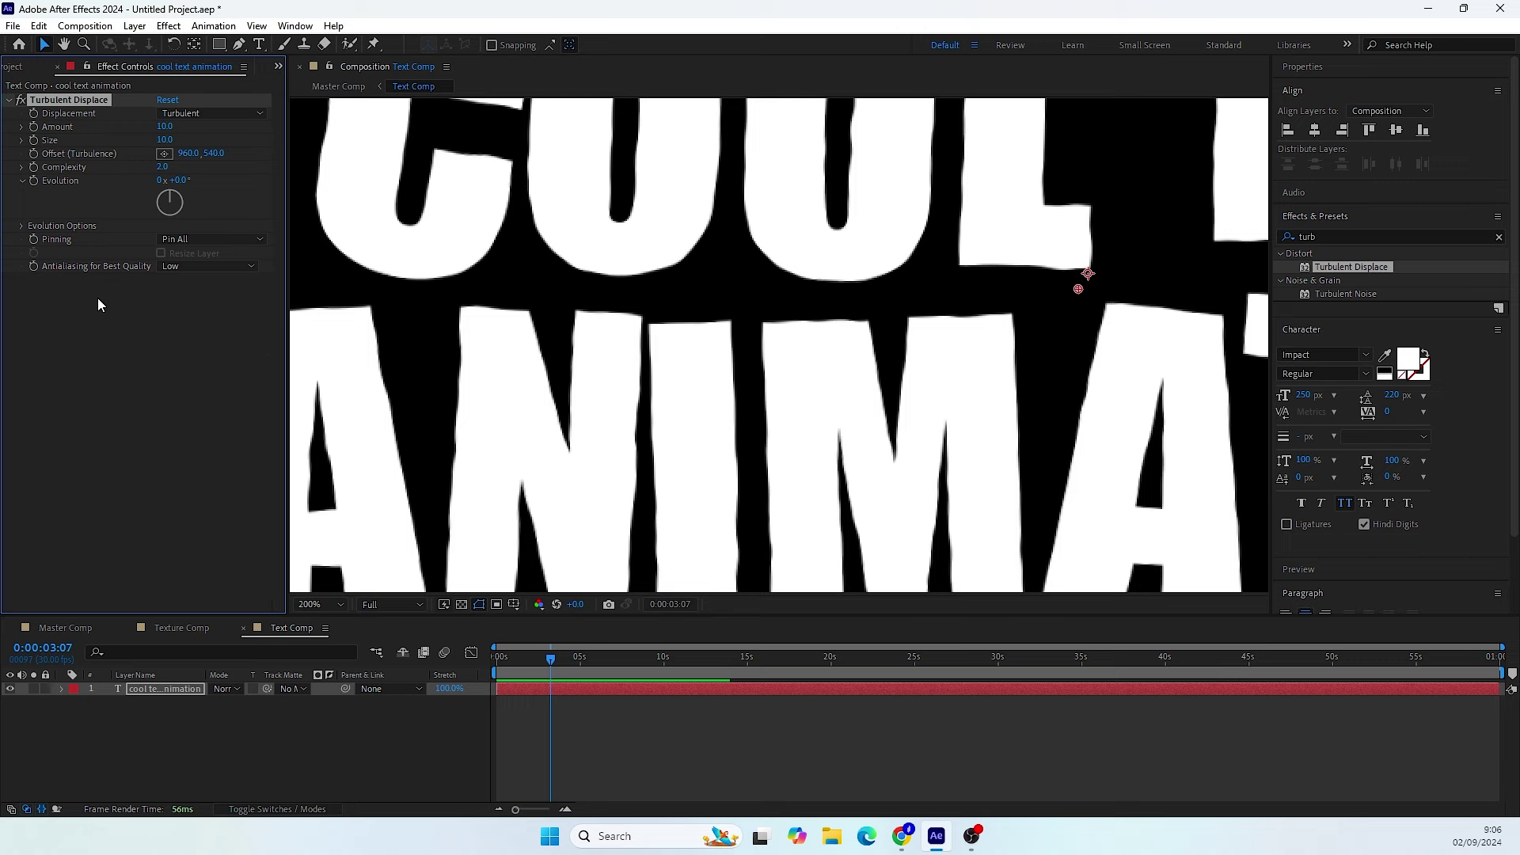
- Expand the Evolution Options and start an expression on Random Seed
click(28, 232)
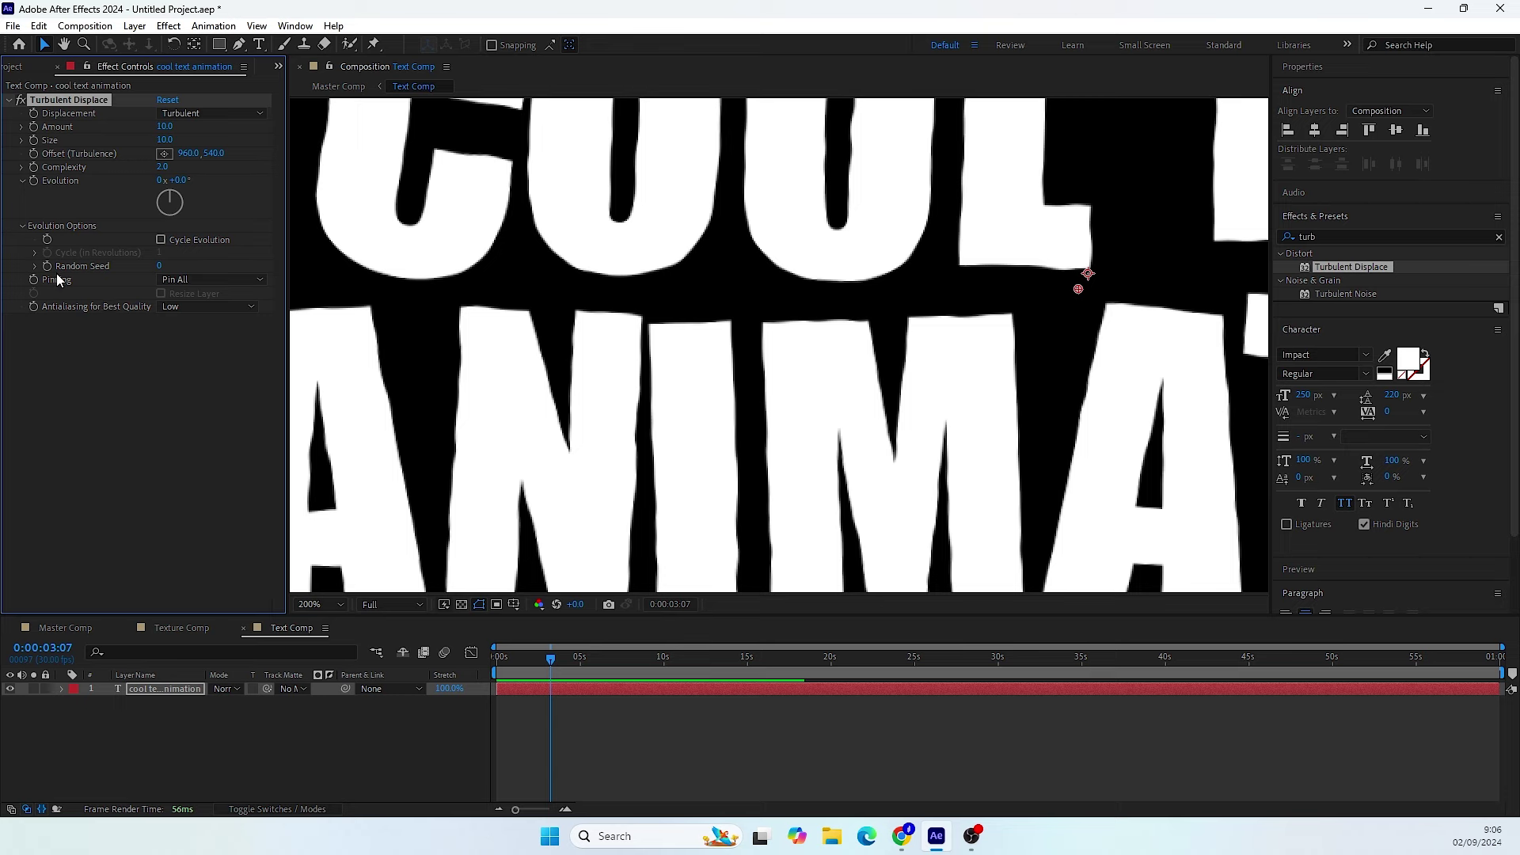
click(55, 274)
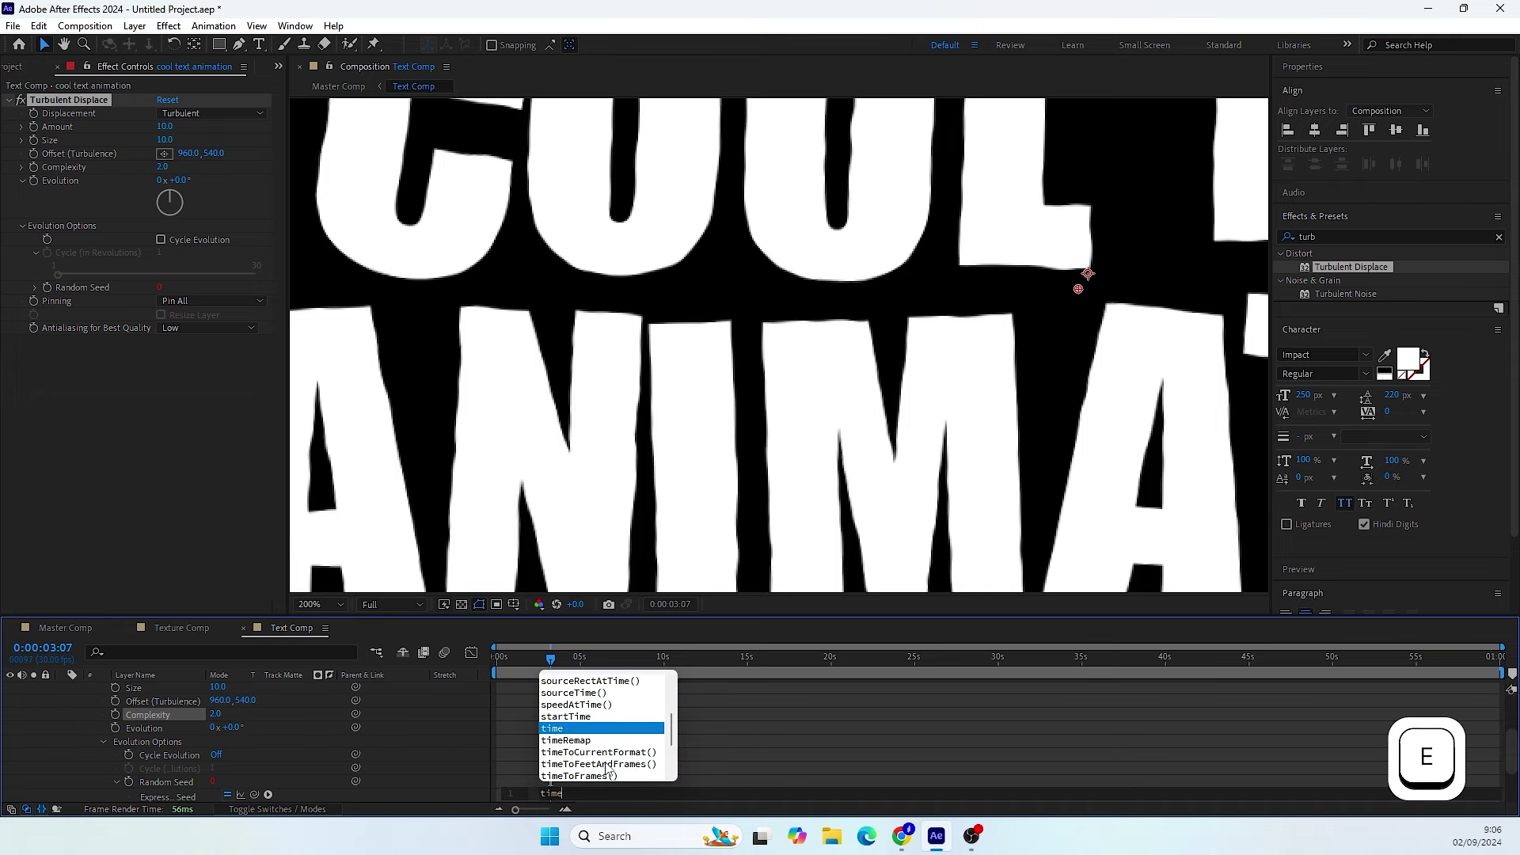
- Commit the time*8 Random Seed expression on Turbulent Displace and return to the Master Comp
key(shift+8)
click(610, 766)
click(566, 666)
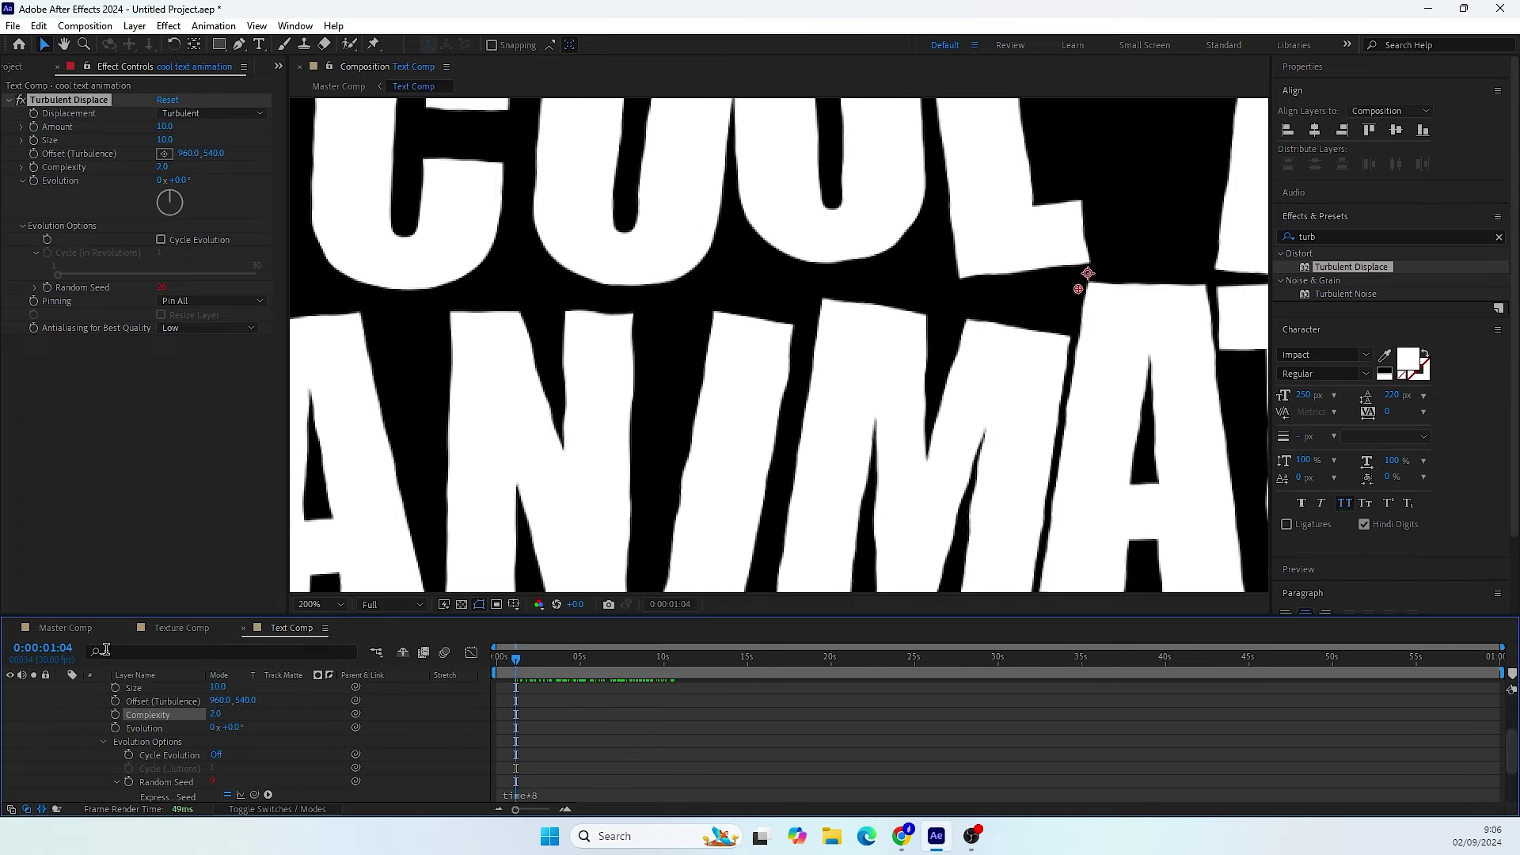
click(64, 632)
click(281, 786)
click(334, 609)
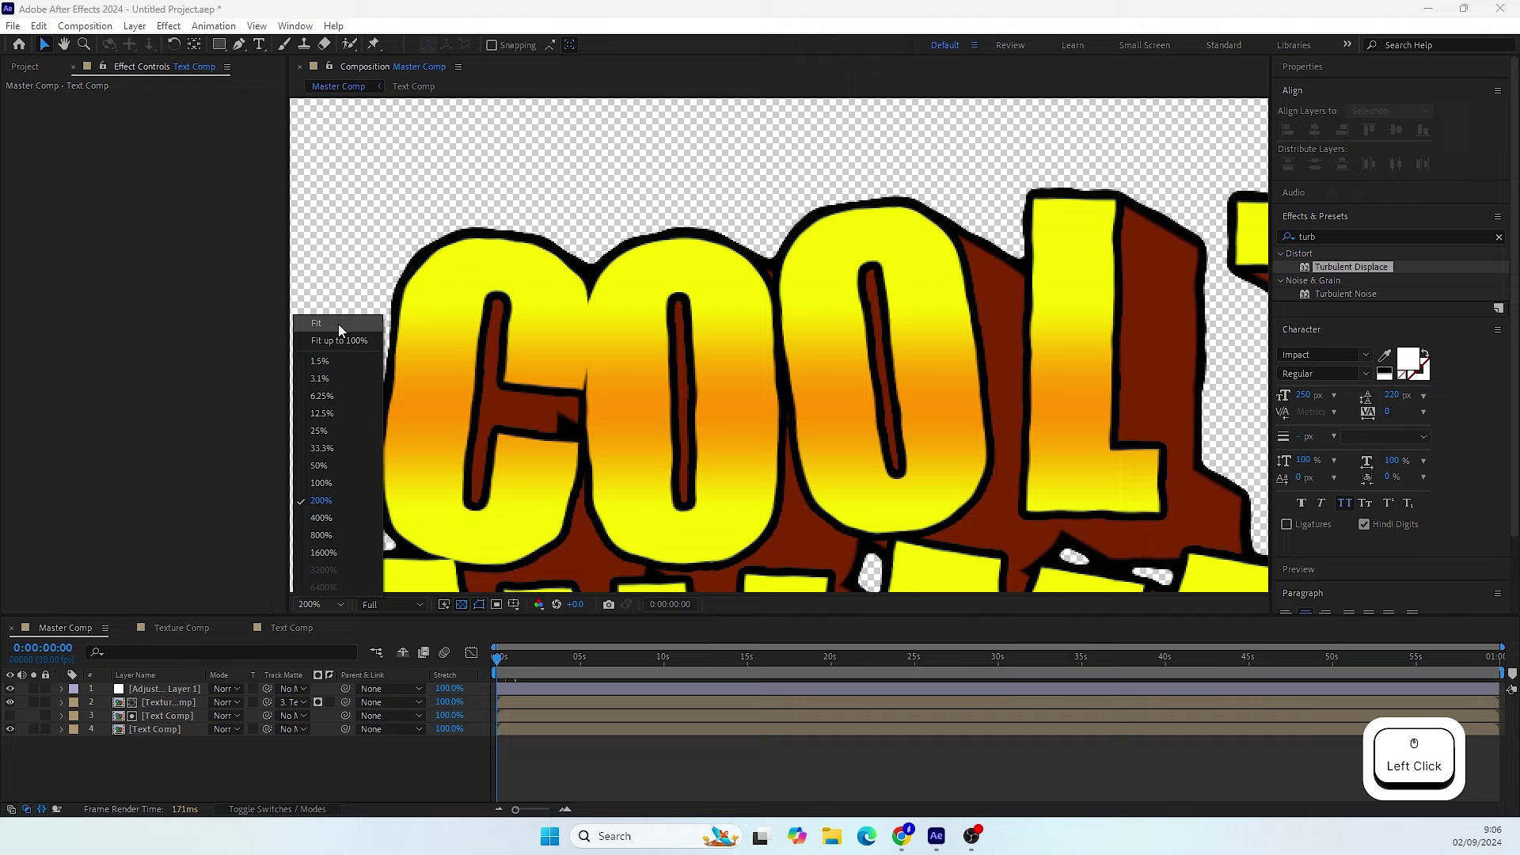
- Fit the Master Comp in the viewer and pick the Rectangle tool
click(346, 330)
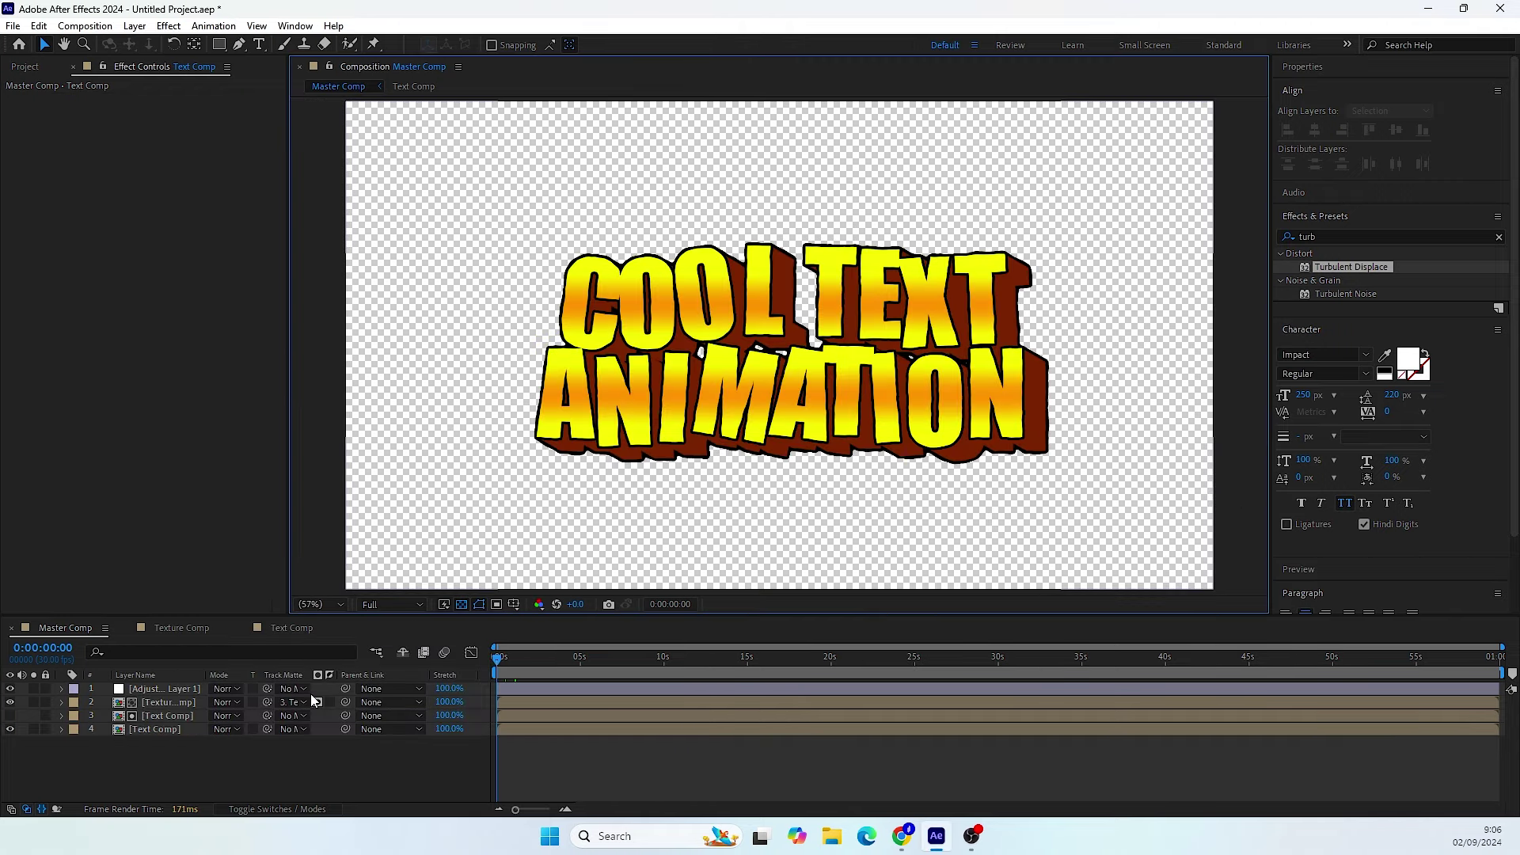
click(172, 758)
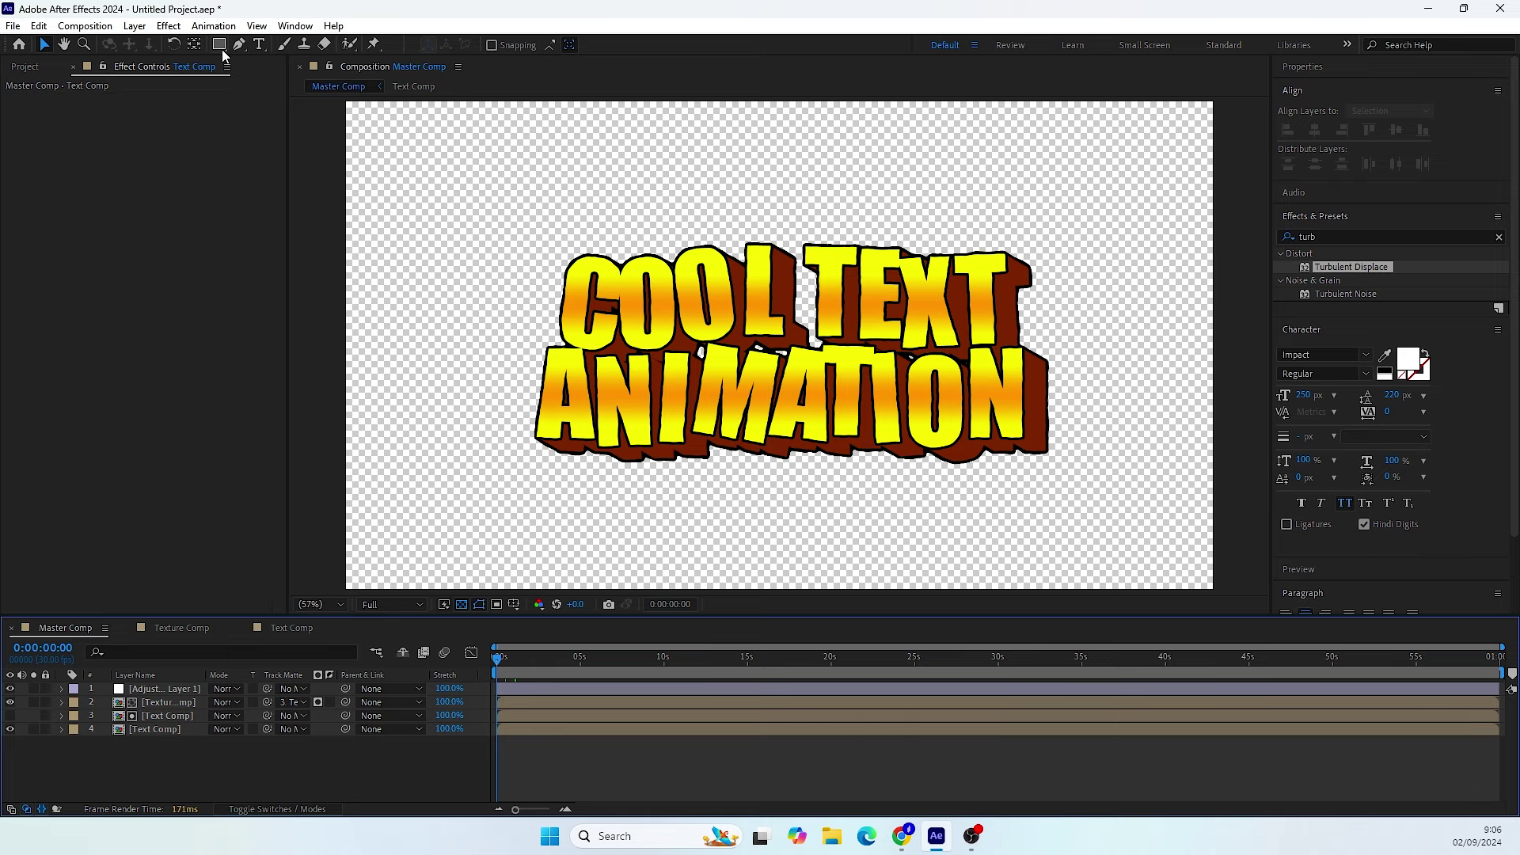
click(229, 55)
- Draw a tall solid-colour white bar tilted 10° left of the title and reveal its Position property
click(486, 52)
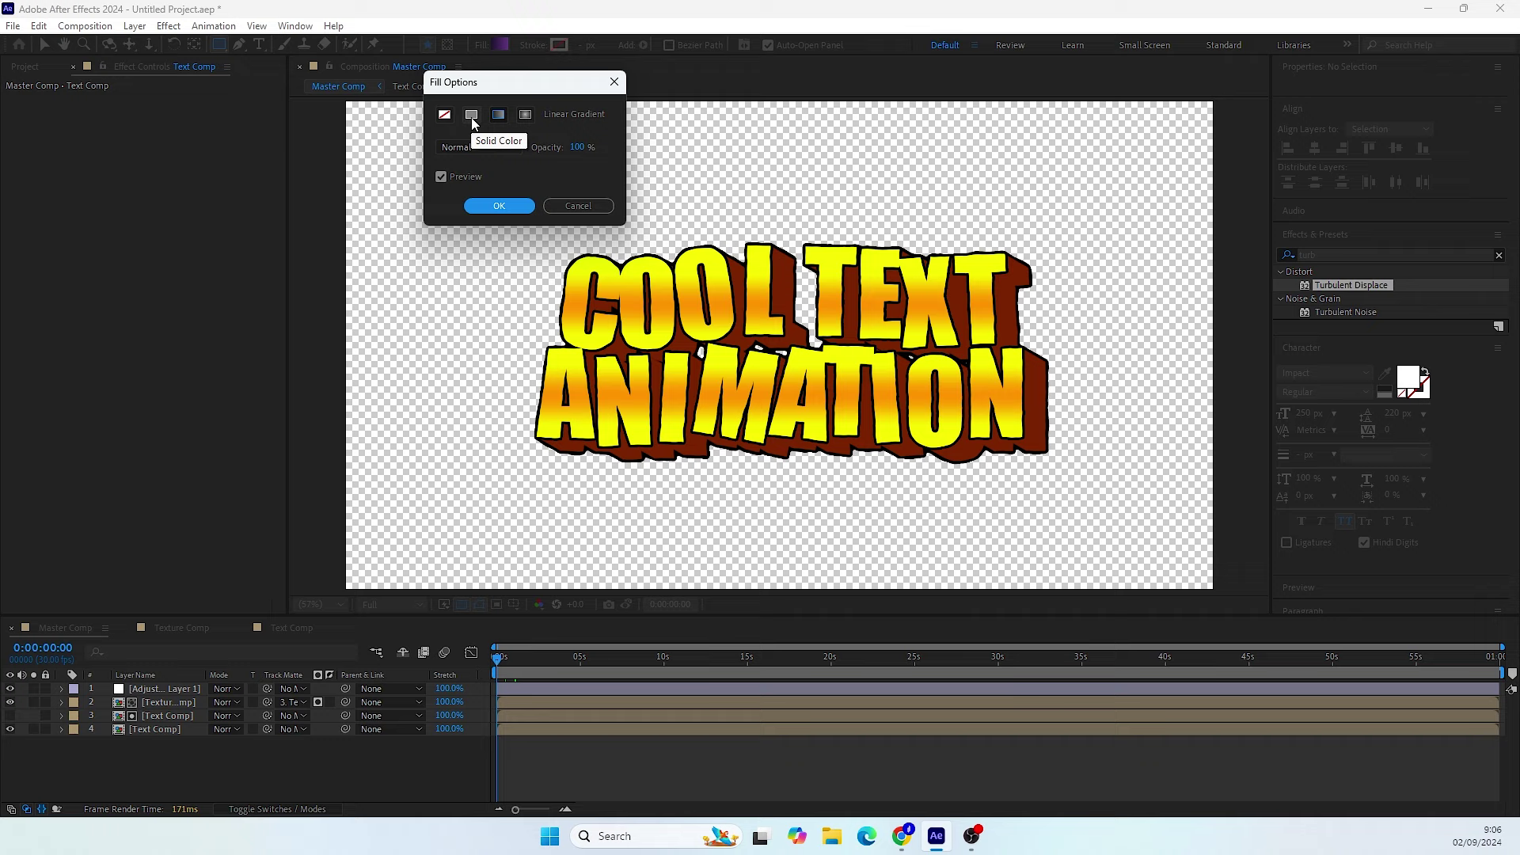
click(480, 120)
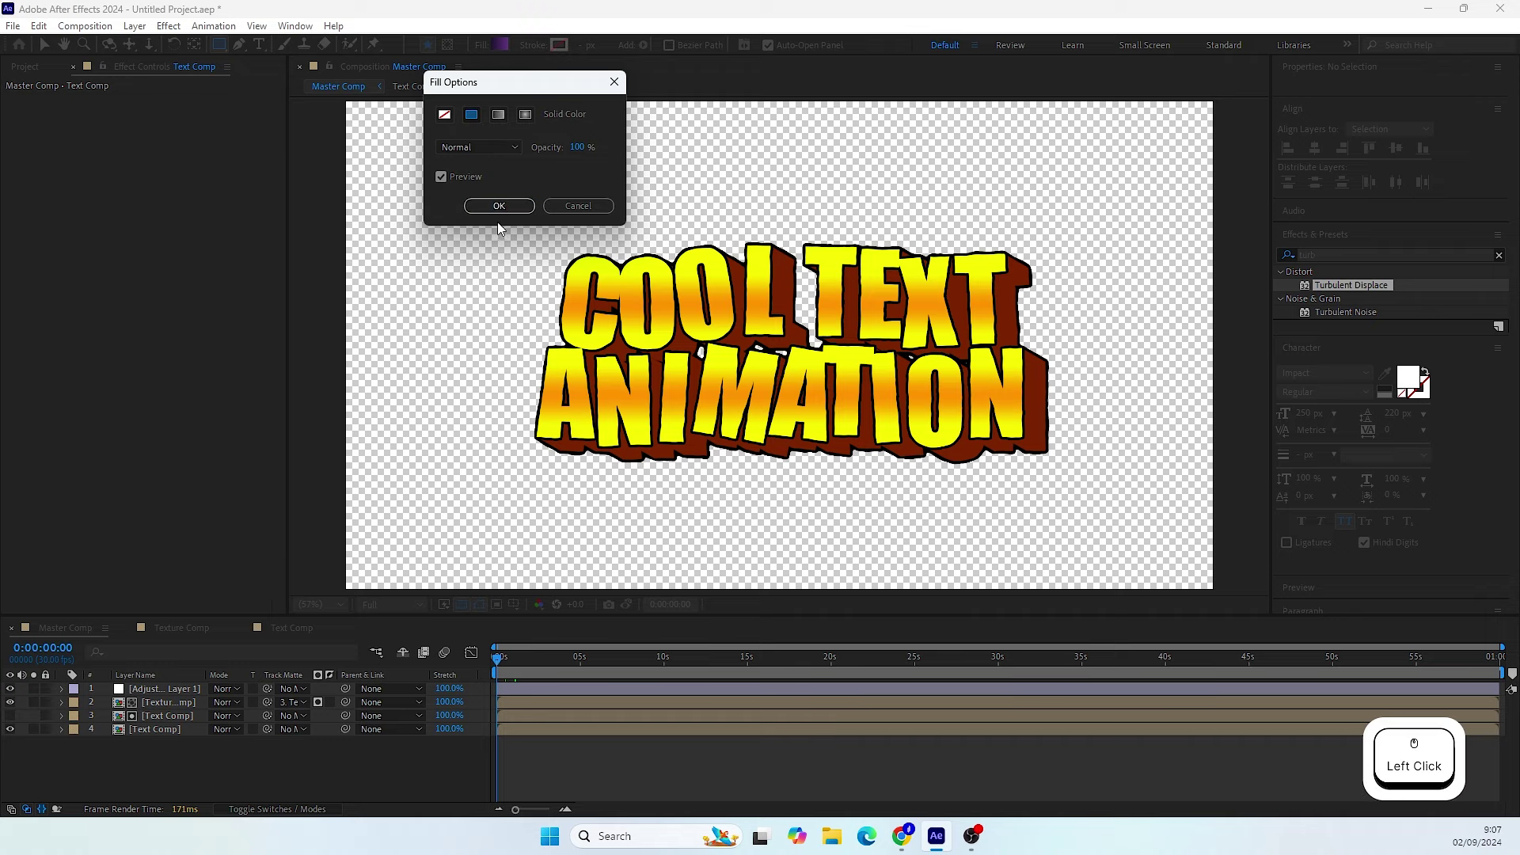
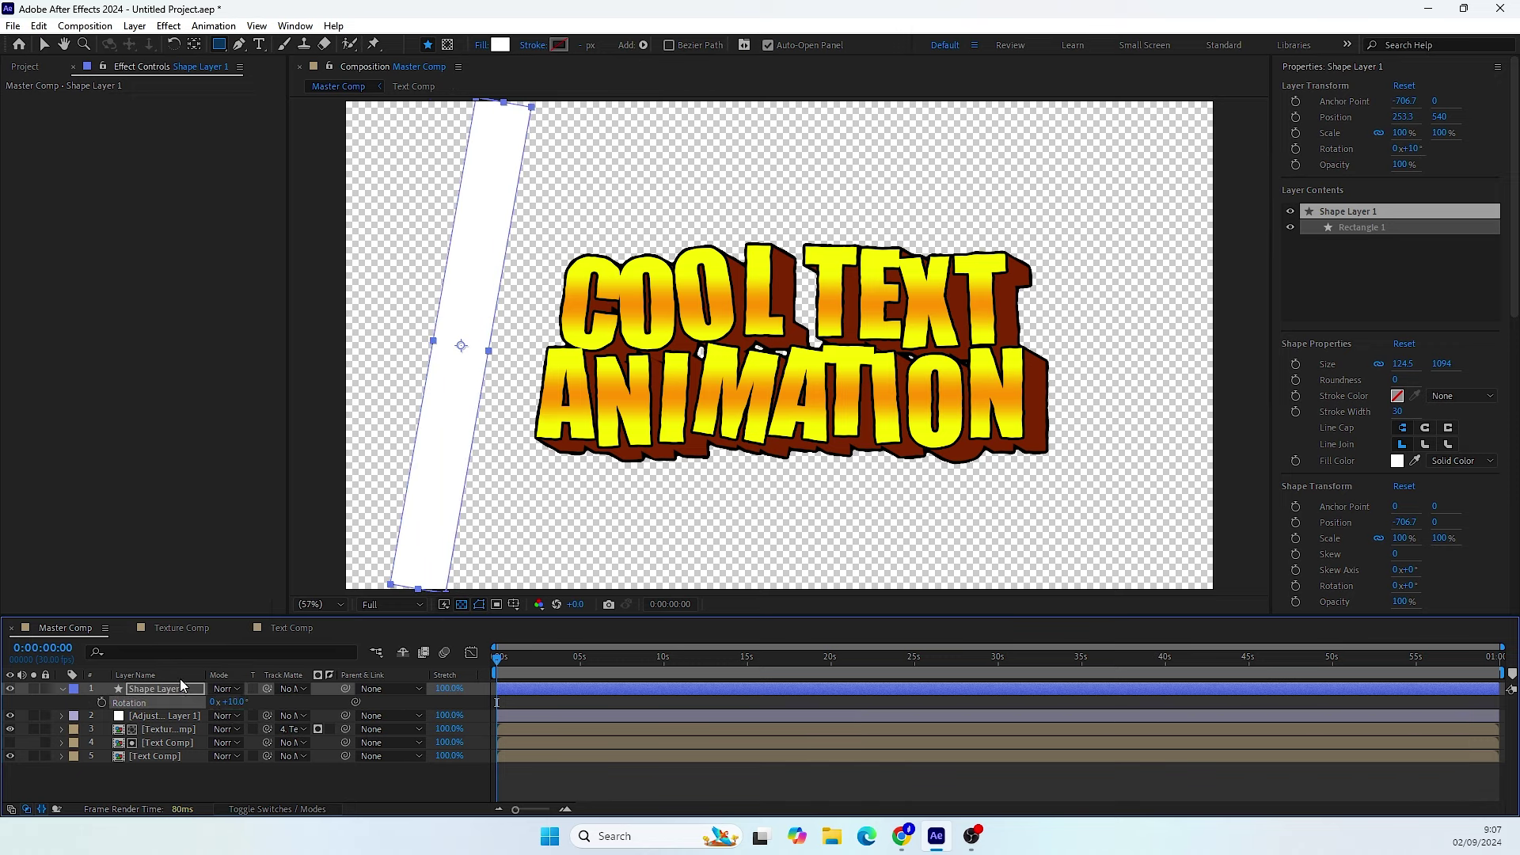
click(178, 695)
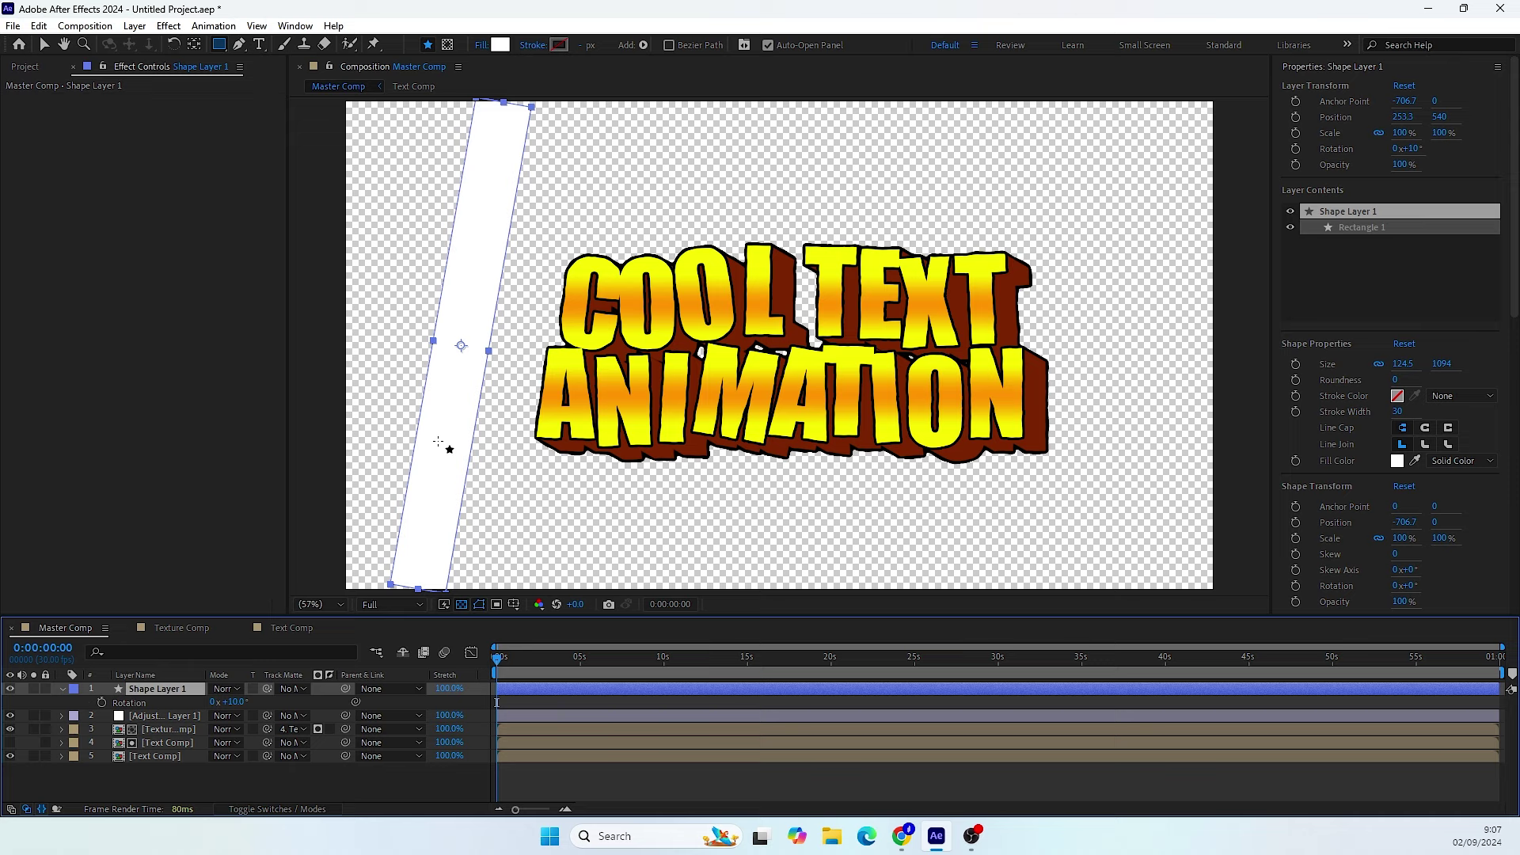
click(47, 45)
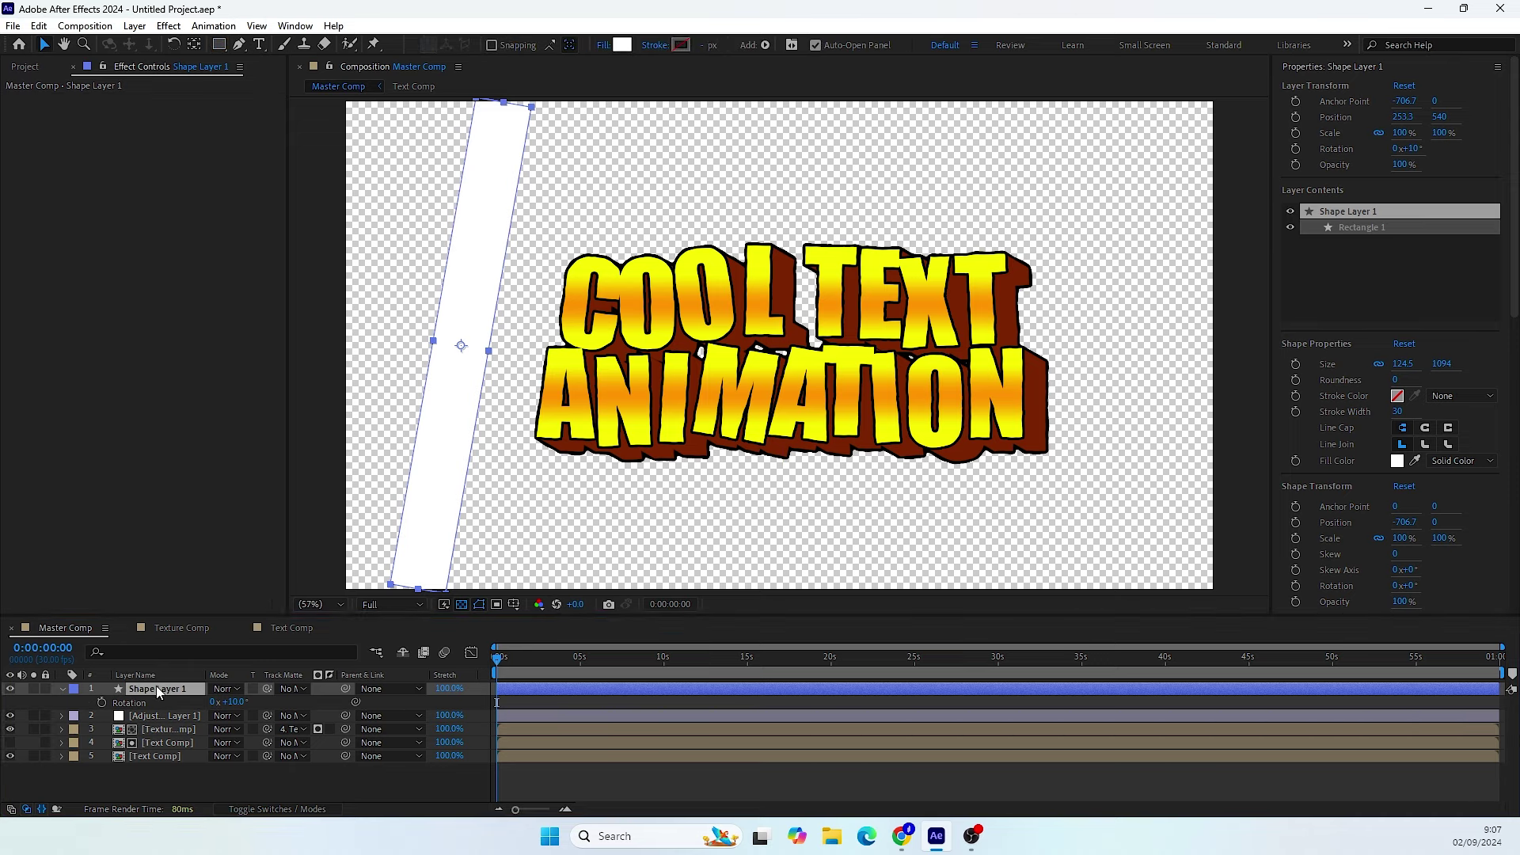
click(164, 692)
key(p)
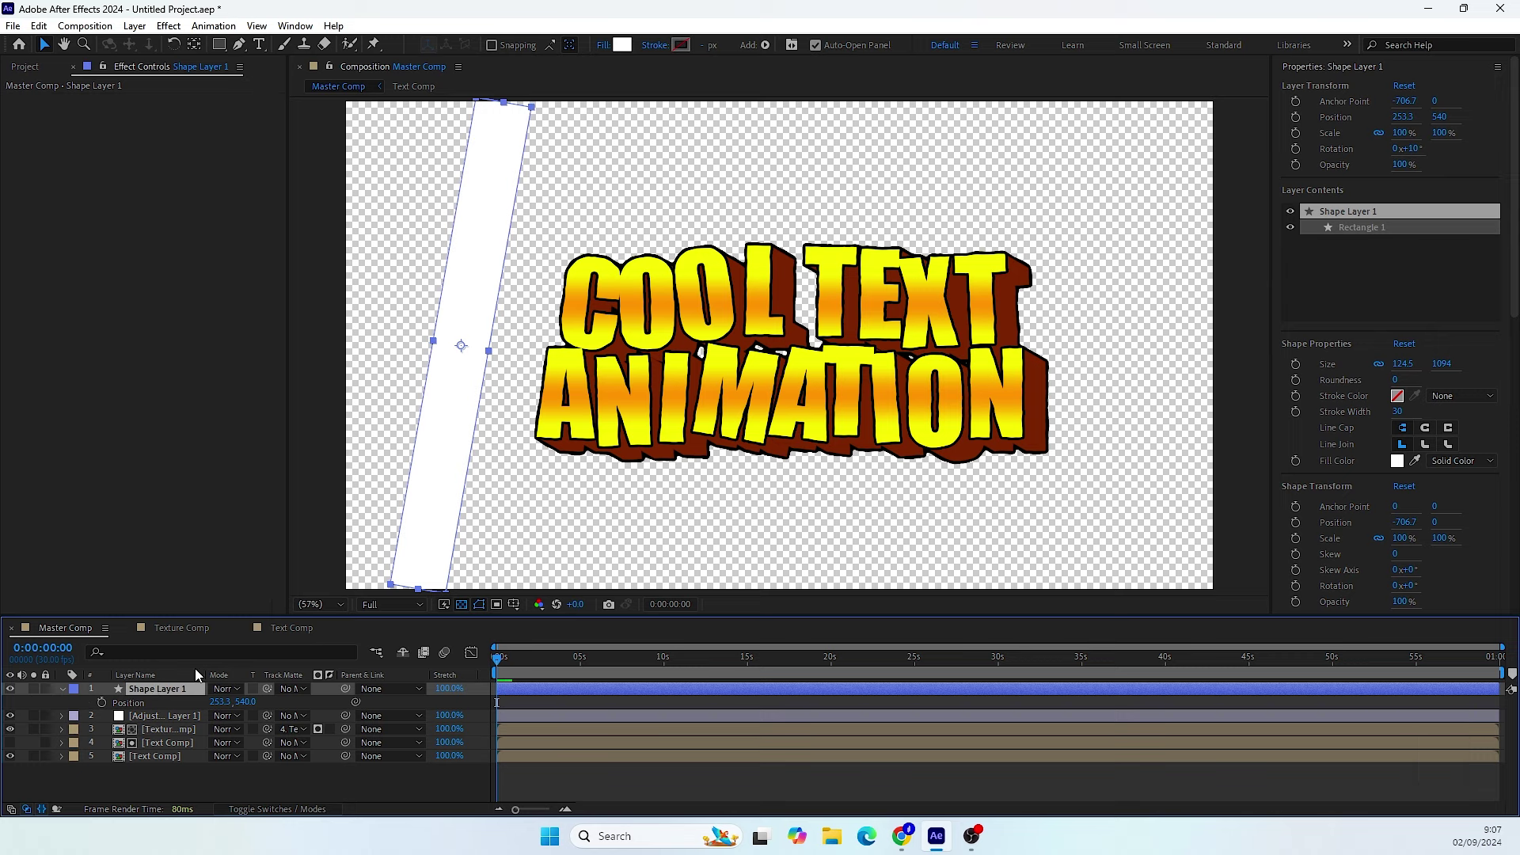
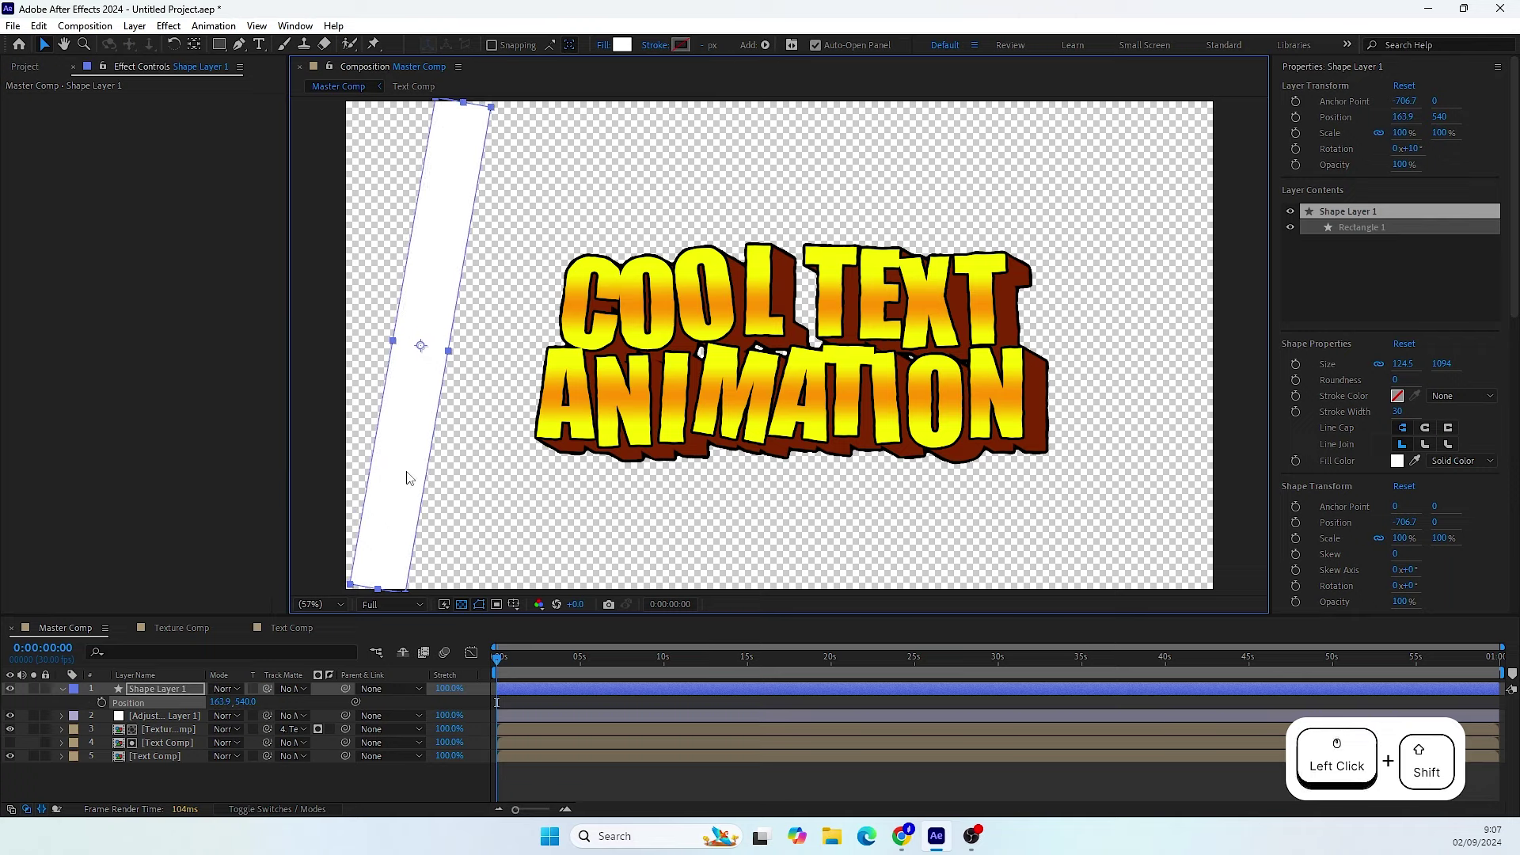
- Keyframe the bar past the right edge at 2 seconds and Easy Ease both position keyframes
click(105, 707)
click(511, 667)
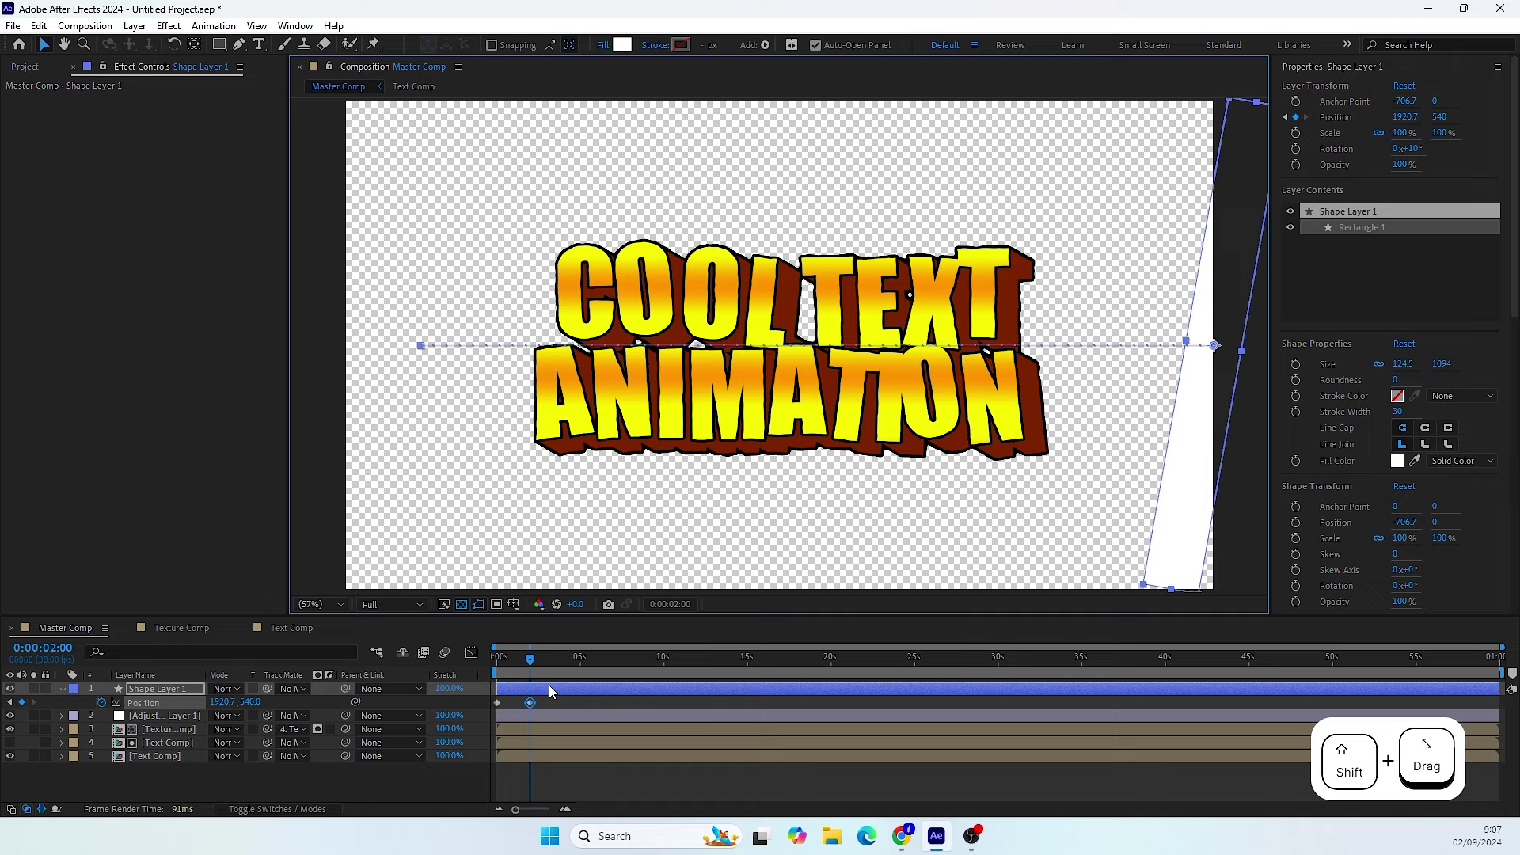
click(557, 704)
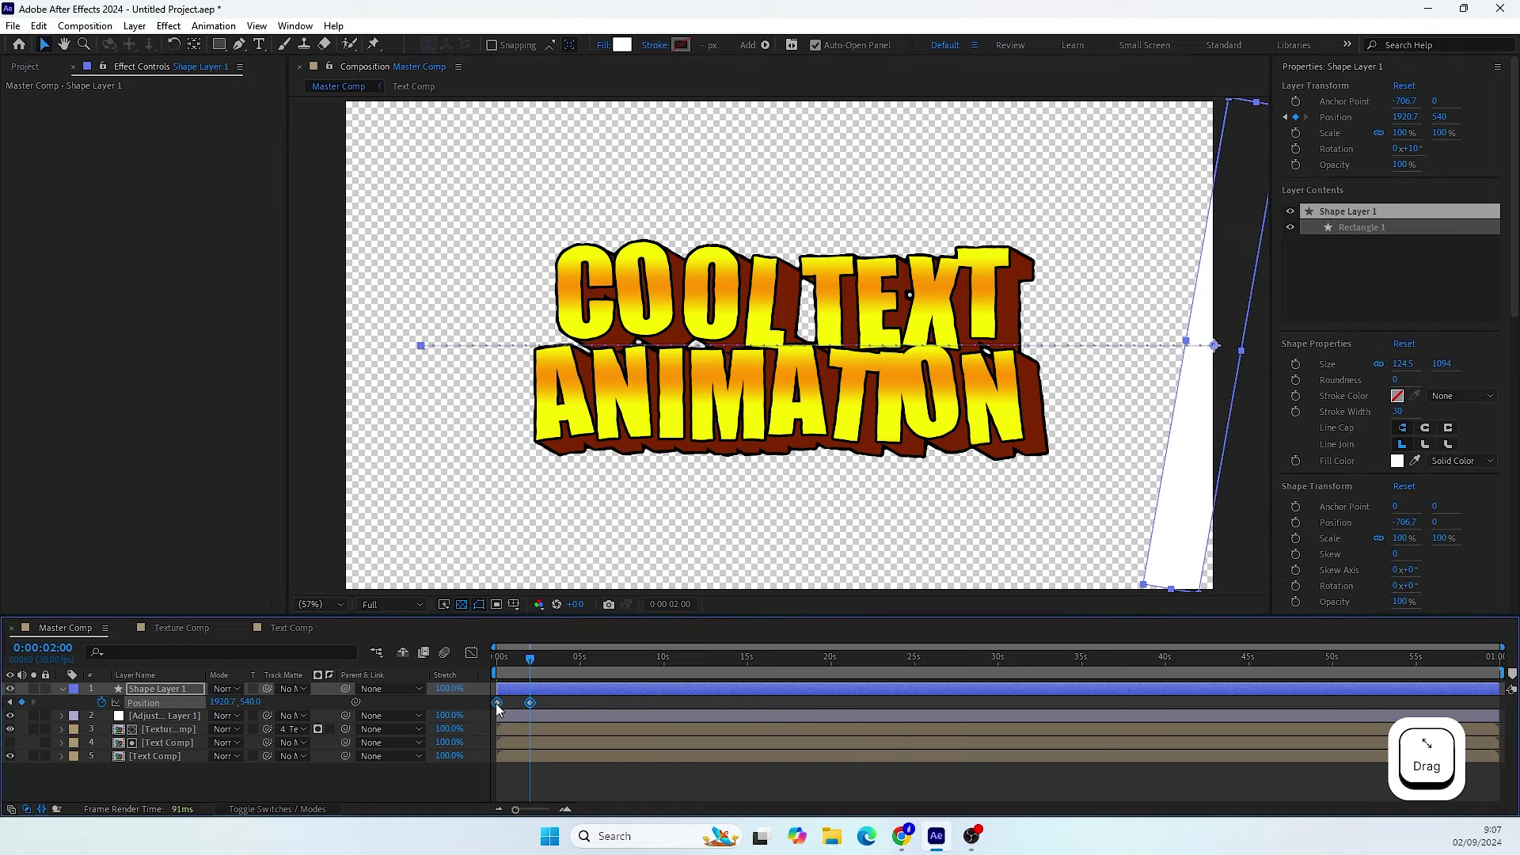
right_click(501, 707)
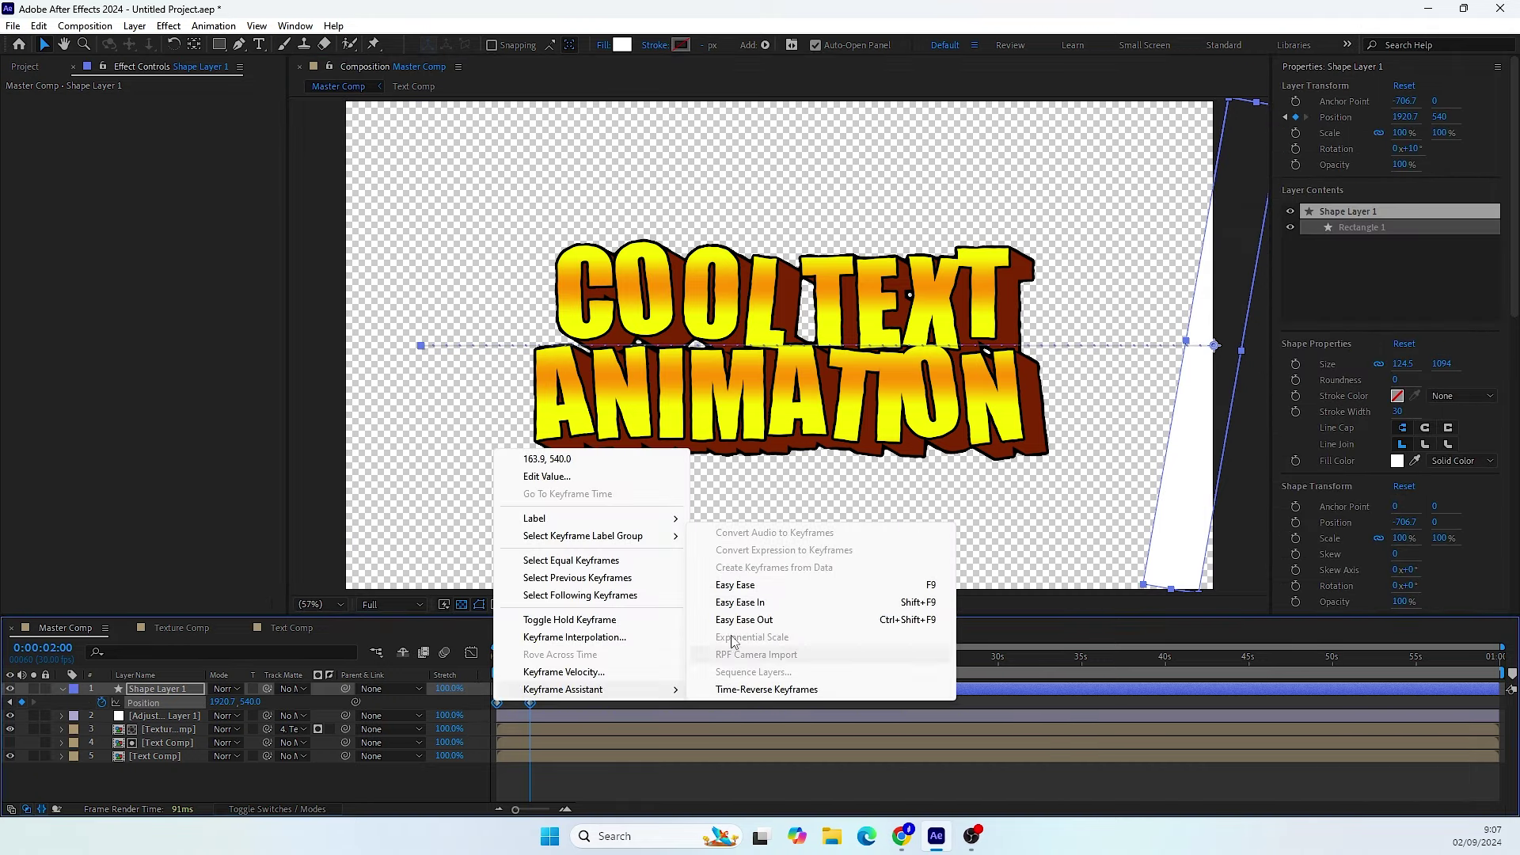
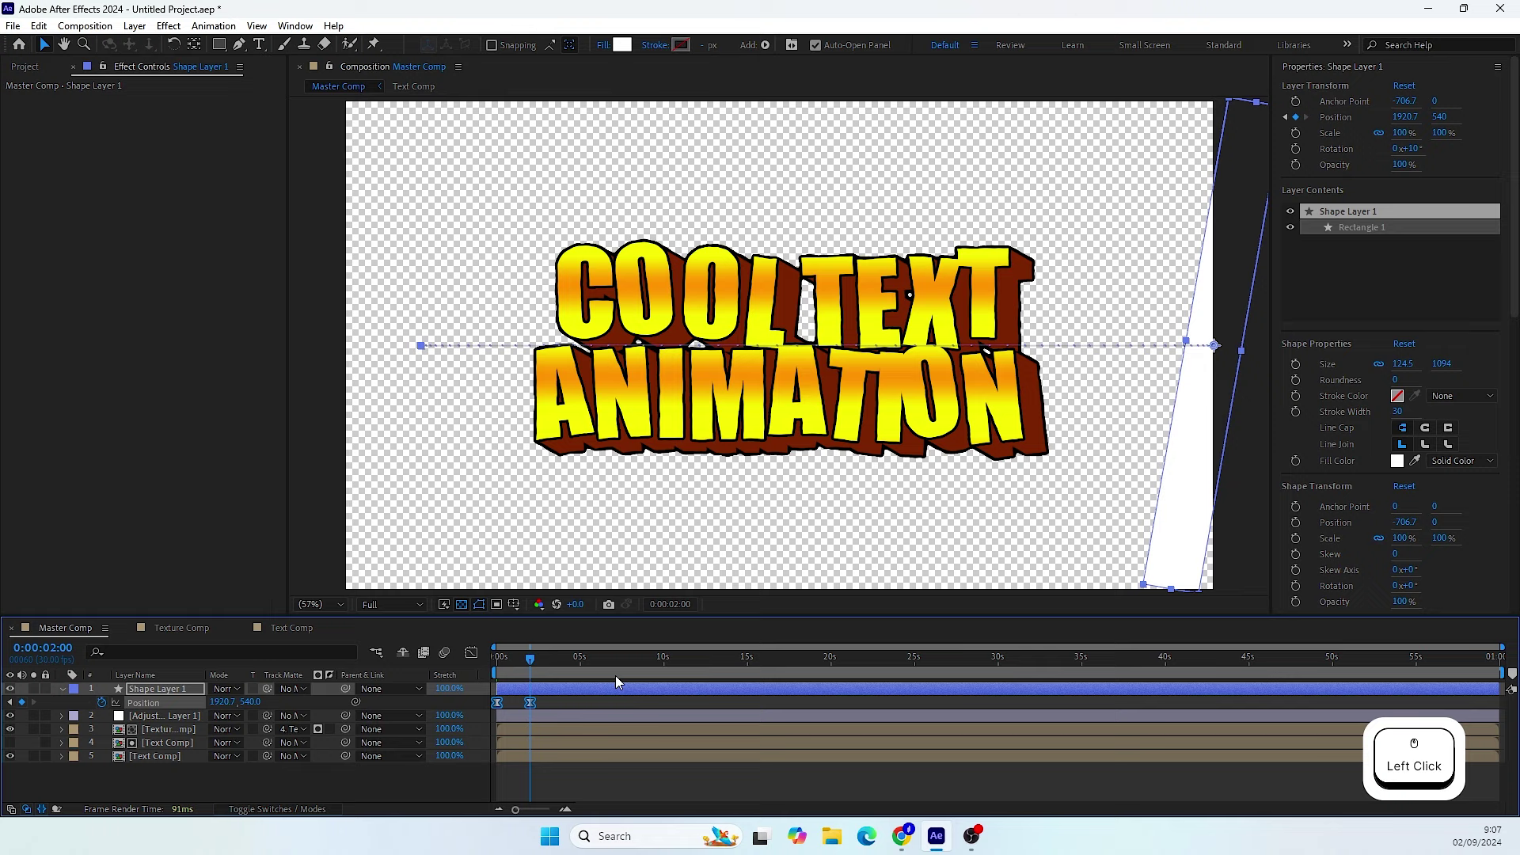
click(477, 652)
- Steepen the speed curve in the Graph Editor and play back the bar sweep
right_click(596, 709)
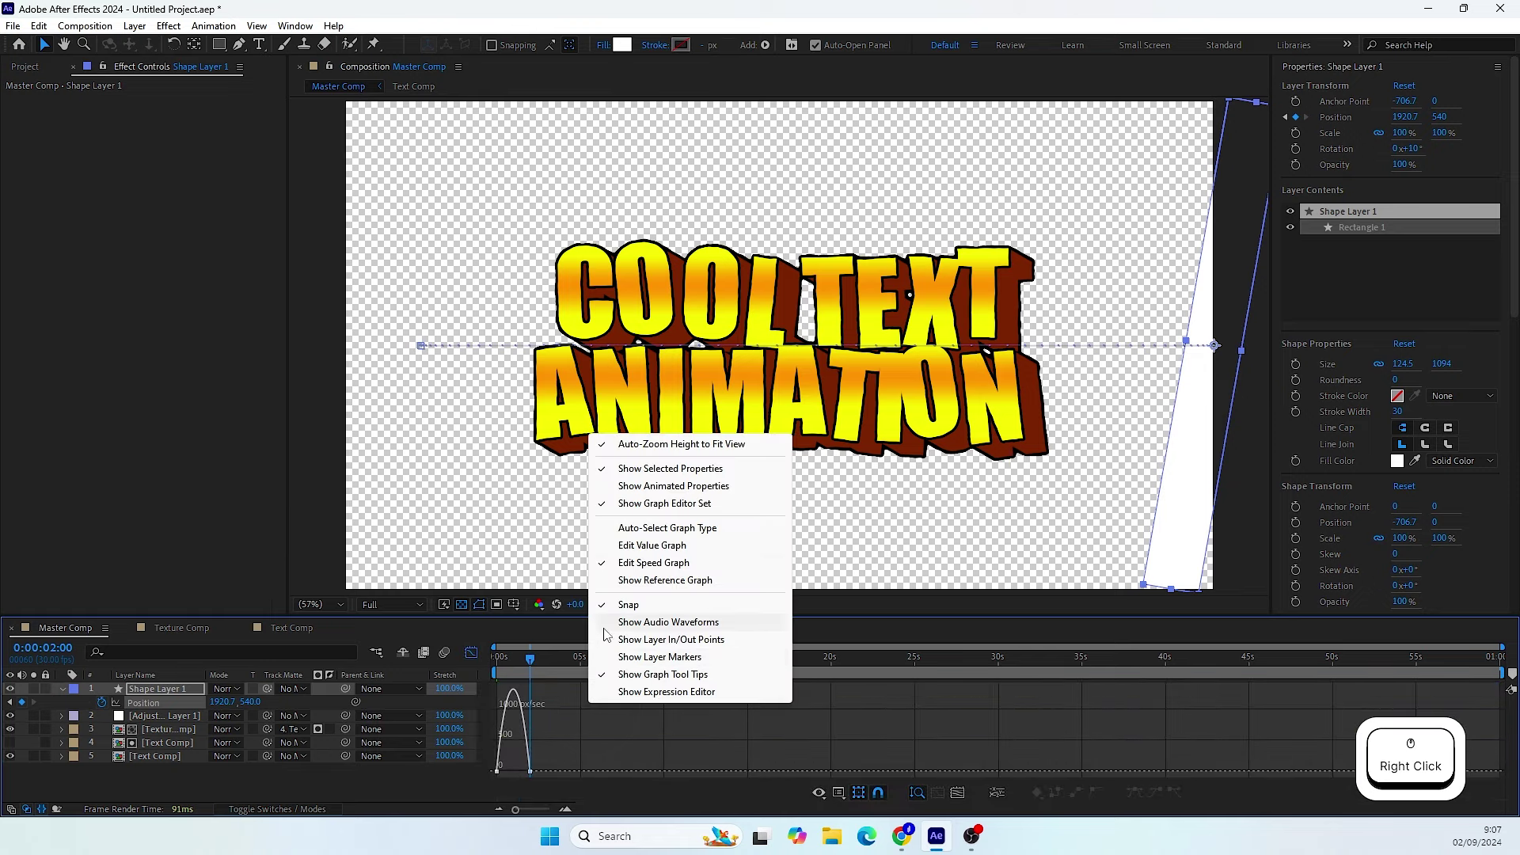
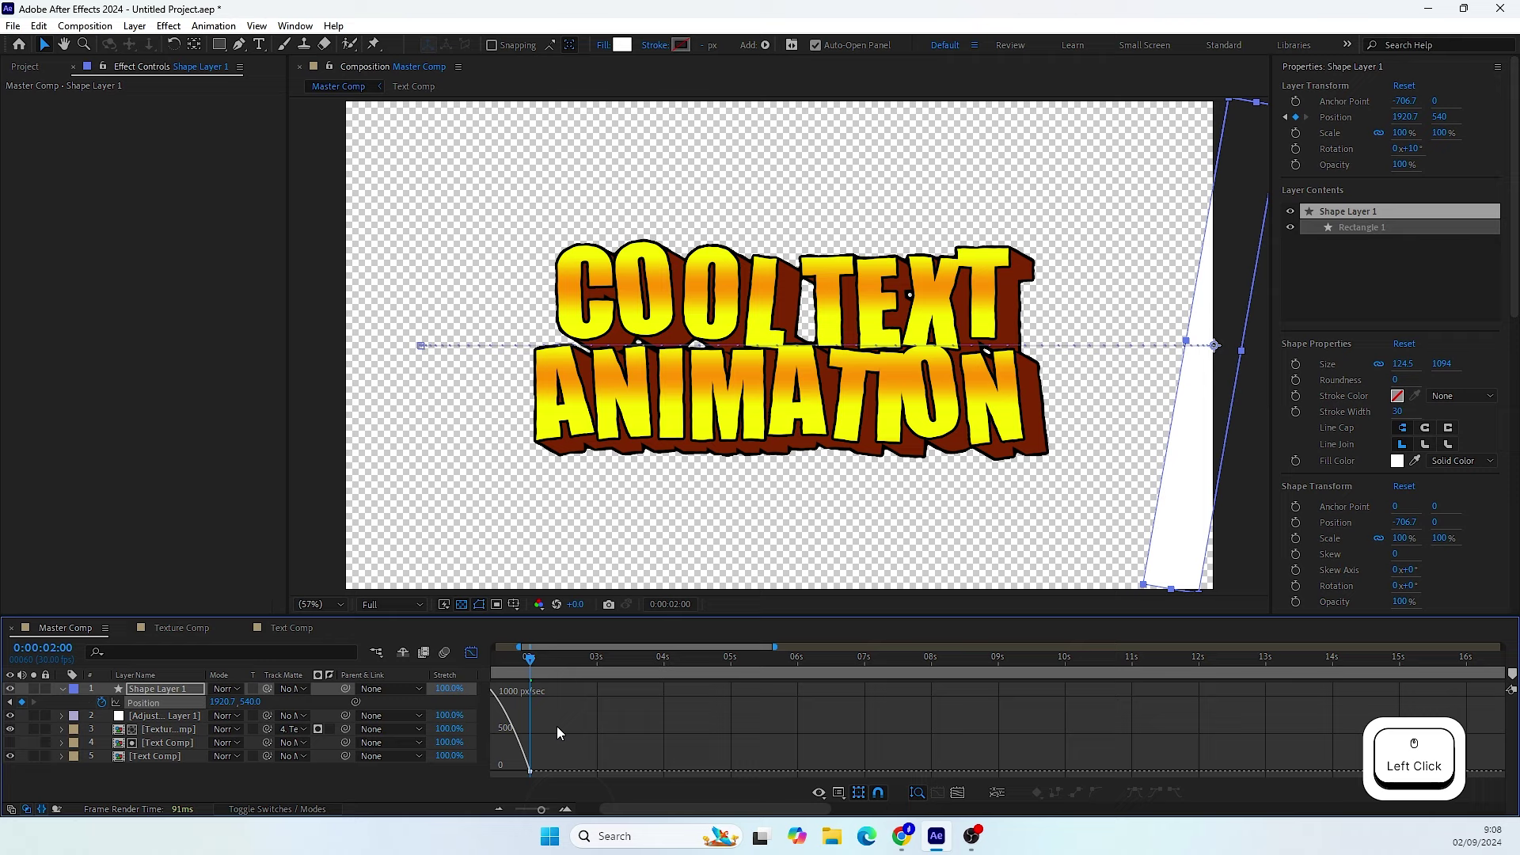
click(747, 730)
click(659, 757)
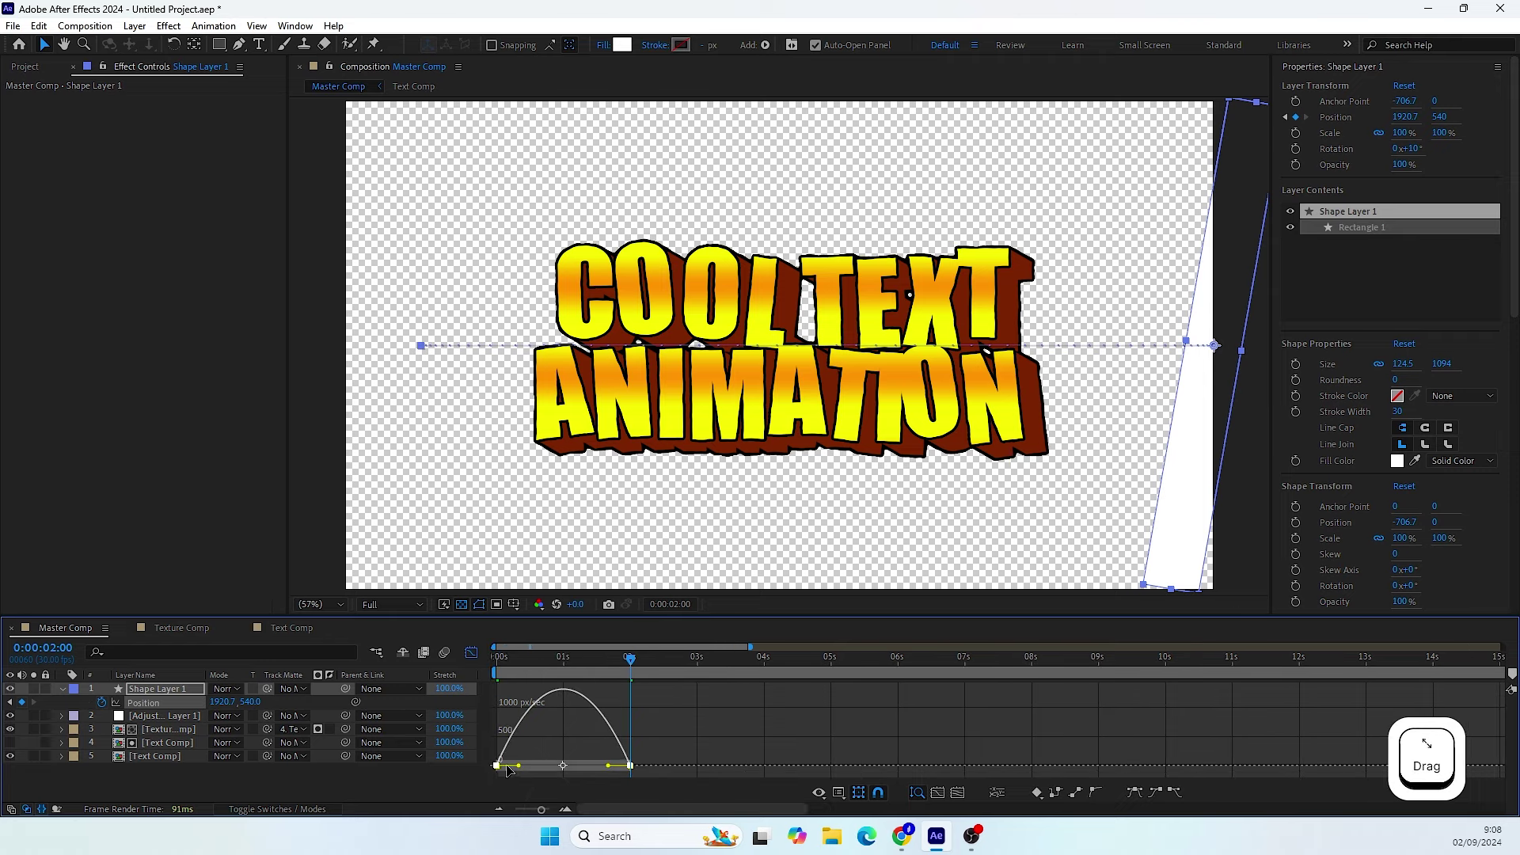
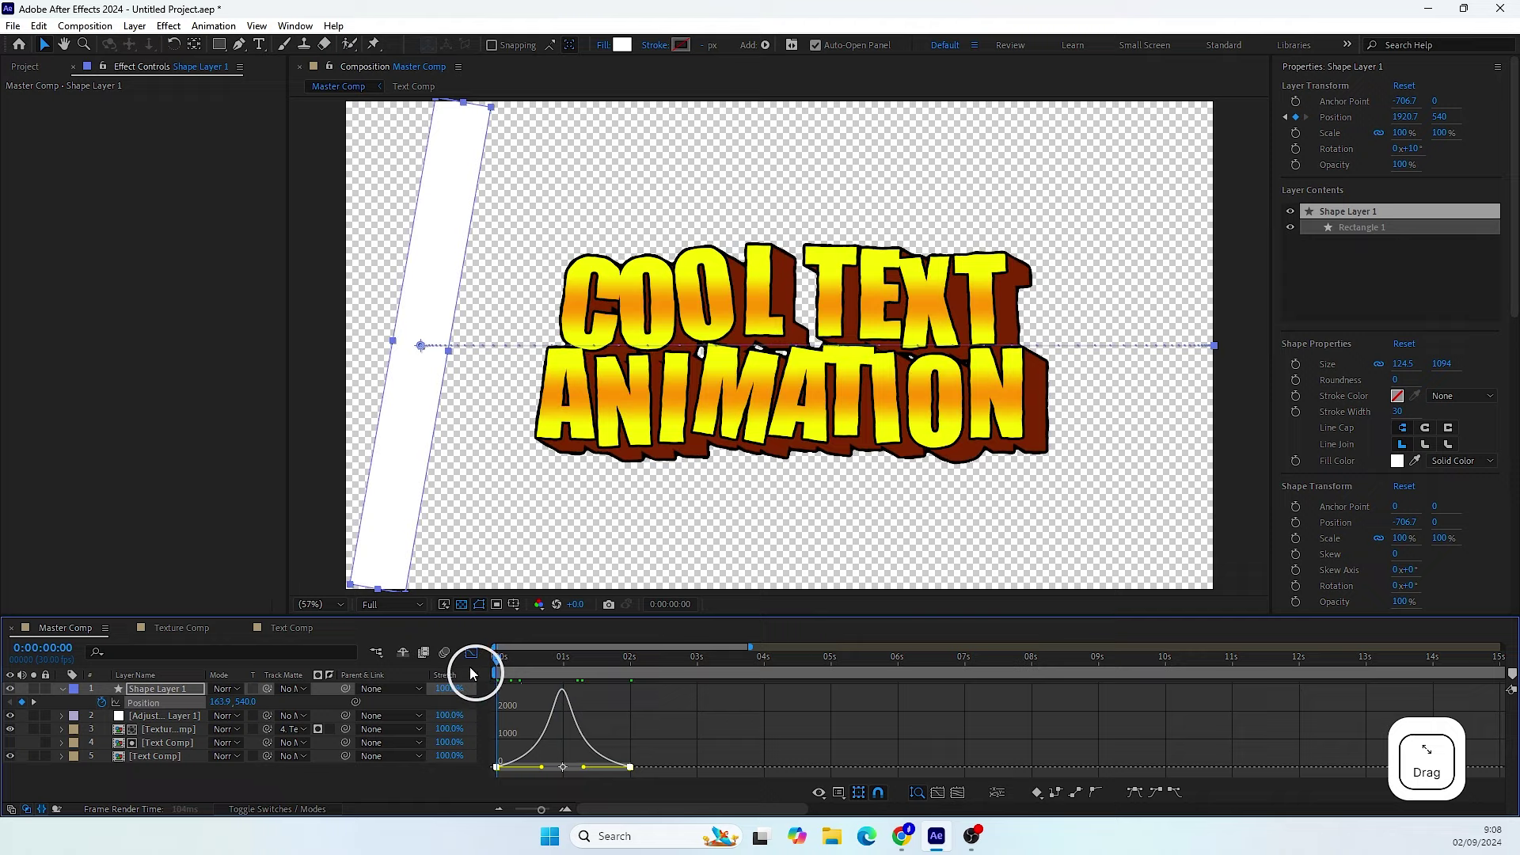
click(388, 779)
key(space)
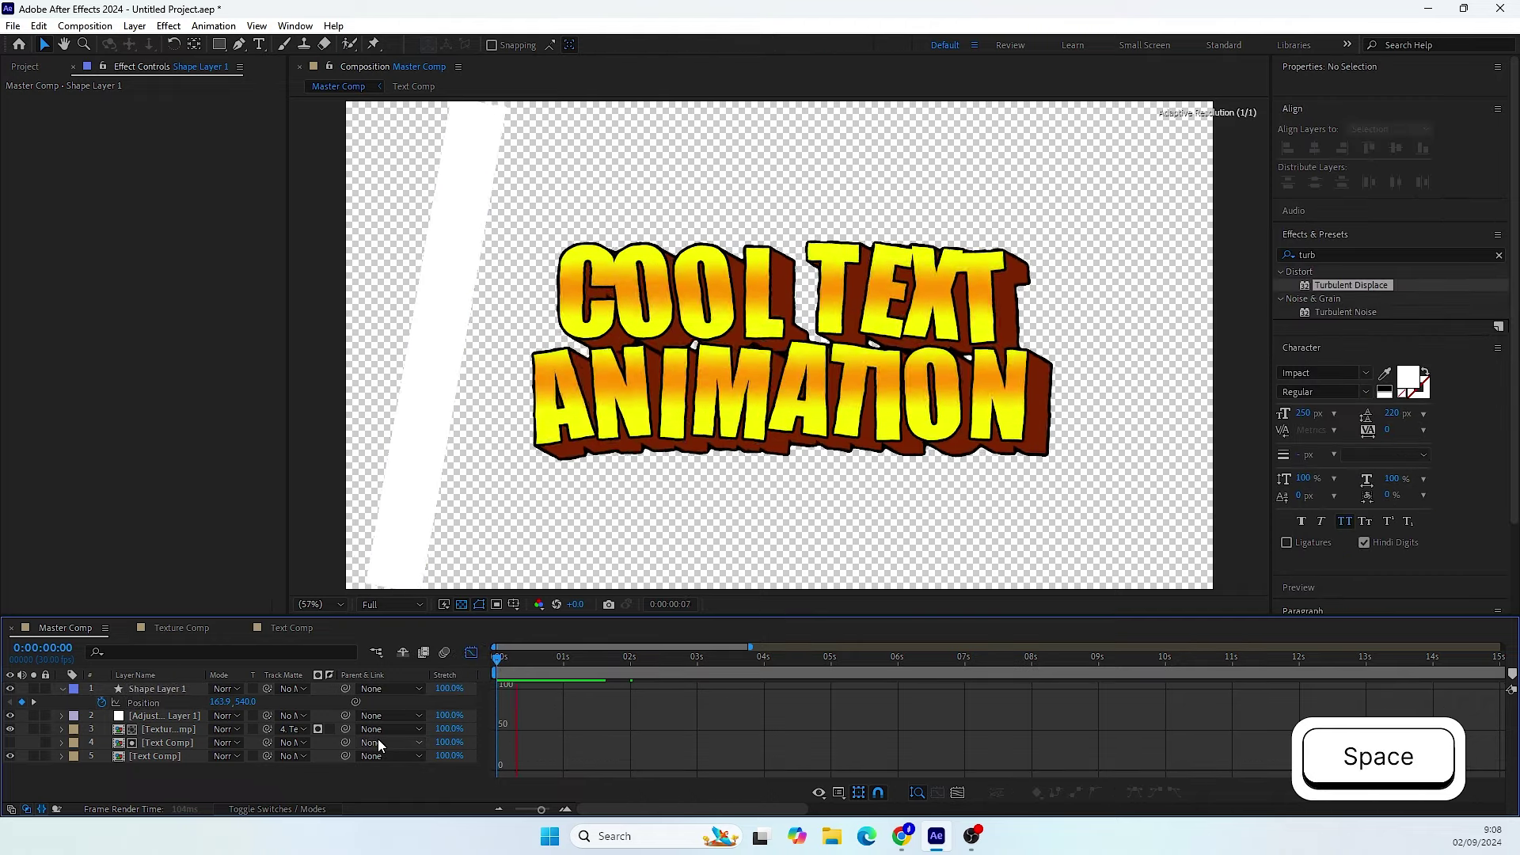
- Track-matte the bar to the Text Comp layer below the Adjustment Layer and zoom the viewer to 100%
key(space)
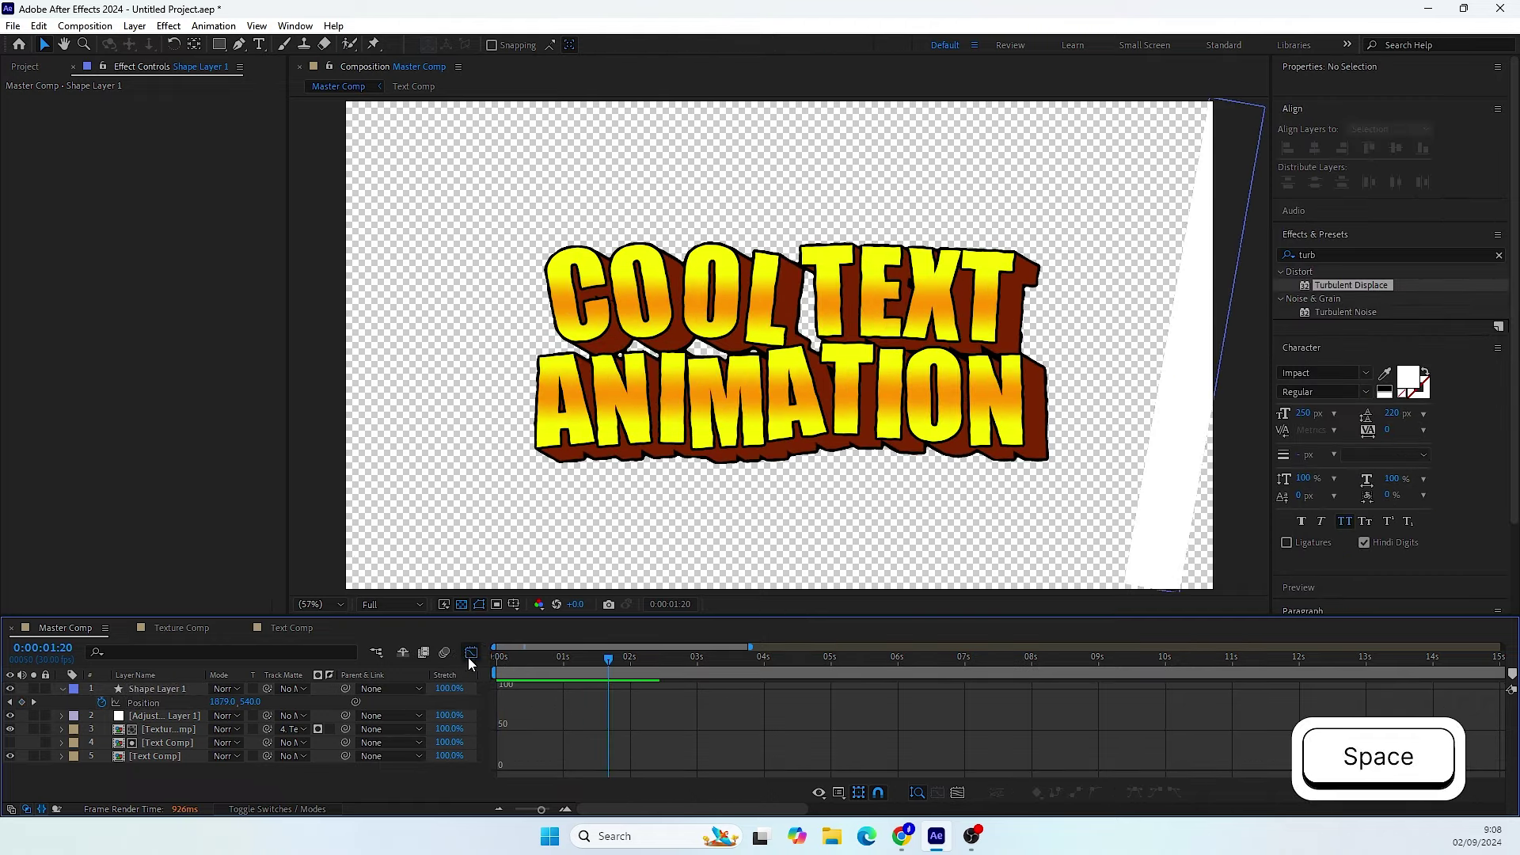
click(481, 663)
click(571, 669)
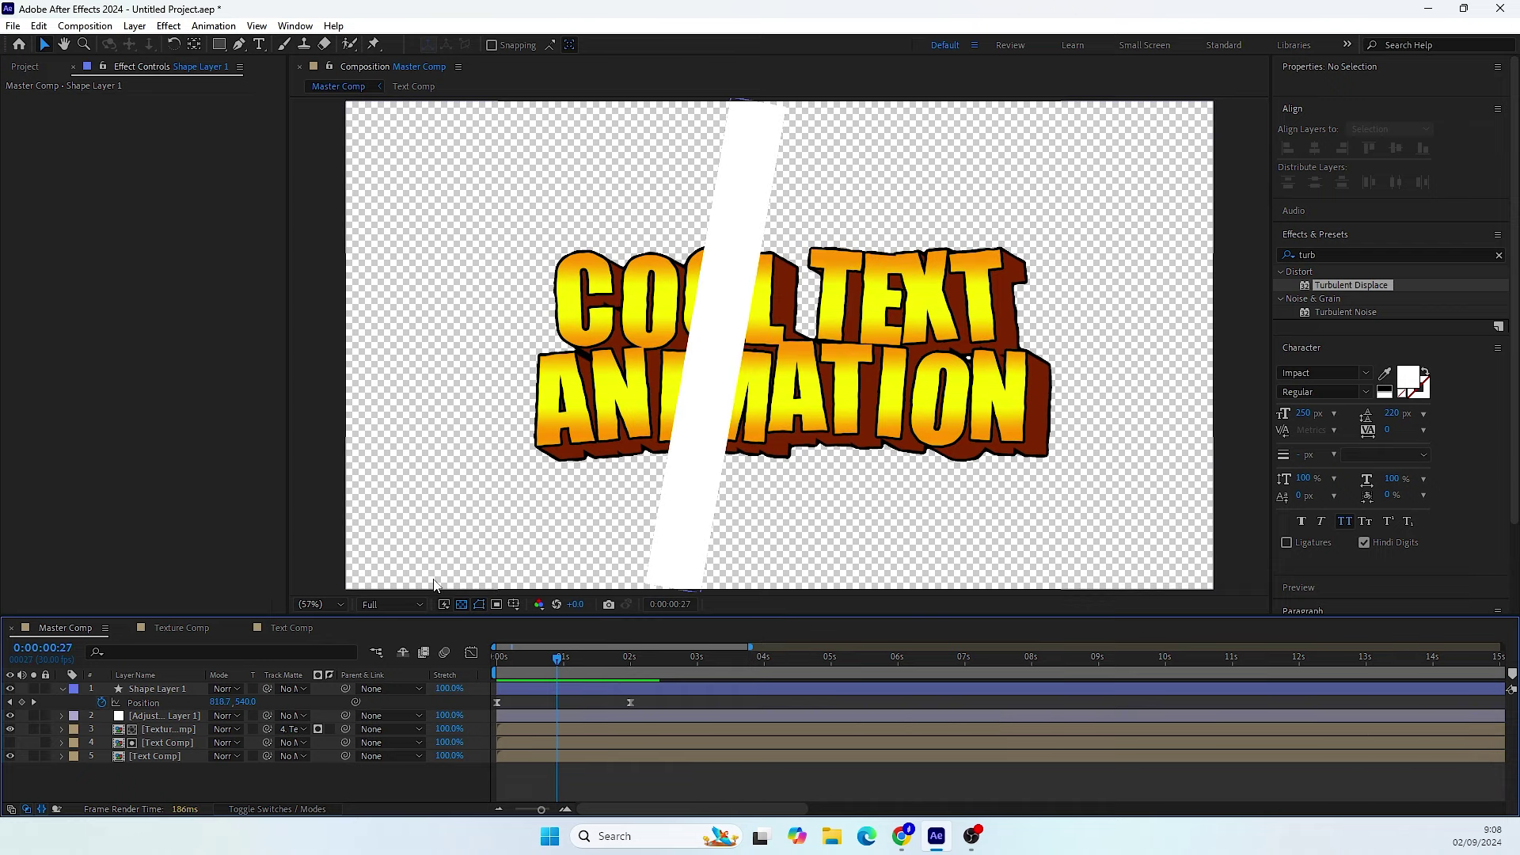
click(66, 695)
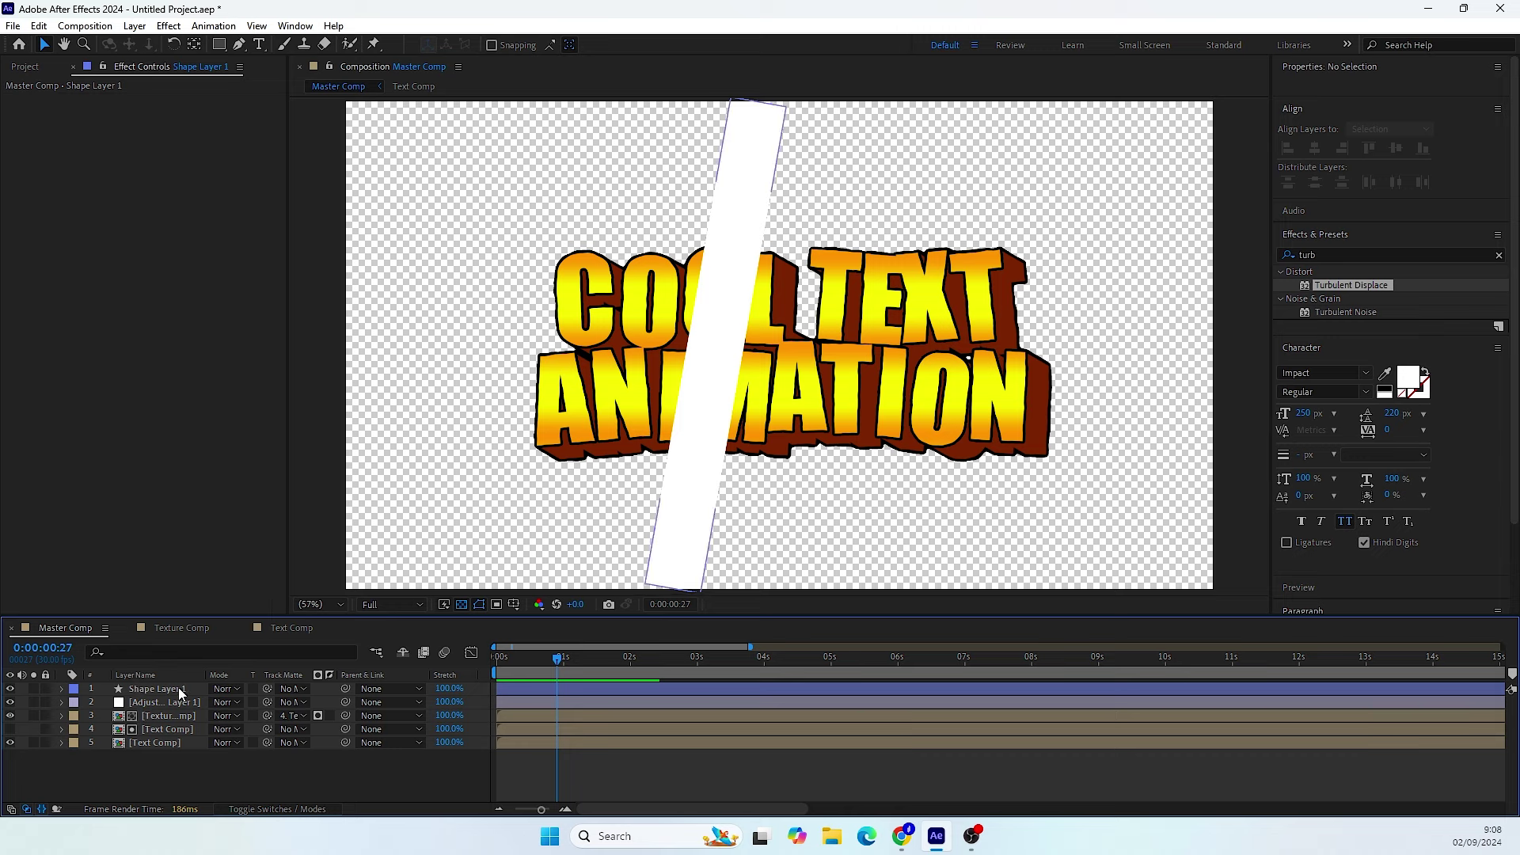
click(275, 692)
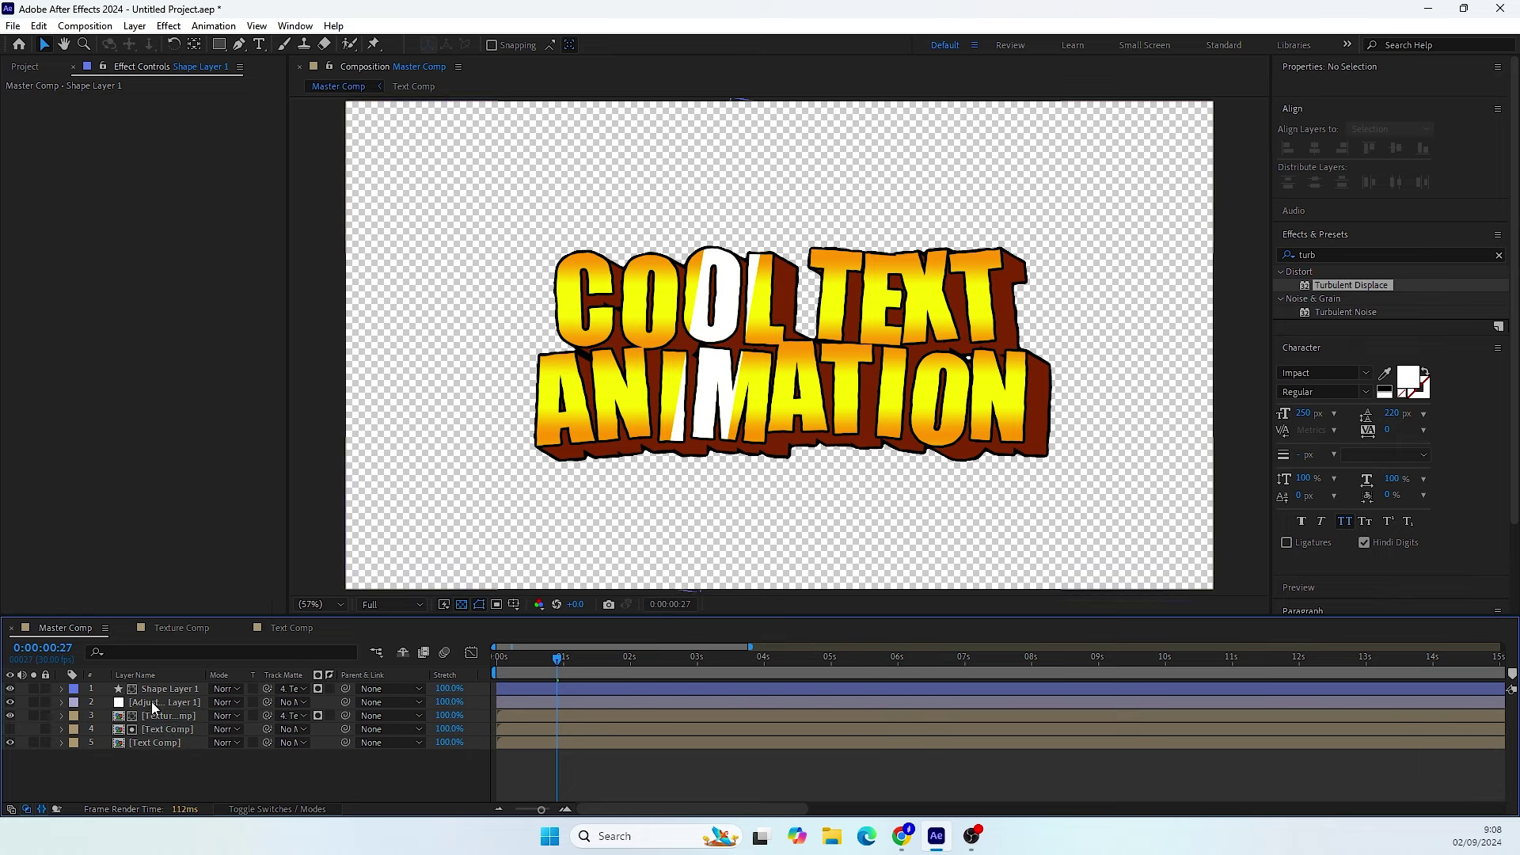
click(165, 694)
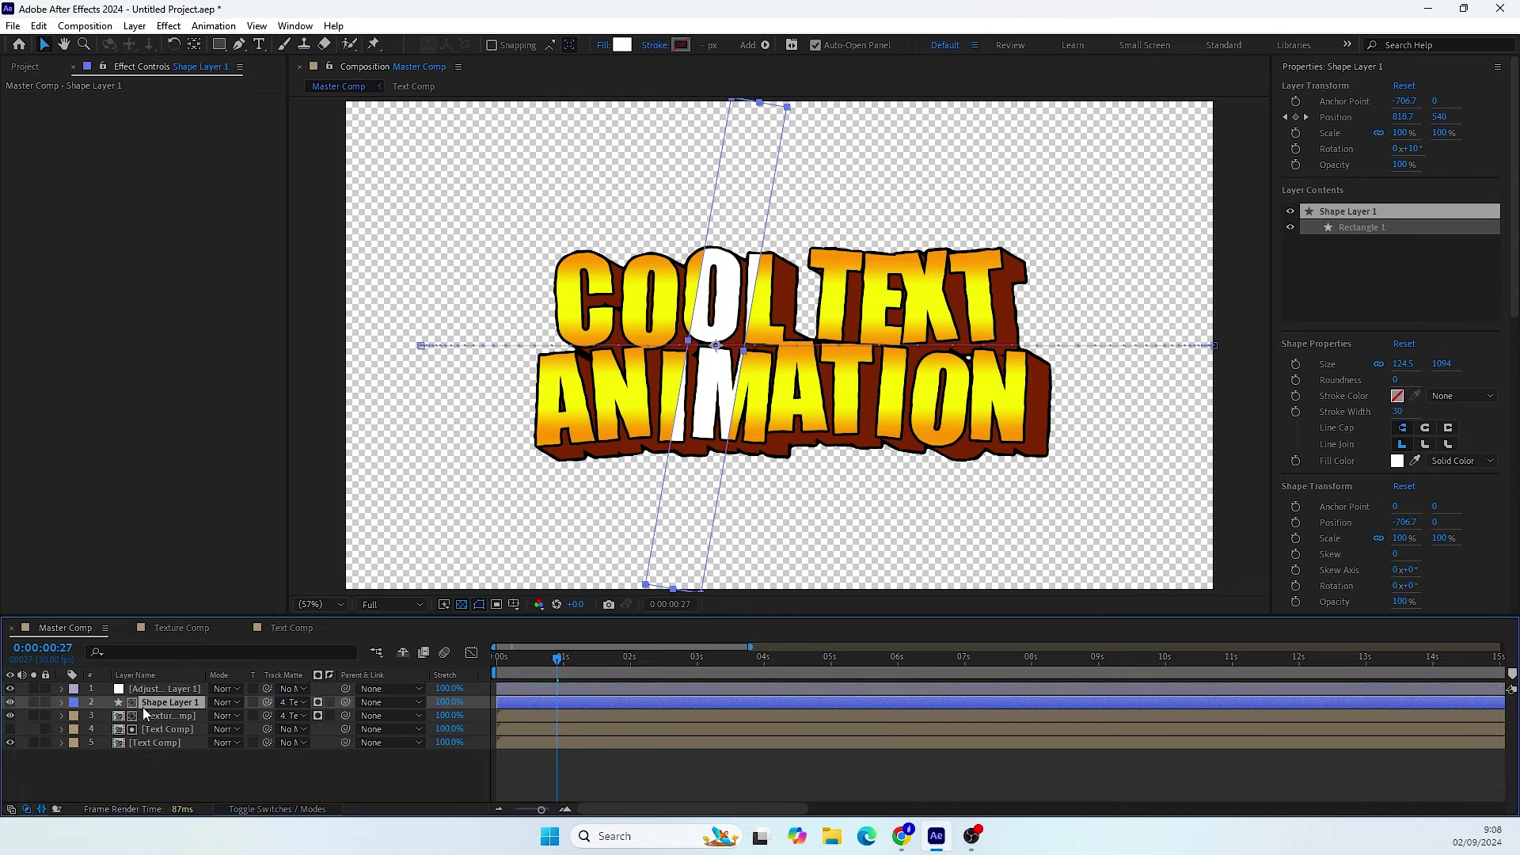
click(171, 696)
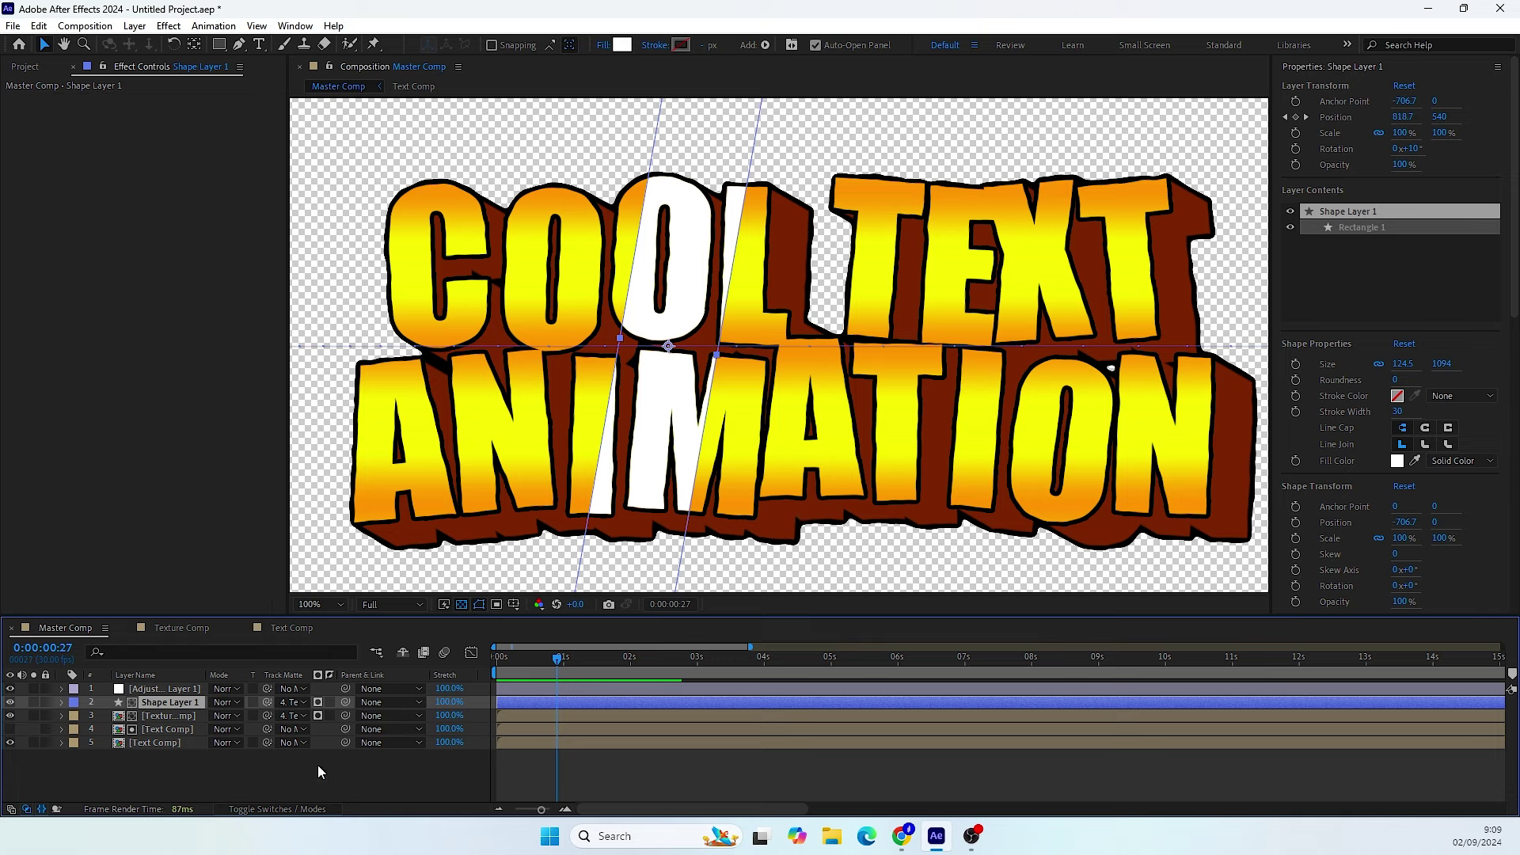
- Duplicate the sweep as Shape Layer 2, matte it to the layer 6 Text Comp and show that copy
click(179, 707)
key(ctrl+d)
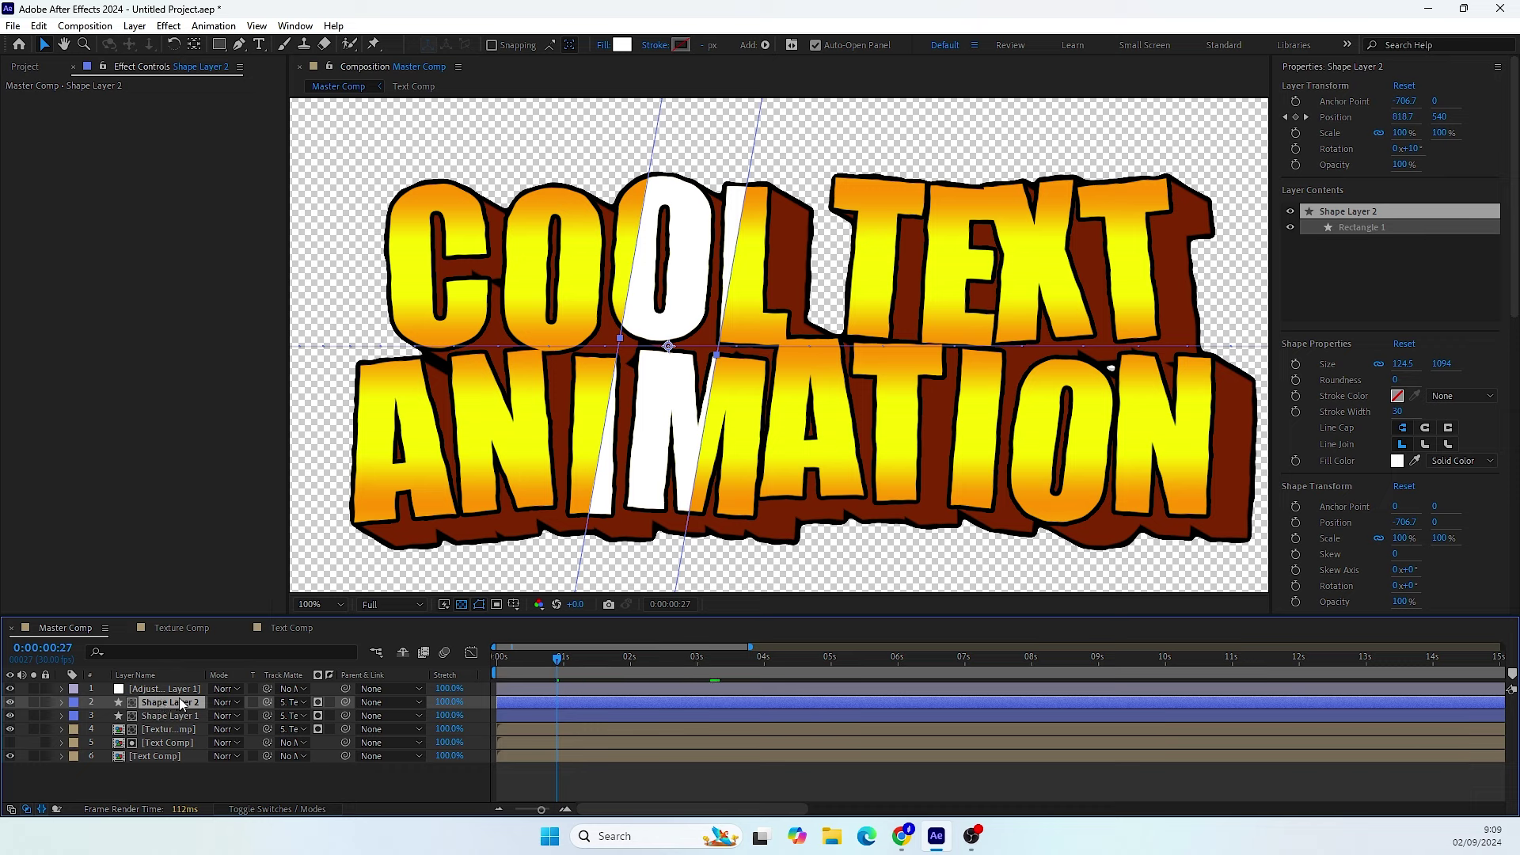
click(273, 706)
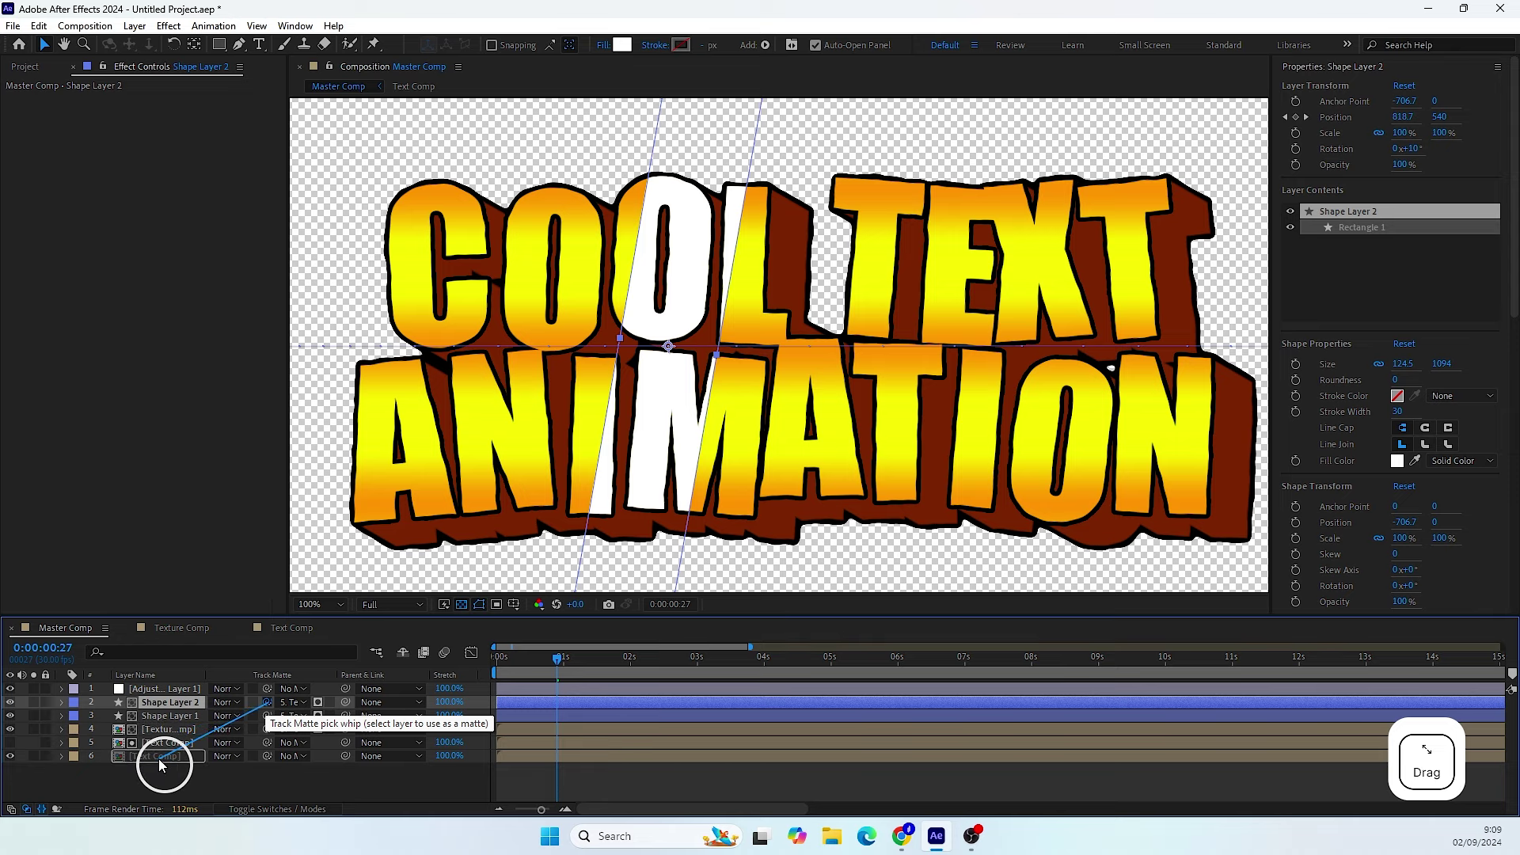
click(165, 760)
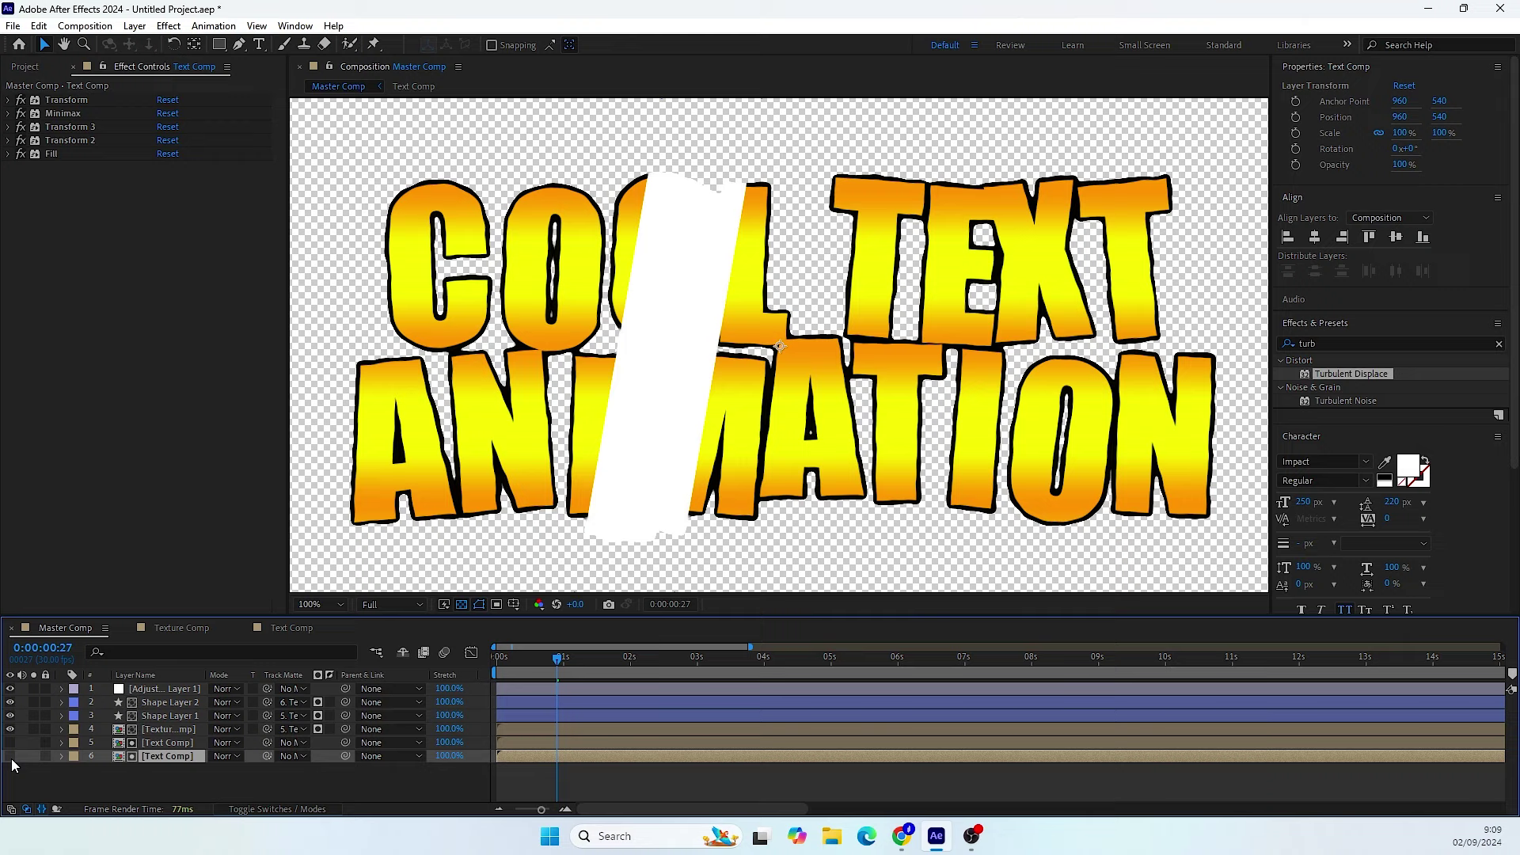
click(19, 764)
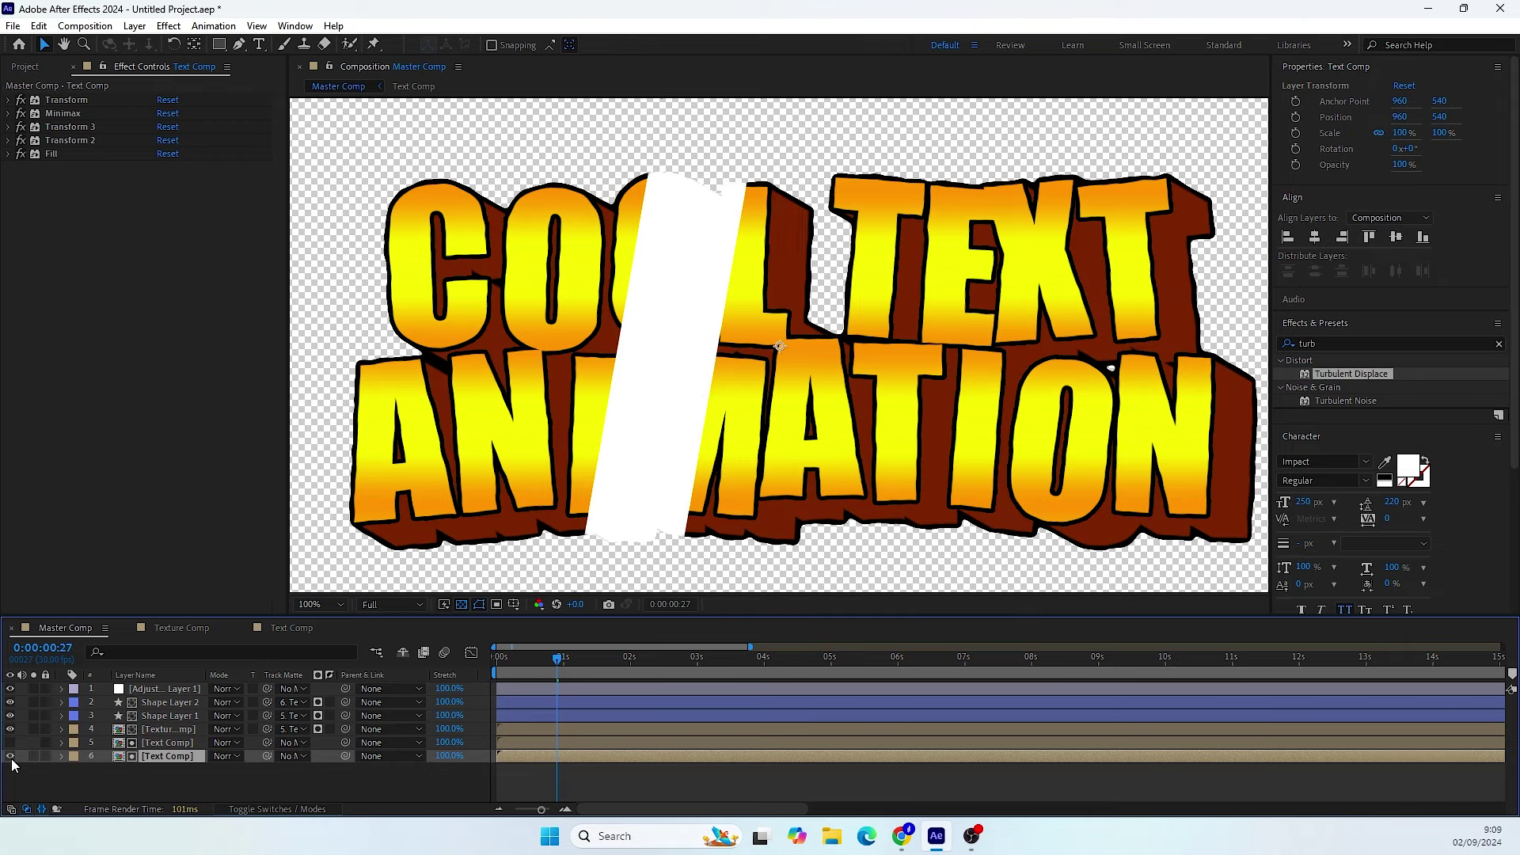
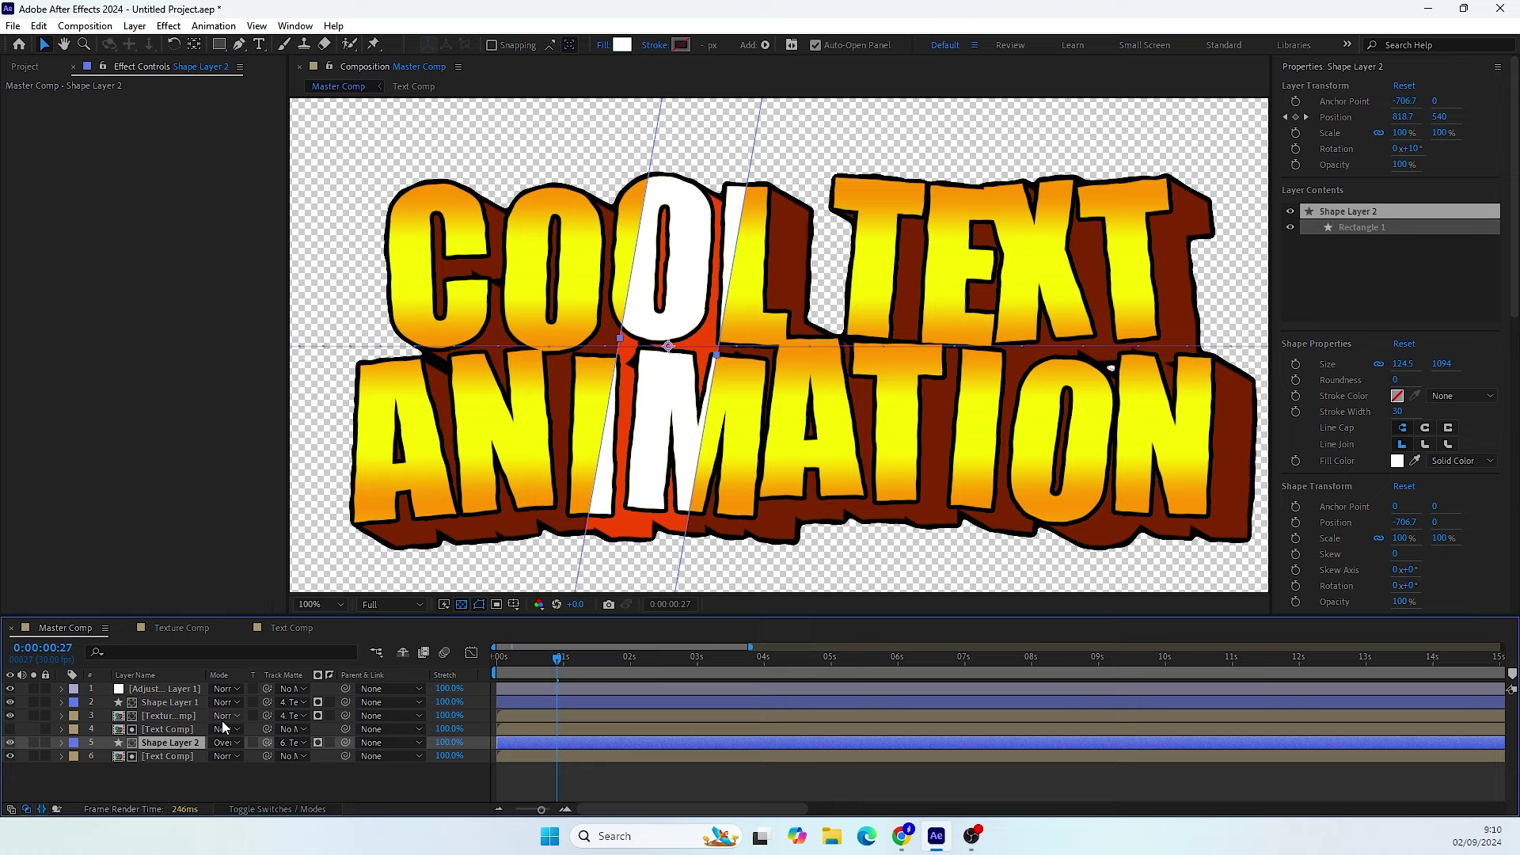
- Check the lower text copy's Fill effect and preview the sweep on a later frame
click(171, 761)
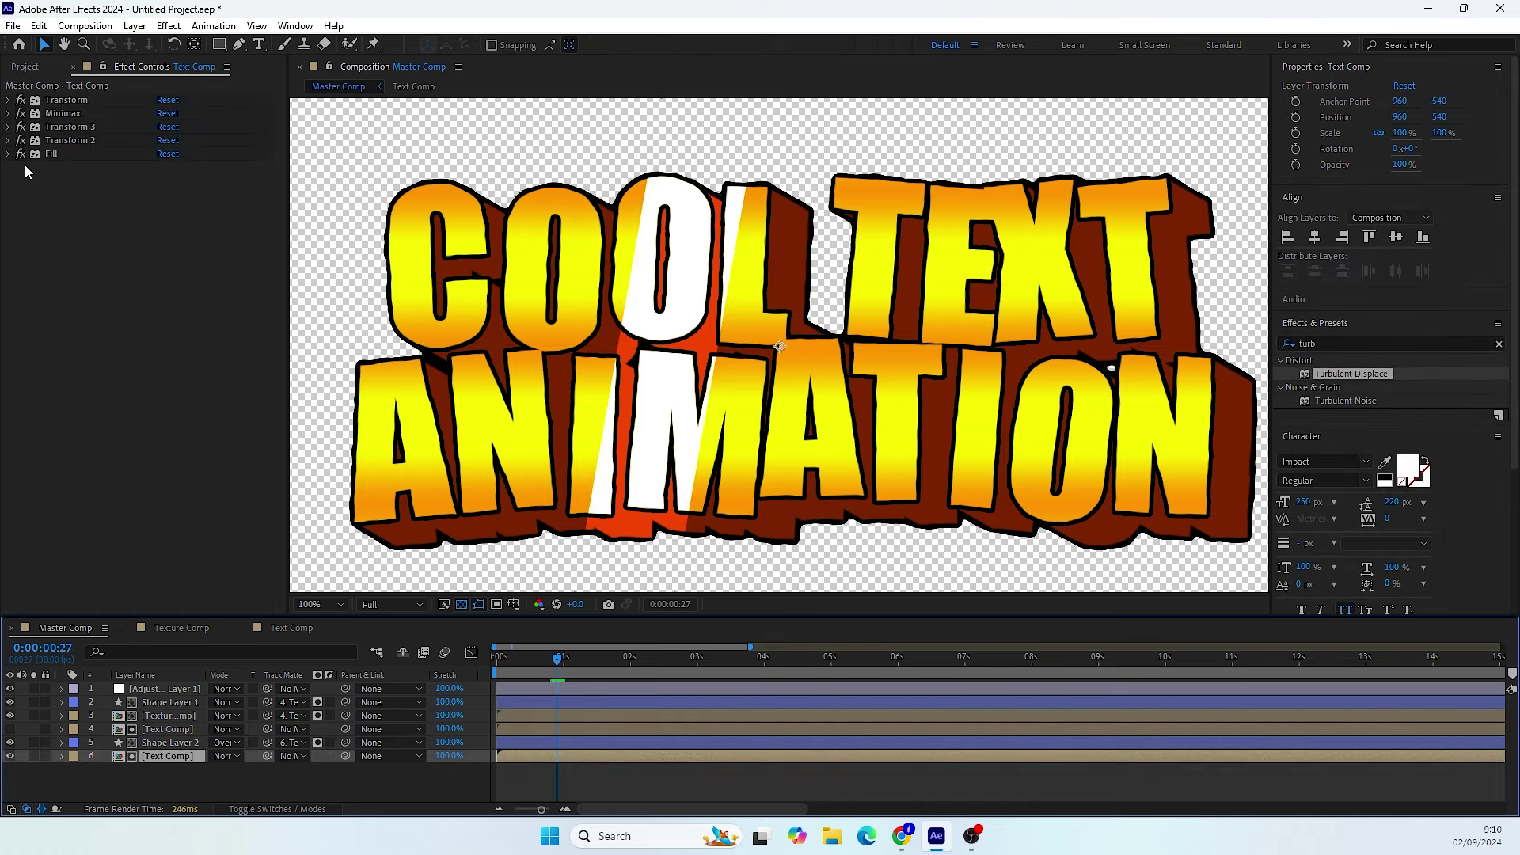
click(17, 163)
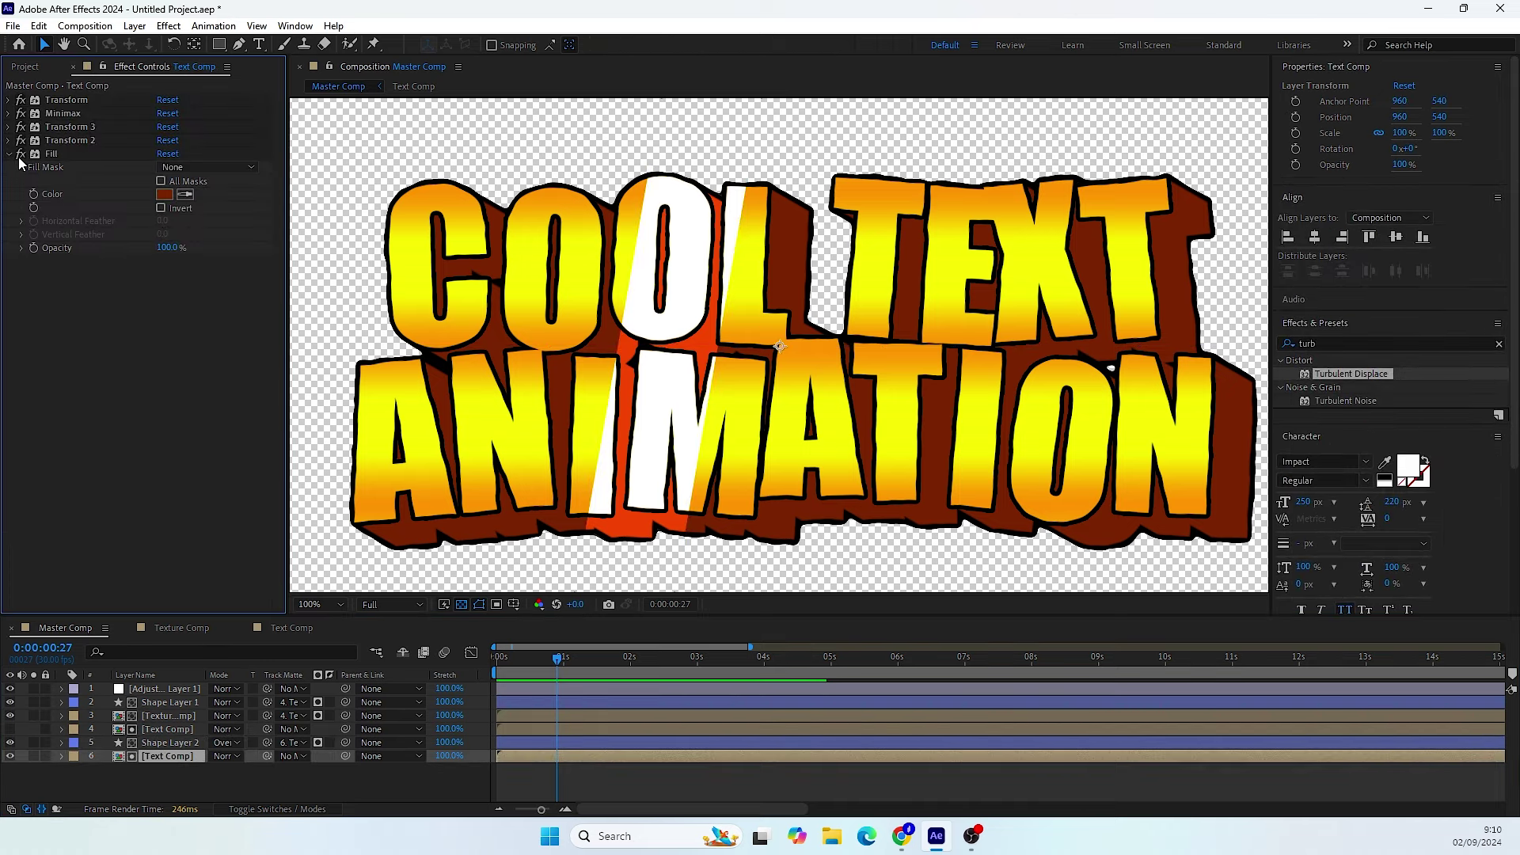
click(19, 159)
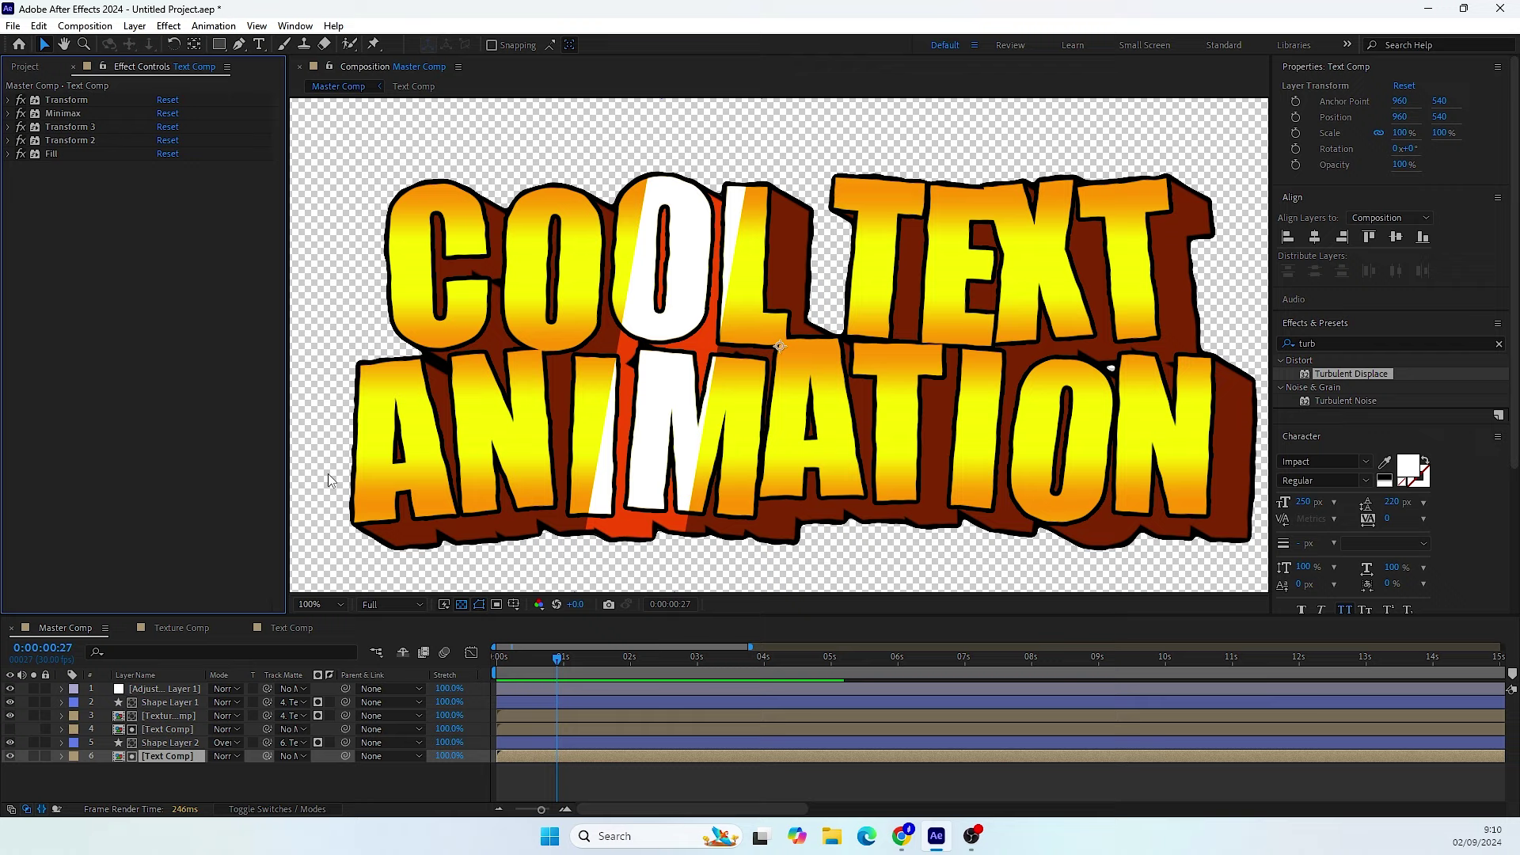
click(569, 662)
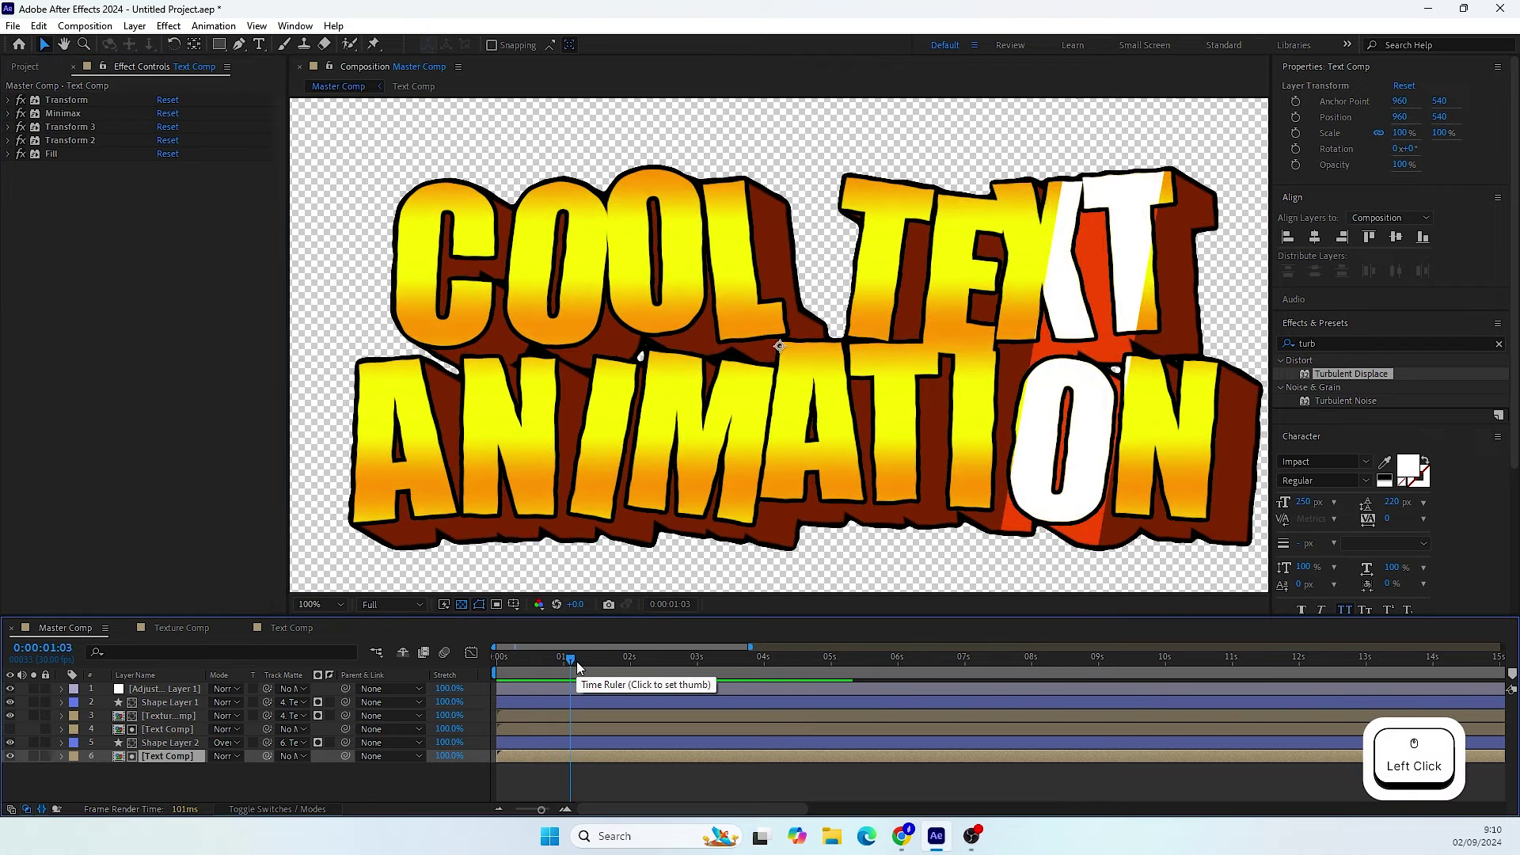
click(178, 750)
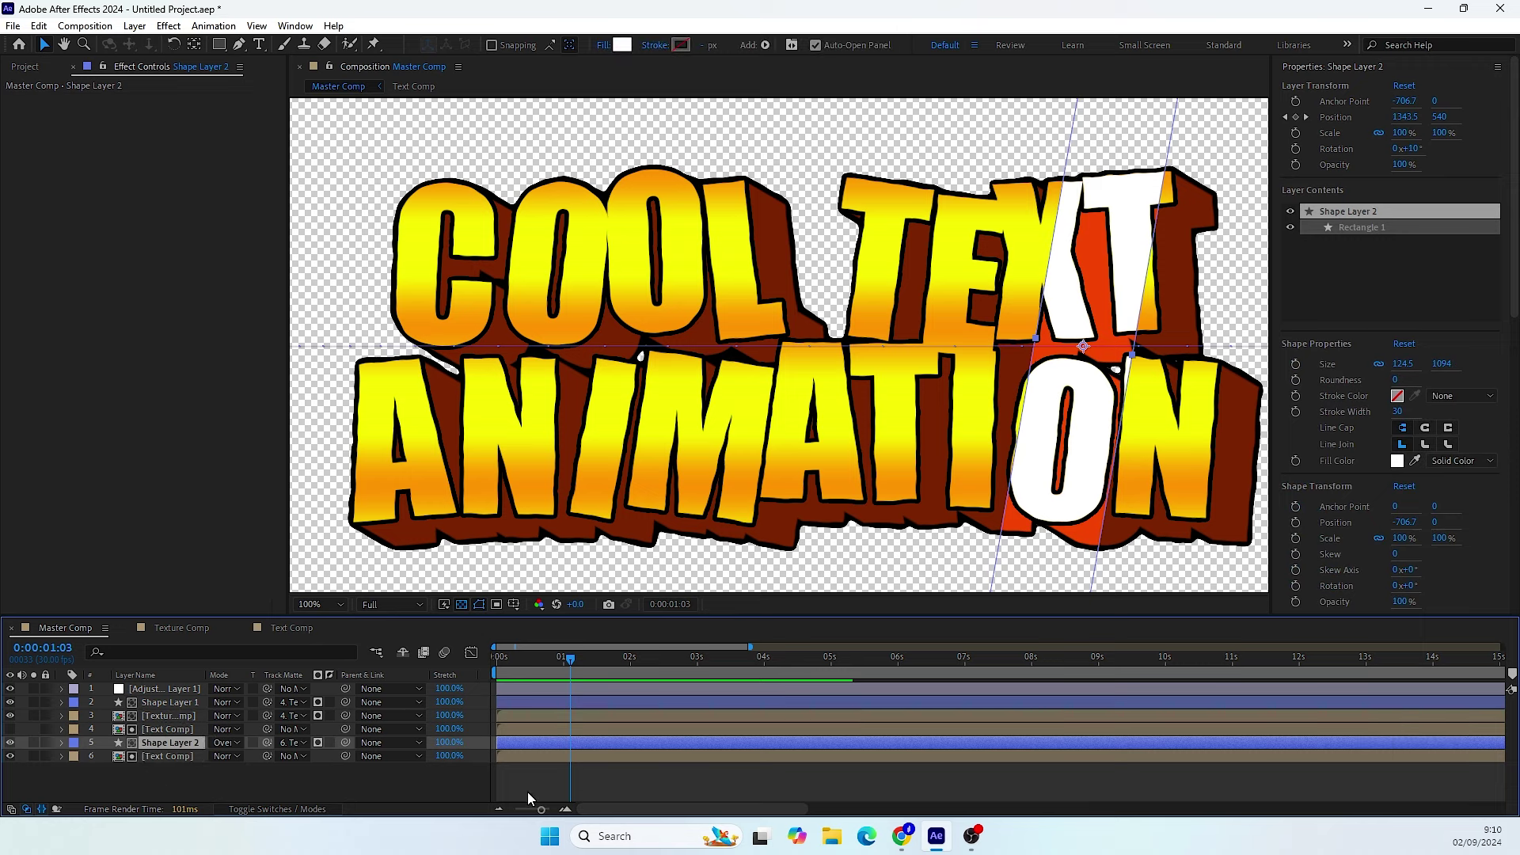
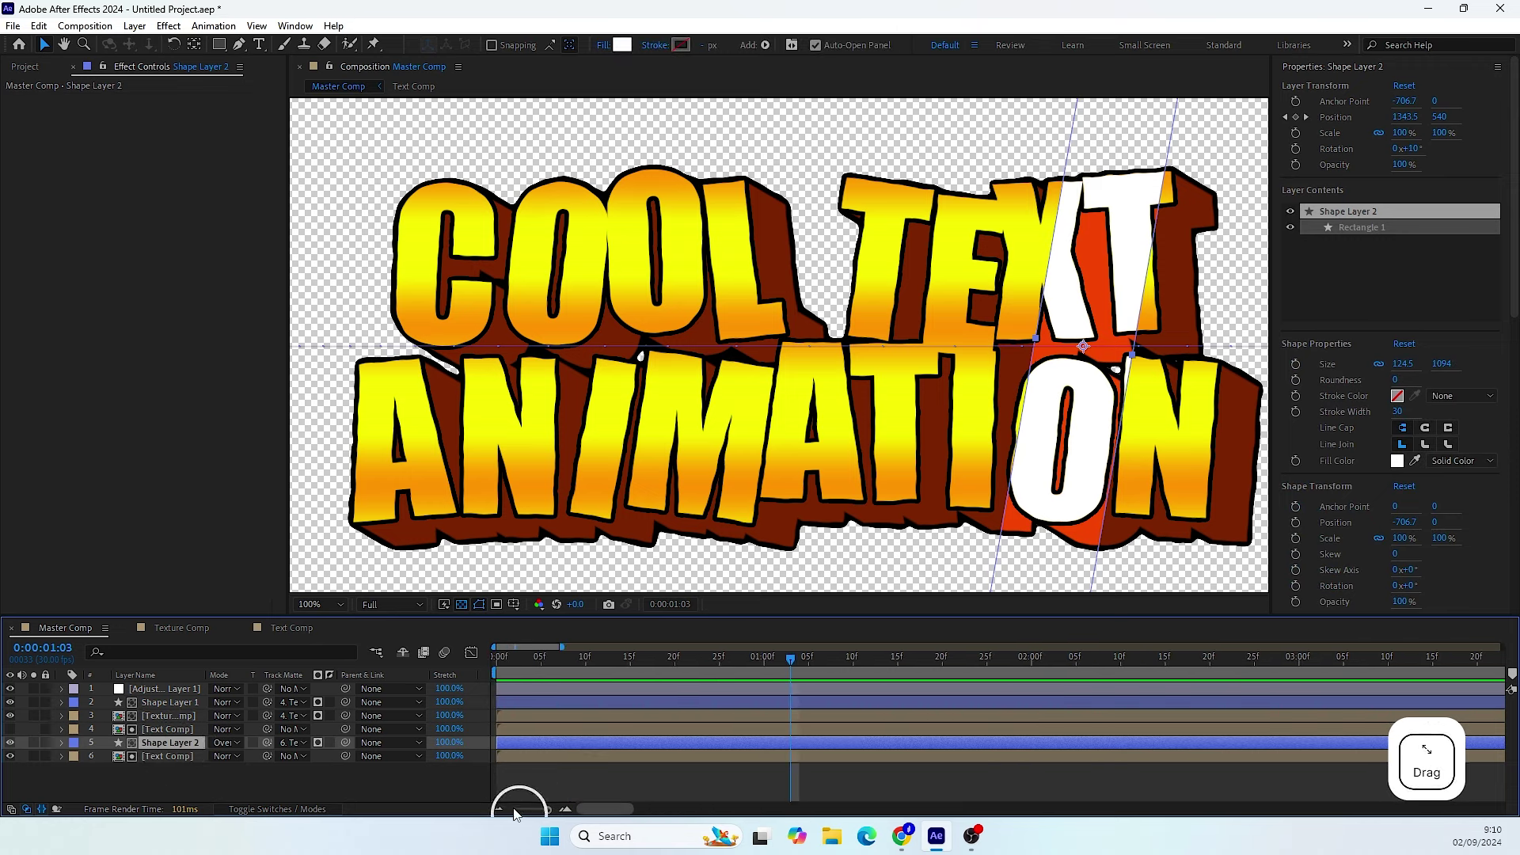
click(519, 762)
click(516, 752)
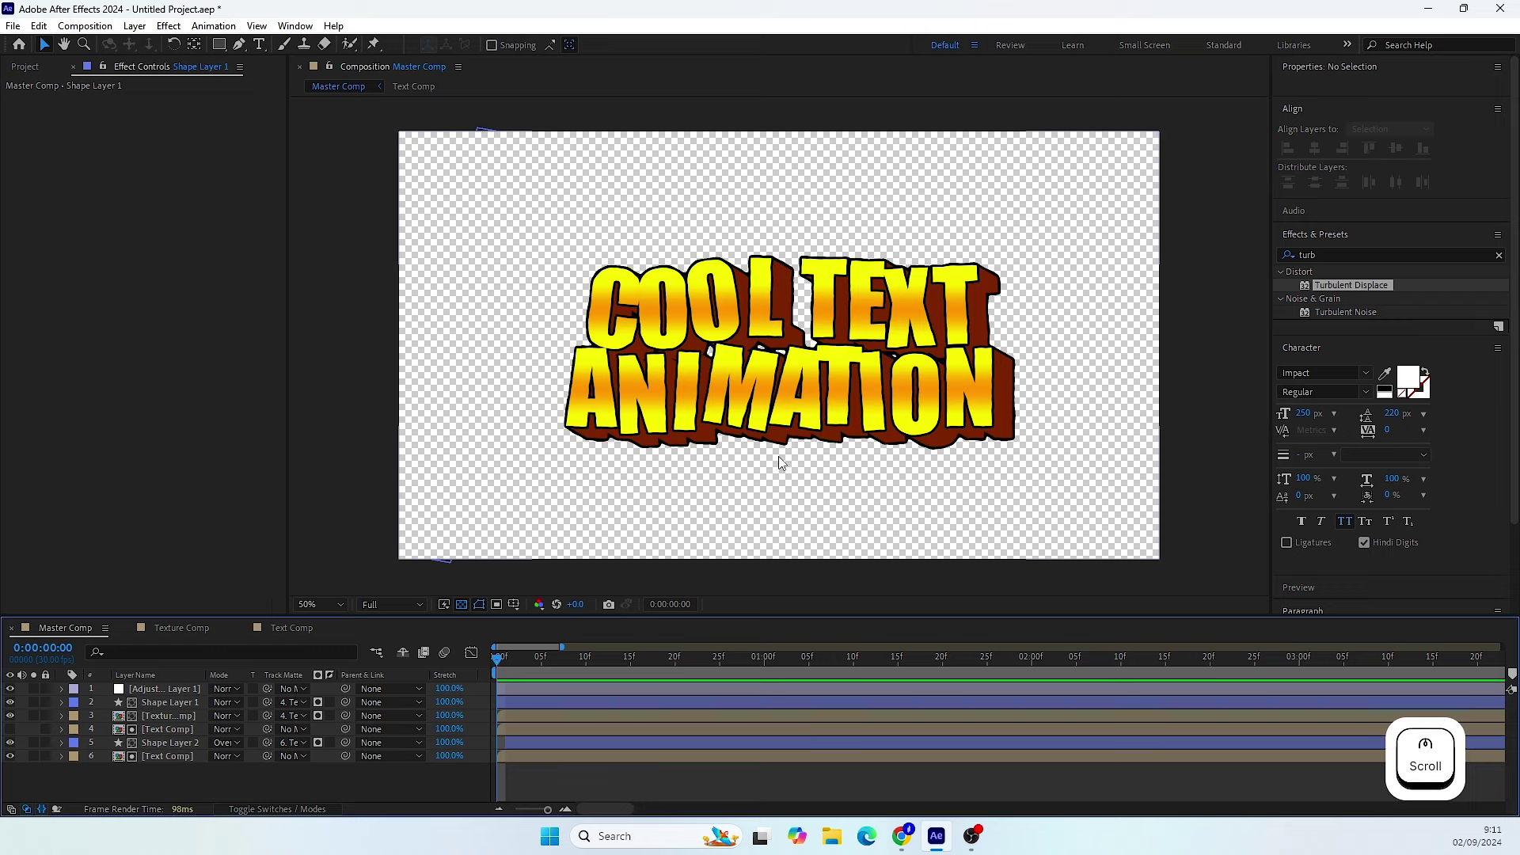
- Select all six title layers and bring up their layer actions for pre-composing
click(208, 781)
right_click(178, 705)
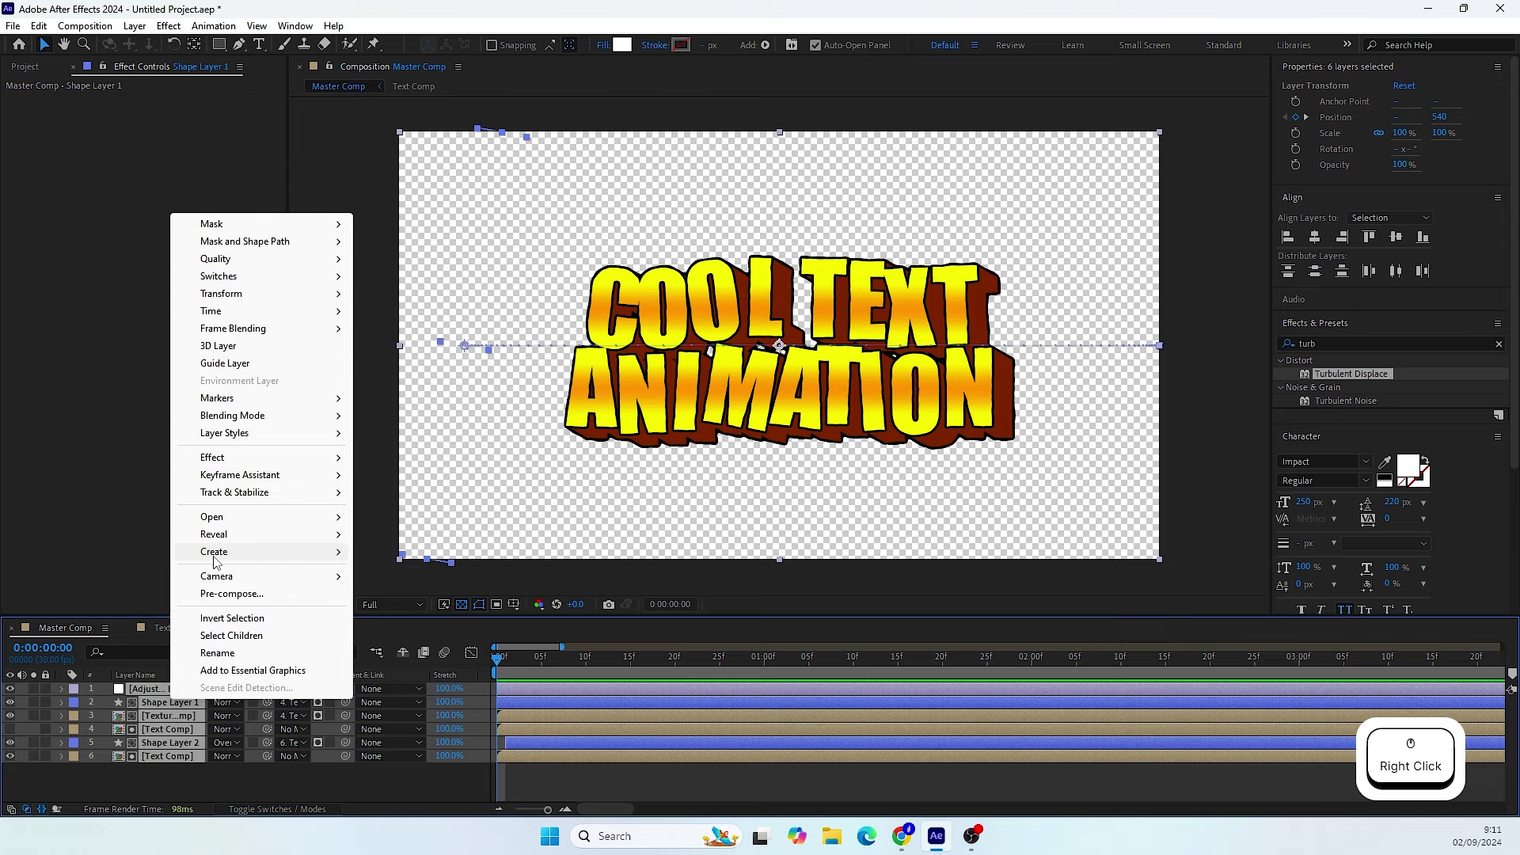
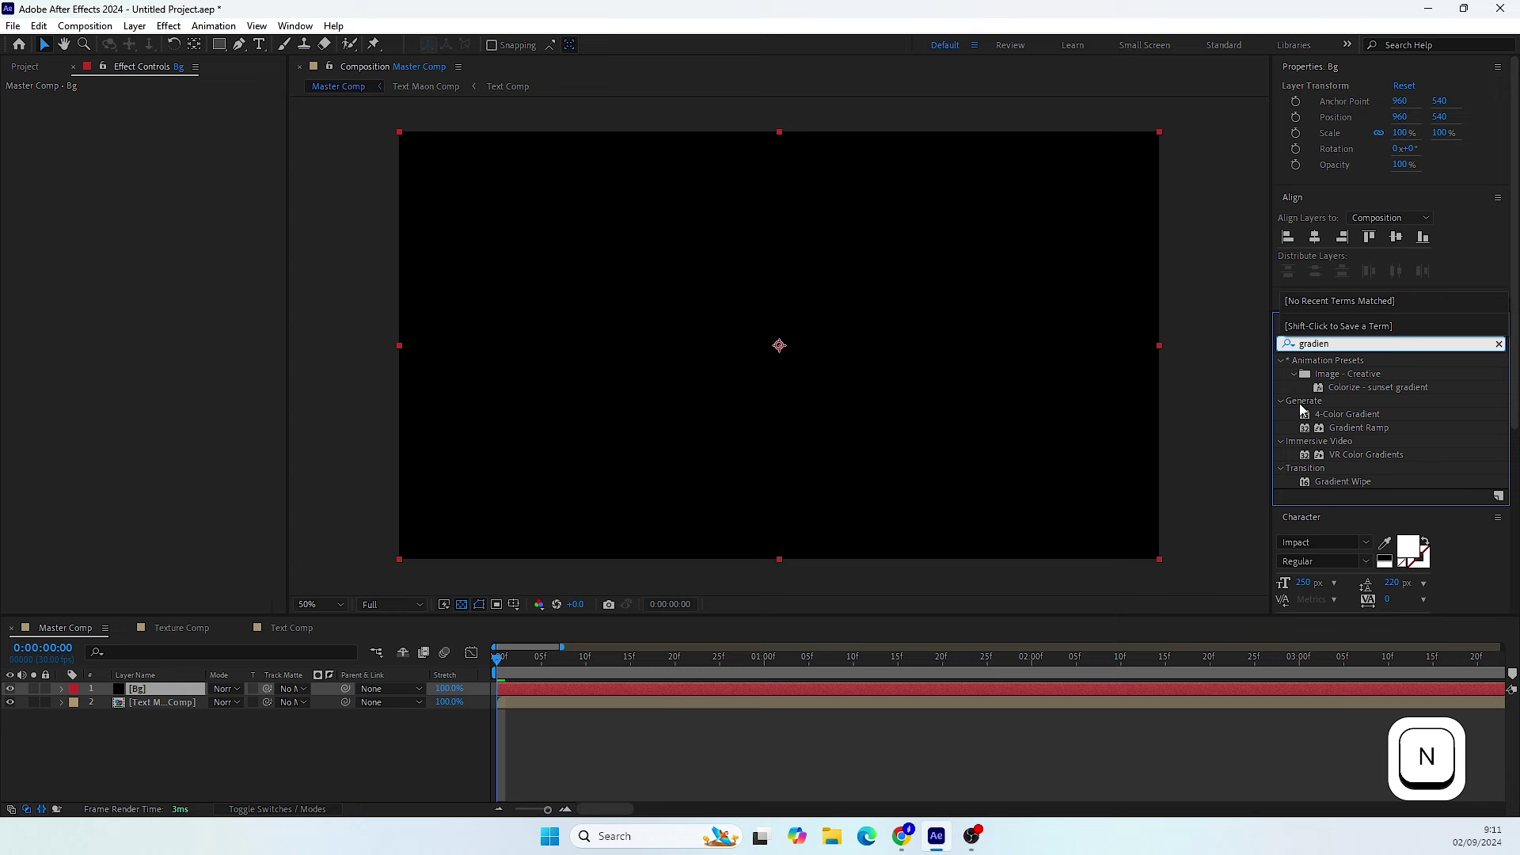
- Apply a radial Gradient Ramp to Bg, centred, running from blue to black
click(1343, 432)
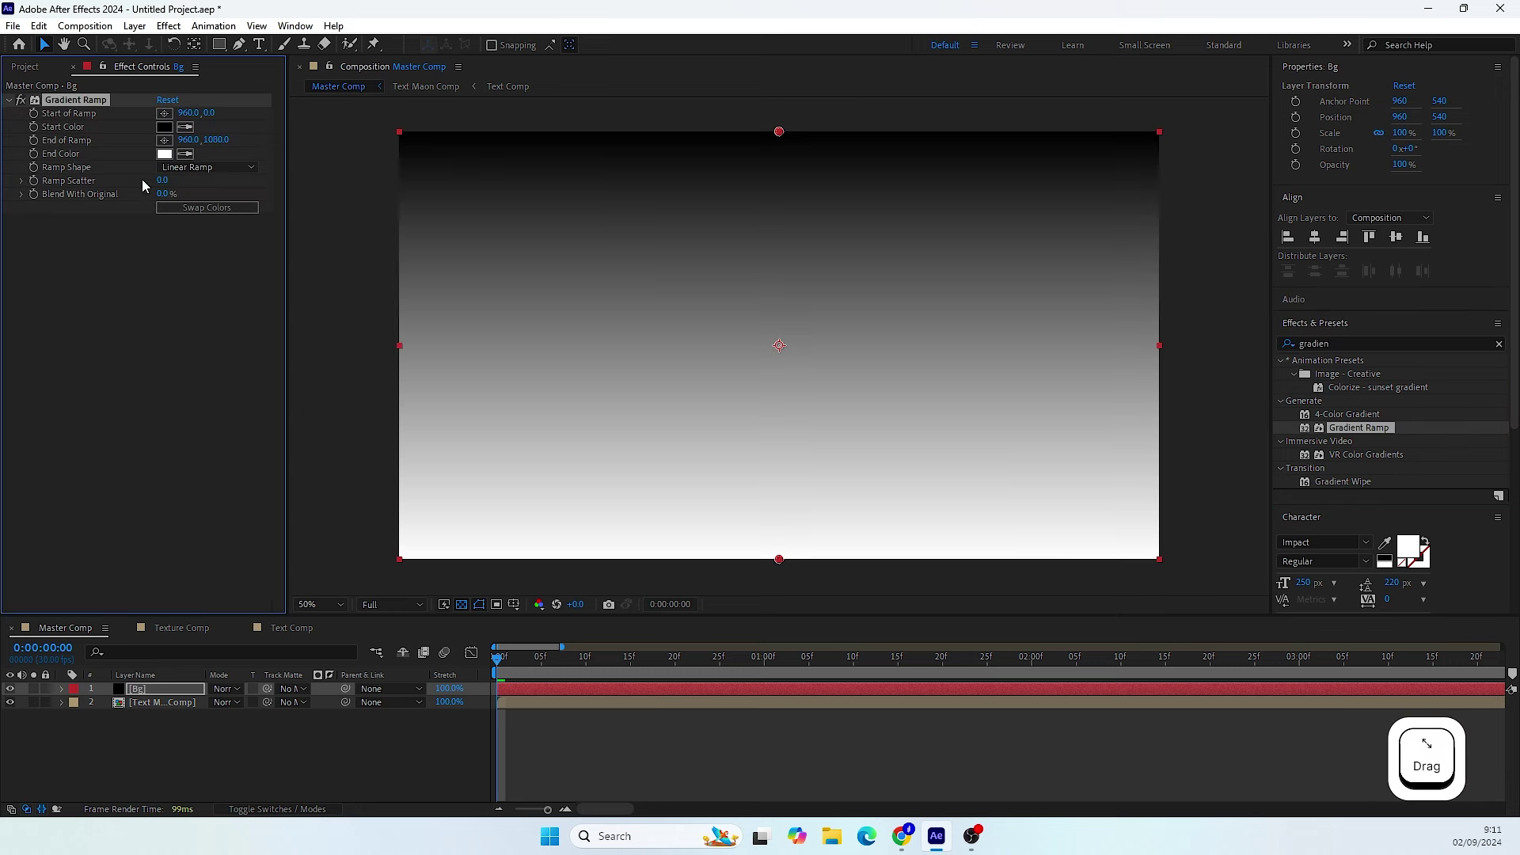
click(178, 177)
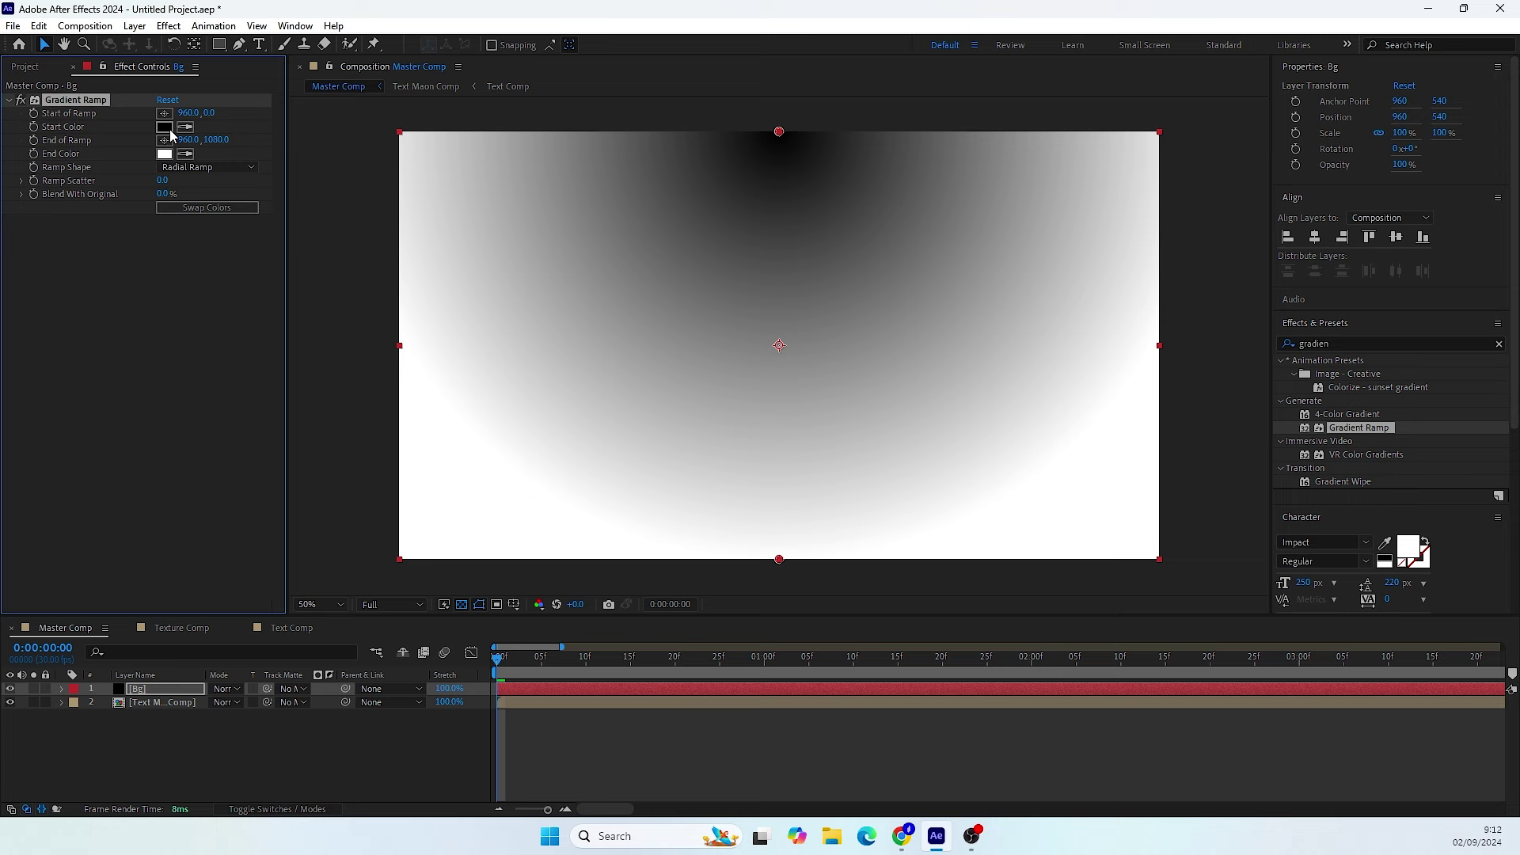
click(786, 151)
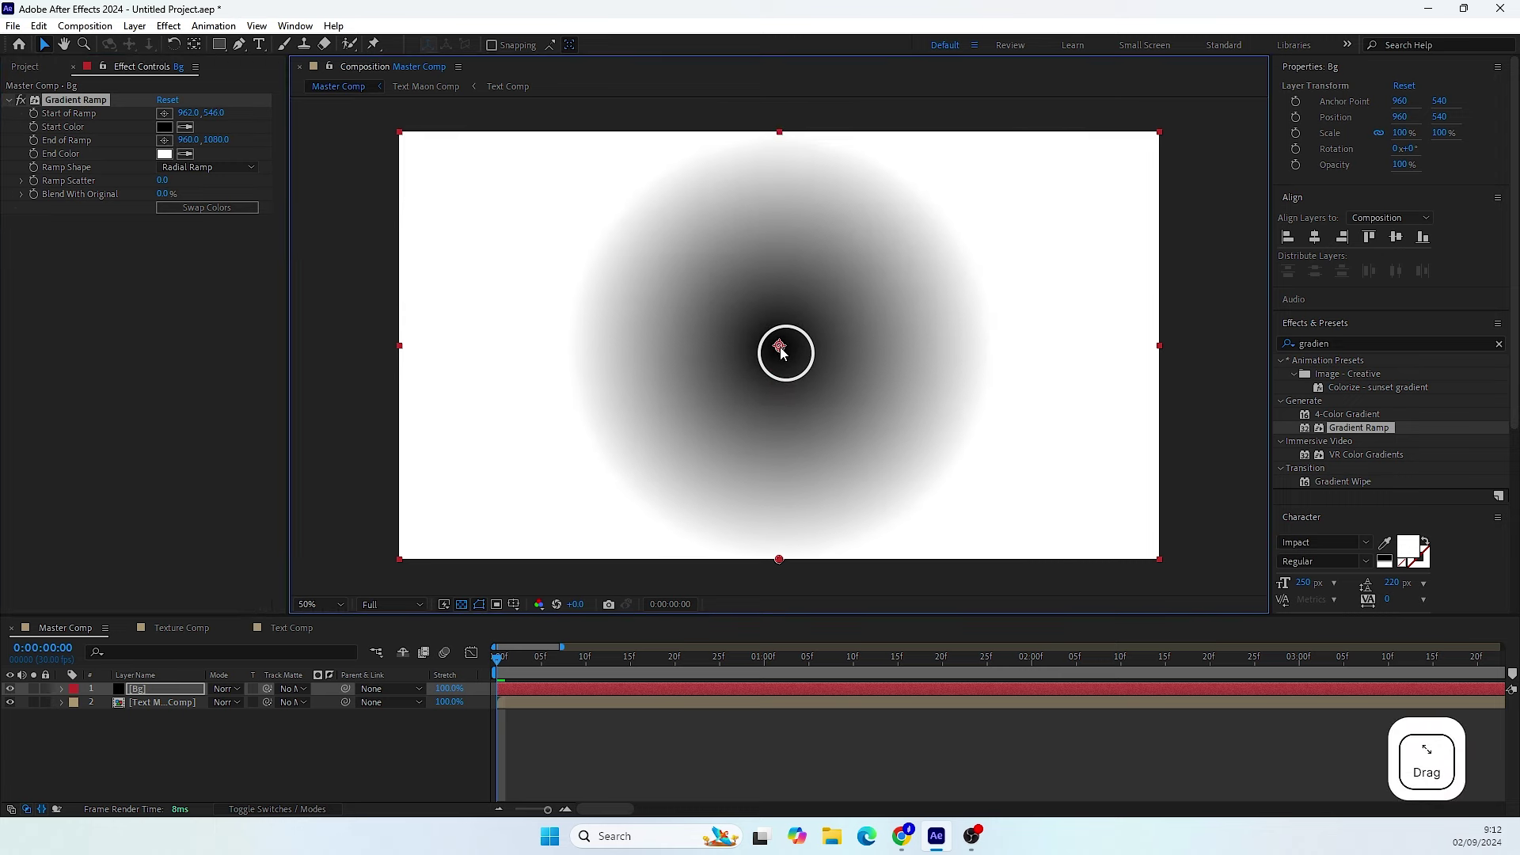
click(172, 135)
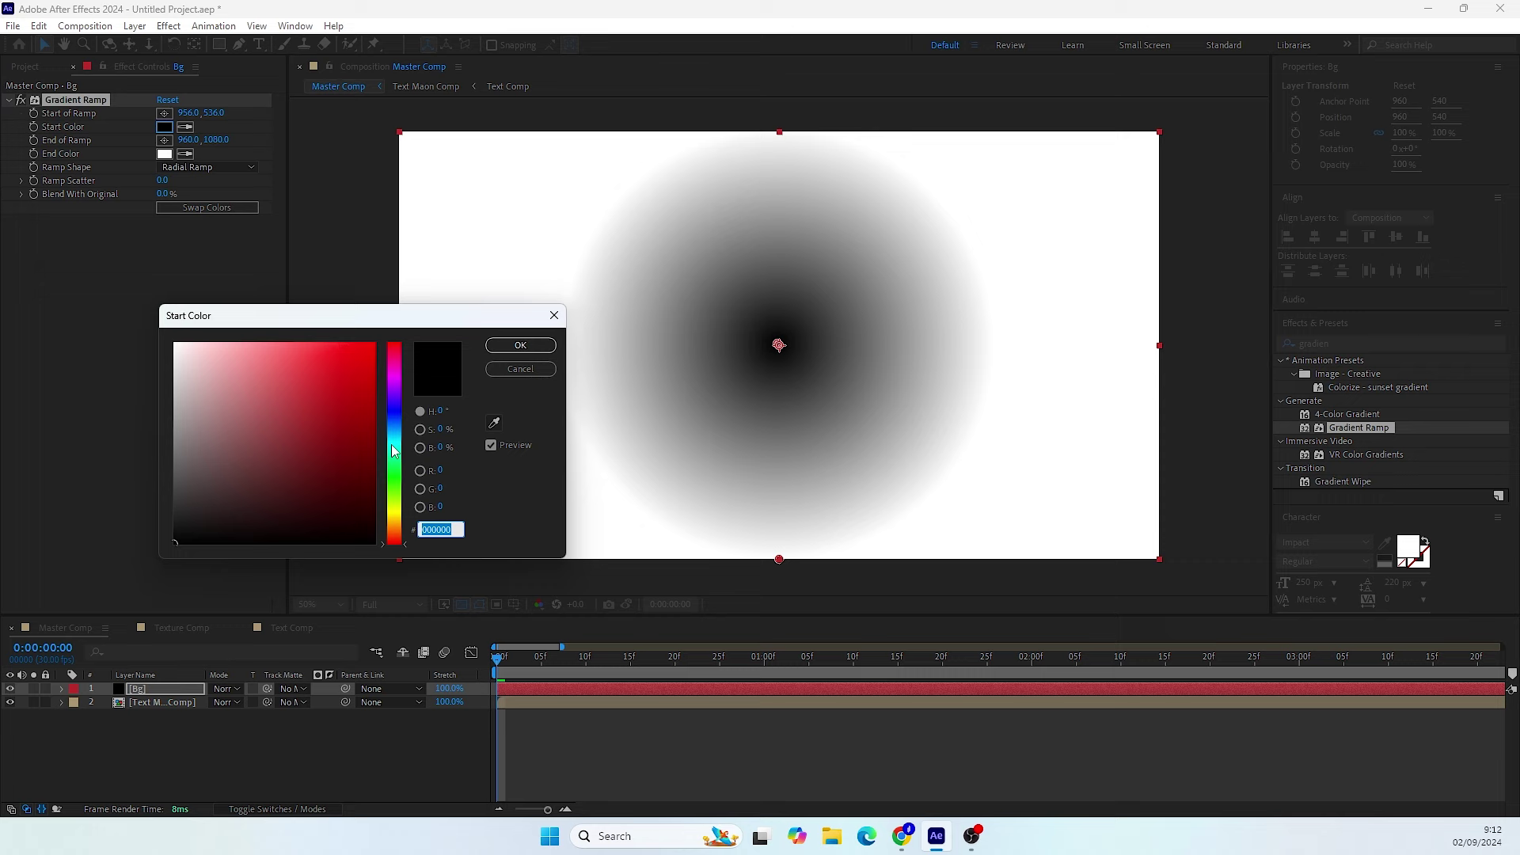
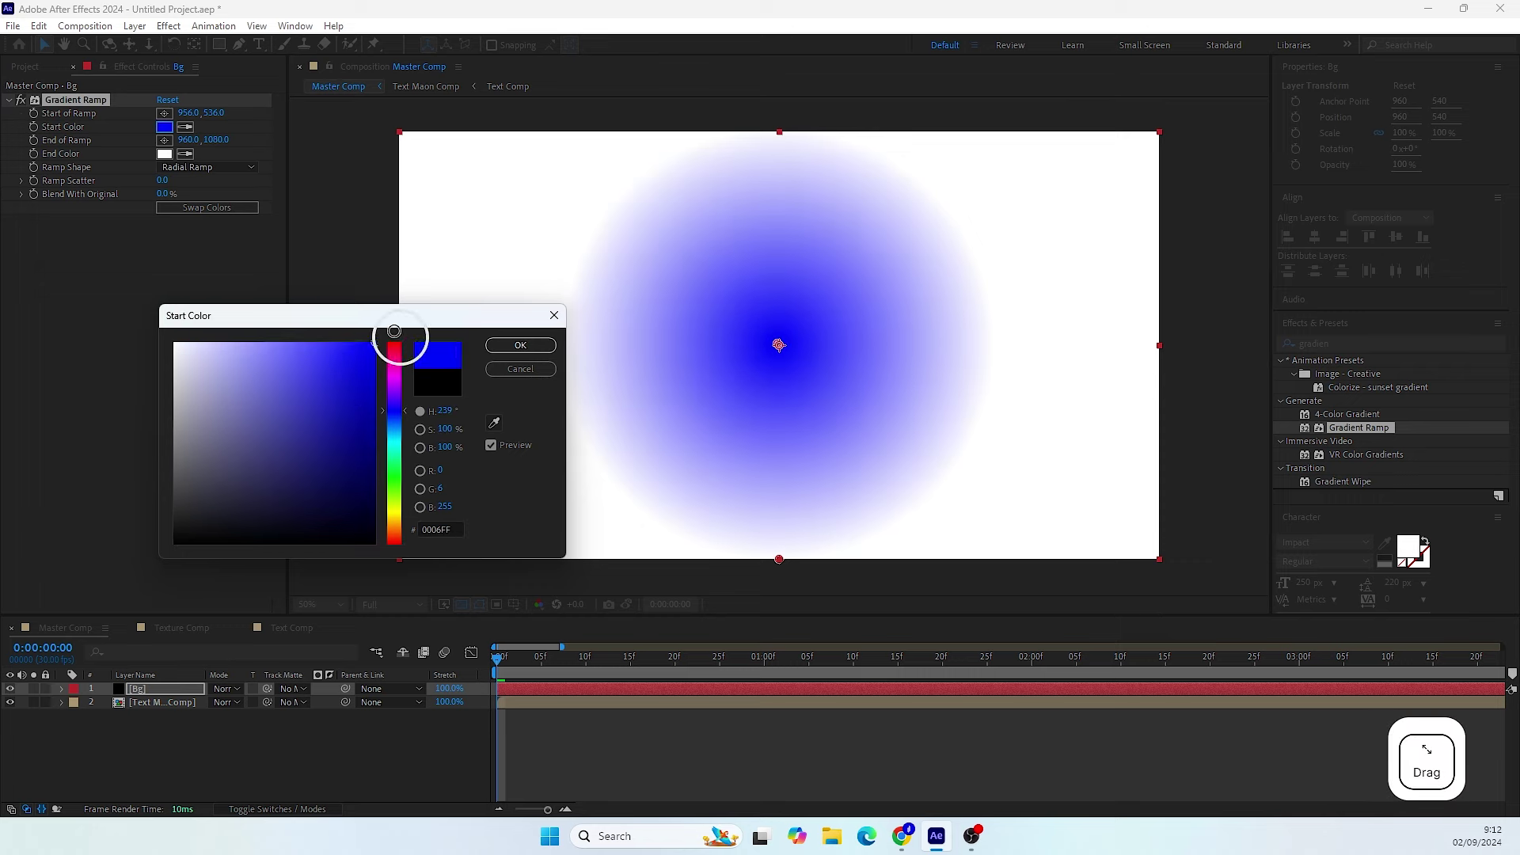
click(511, 349)
click(172, 159)
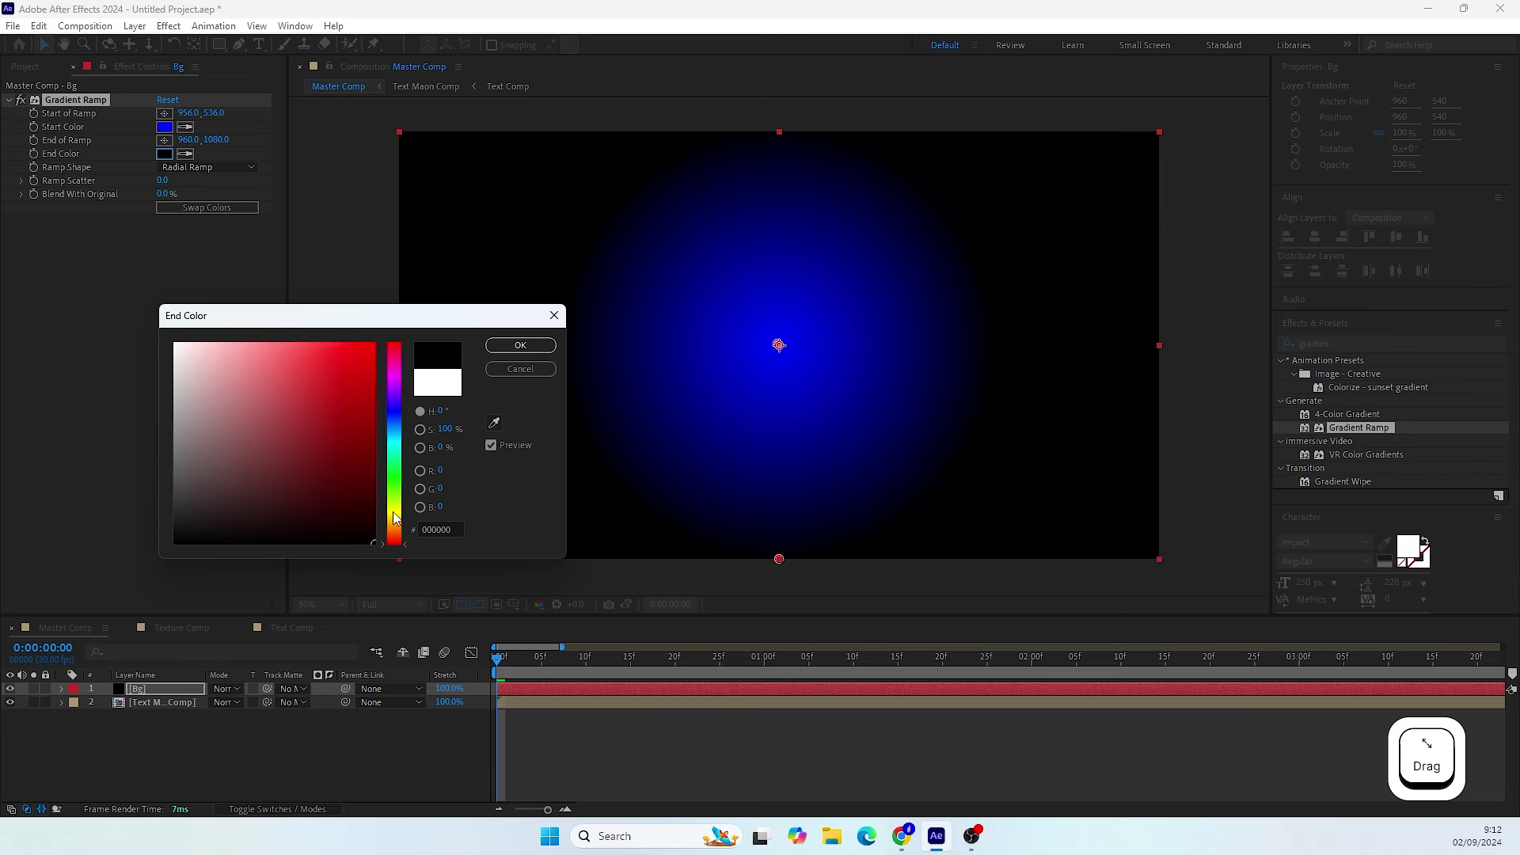
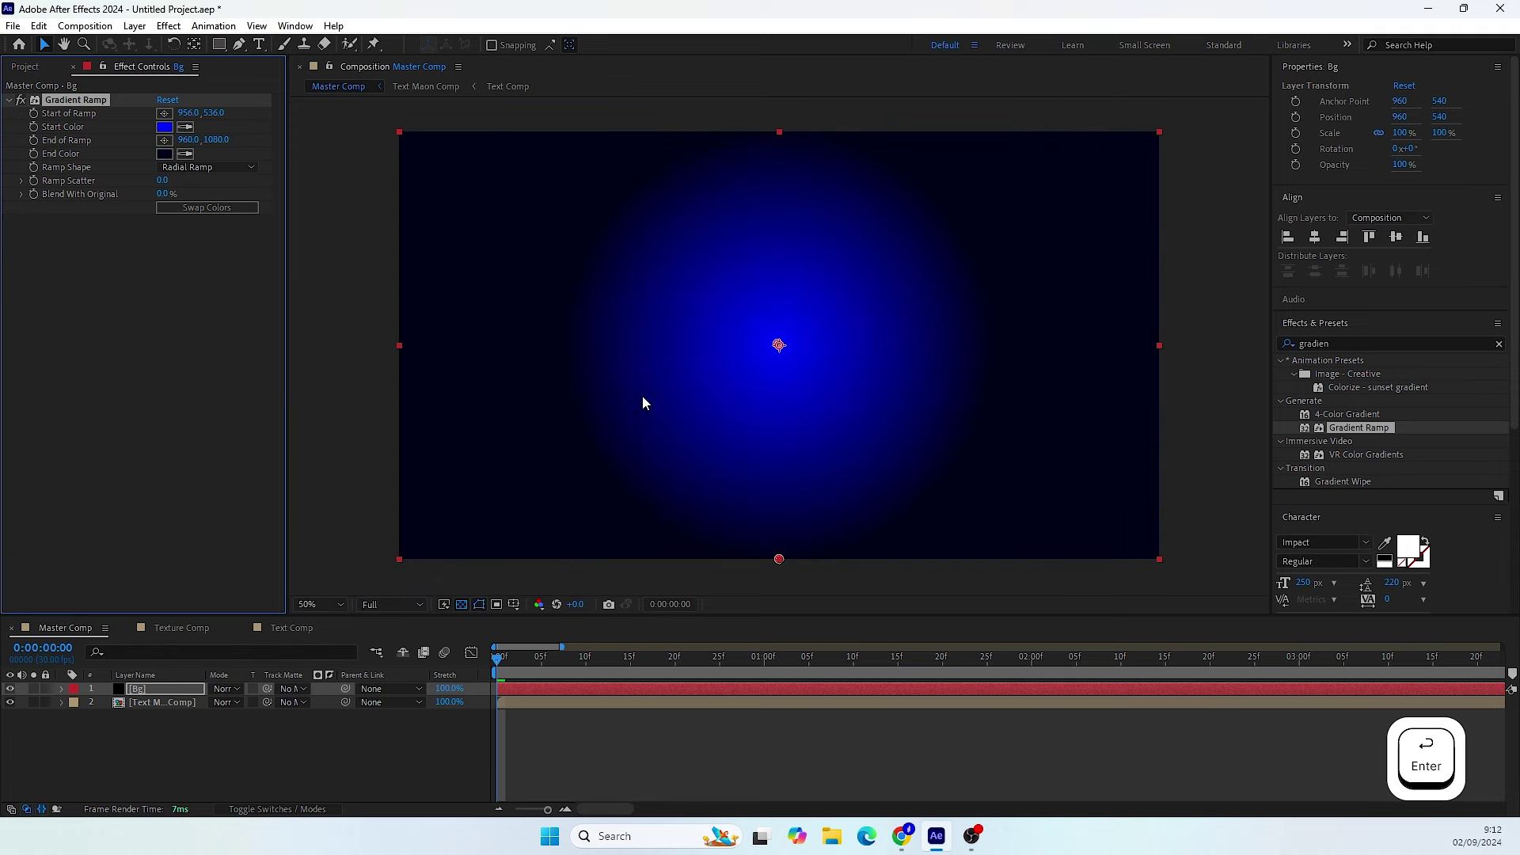
- Push the ramp end outward, set Ramp Scatter 50 and drop Bg beneath the title comp
click(784, 564)
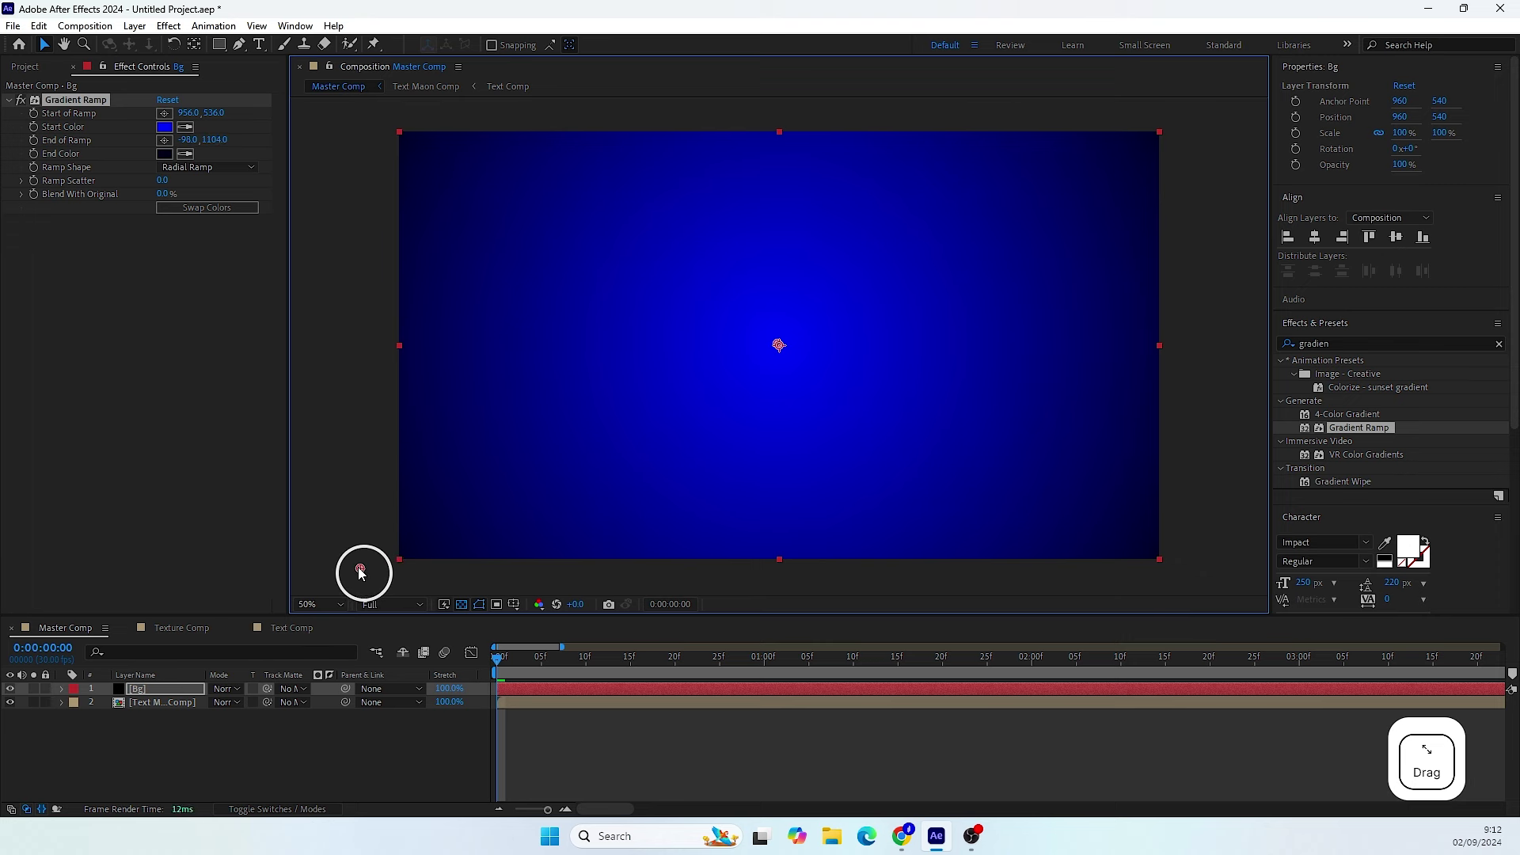
click(785, 346)
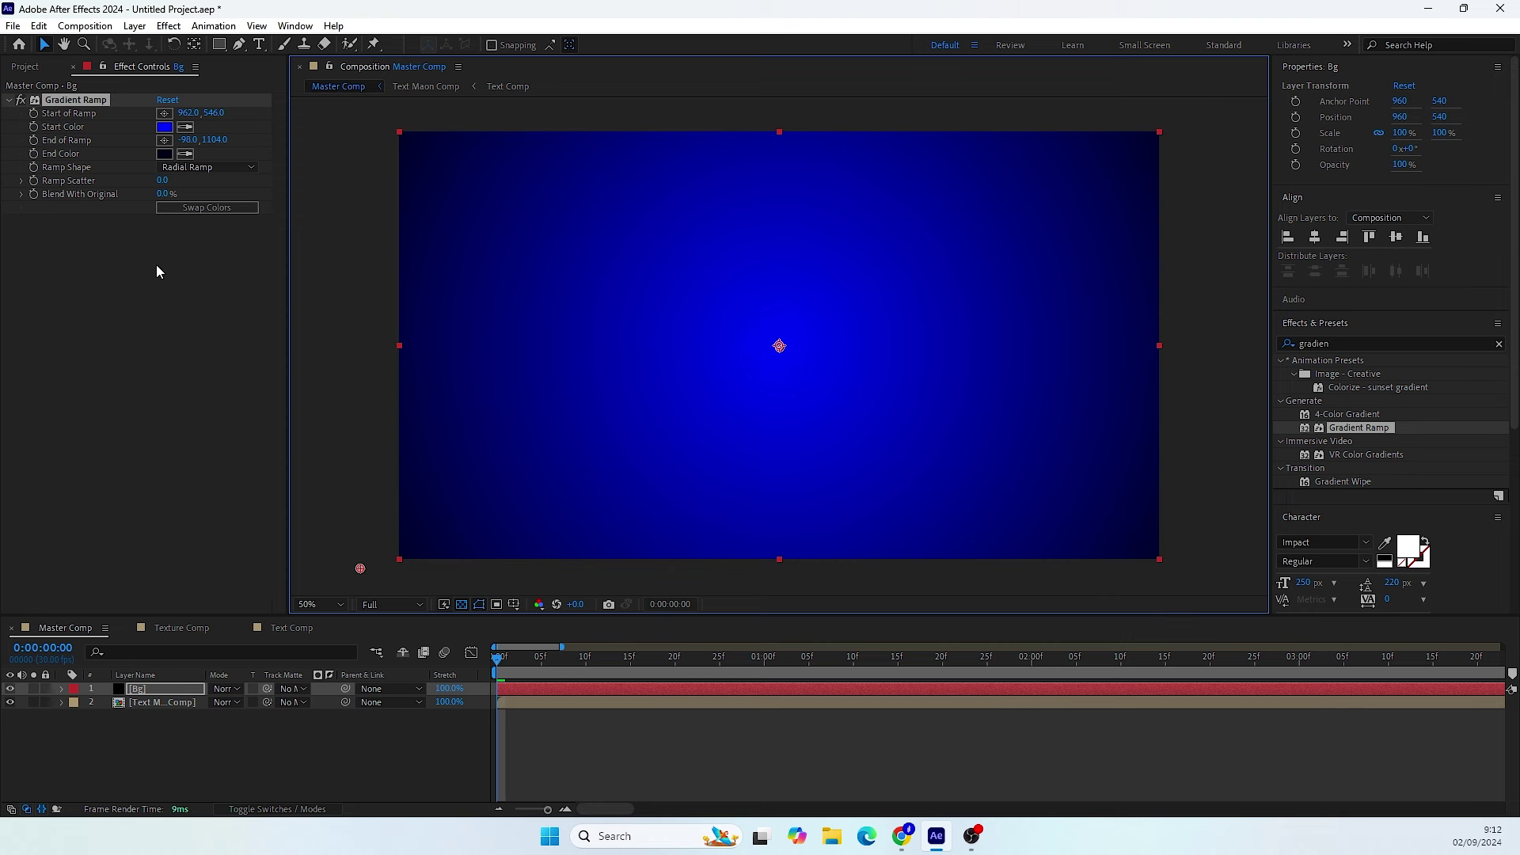
click(171, 186)
key(5)
key(KP_0)
click(108, 242)
key(Return)
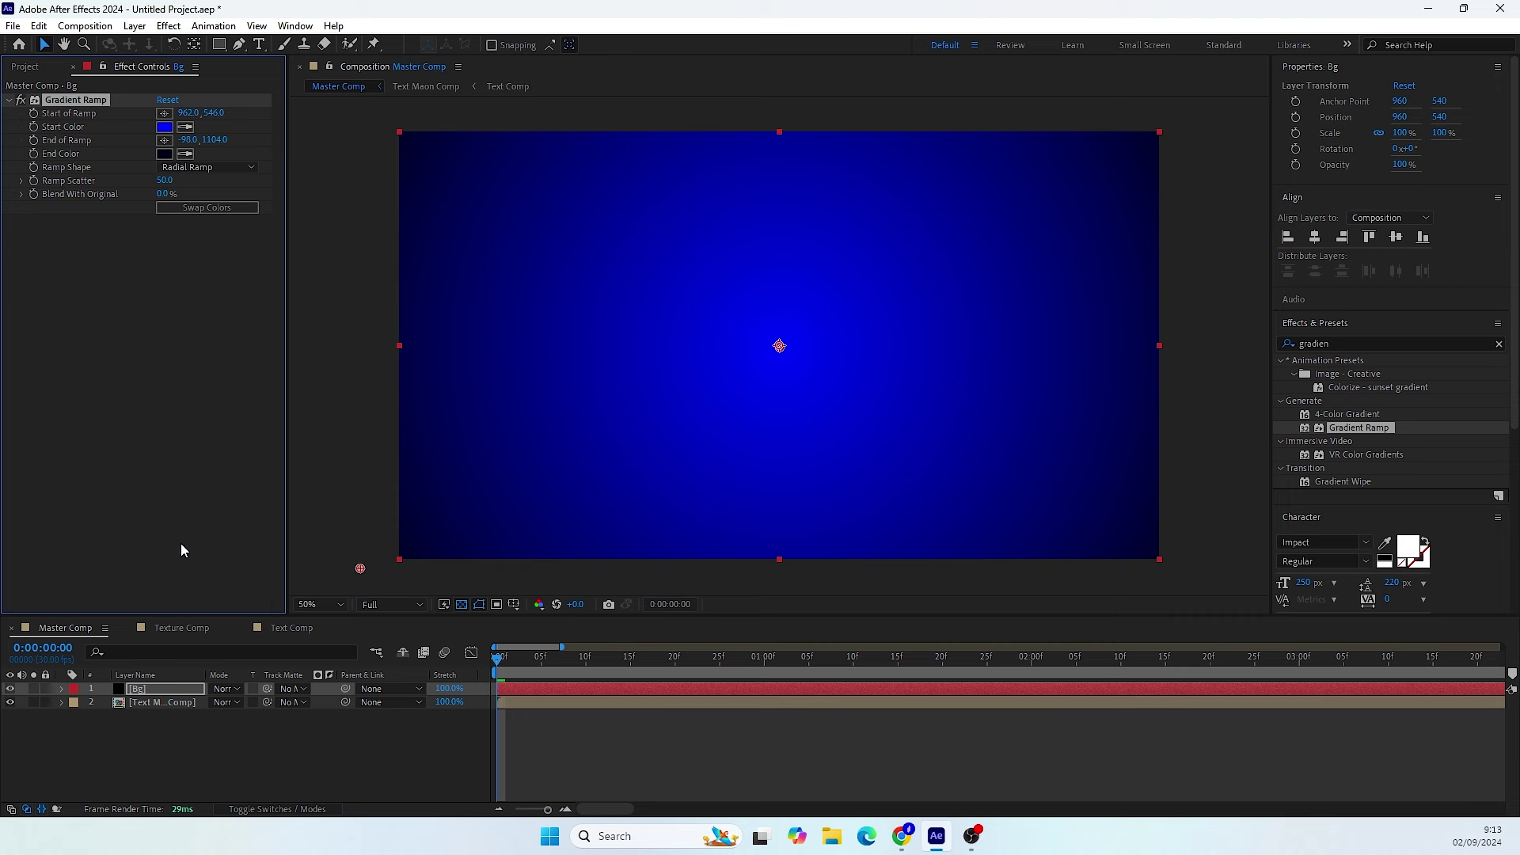
click(161, 692)
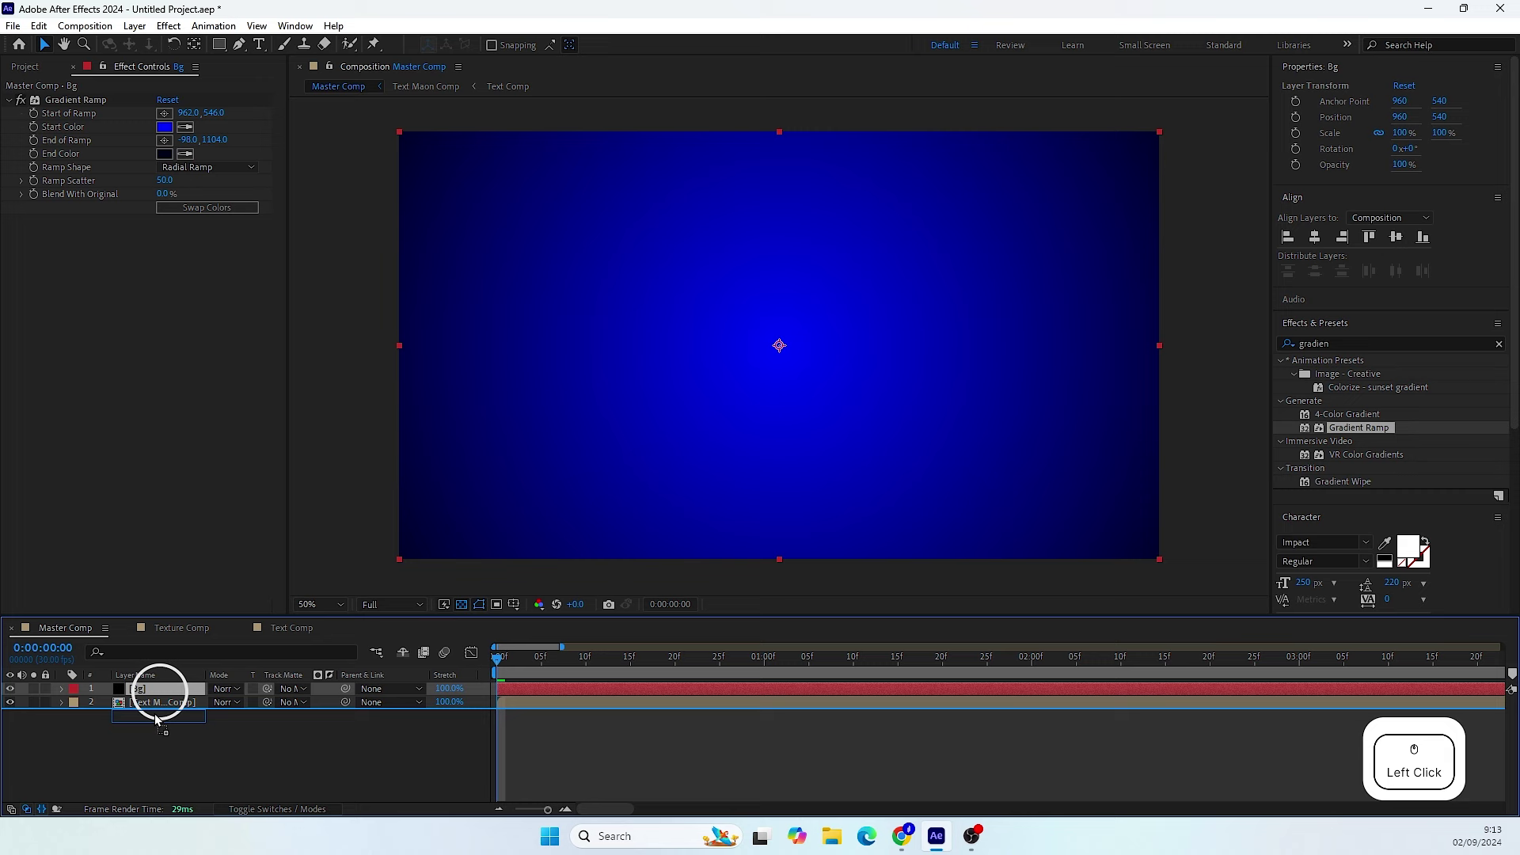